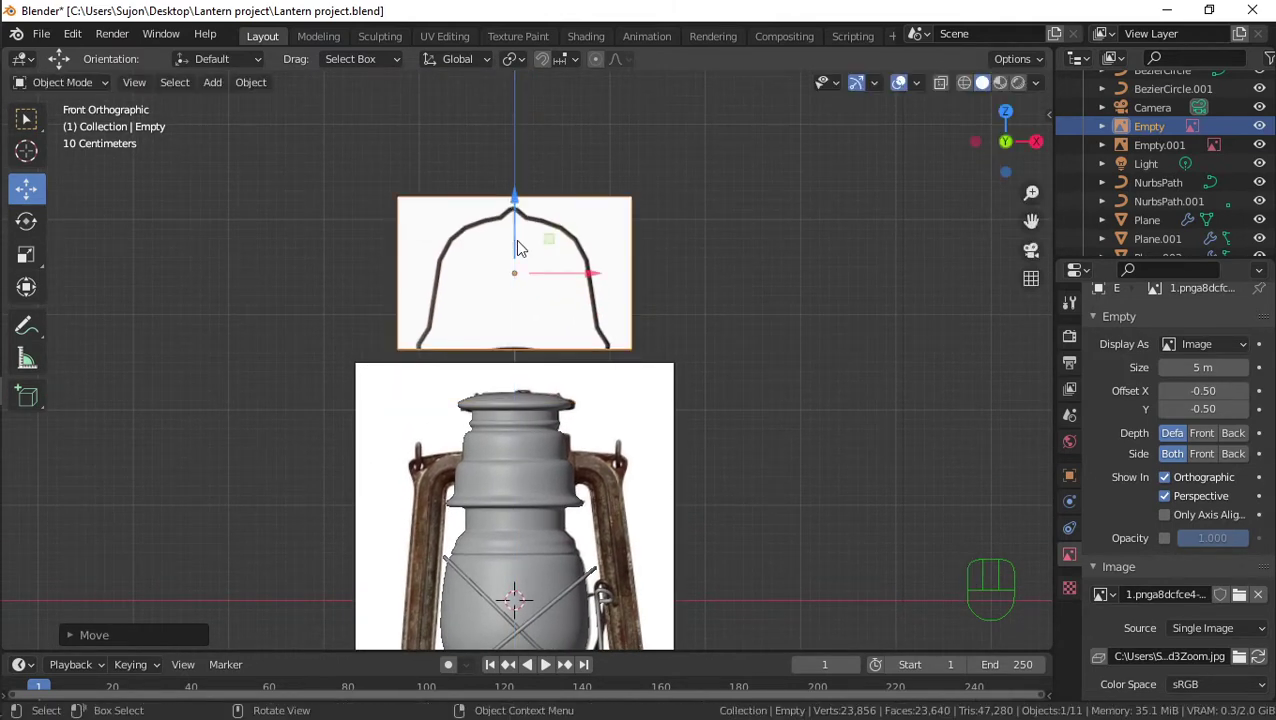
Add a new NURBS path curve and shrink it to start the lantern handle
key(shift+a)
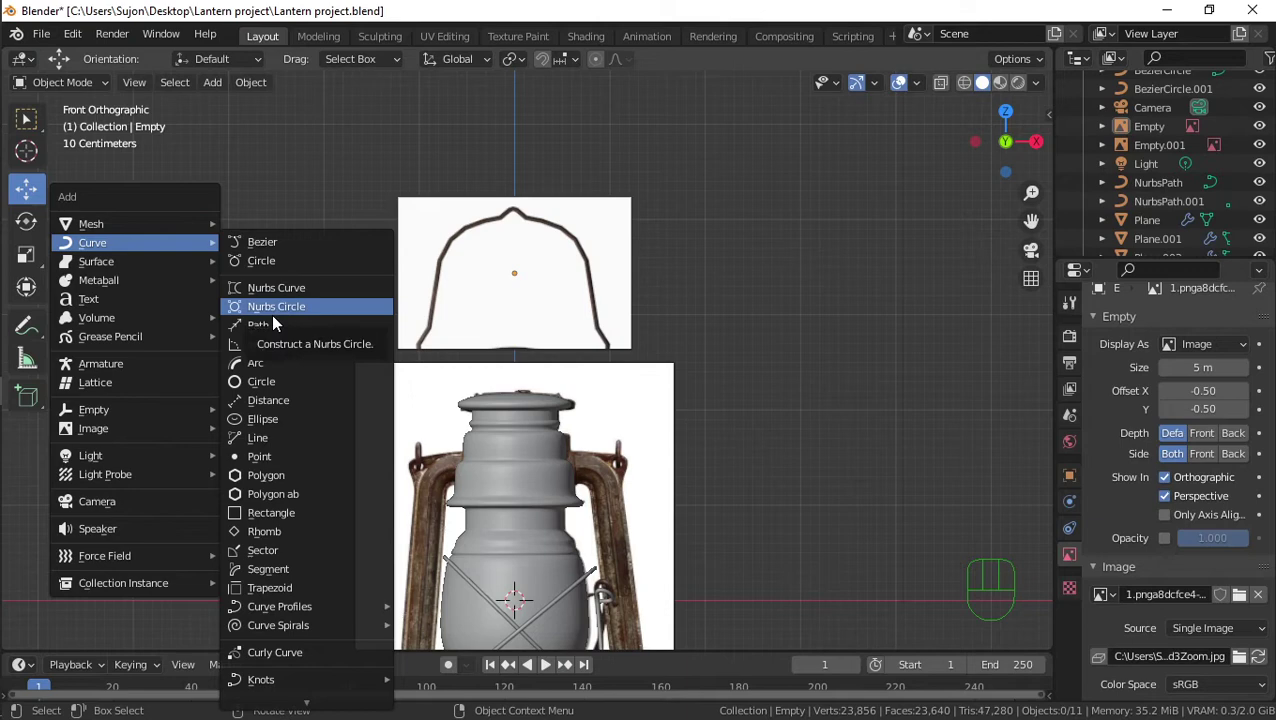
click(522, 541)
key(s)
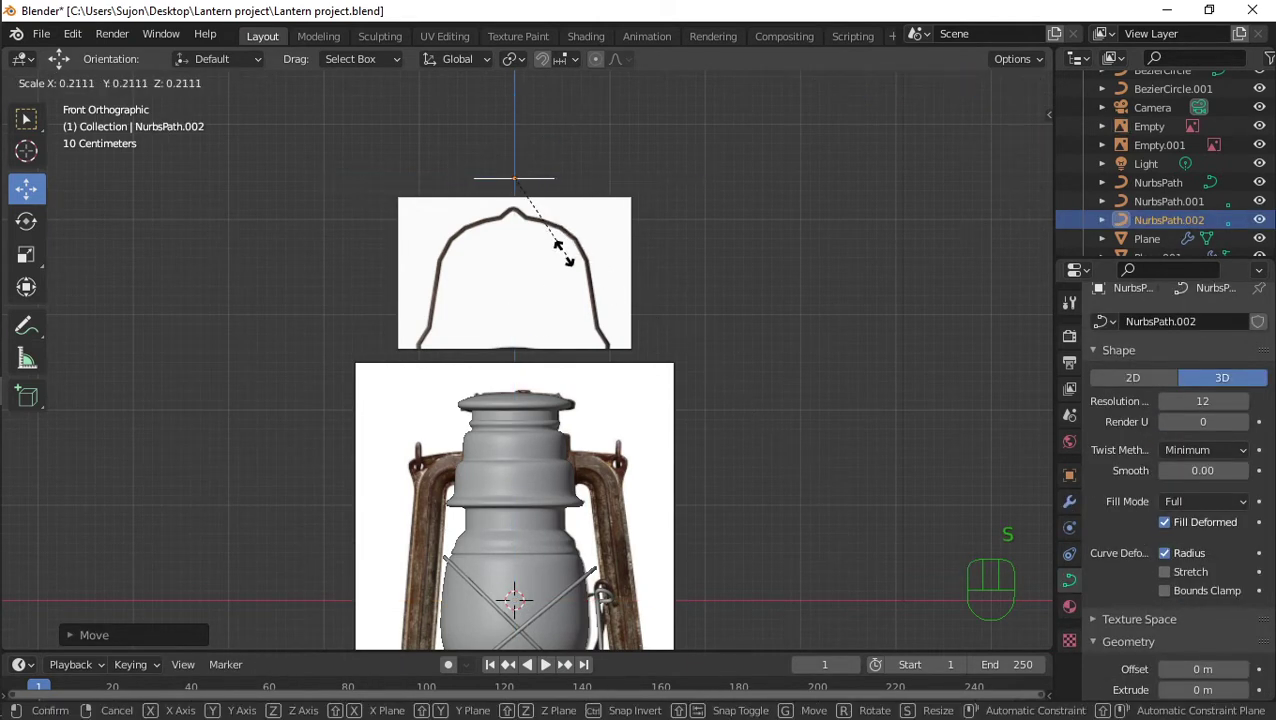
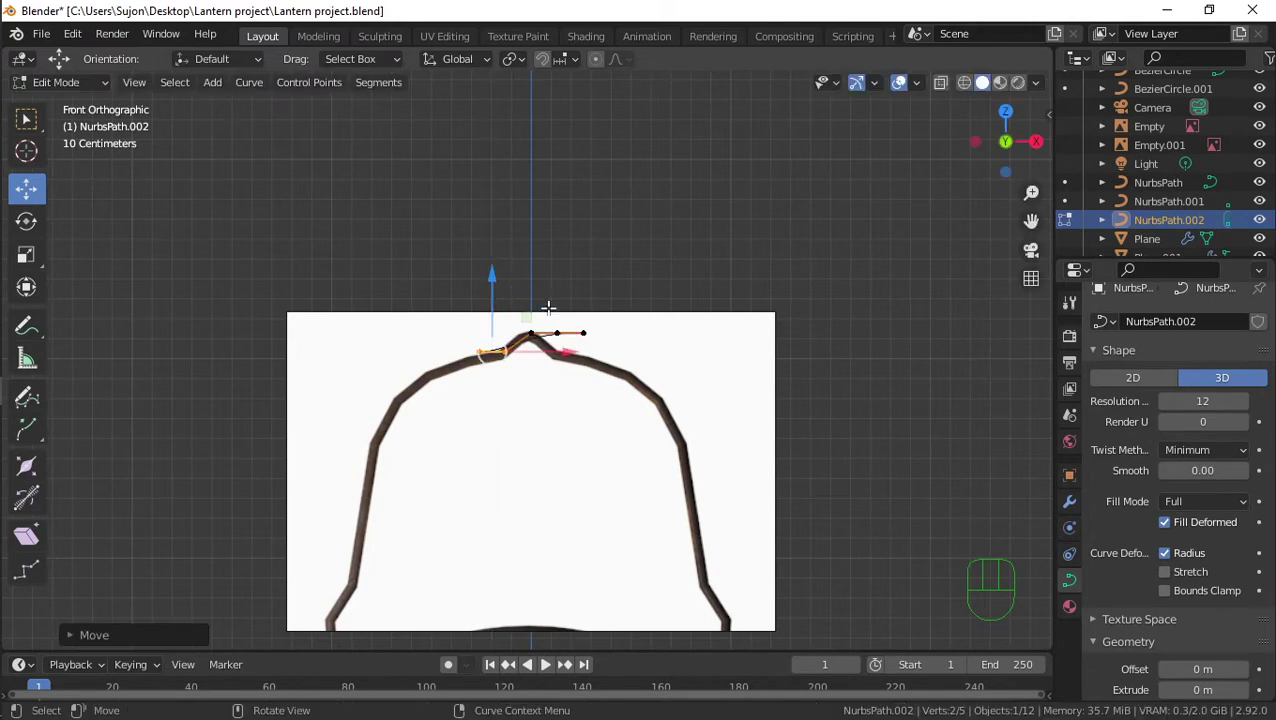
Extrude and move control points so the curve follows the full handle arch
key(ctrl+z)
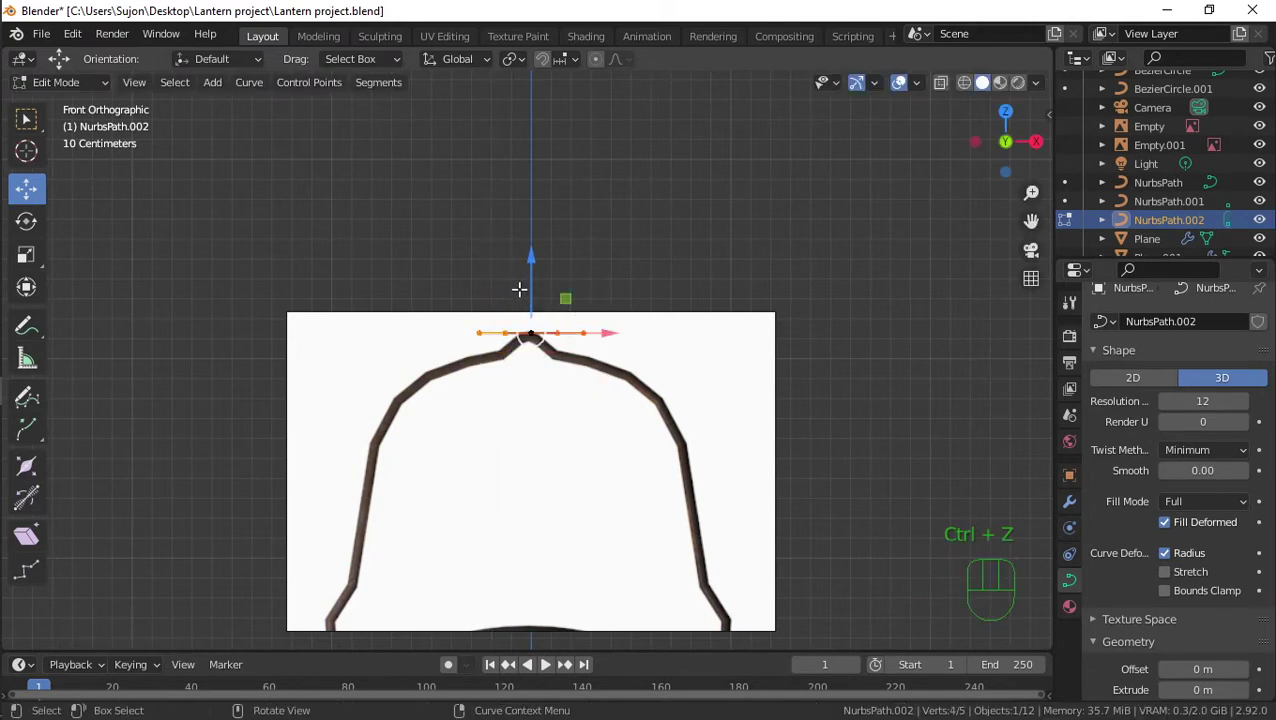
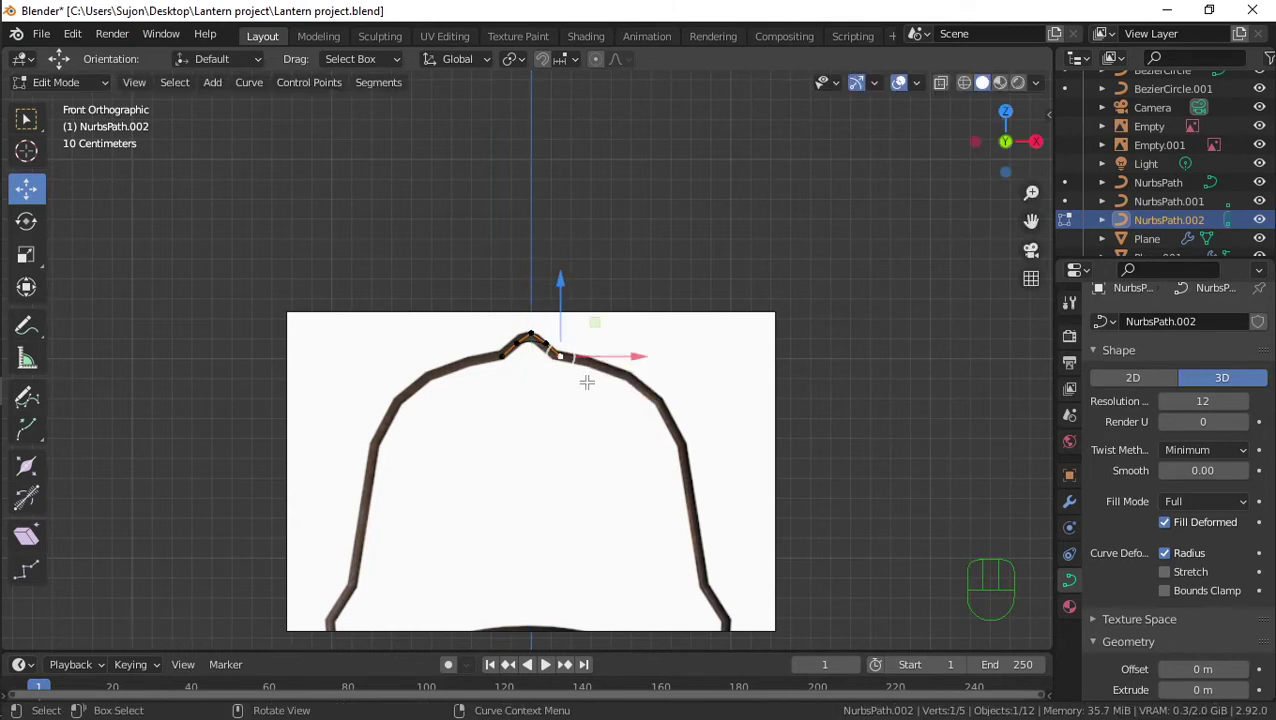
key(e)
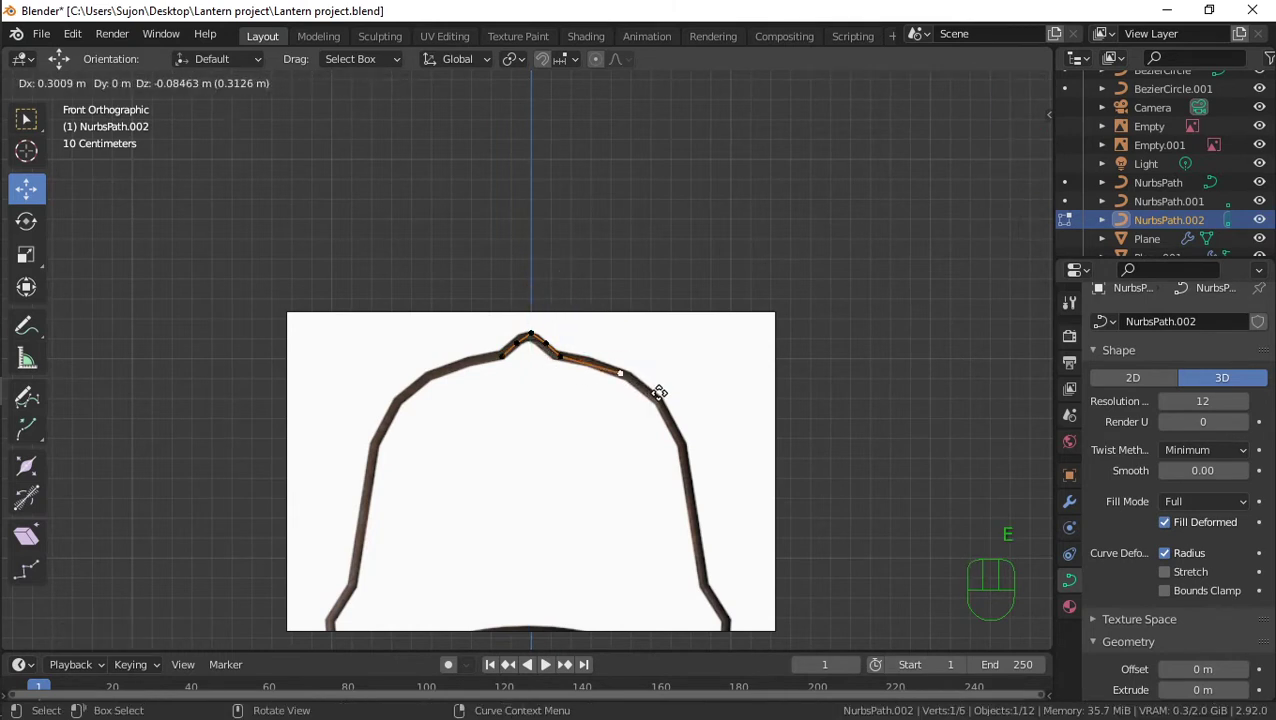
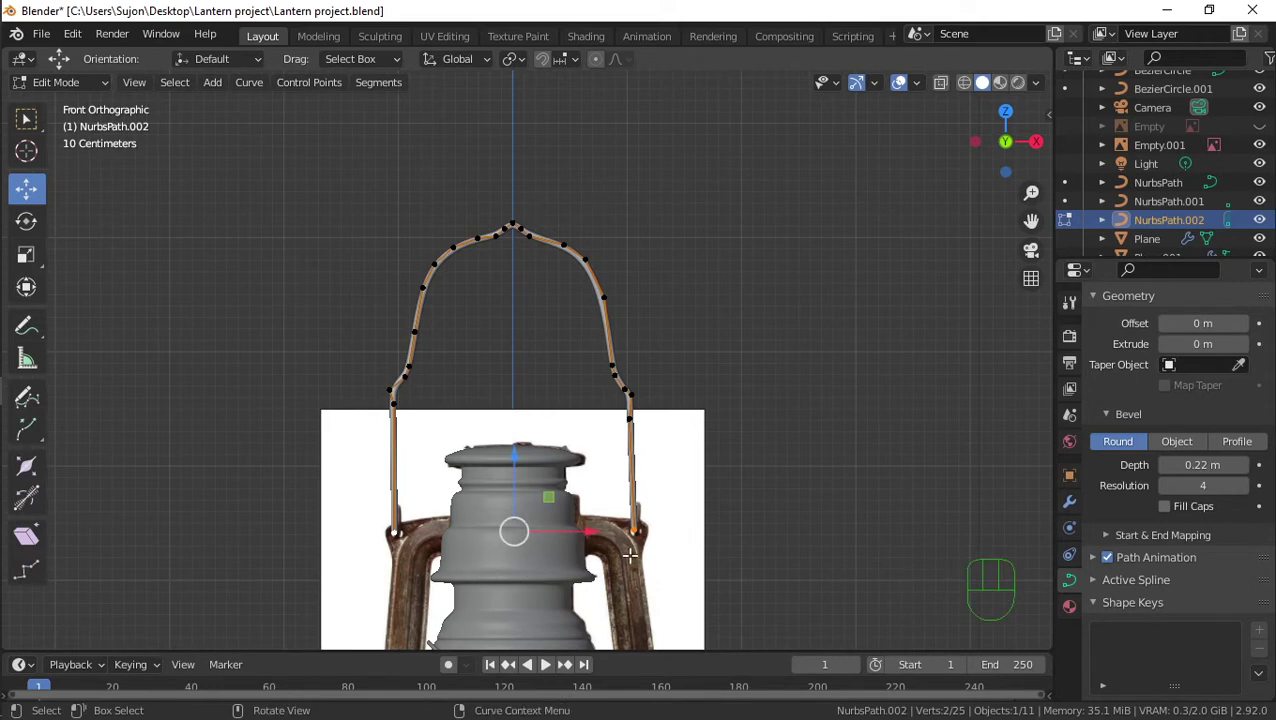
key(KP_1)
Duplicate the handle curve, scale it down and place it as a wire loop on the cap
key(KP_3)
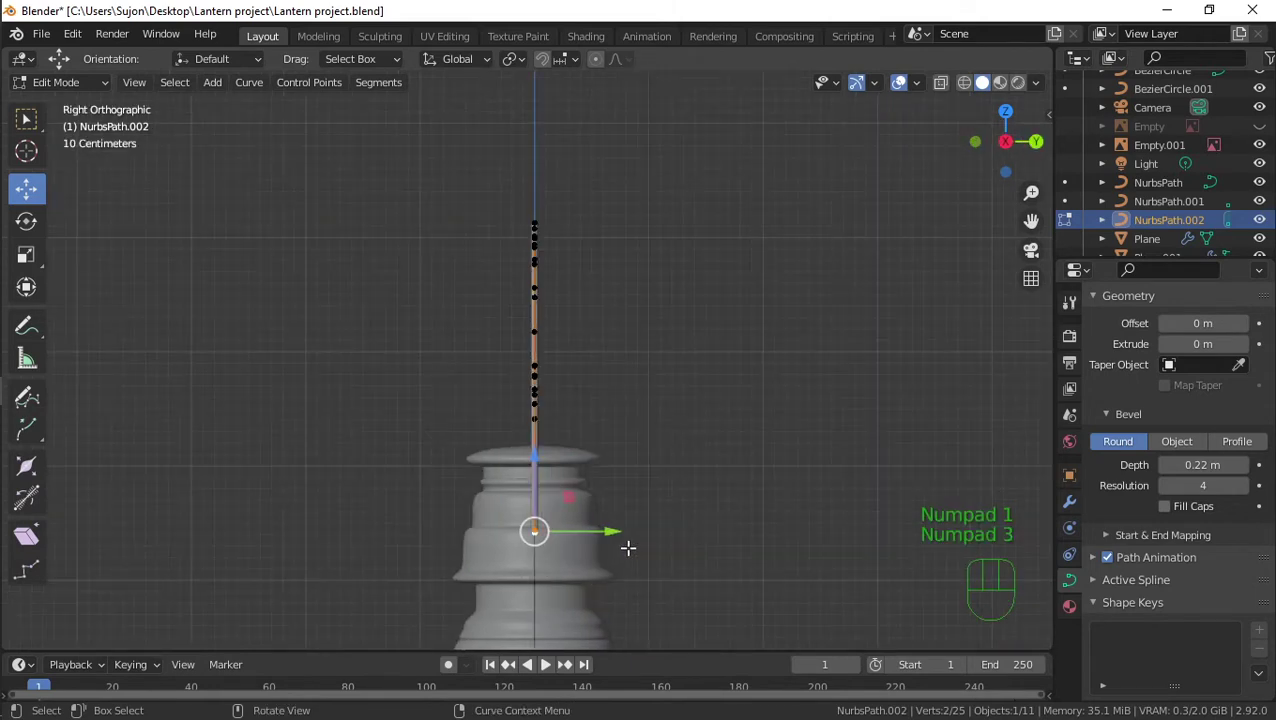
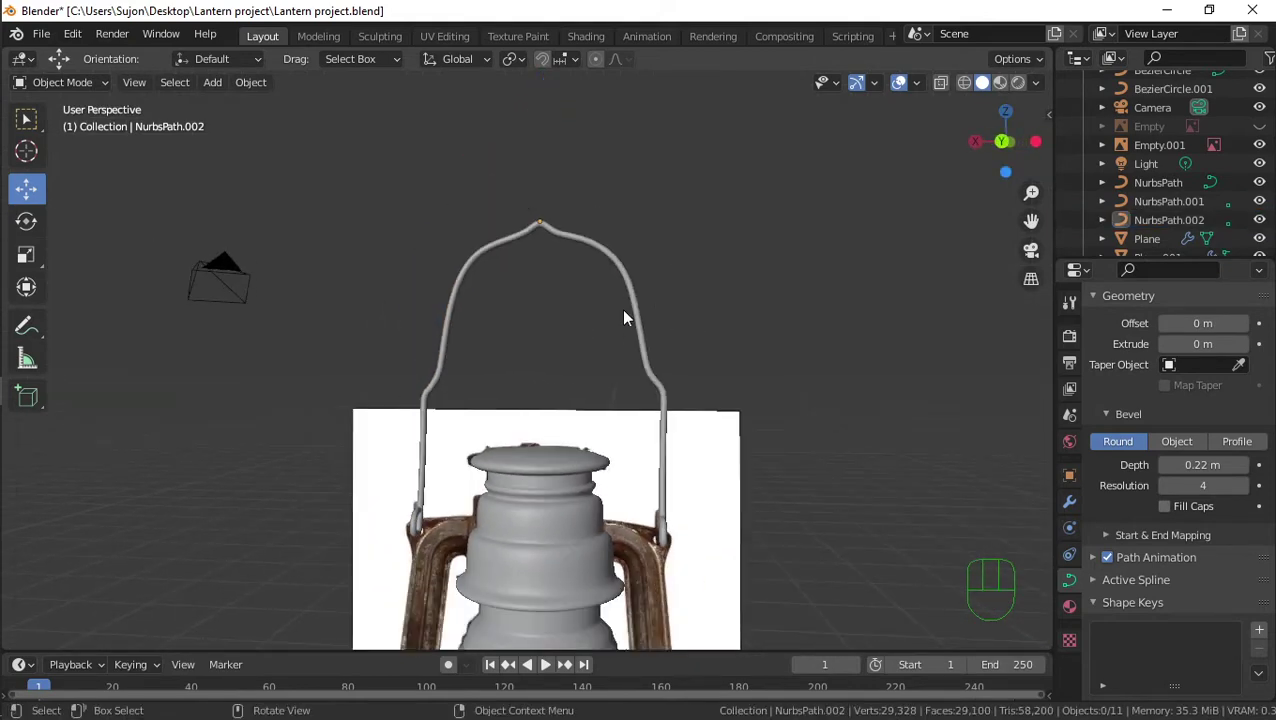
key(KP_1)
click(612, 304)
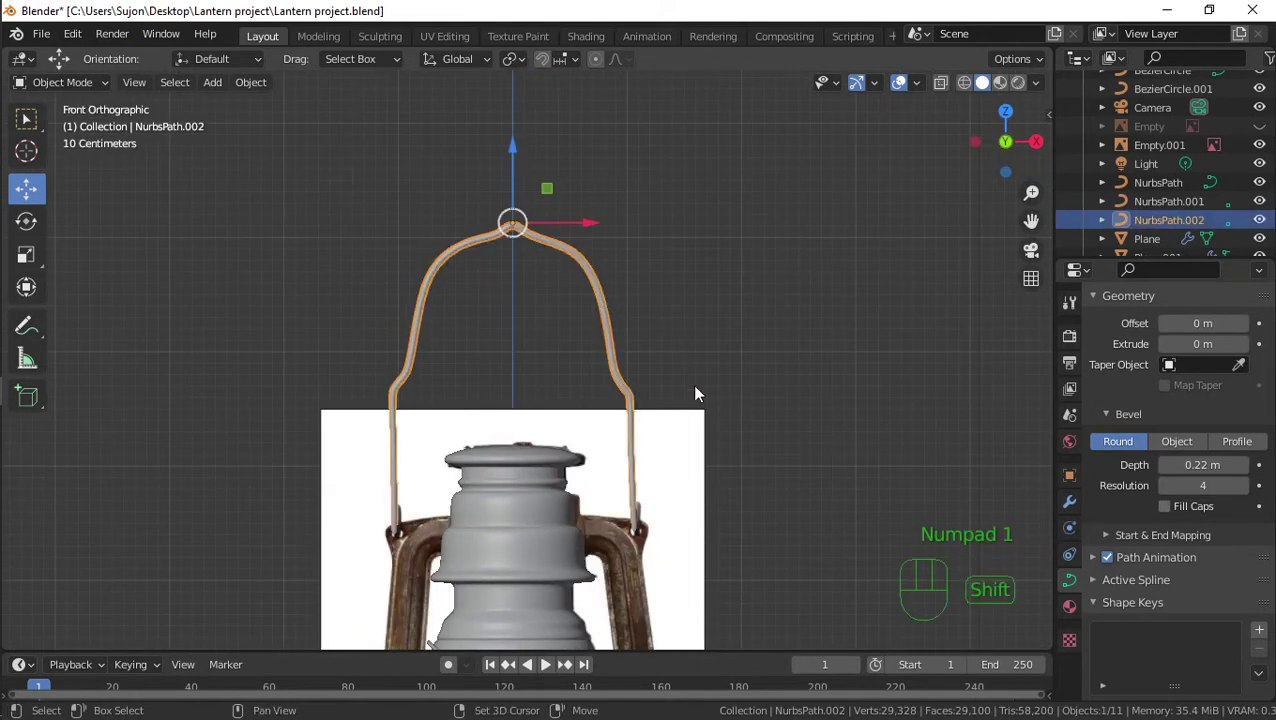
key(shift+s)
key(shift+d)
click(759, 405)
key(s)
drag(574, 272, 574, 272)
drag(520, 154, 563, 335)
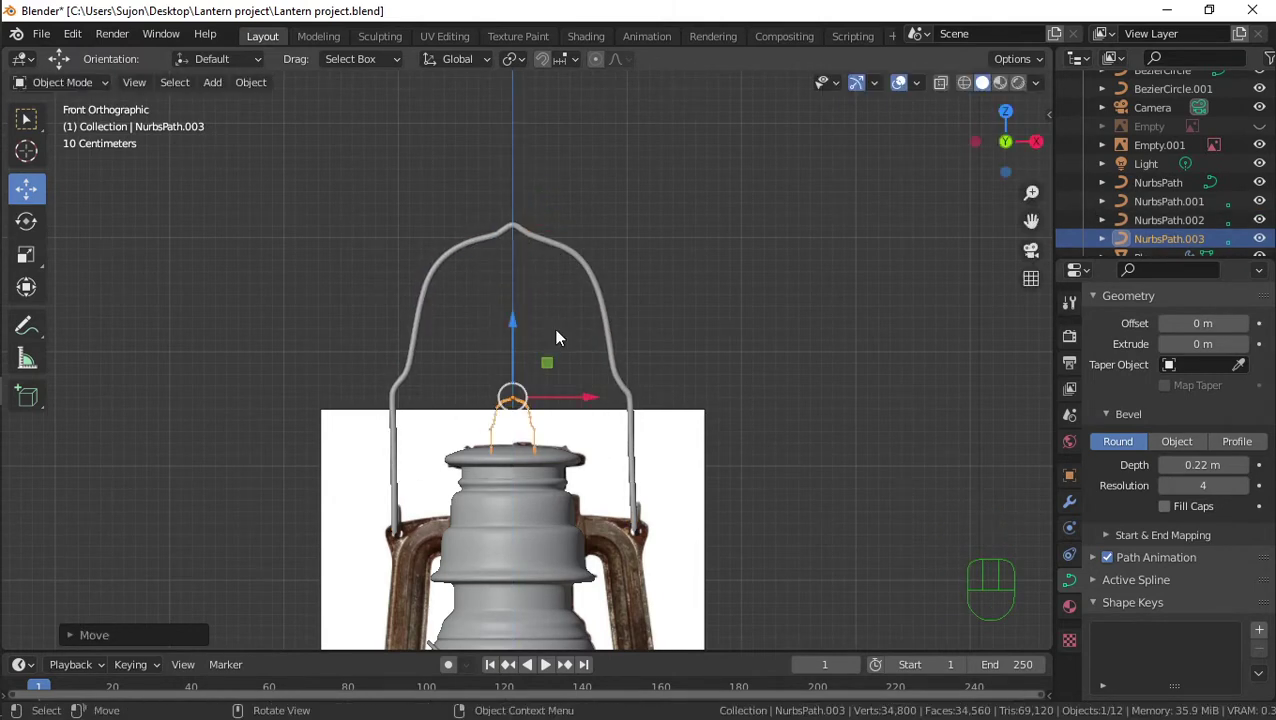
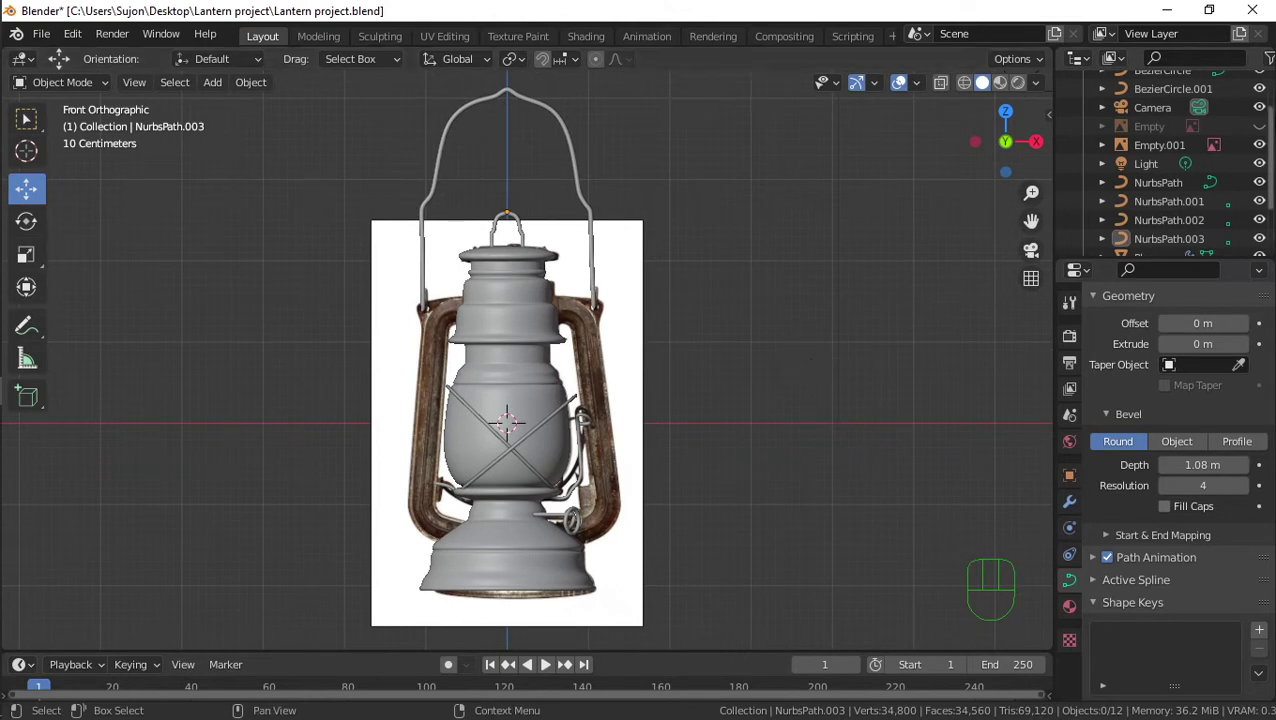
click(1264, 143)
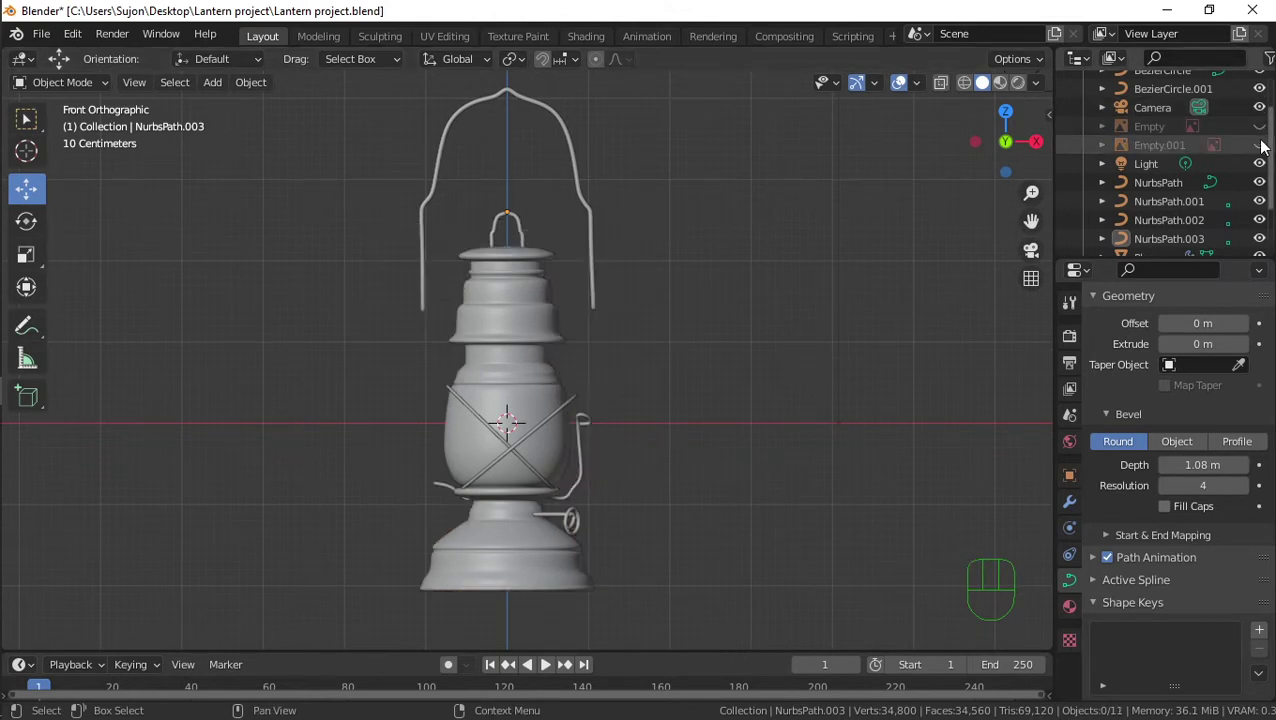
click(1264, 143)
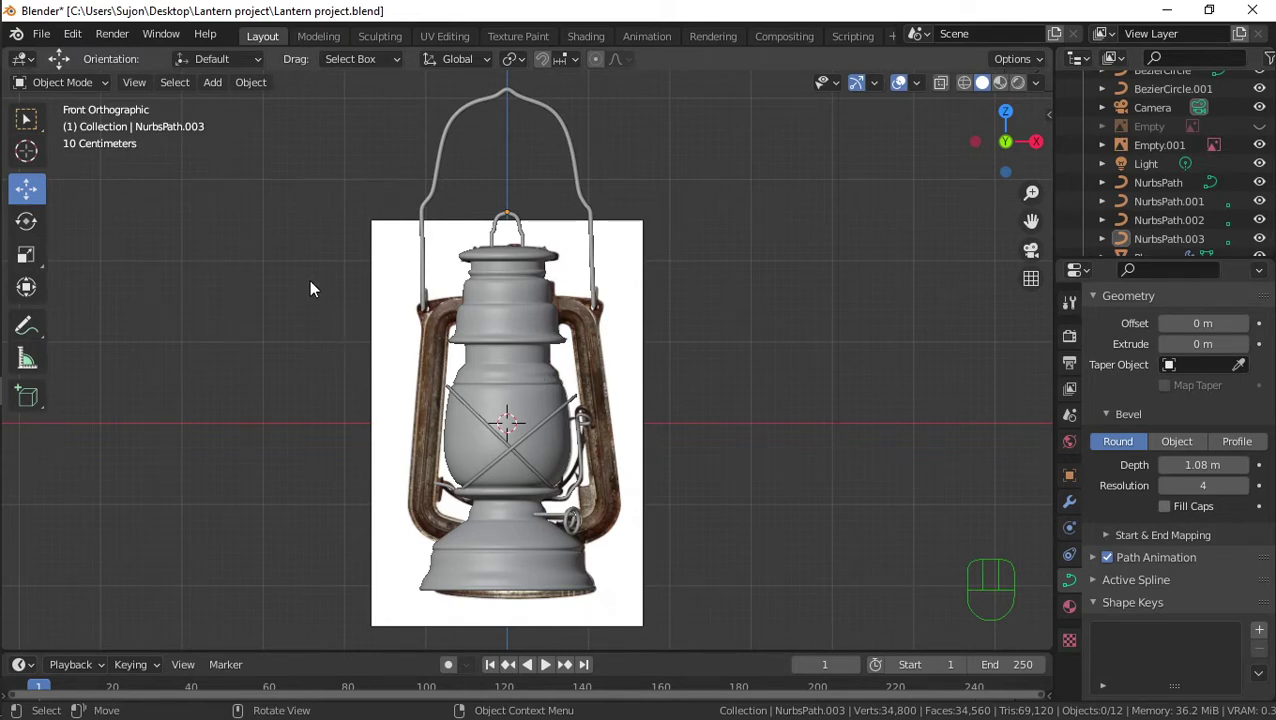
Add a path curve and trace its points around the lantern's side guard frame
key(shift+a)
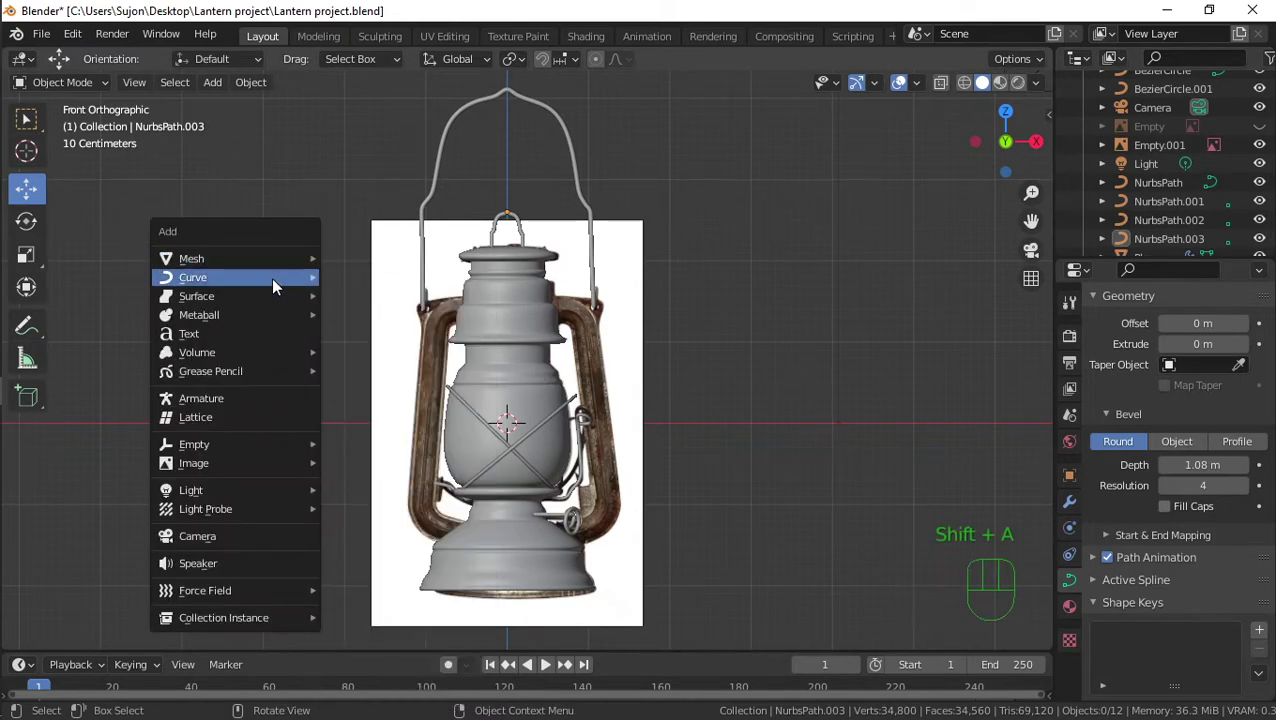
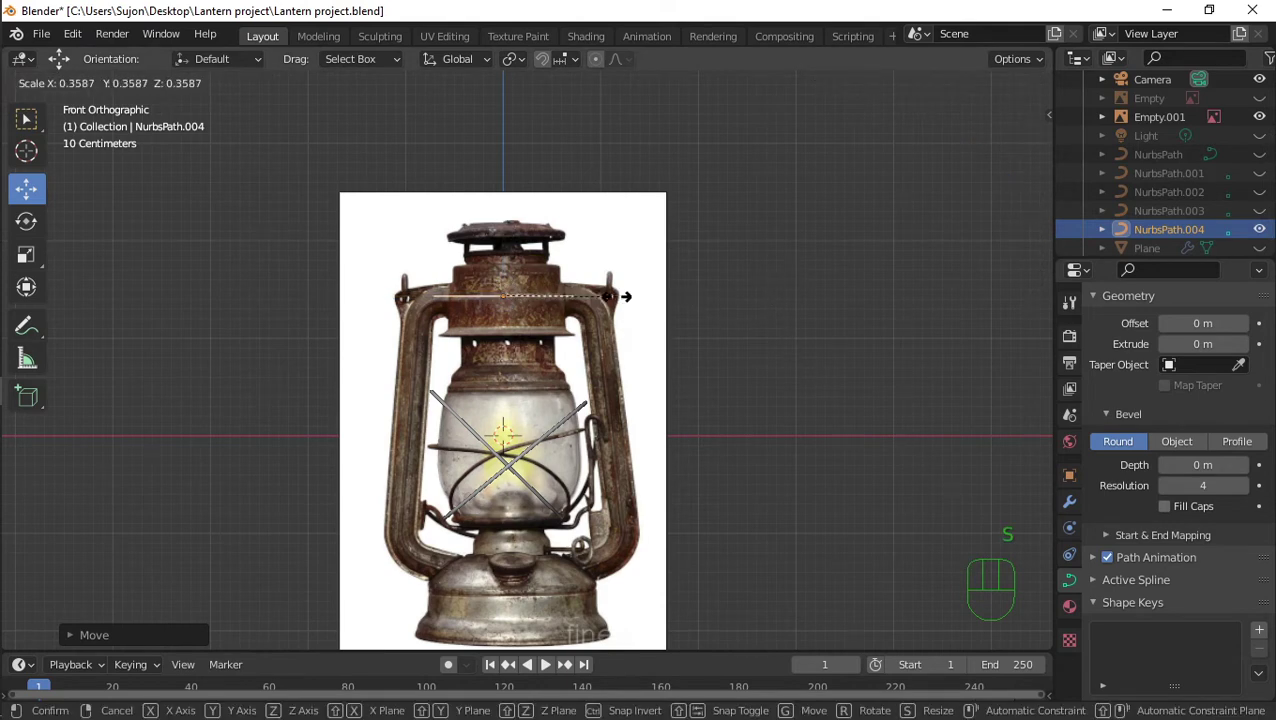
click(595, 301)
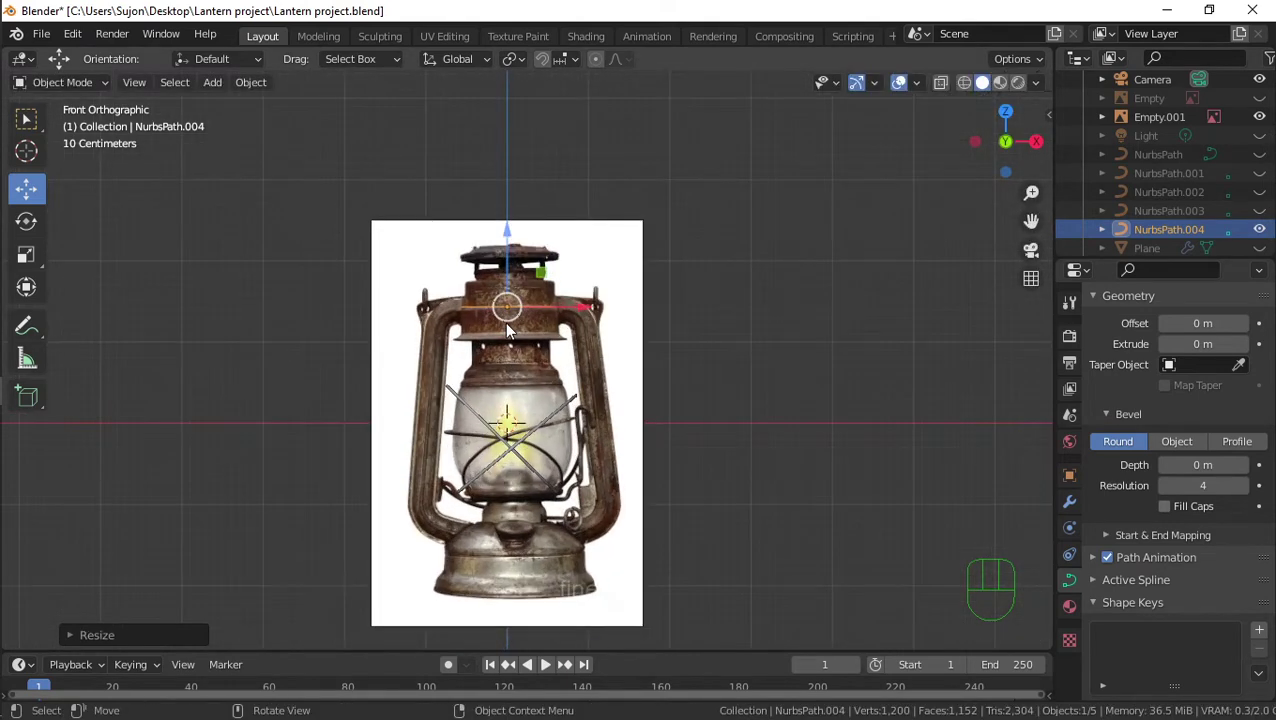
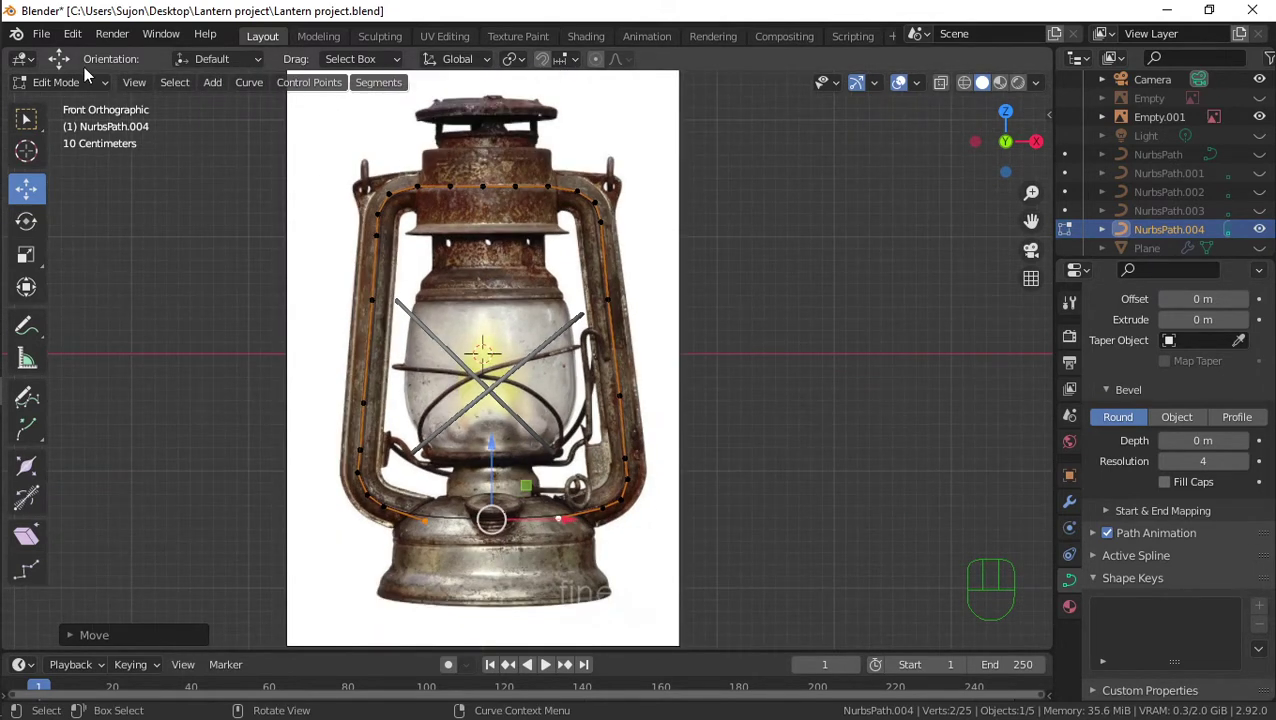
drag(81, 90, 83, 107)
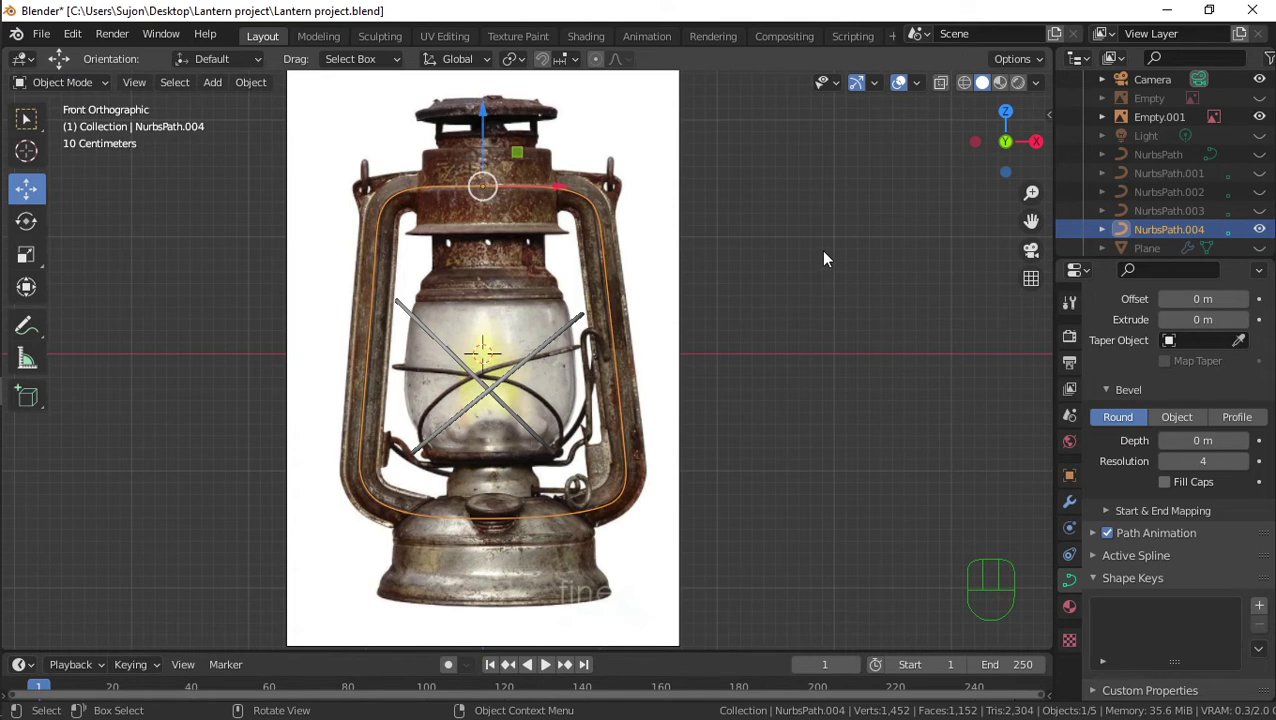
Add a cylinder, shrink it and stretch its faces into a tall central pole
key(shift+a)
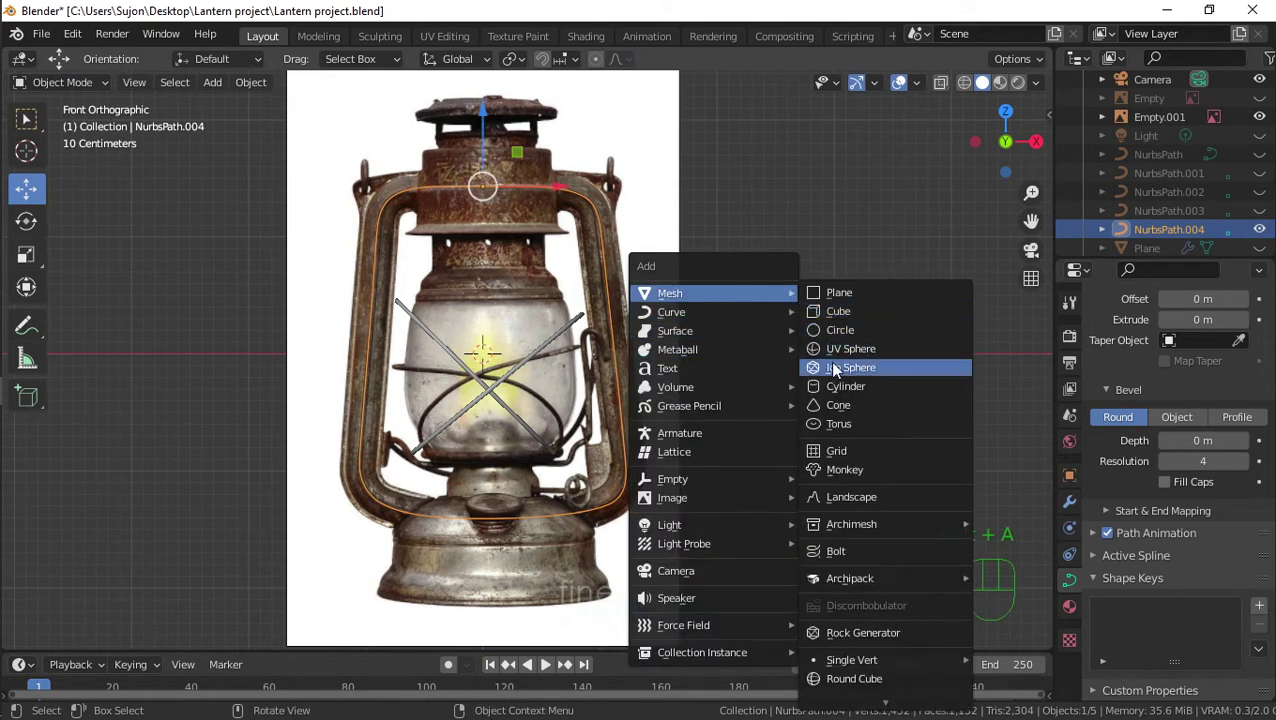
key(s)
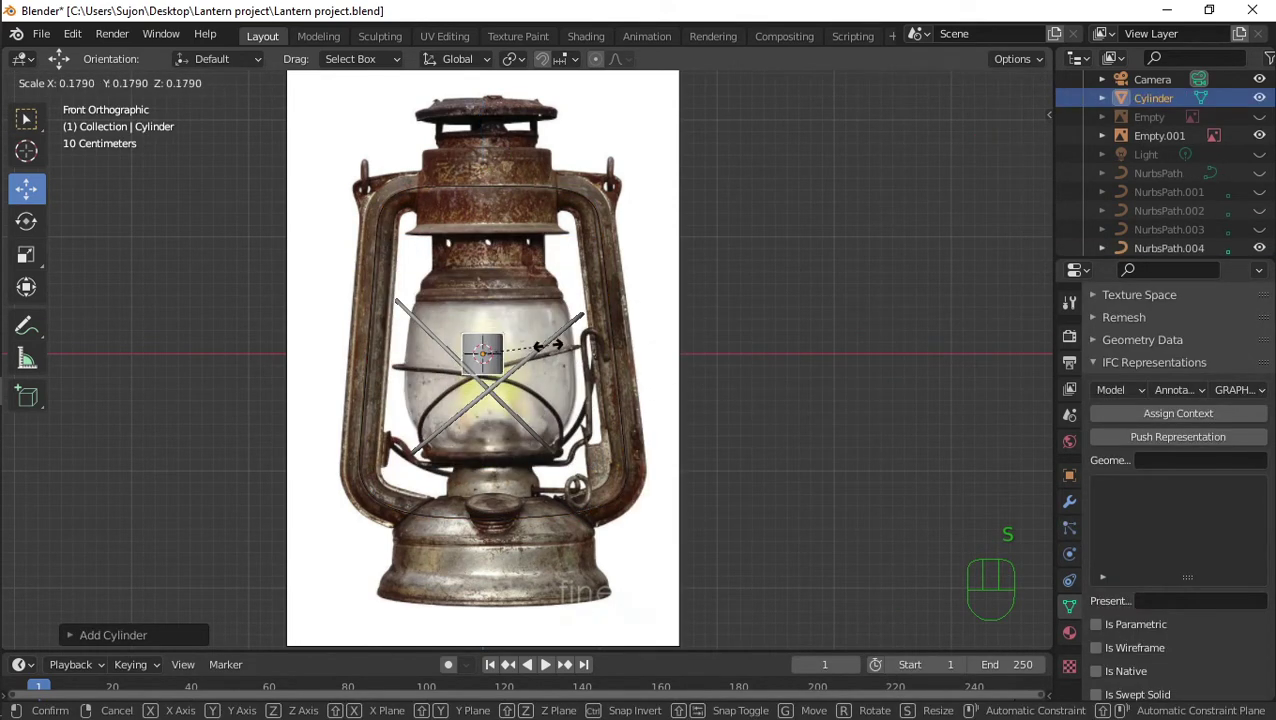
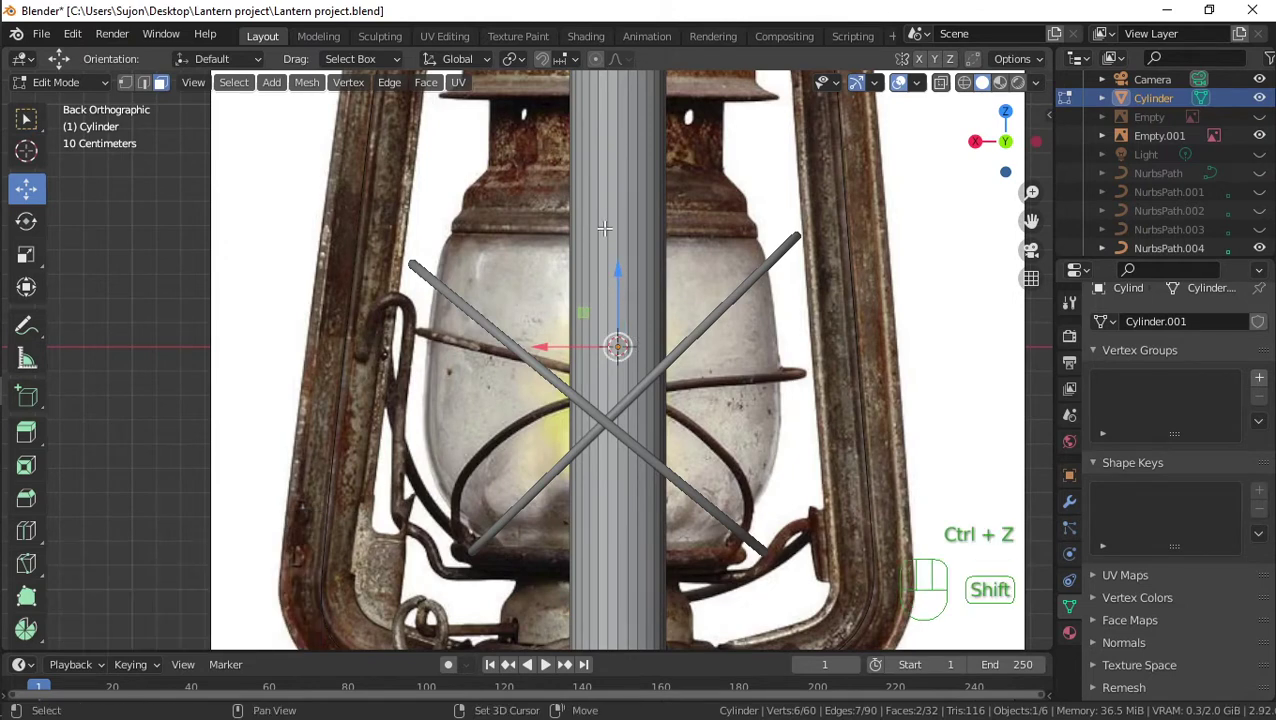
drag(613, 204, 637, 222)
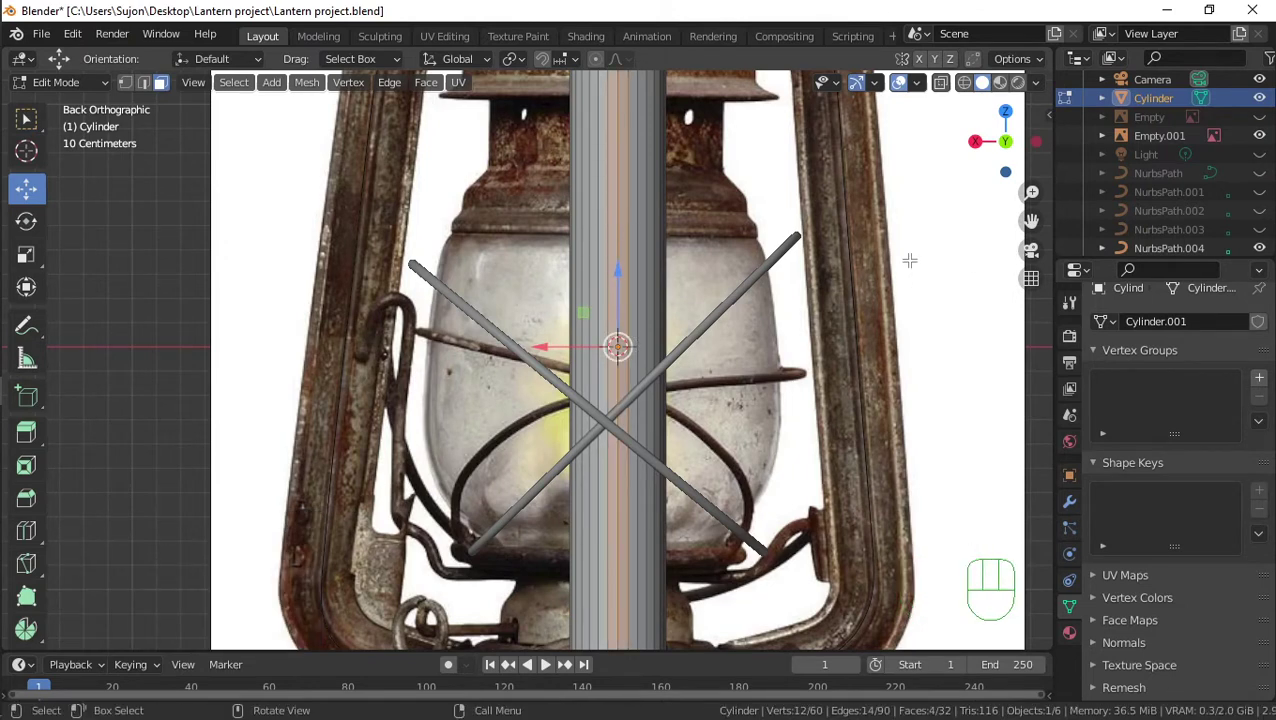
key(KP_1)
key(KP_3)
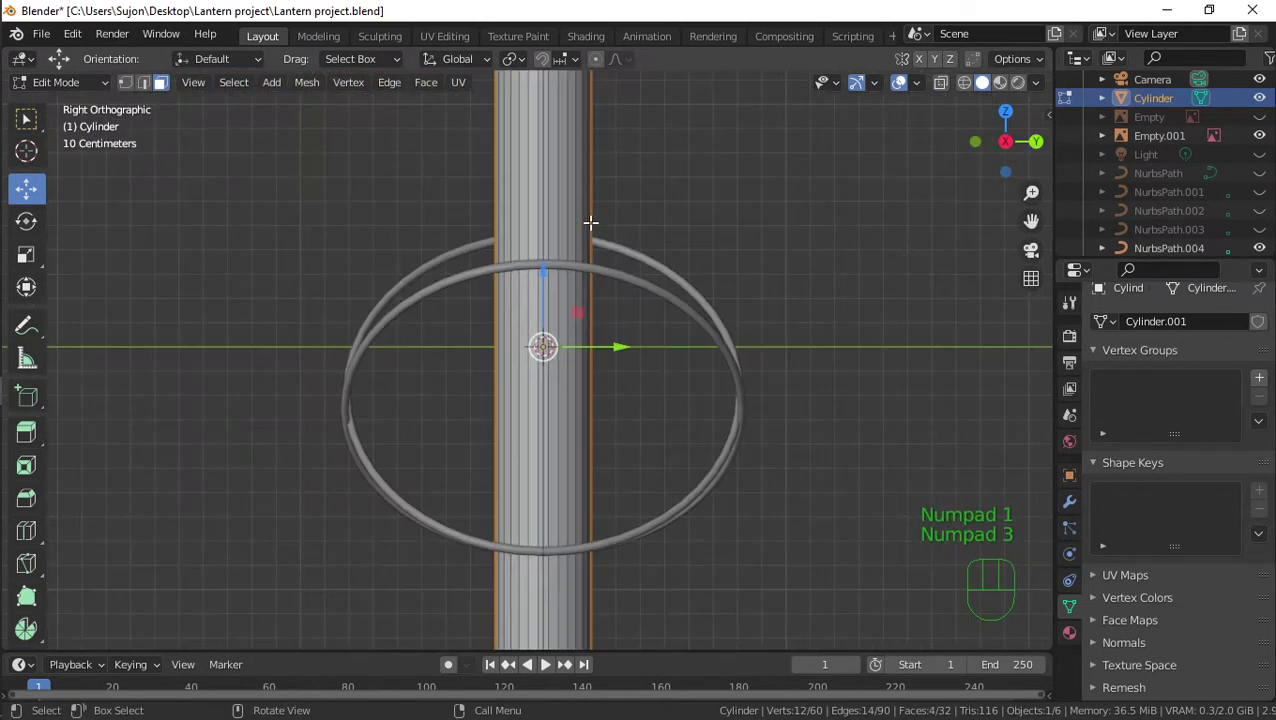
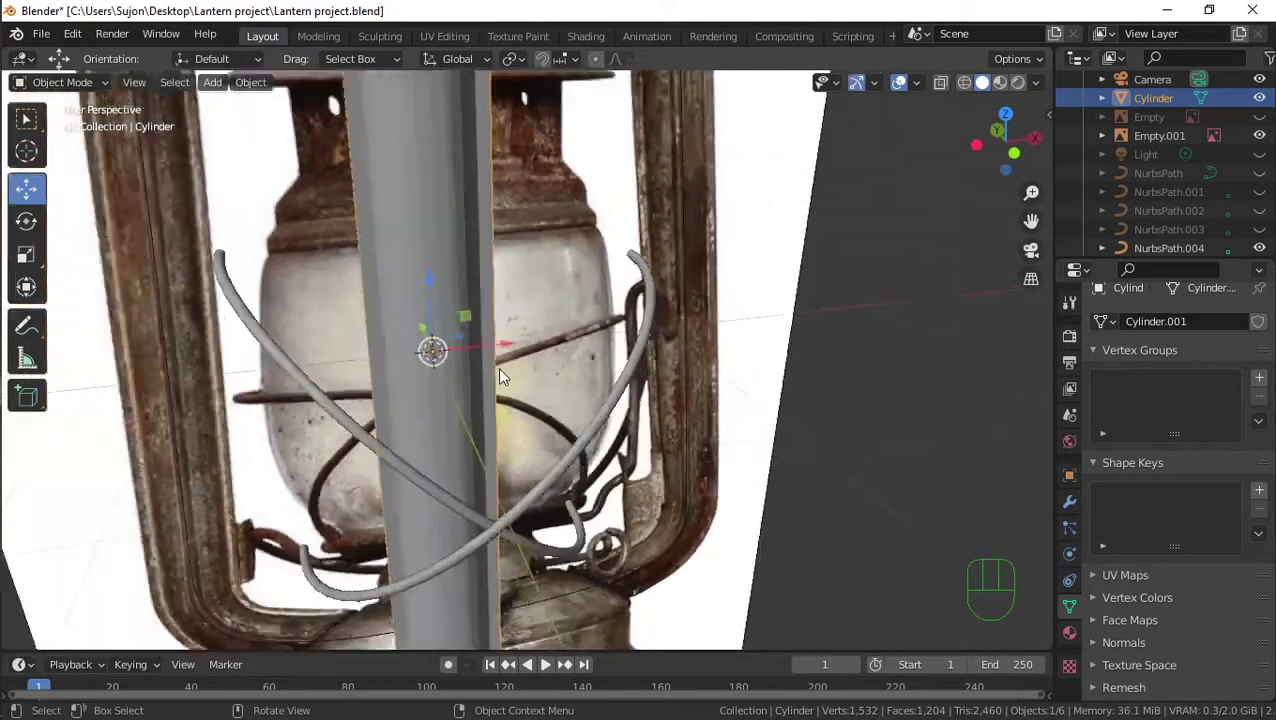
Add a Subdivision Surface modifier to the cylinder and adjust its viewport level
click(478, 260)
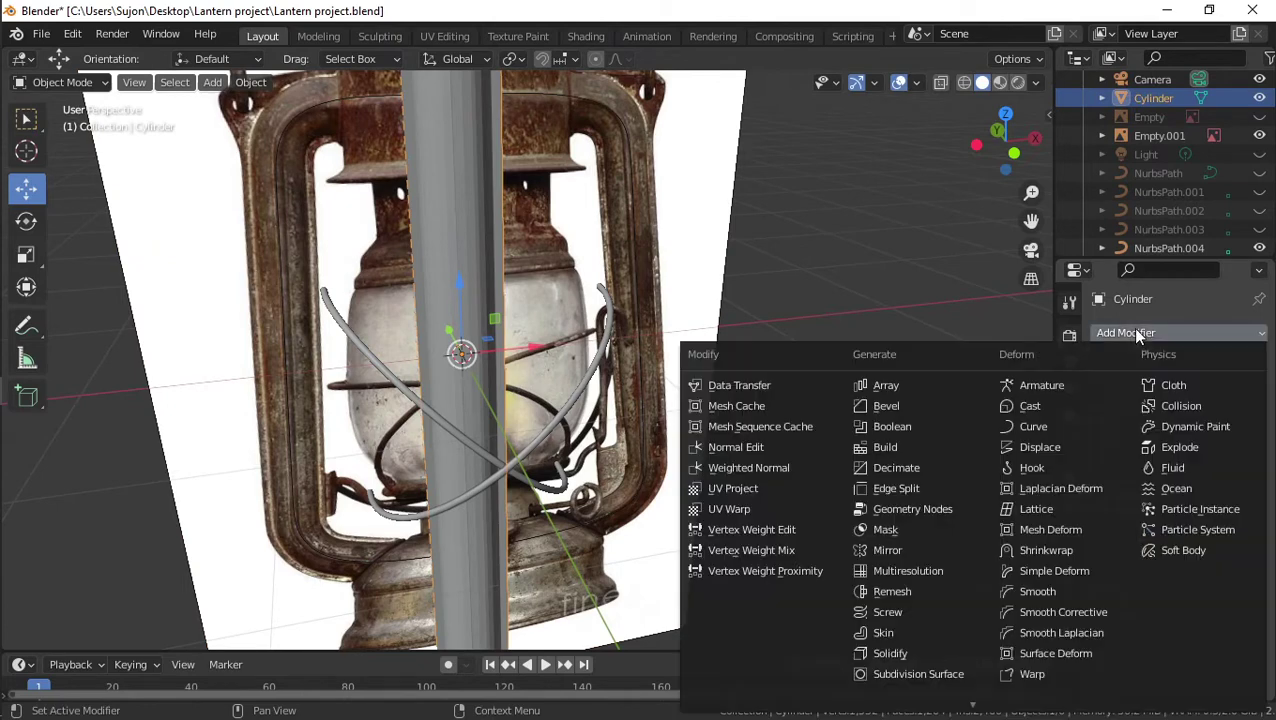
drag(661, 438, 808, 435)
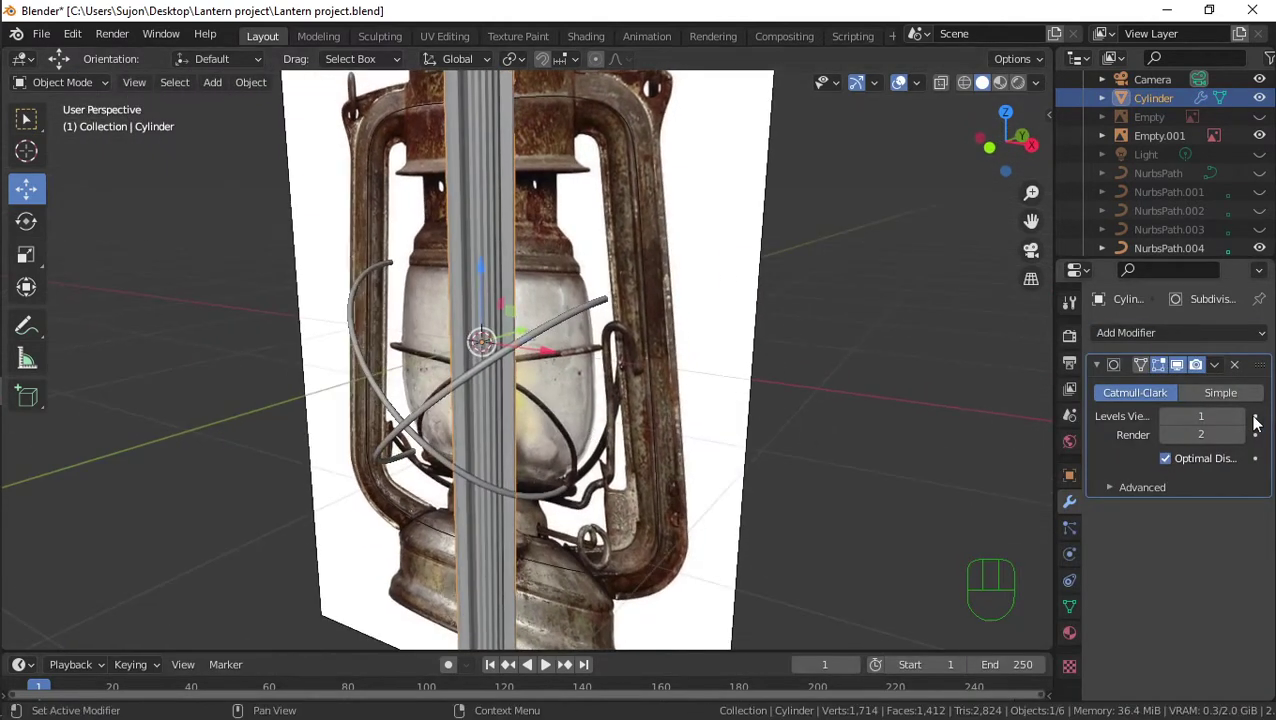
click(1245, 422)
click(1244, 442)
drag(665, 407, 748, 391)
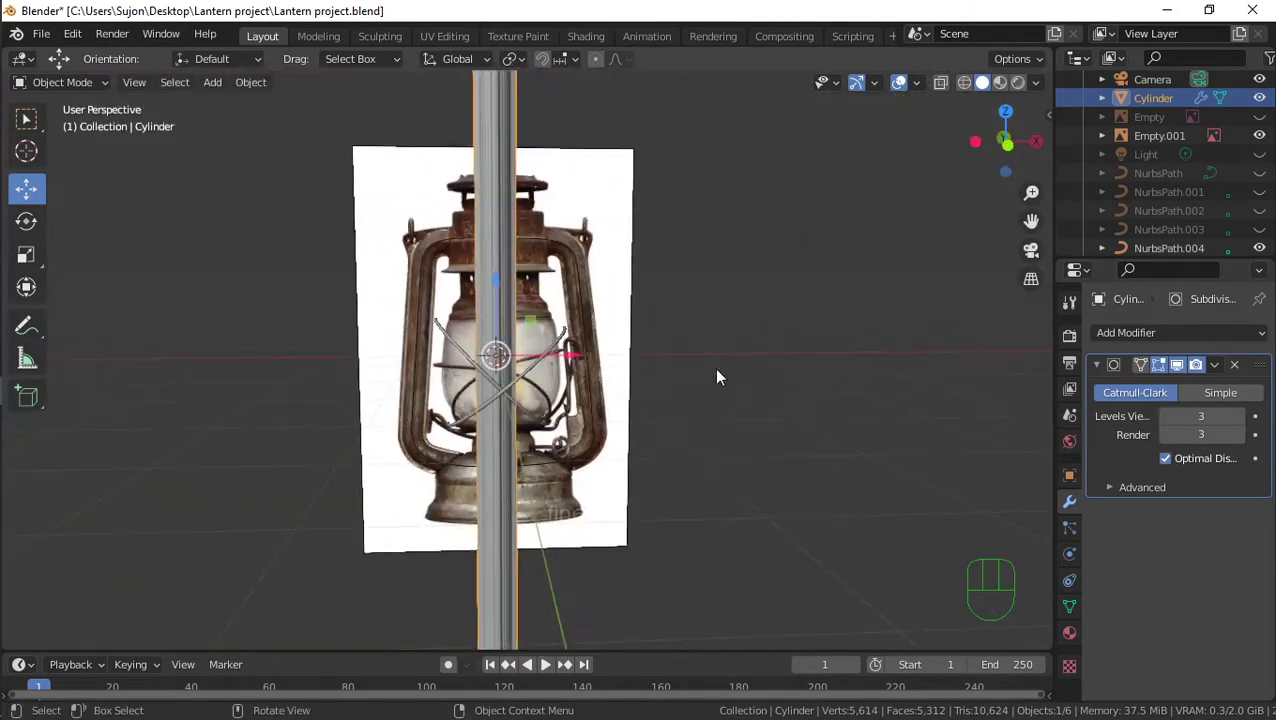
Cut new edge loops across the tall cylinder in Edit Mode
key(Tab)
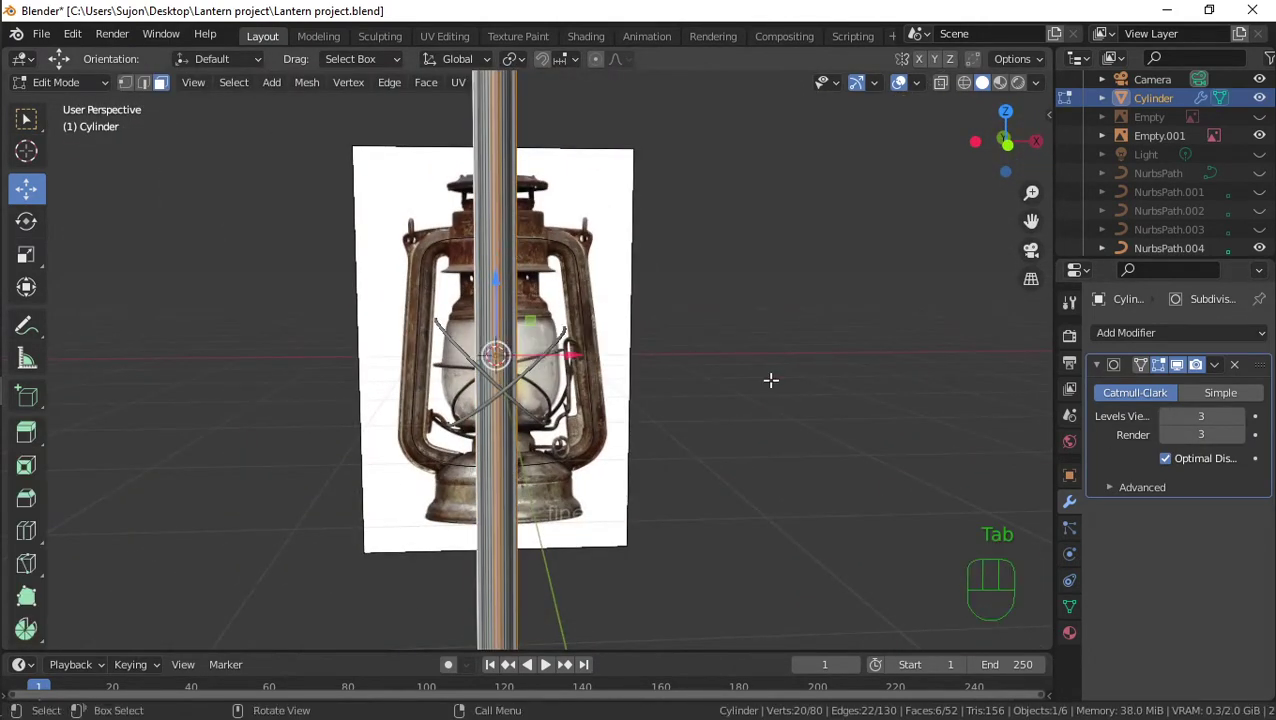
key(ctrl+r)
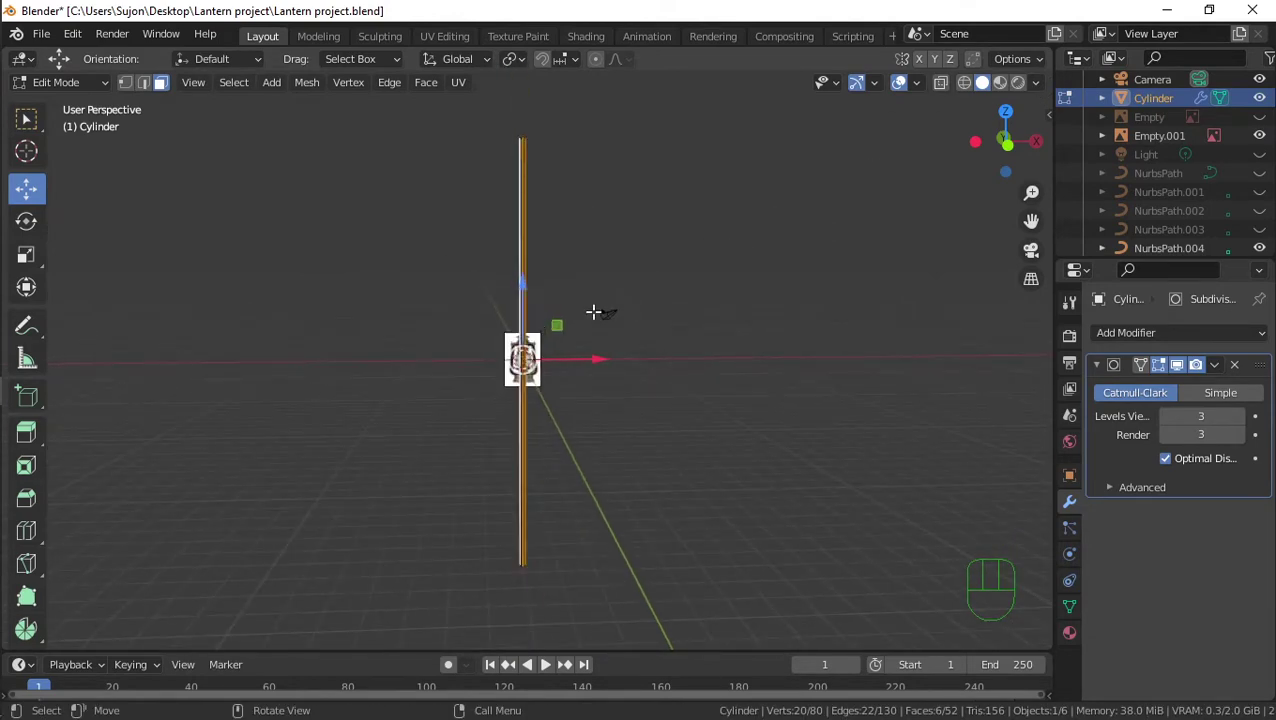
key(ctrl+r)
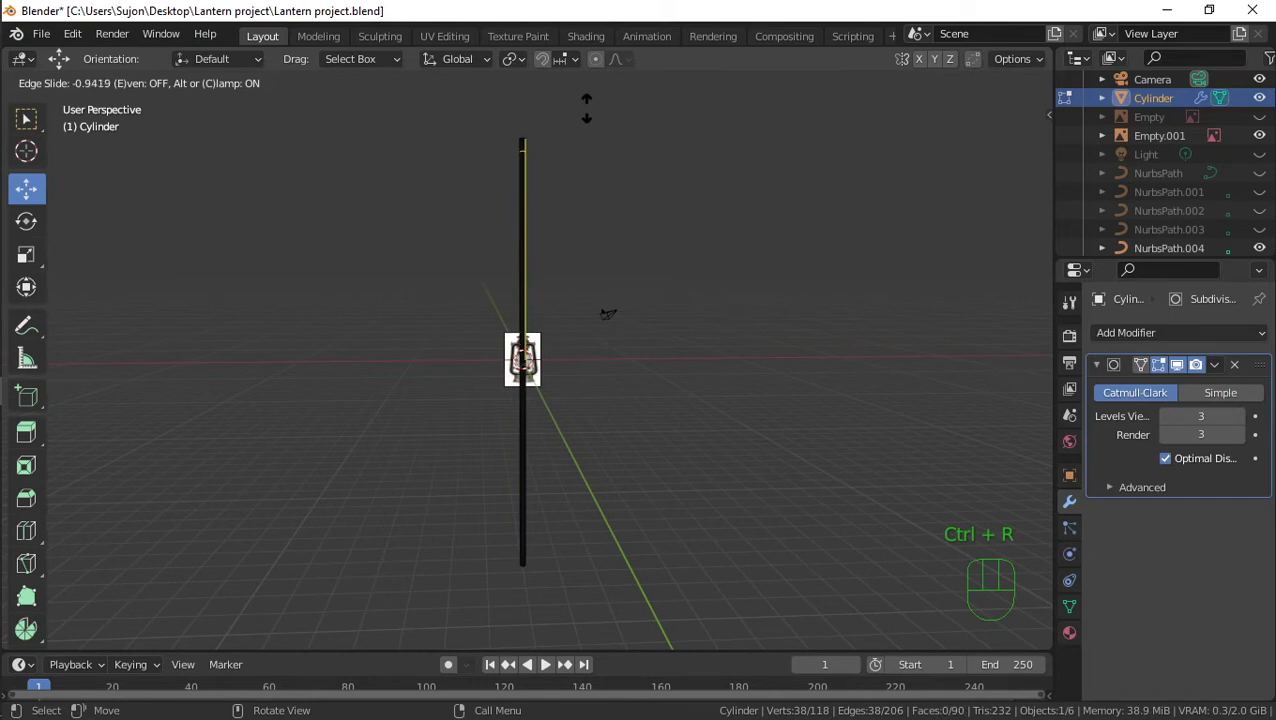
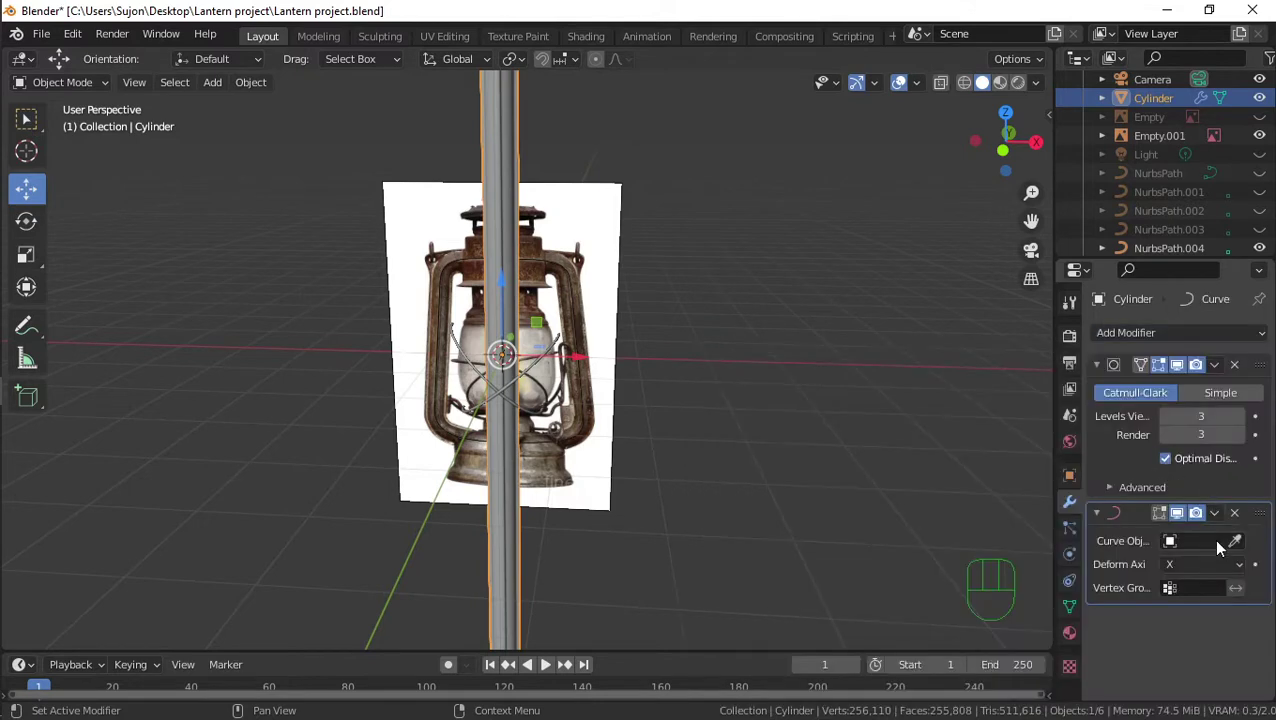
Bend the cylinder along the NurbsPath guide curve and scale it to fit the reference
drag(1231, 547, 1179, 464)
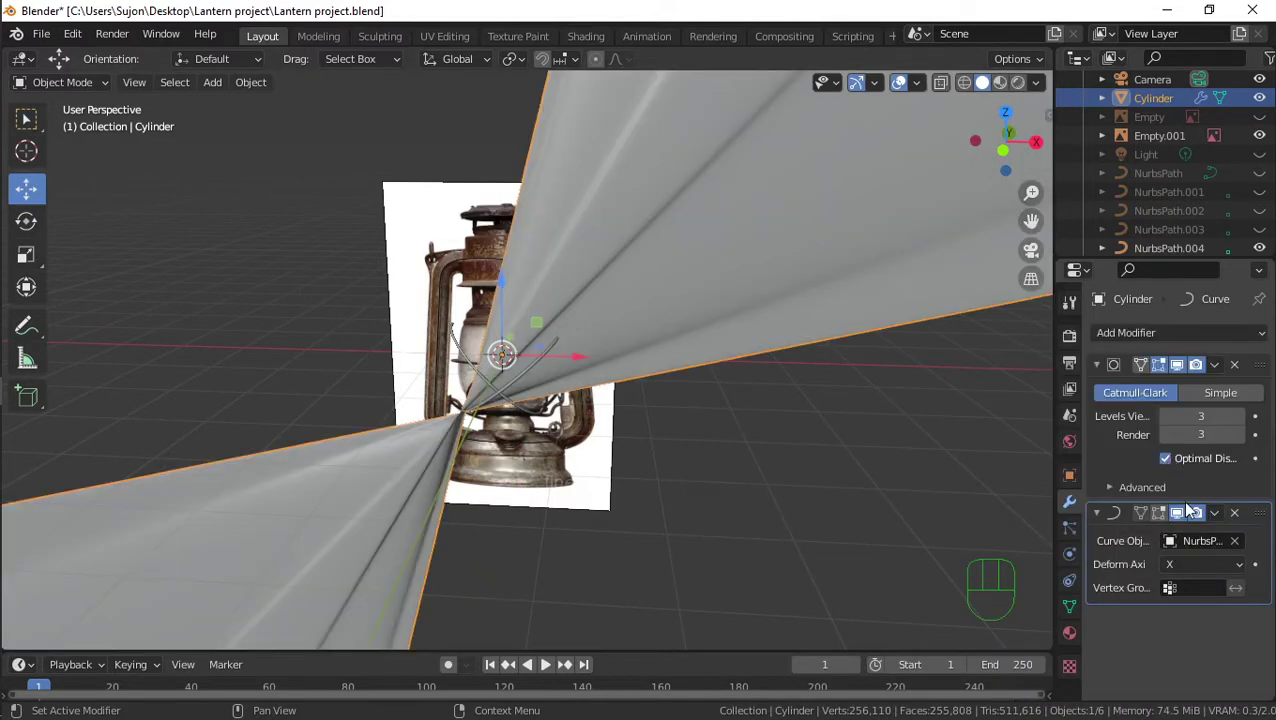
drag(1188, 559, 1199, 563)
drag(1199, 575, 1195, 506)
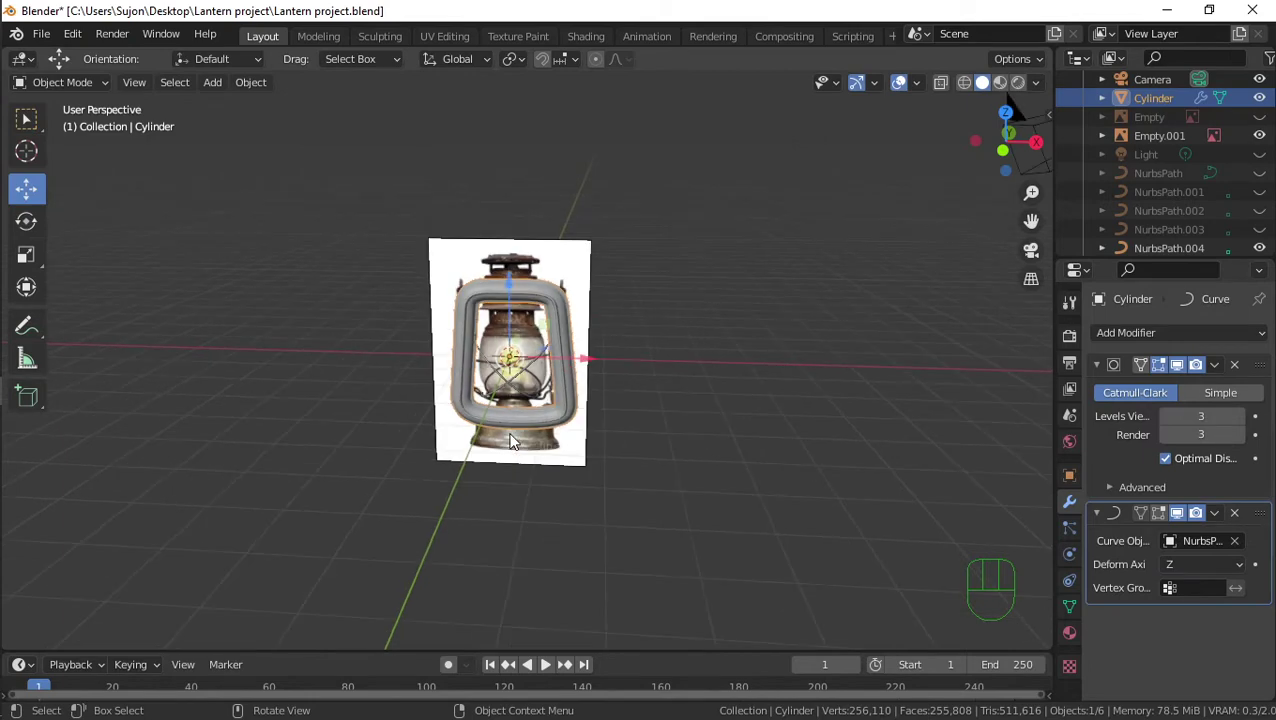
drag(520, 437, 517, 427)
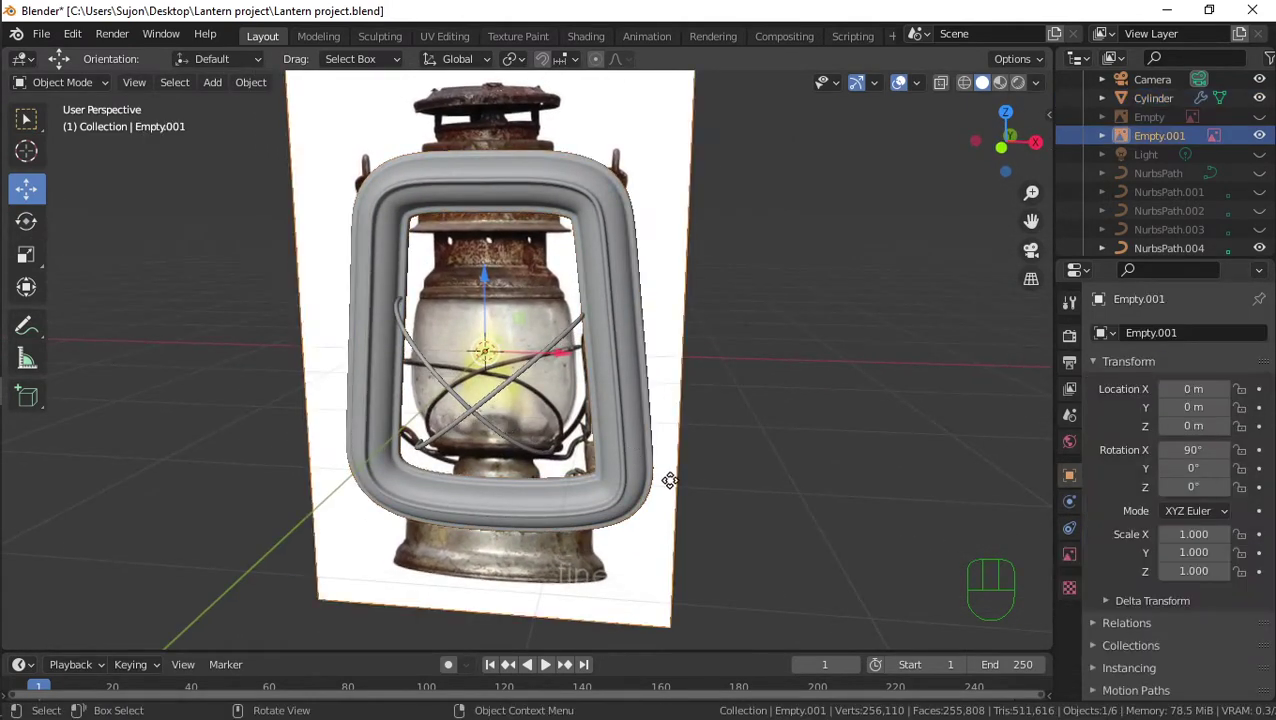
click(621, 450)
key(s)
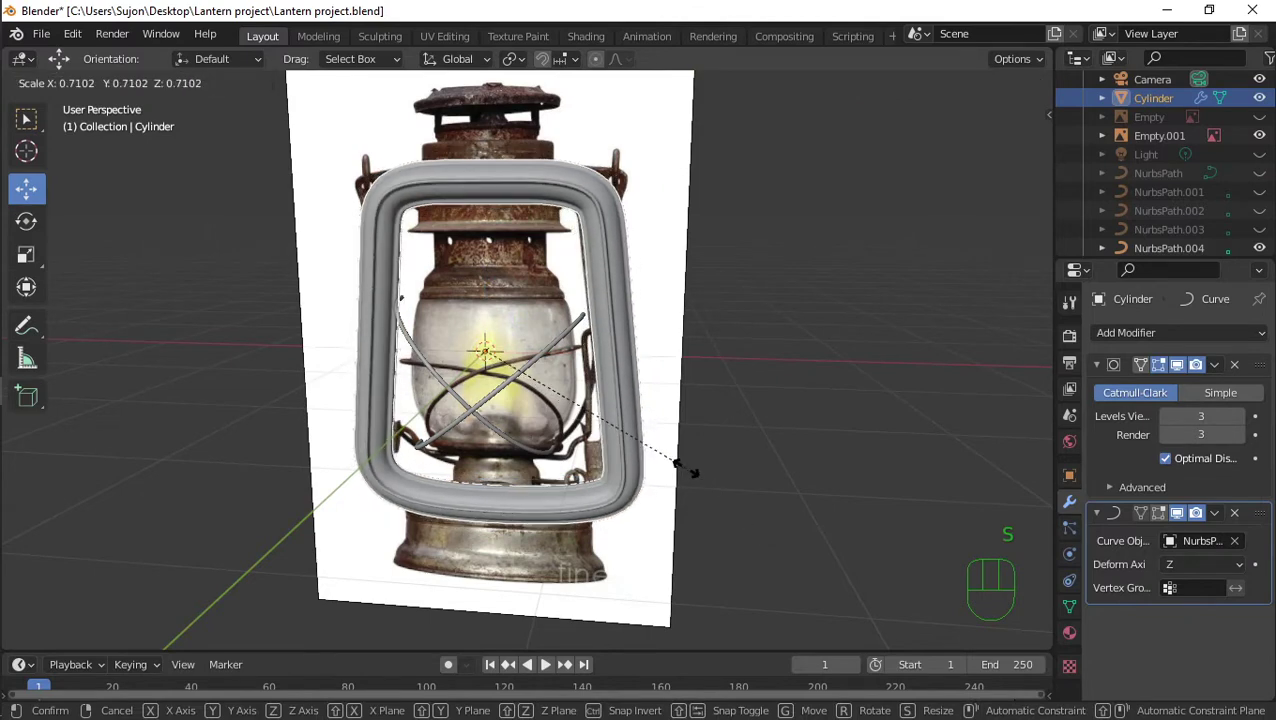
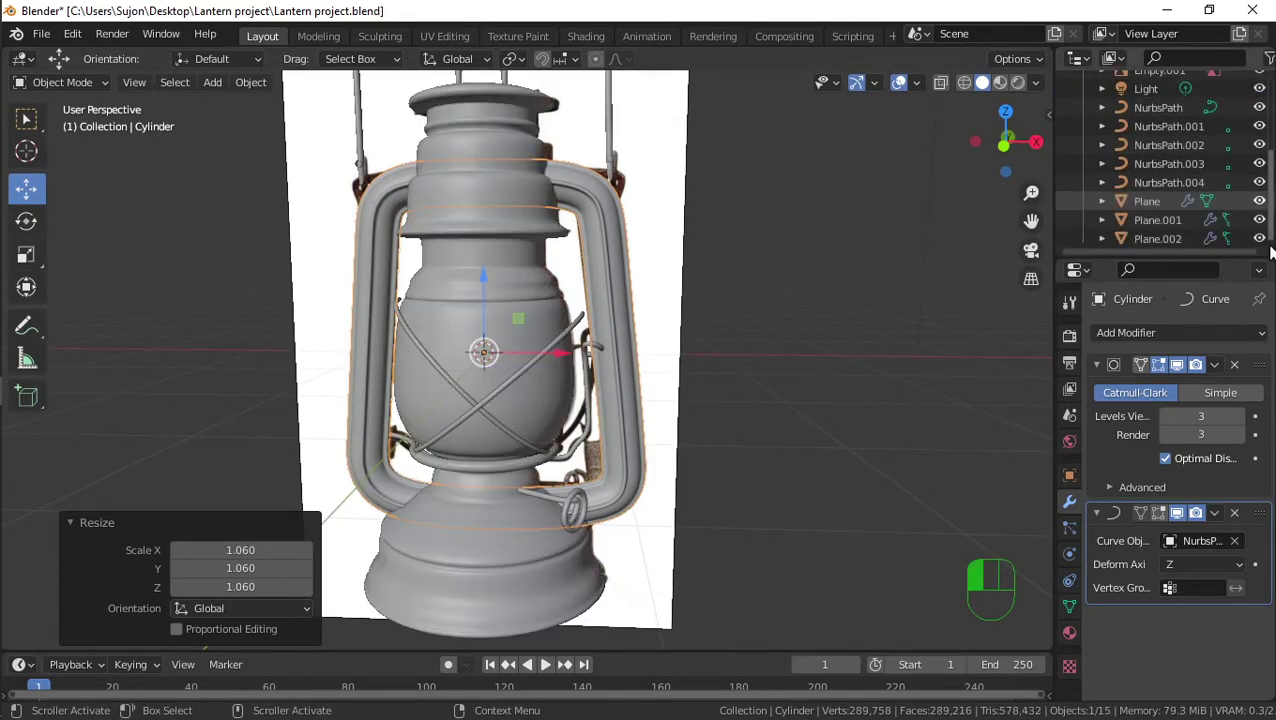
Orbit around the lantern to inspect the bent side frame
drag(782, 386, 791, 337)
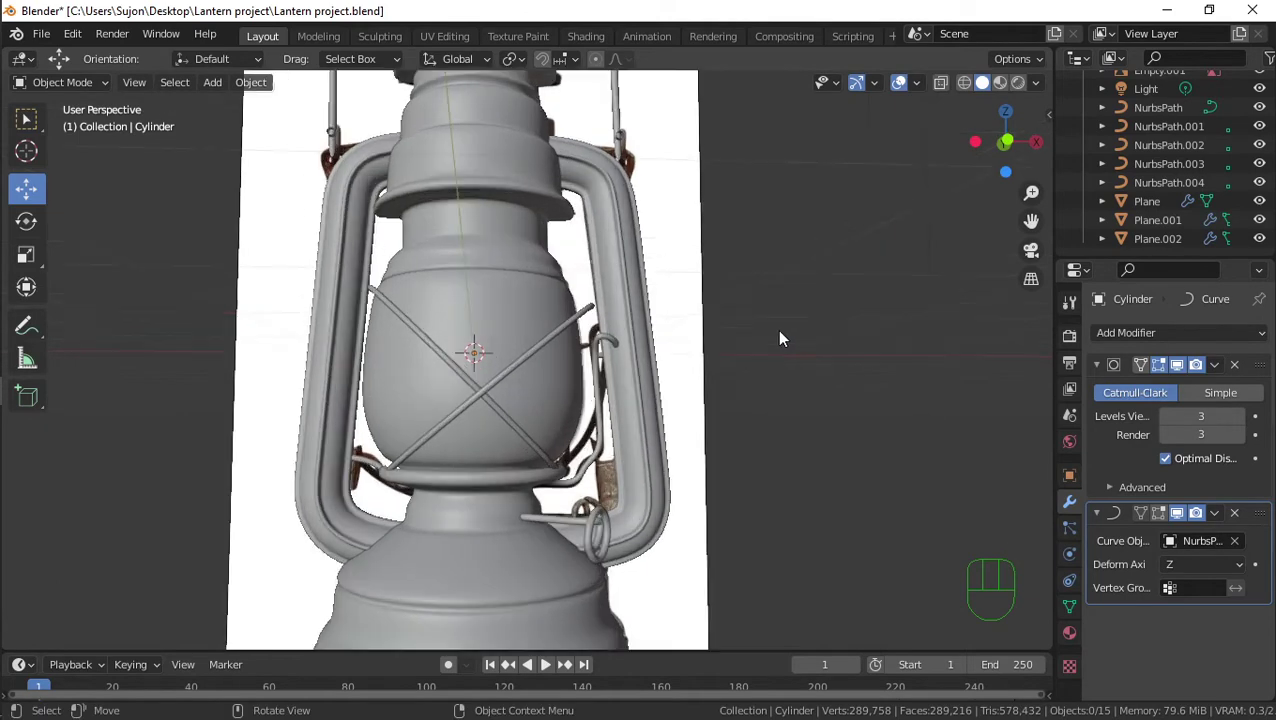
drag(740, 350, 872, 346)
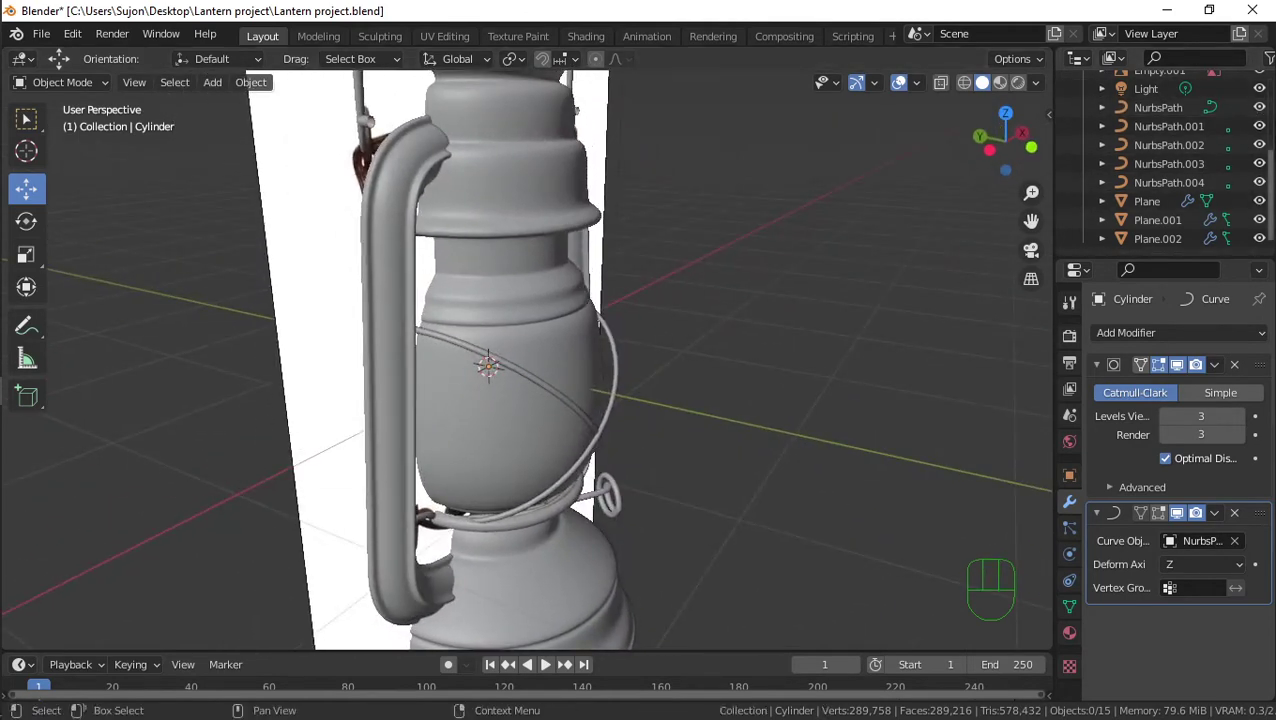
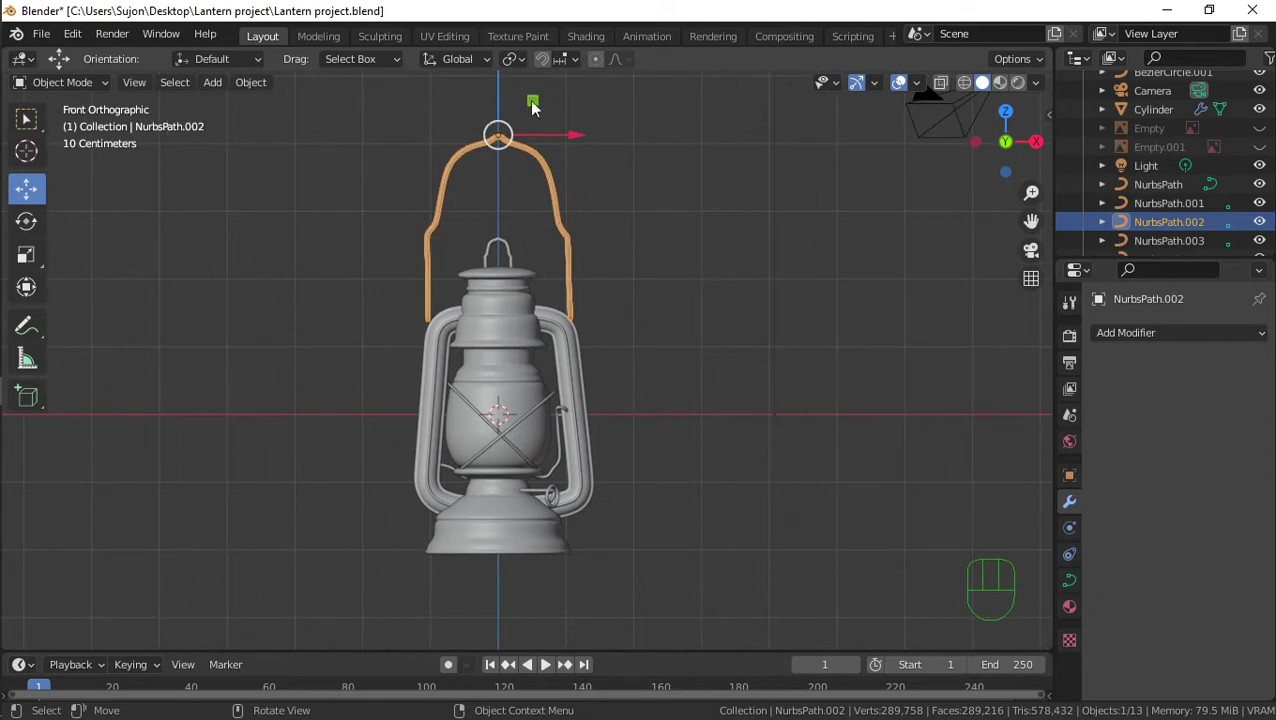
drag(504, 93, 548, 135)
click(708, 215)
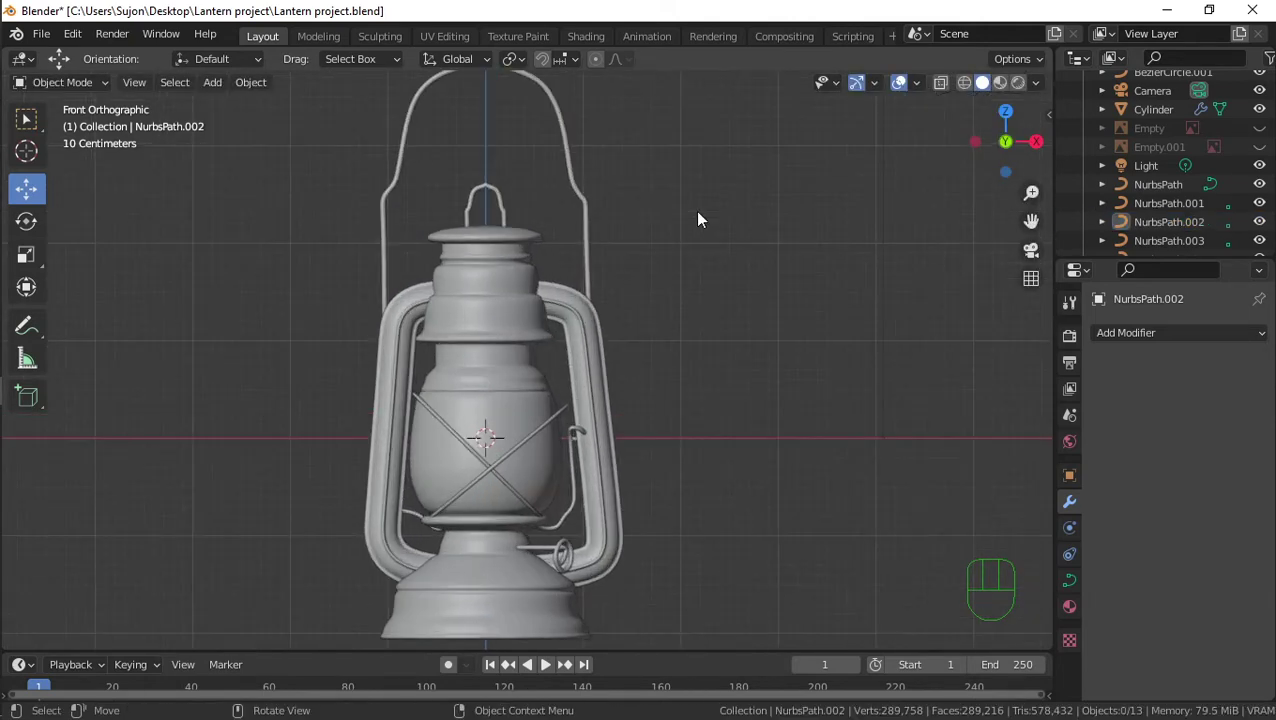
drag(694, 241, 610, 299)
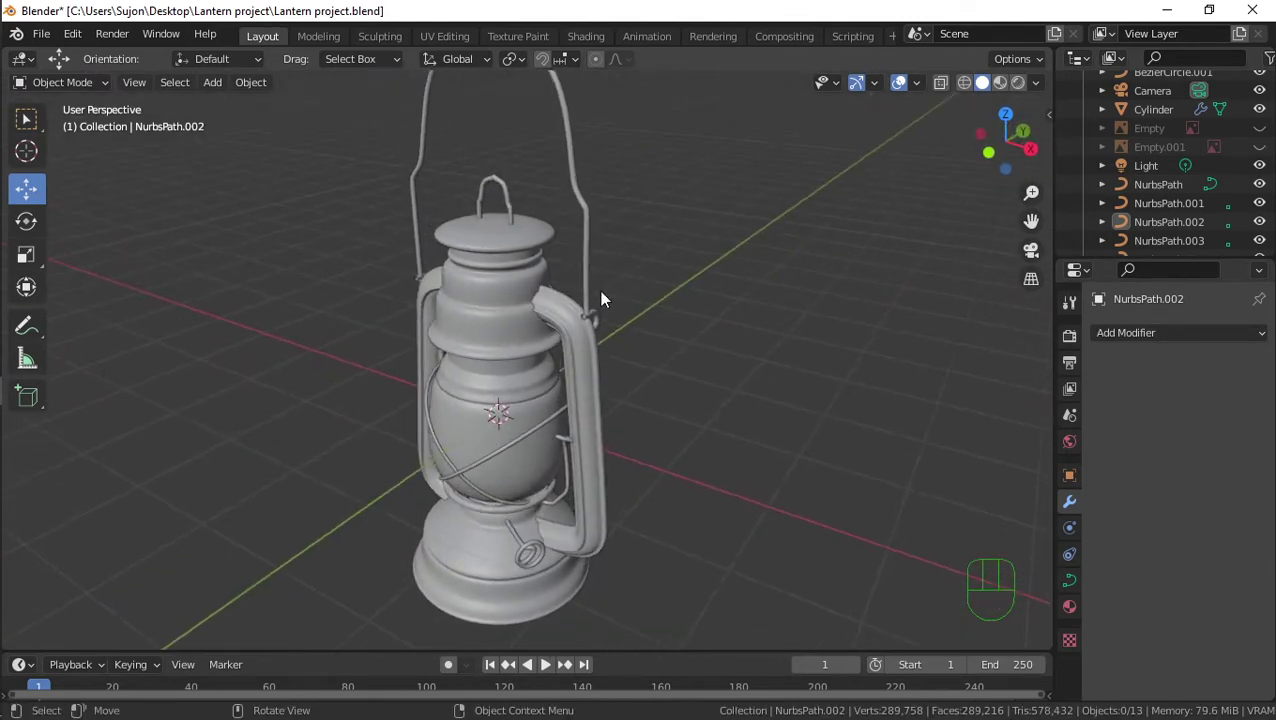
key(KP_1)
Select the handle wire and lift it higher above the cap
click(579, 178)
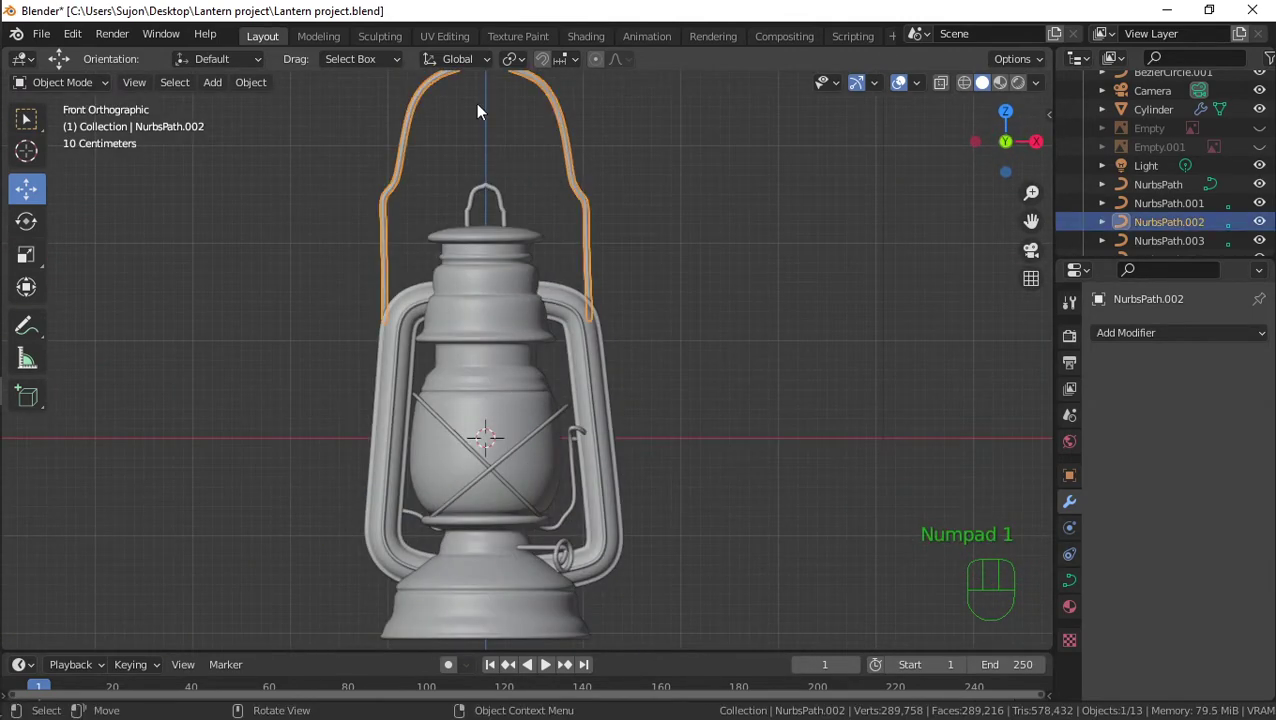
drag(506, 101, 532, 107)
click(679, 342)
drag(642, 340, 607, 369)
drag(658, 354, 714, 325)
drag(708, 336, 677, 356)
drag(694, 334, 651, 337)
key(KP_1)
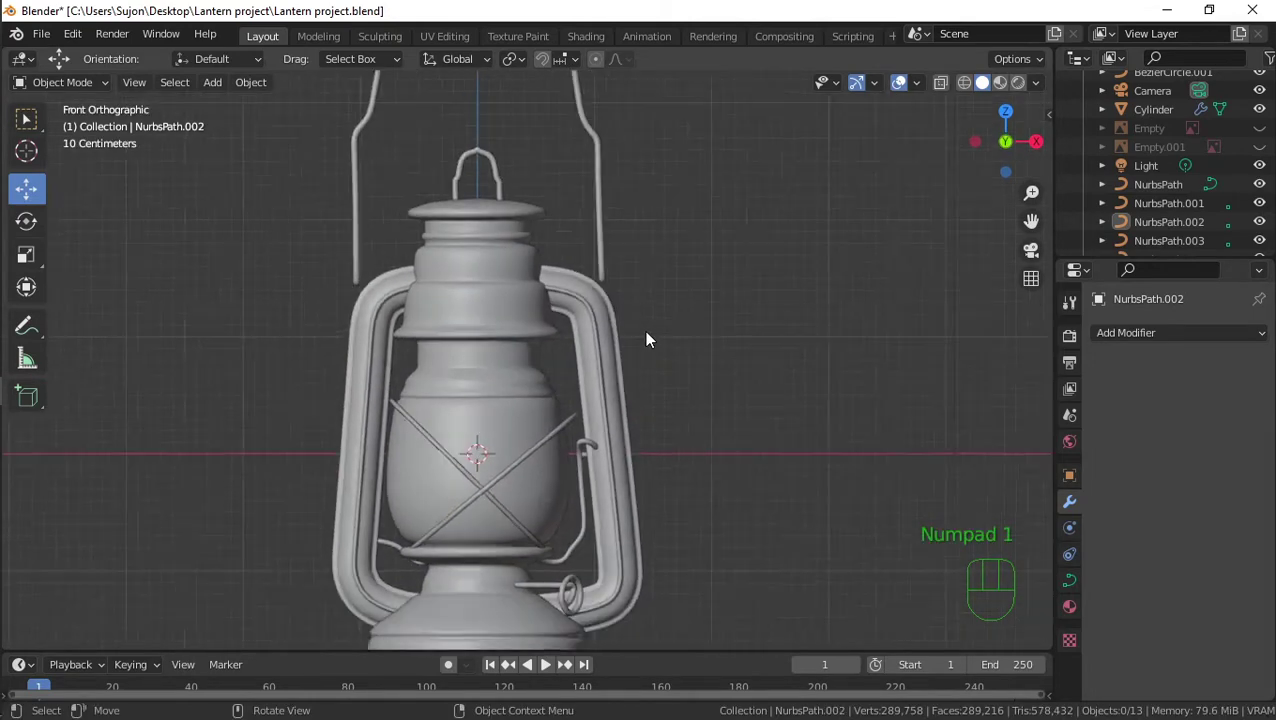
Add a flat plane, rotate it 90 degrees and shrink it
key(shift+a)
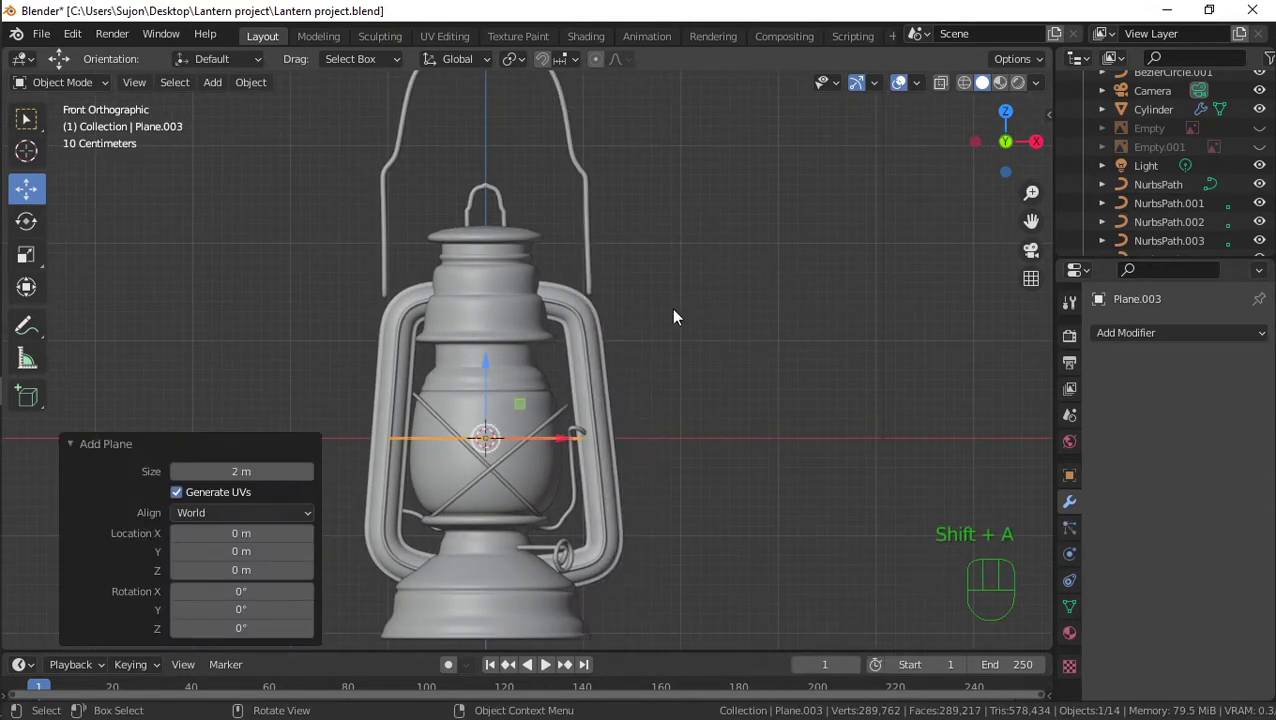
key(KP_1)
key(KP_3)
key(r)
key(9)
key(0)
click(685, 393)
Move the plane to the right of the lantern and resize it into a small rectangle
key(KP_1)
key(g)
key(s)
click(807, 319)
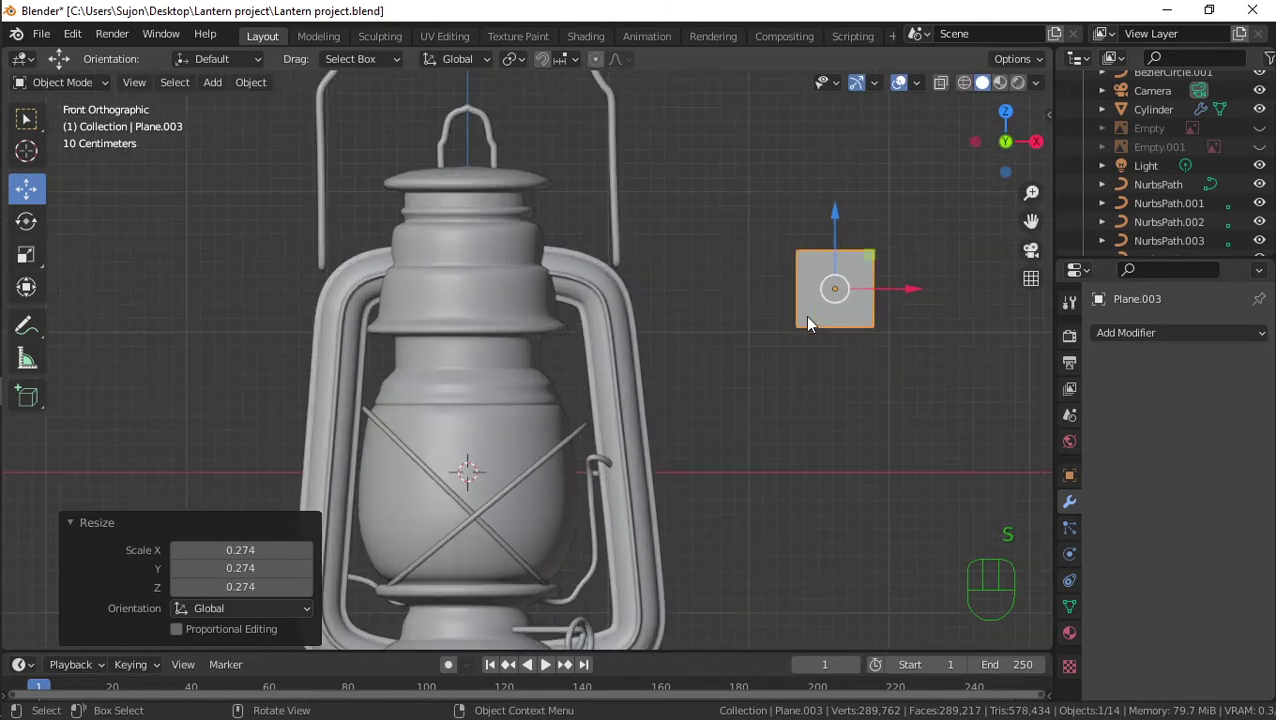
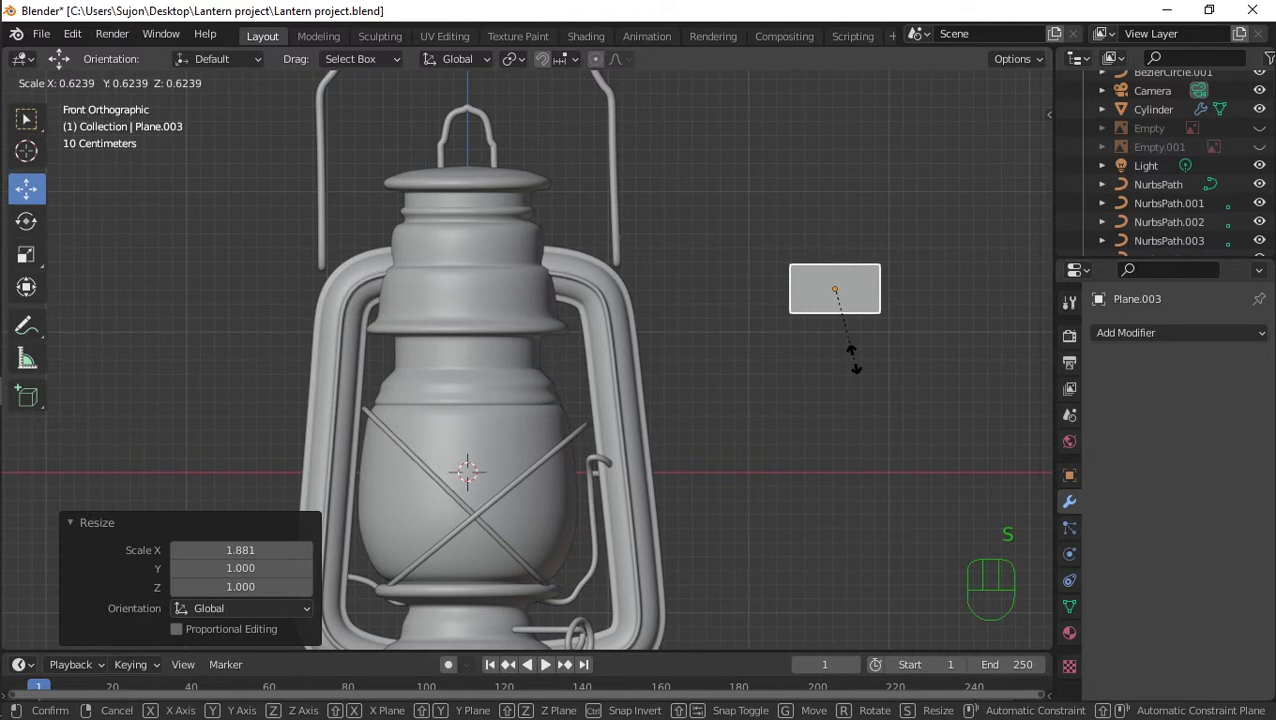
right_click(858, 363)
key(s)
click(880, 346)
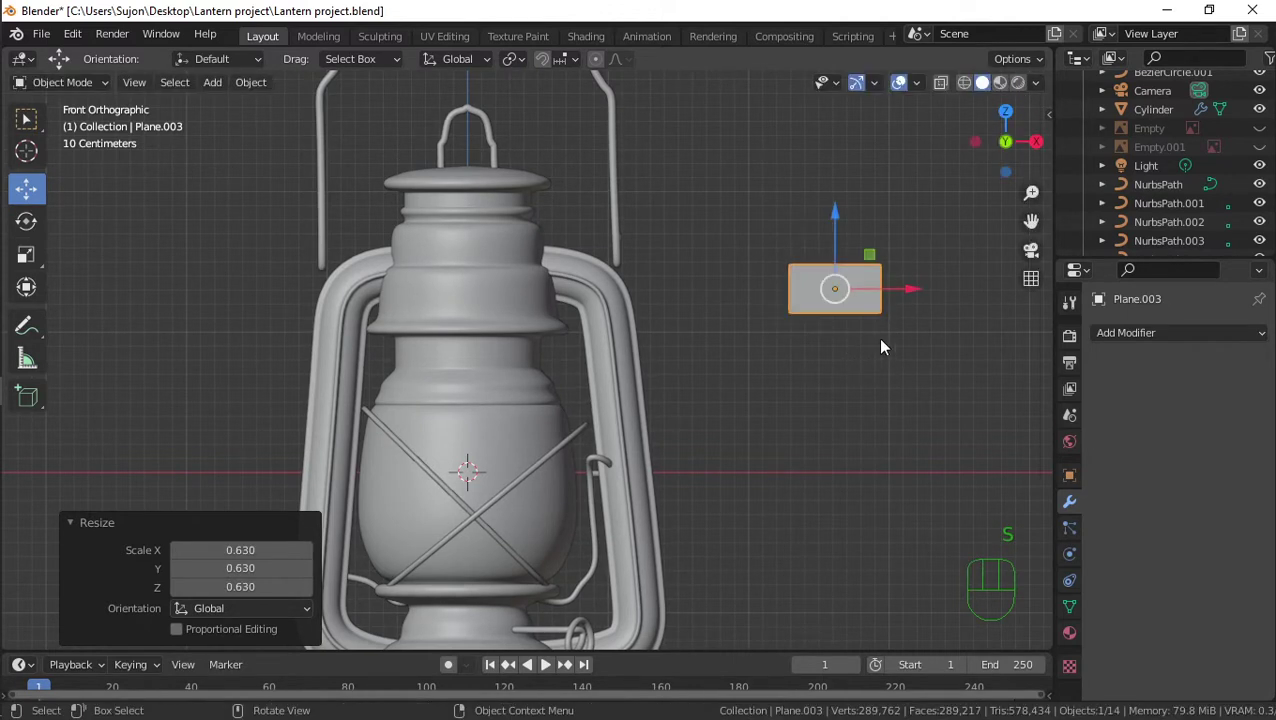
Apply the rectangle's transforms and subdivide it once in Edit Mode
key(ctrl+a)
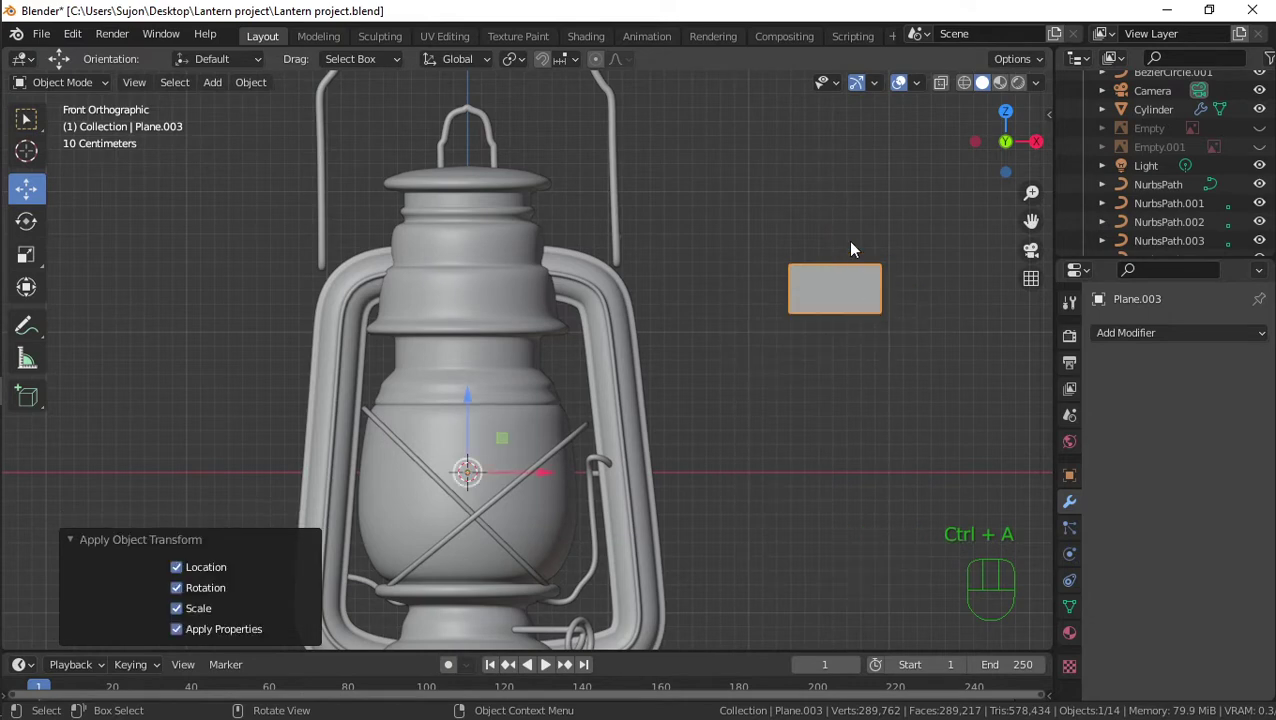
key(Tab)
right_click(868, 267)
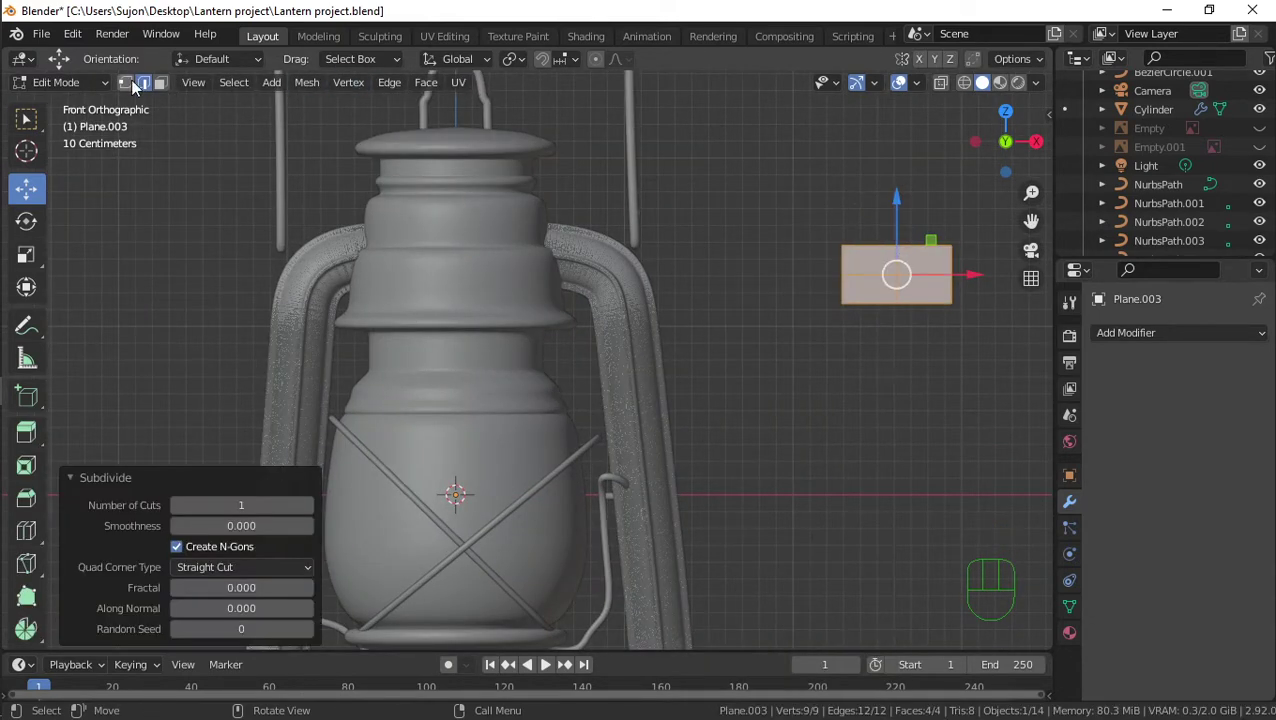
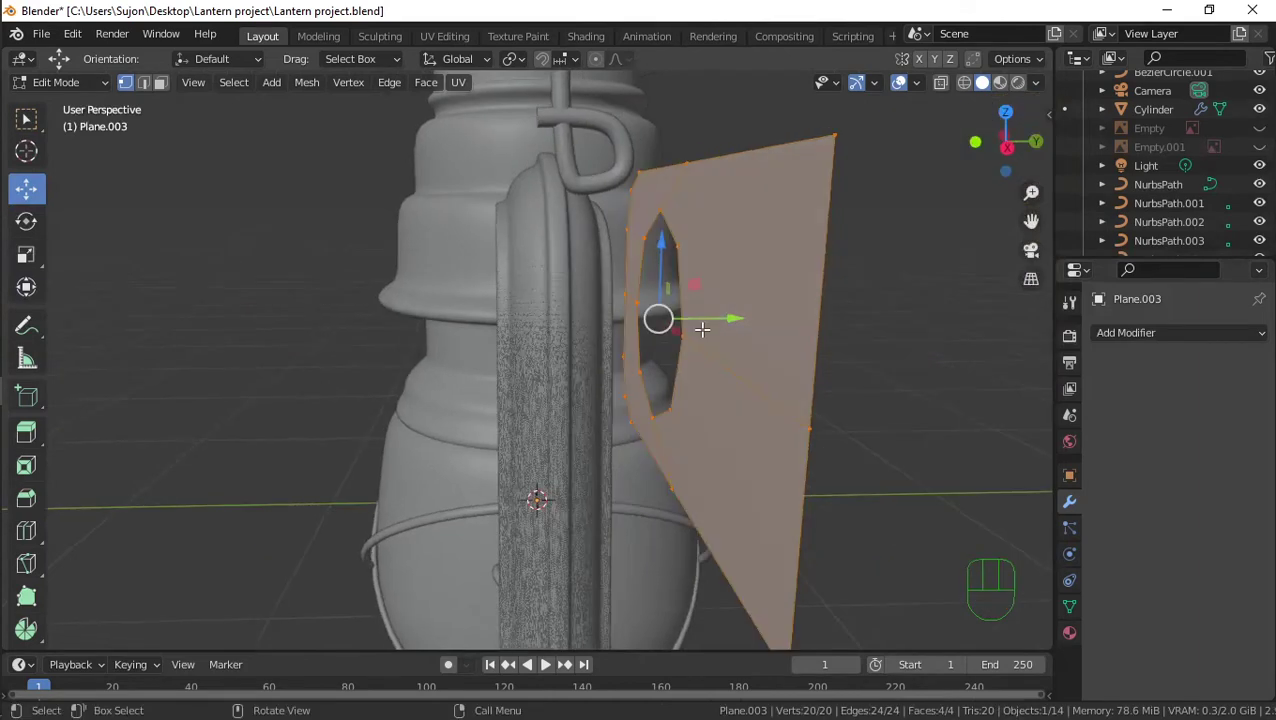
Extrude the holed plate from the side view to give it thickness
key(KP_3)
key(e)
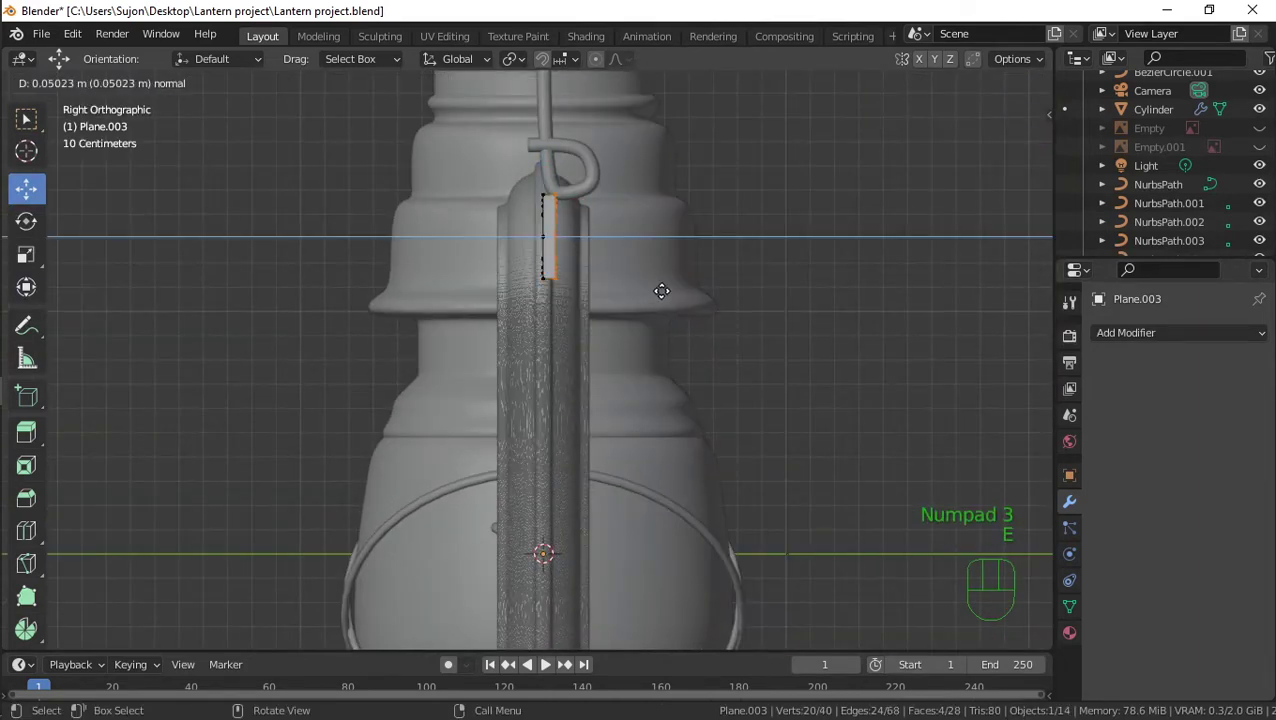
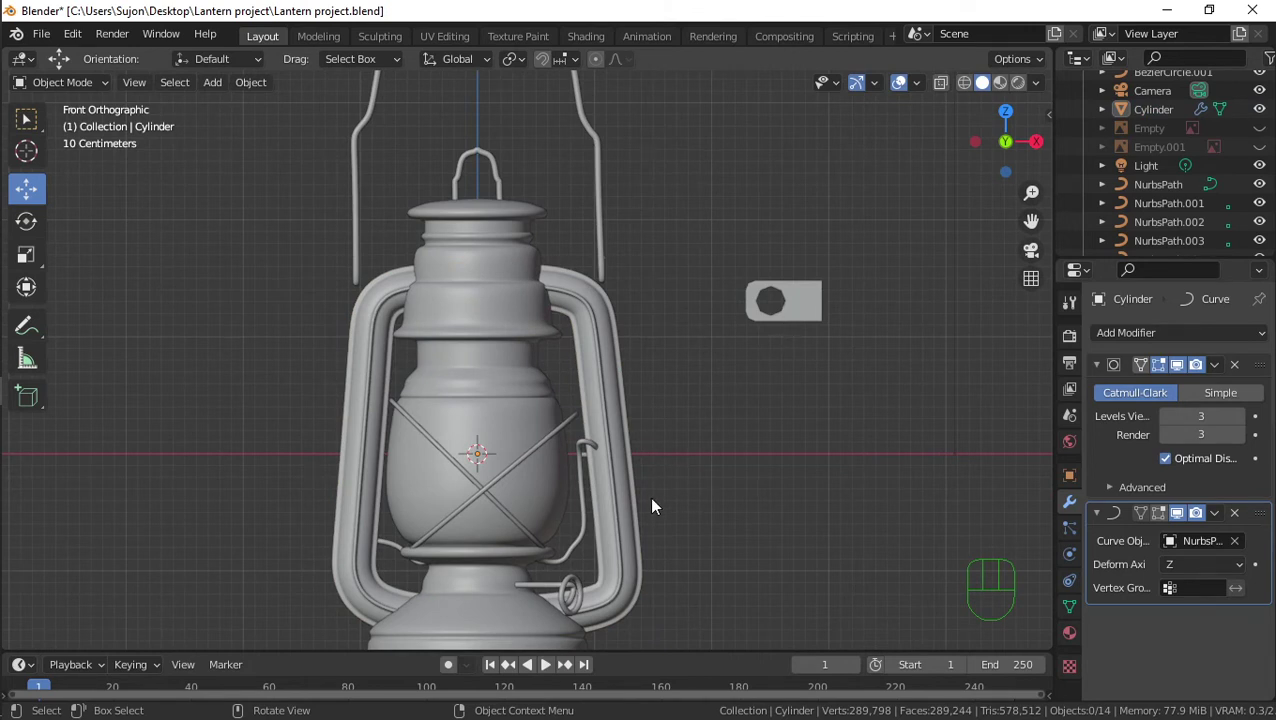
Apply the plate's transforms, then add edge loops and bevel the edges around the hole
click(806, 306)
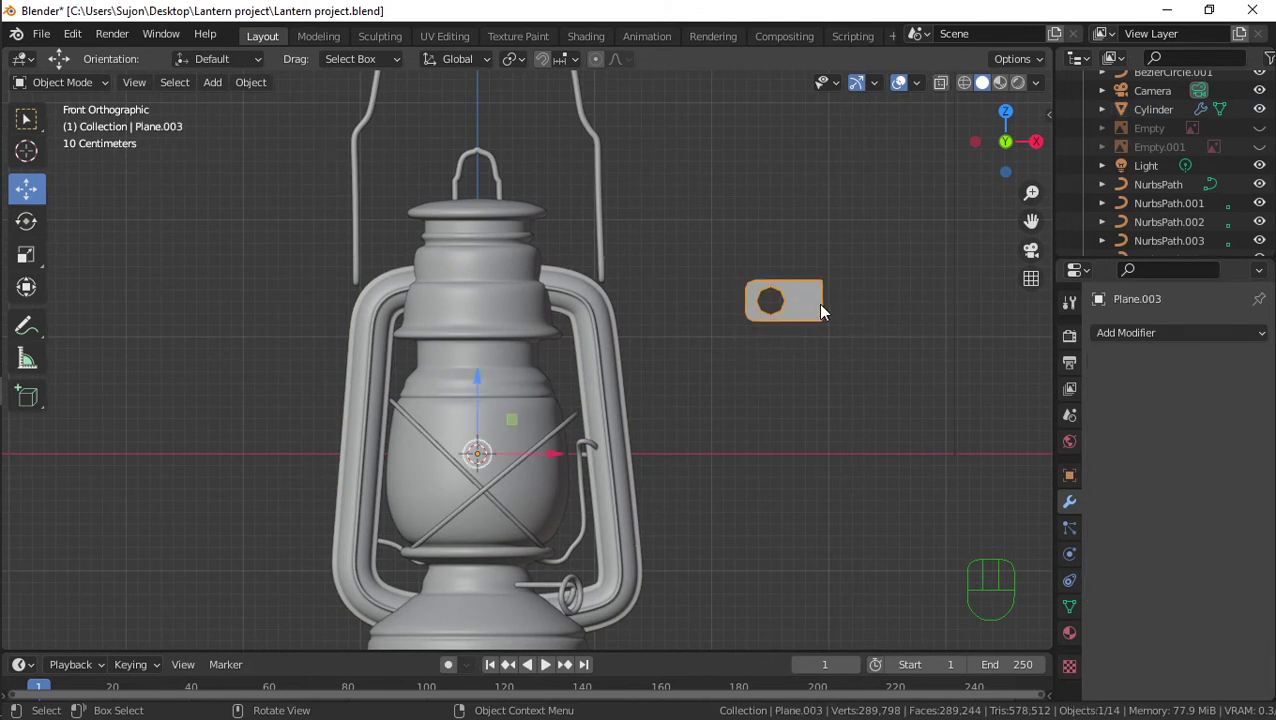
key(ctrl+a)
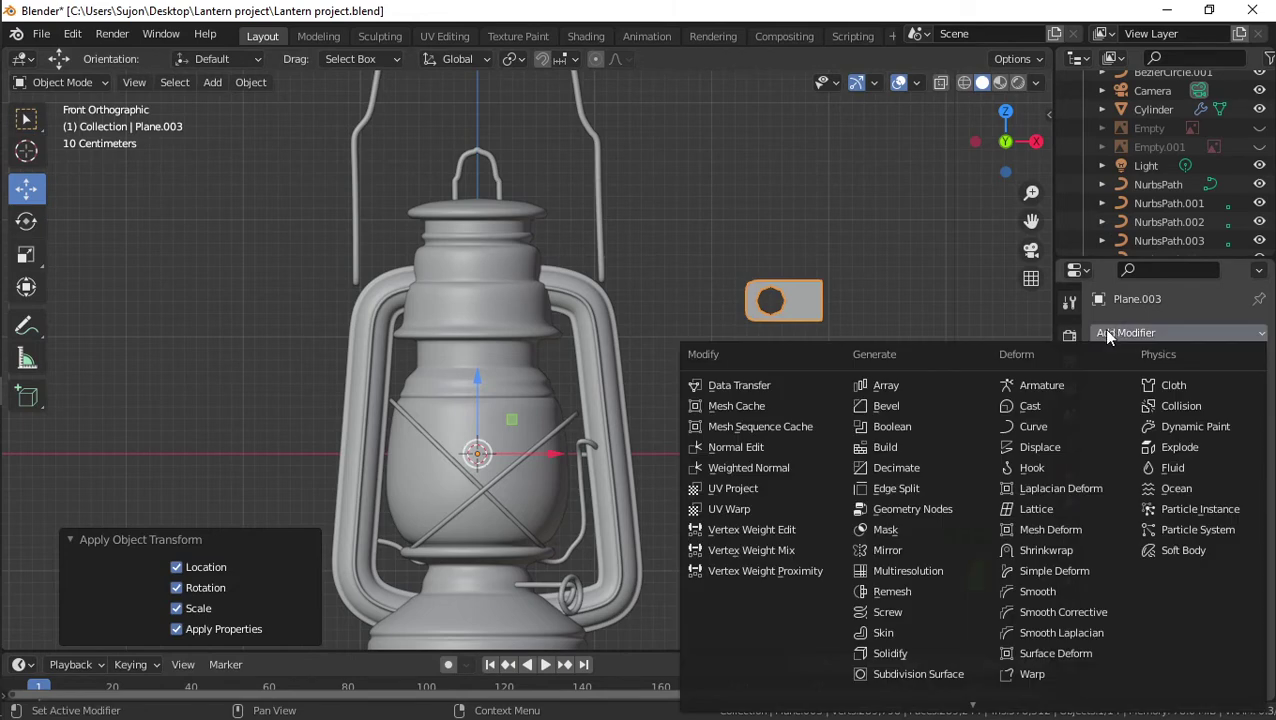
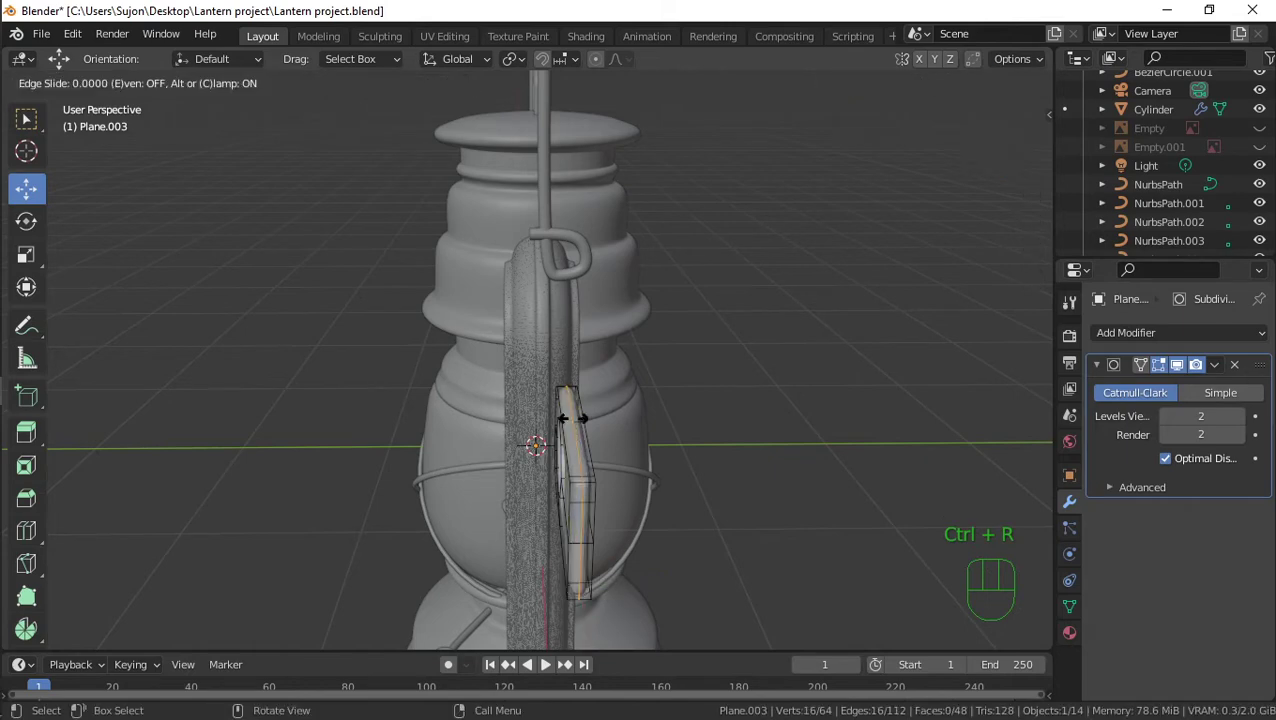
key(ctrl+b)
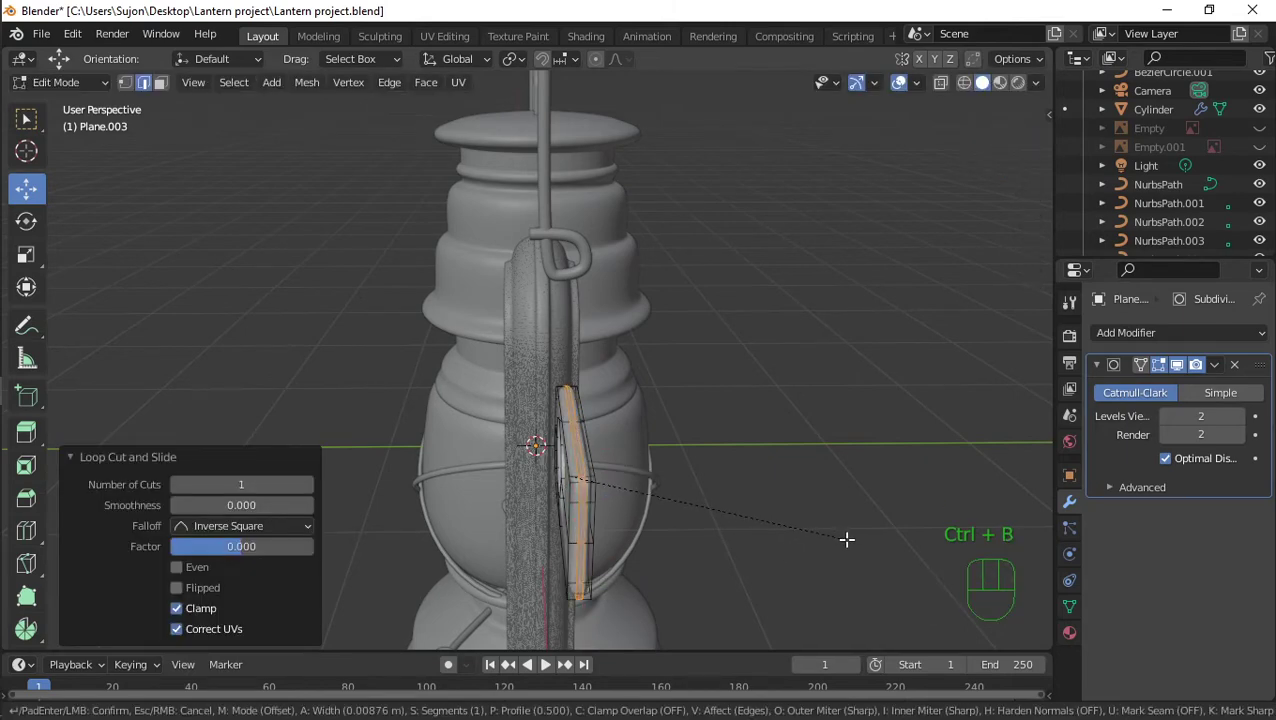
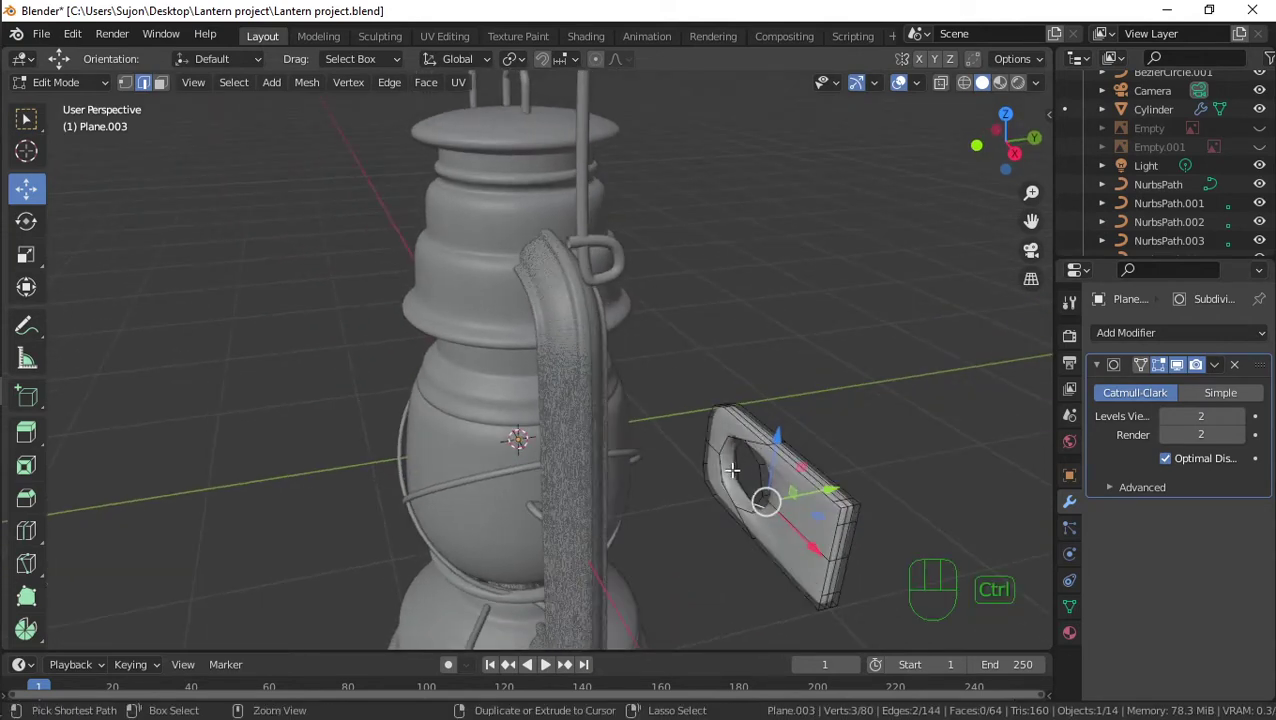
key(ctrl+r)
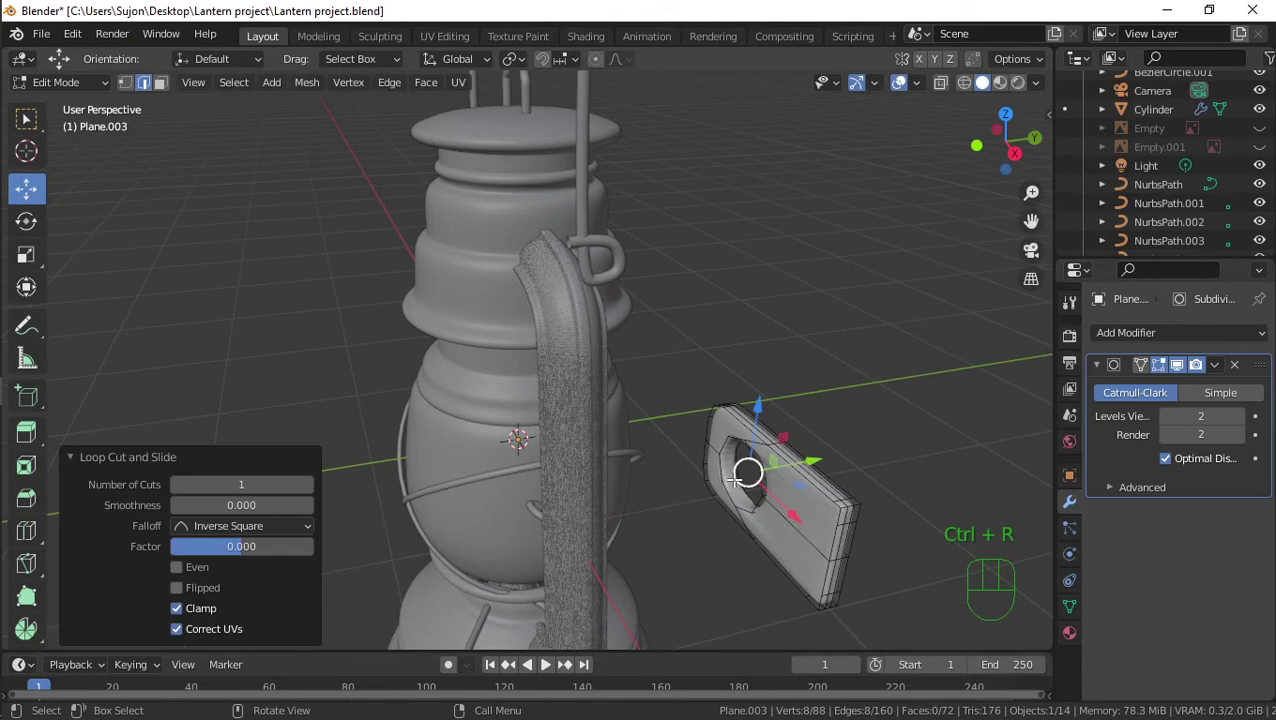
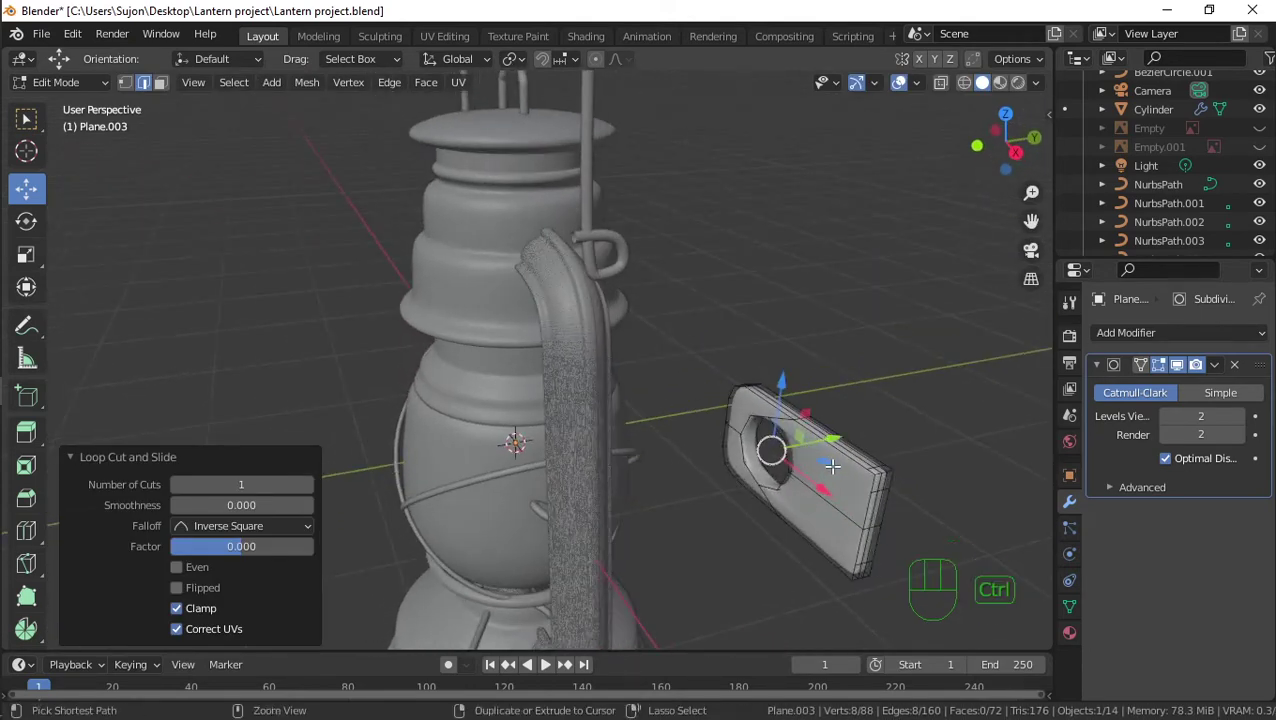
key(ctrl+b)
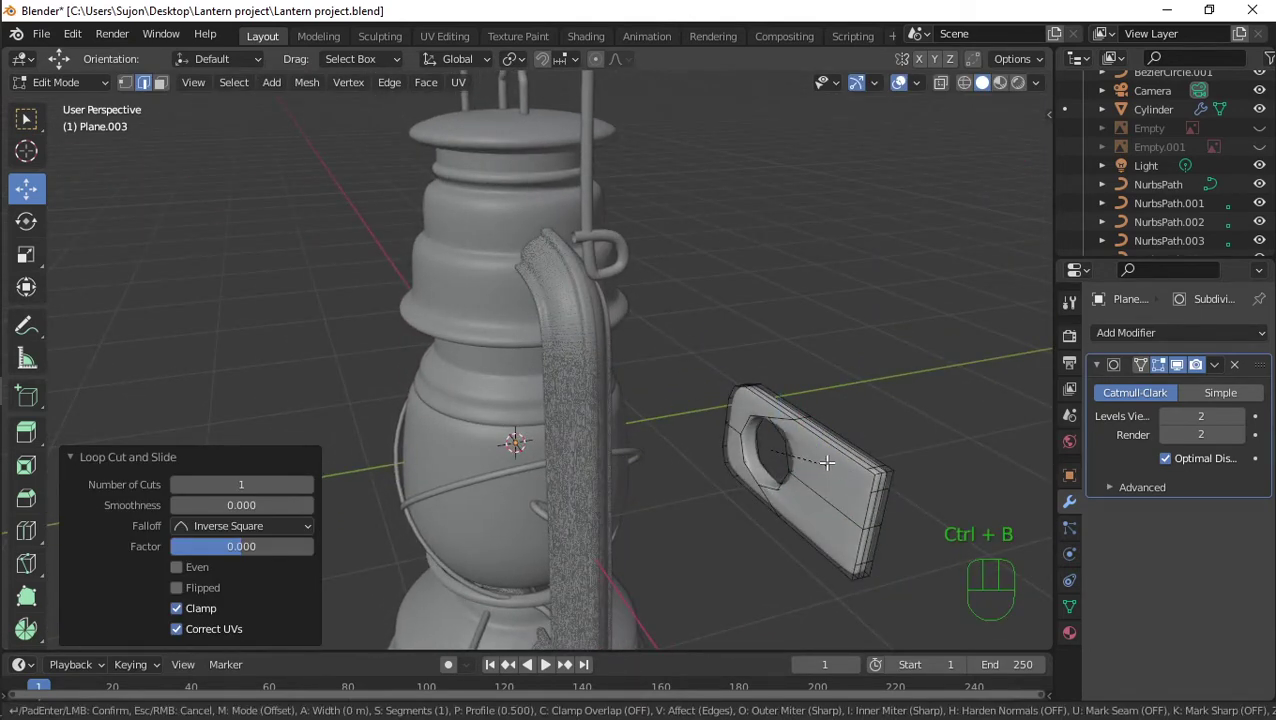
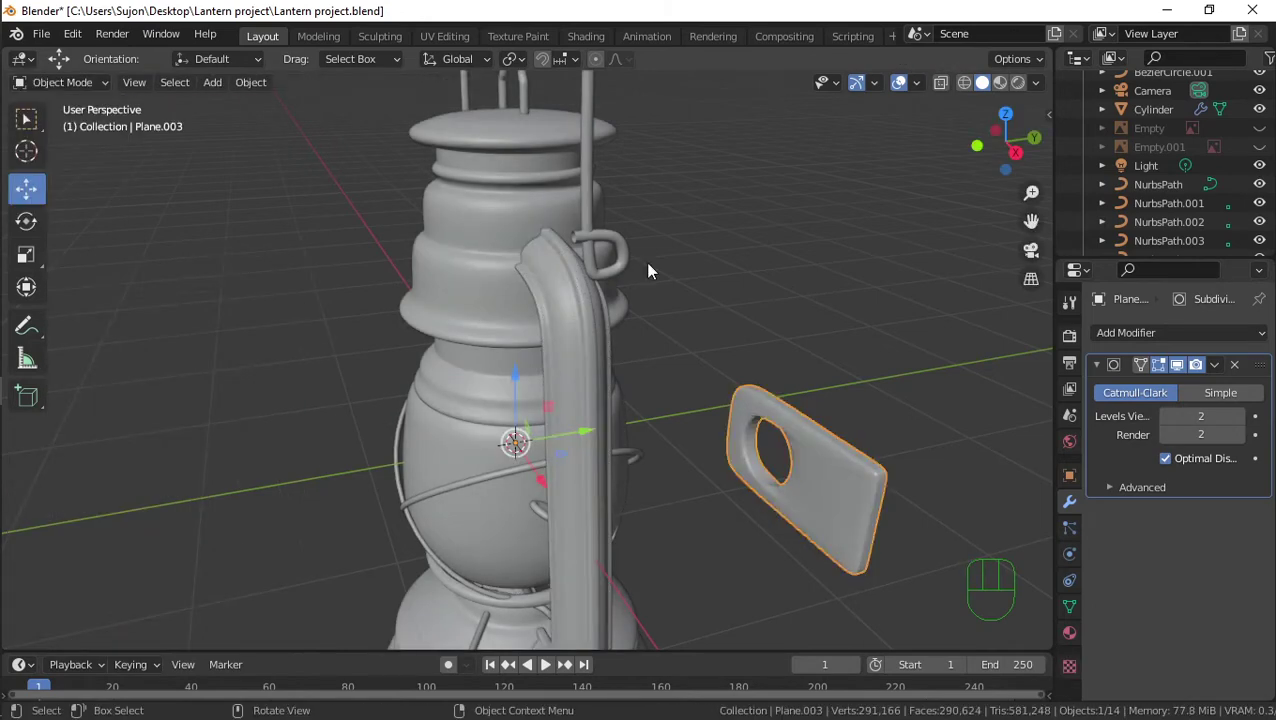
Move the holed bracket piece onto the frame top where the handle wire meets it, in front view
drag(807, 462, 801, 395)
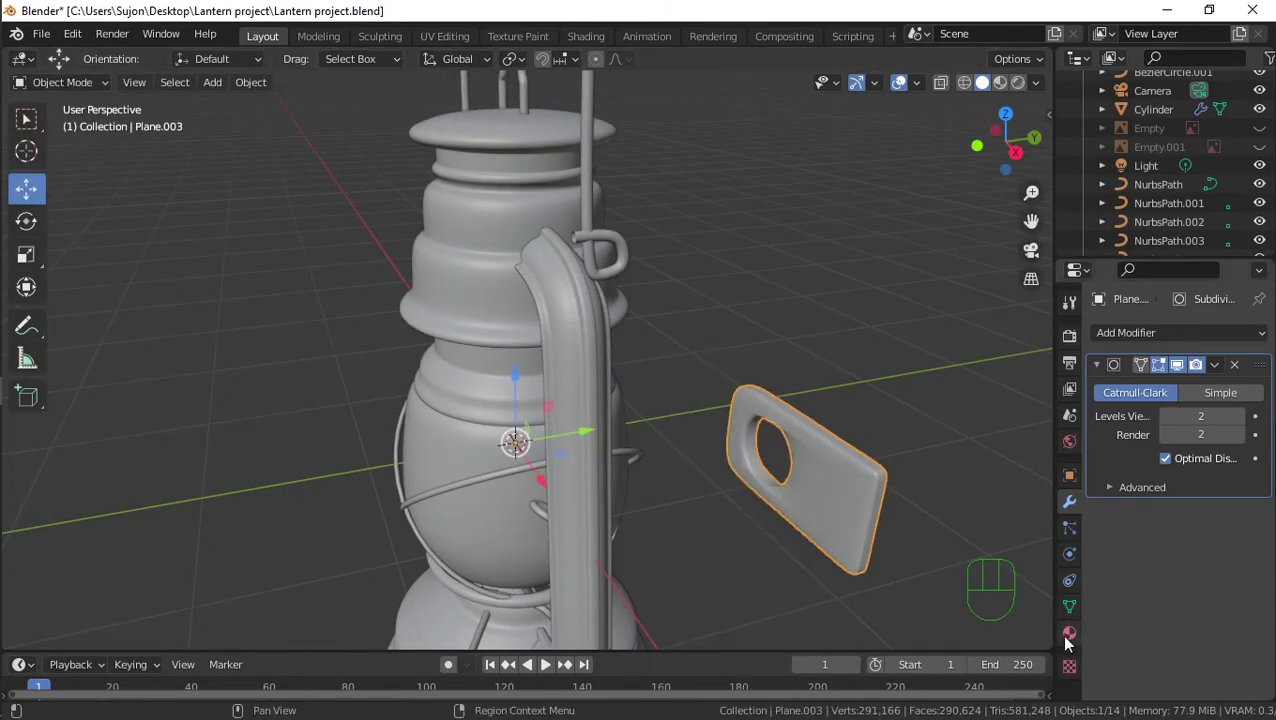
drag(1113, 663, 1158, 657)
click(1174, 692)
click(846, 479)
key(KP_1)
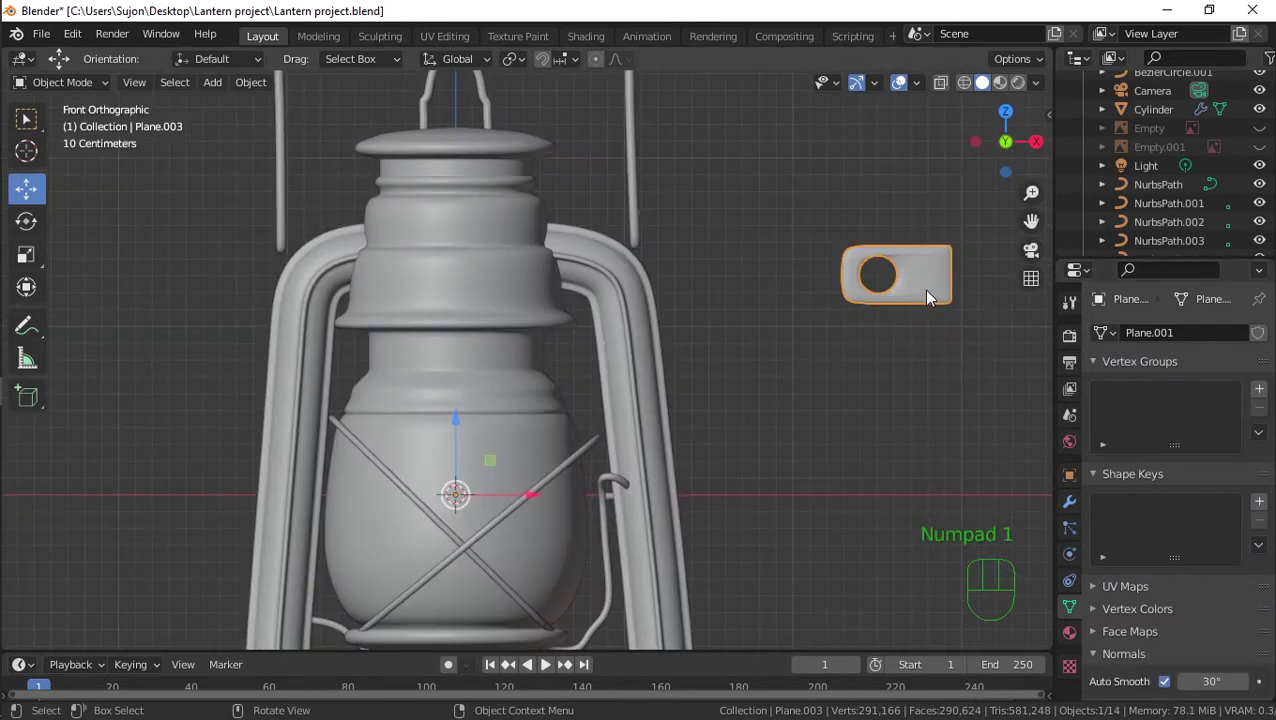
key(g)
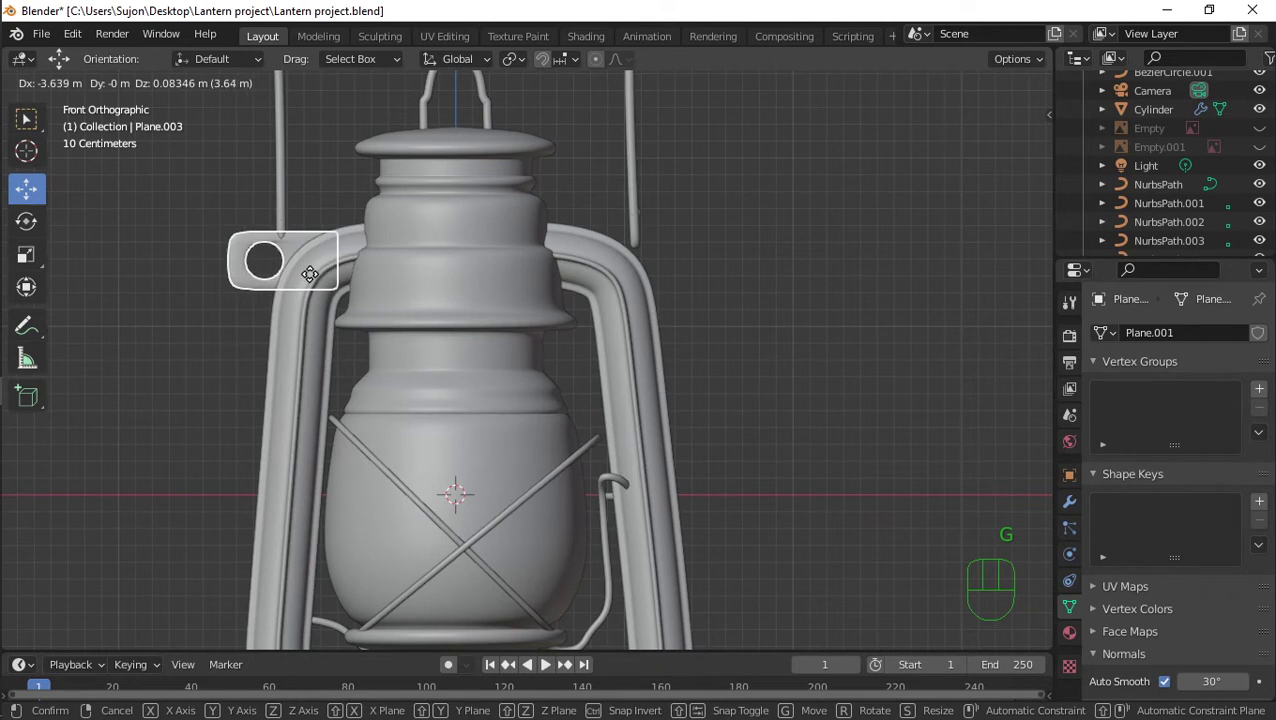
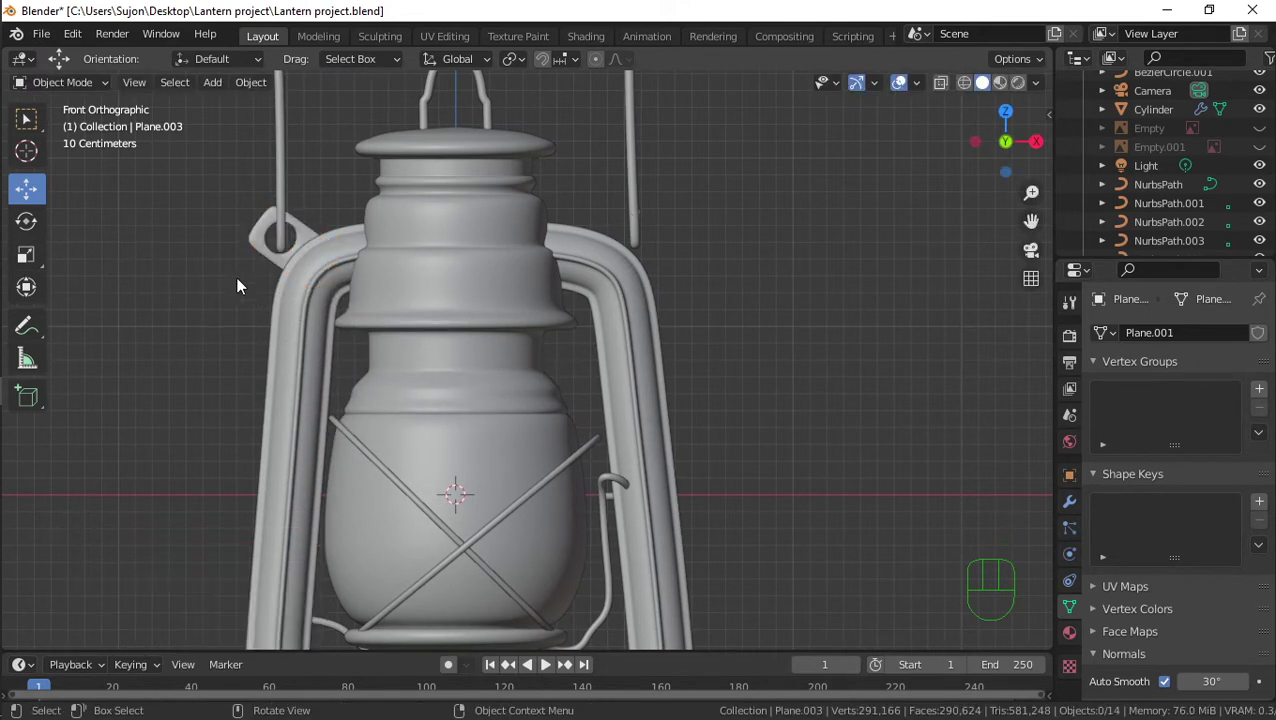
key(g)
click(325, 283)
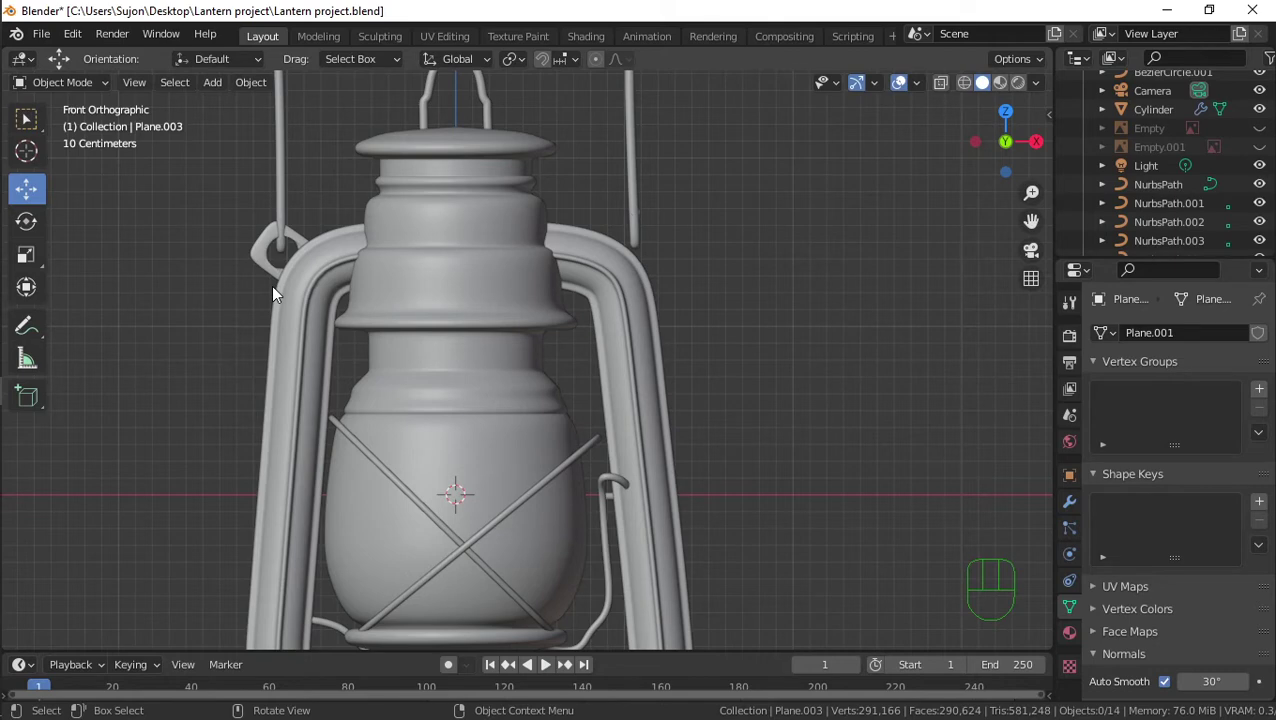
Inspect the bracket's fit on the frame from the front, side and orbited angles
drag(284, 280, 481, 334)
key(KP_1)
key(KP_3)
drag(535, 273, 452, 297)
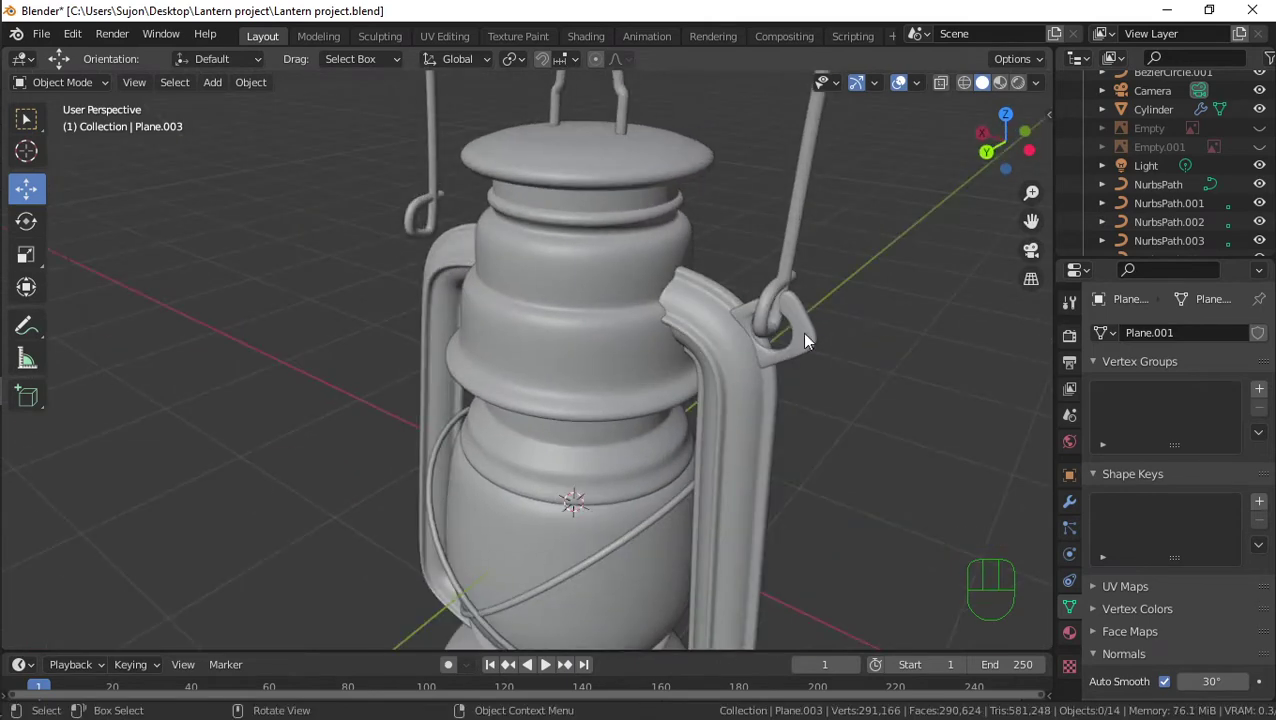
key(KP_3)
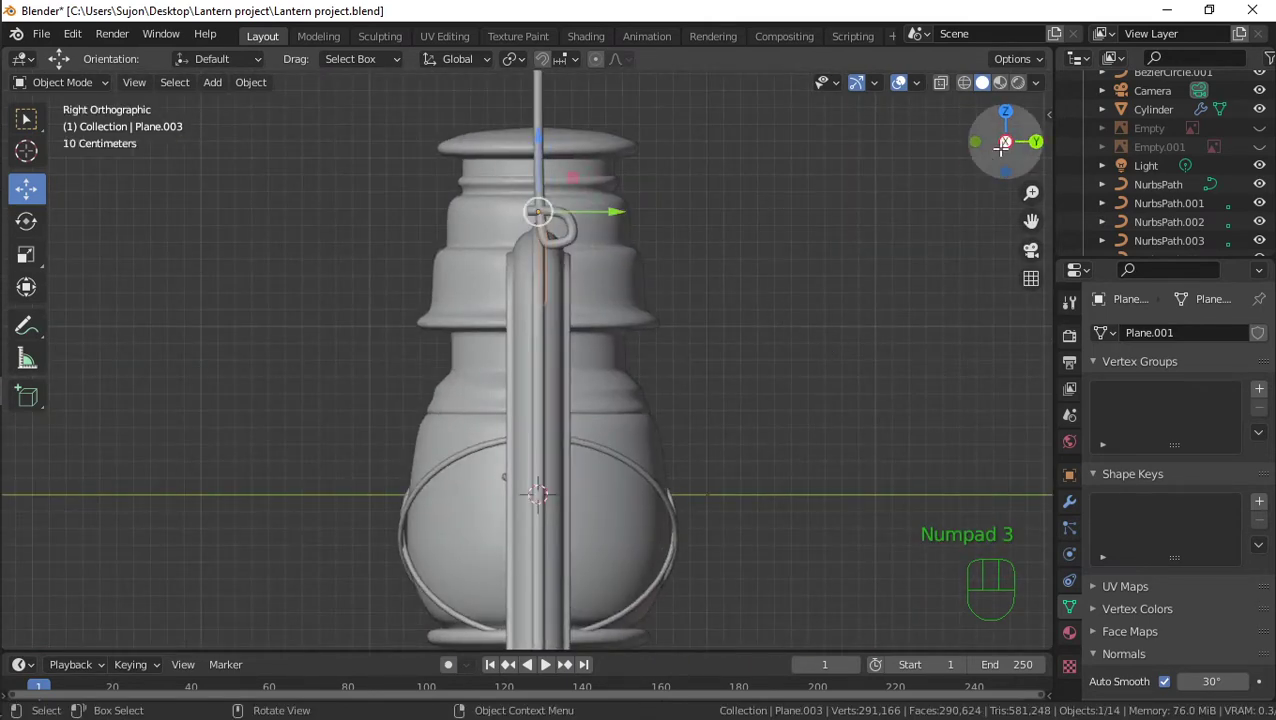
drag(443, 214, 447, 214)
drag(759, 366, 596, 380)
click(835, 380)
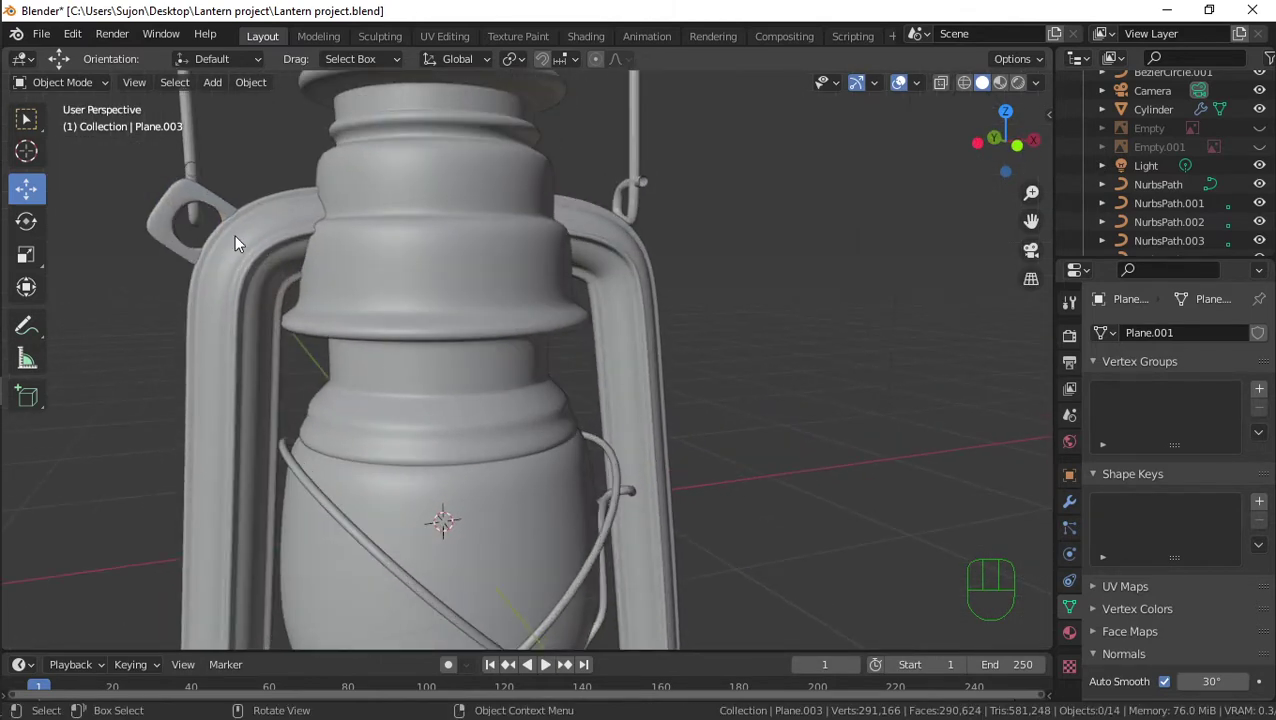
drag(288, 269, 327, 306)
Delete the bracket piece from the scene
key(Tab)
key(Tab)
drag(199, 359, 162, 334)
key(Delete)
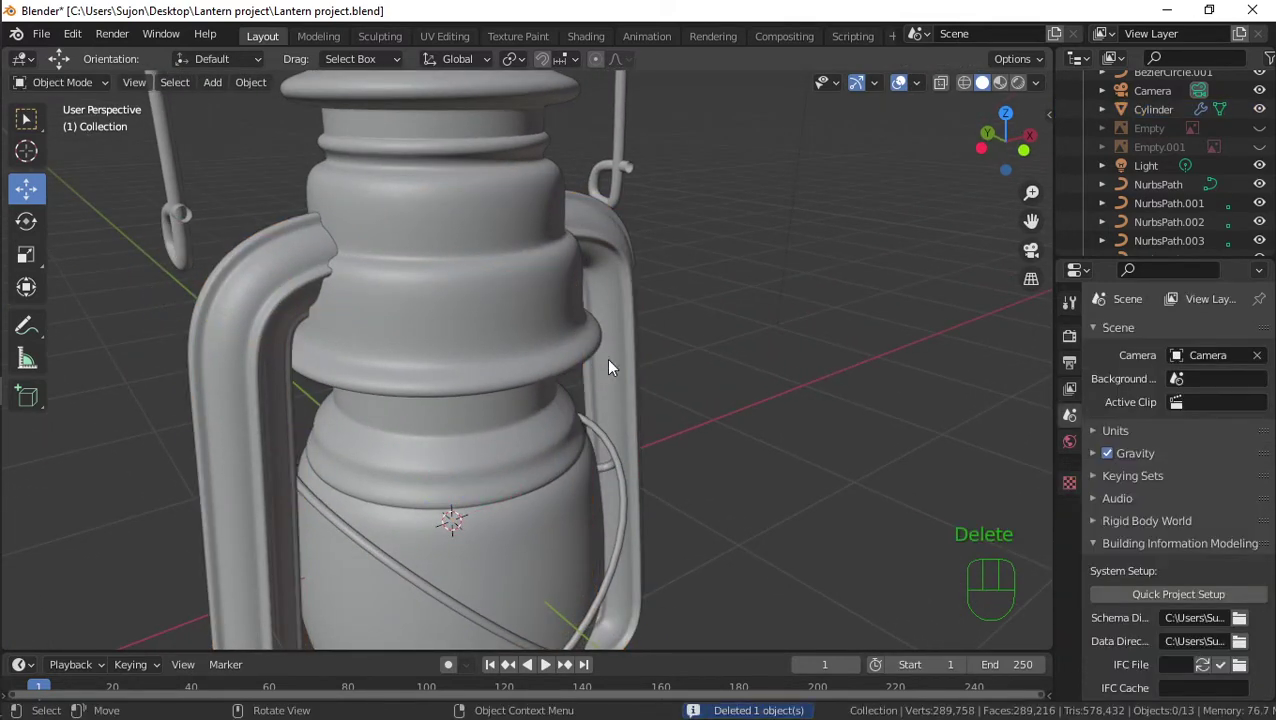
Add a new plane beside the lantern and rotate it 90 degrees upright
key(KP_1)
key(shift+a)
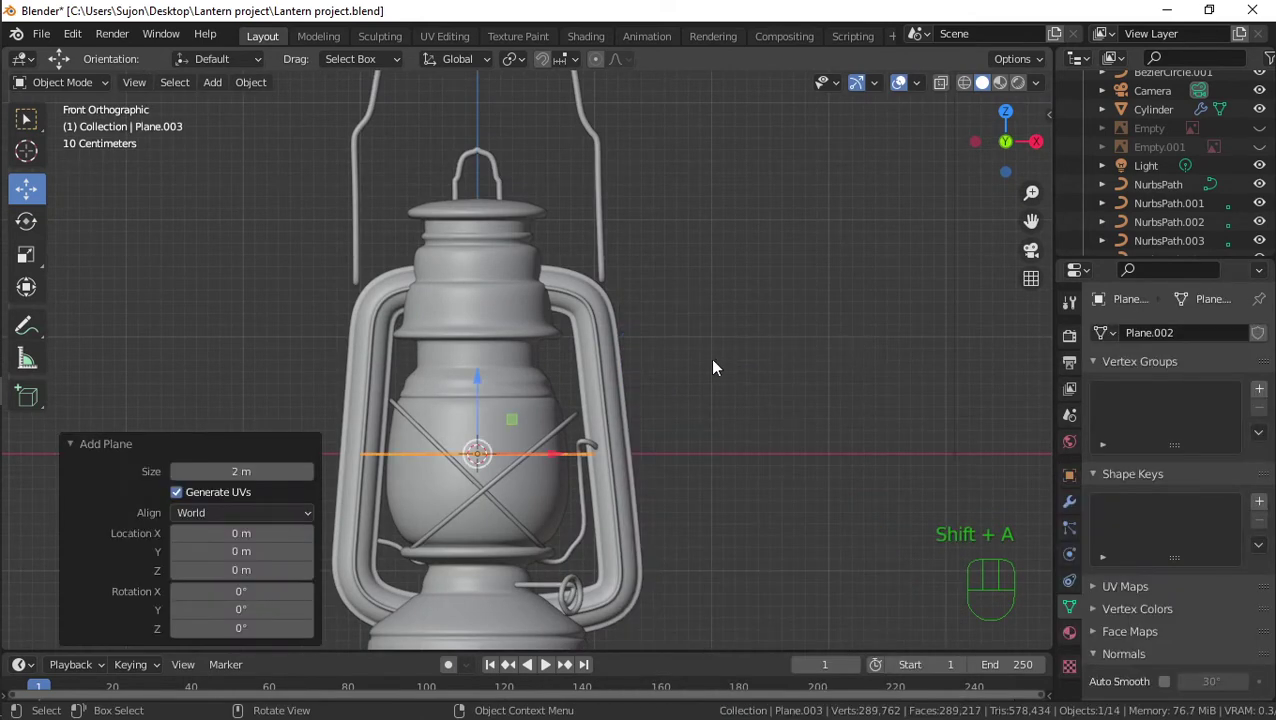
key(KP_1)
key(KP_3)
key(r)
key(9)
key(0)
click(718, 381)
Move the plane aside and stretch it wider along X into a rectangle
key(KP_1)
key(g)
click(931, 315)
key(s)
click(822, 394)
key(s)
key(x)
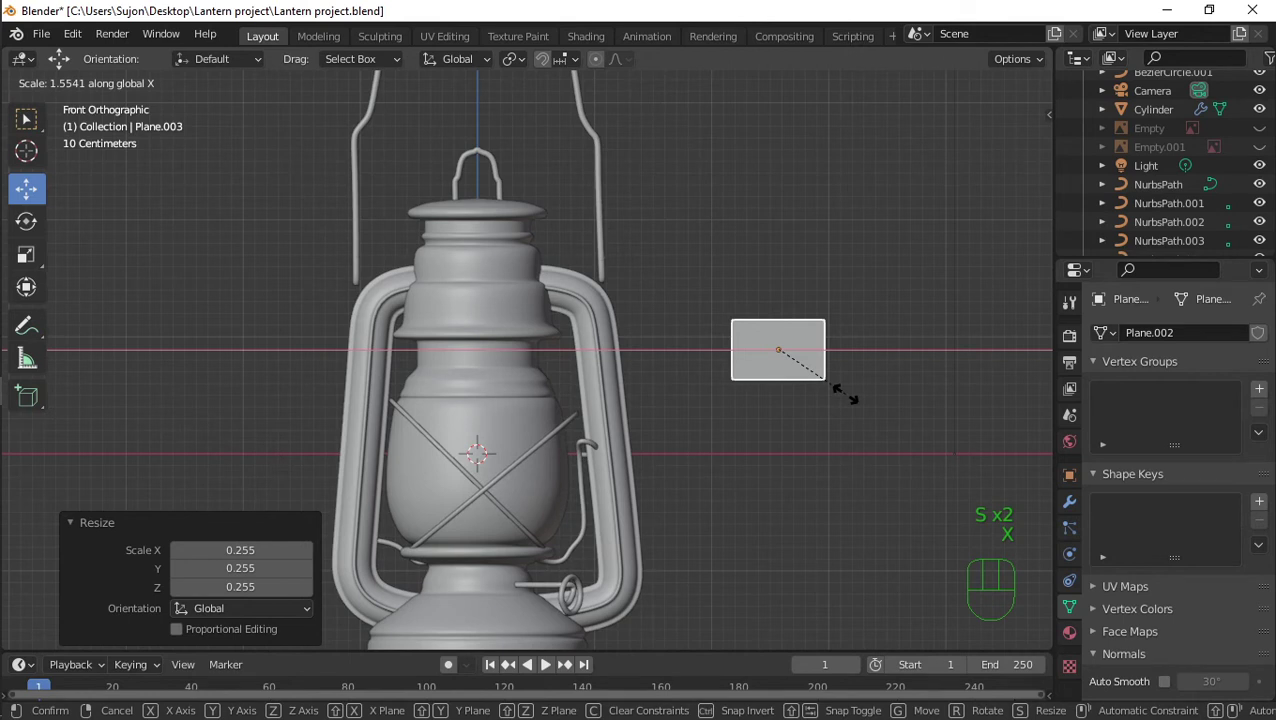
click(851, 402)
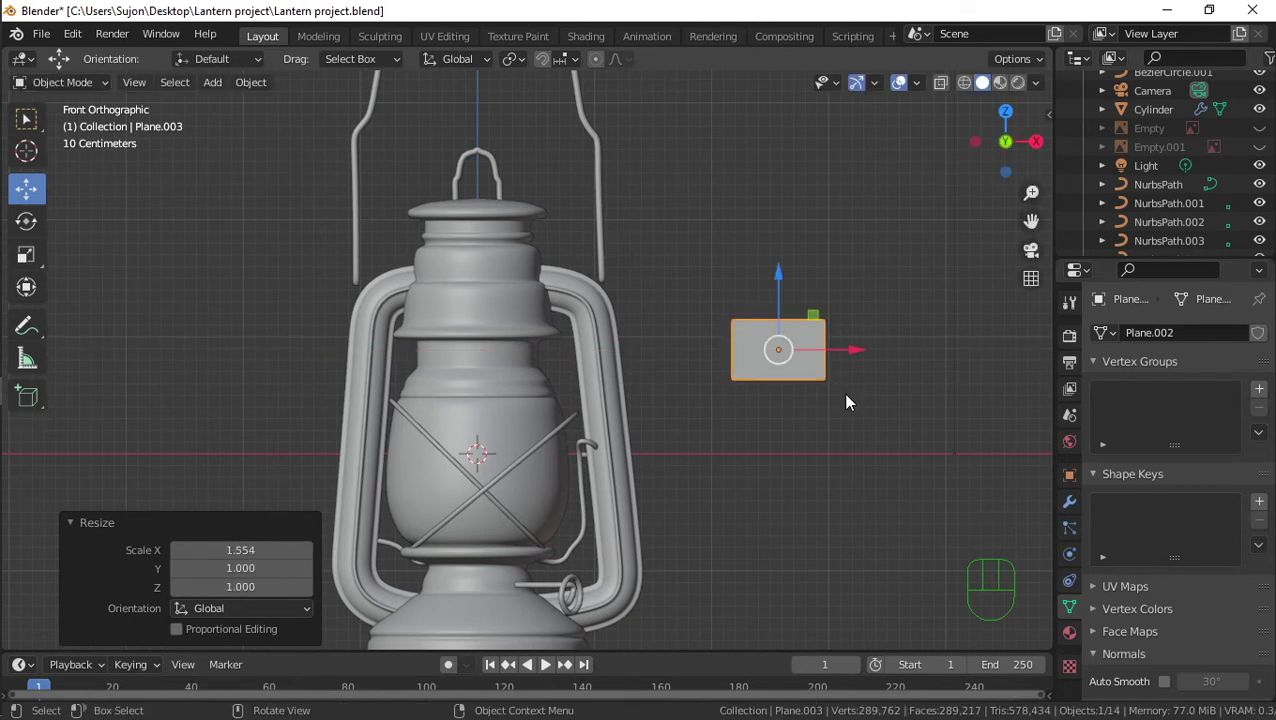
Extrude the plane into a block with subdivision level 2 and a loop cut, then delete it
key(KP_1)
key(KP_3)
key(Tab)
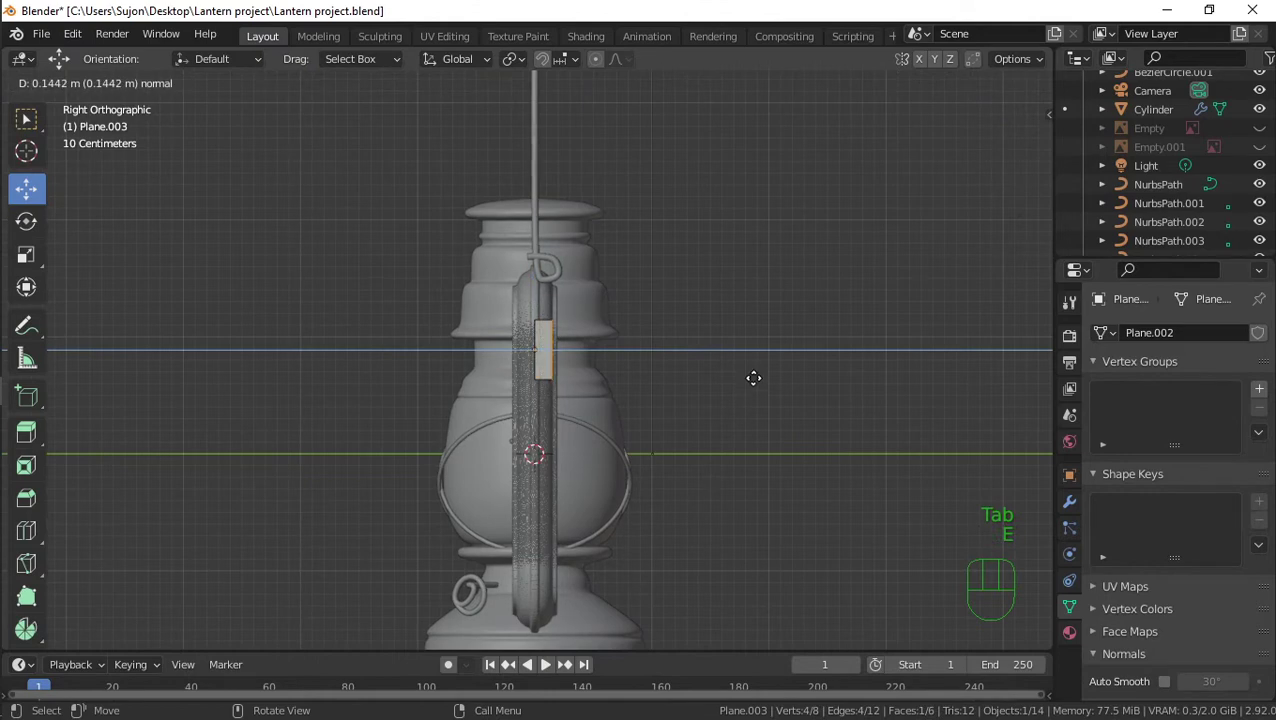
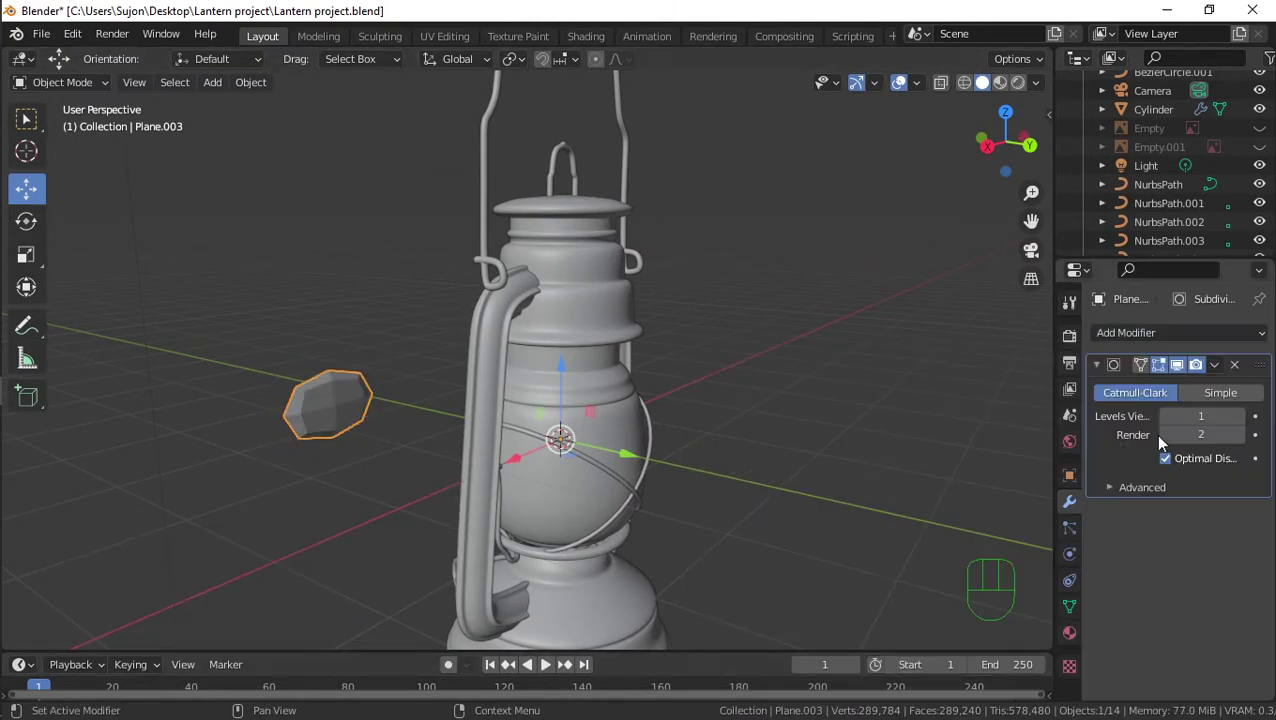
click(1247, 417)
key(Tab)
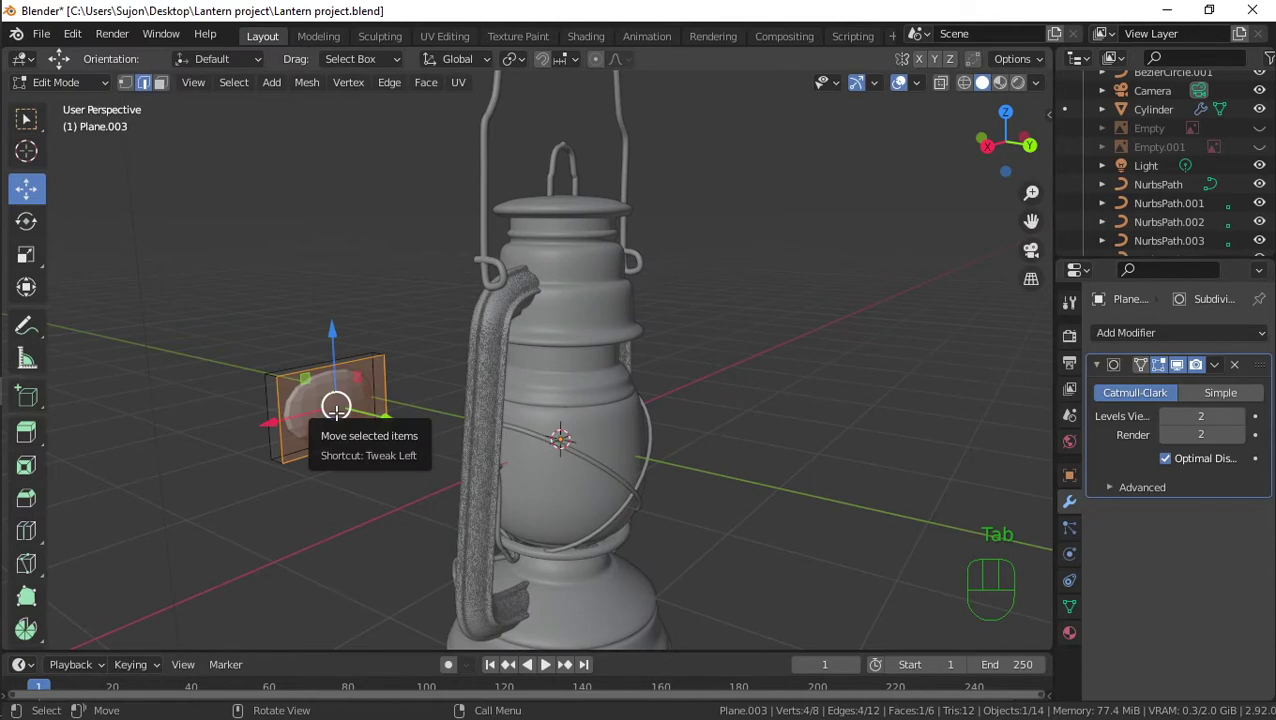
key(ctrl+r)
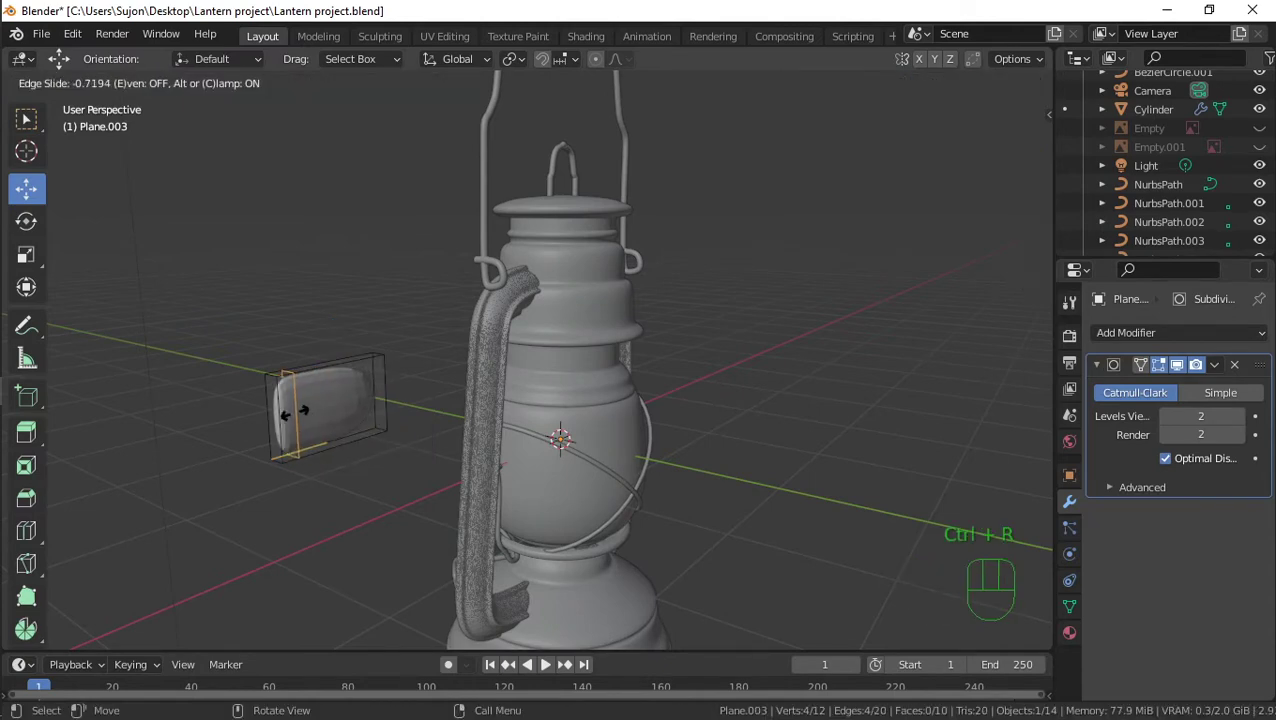
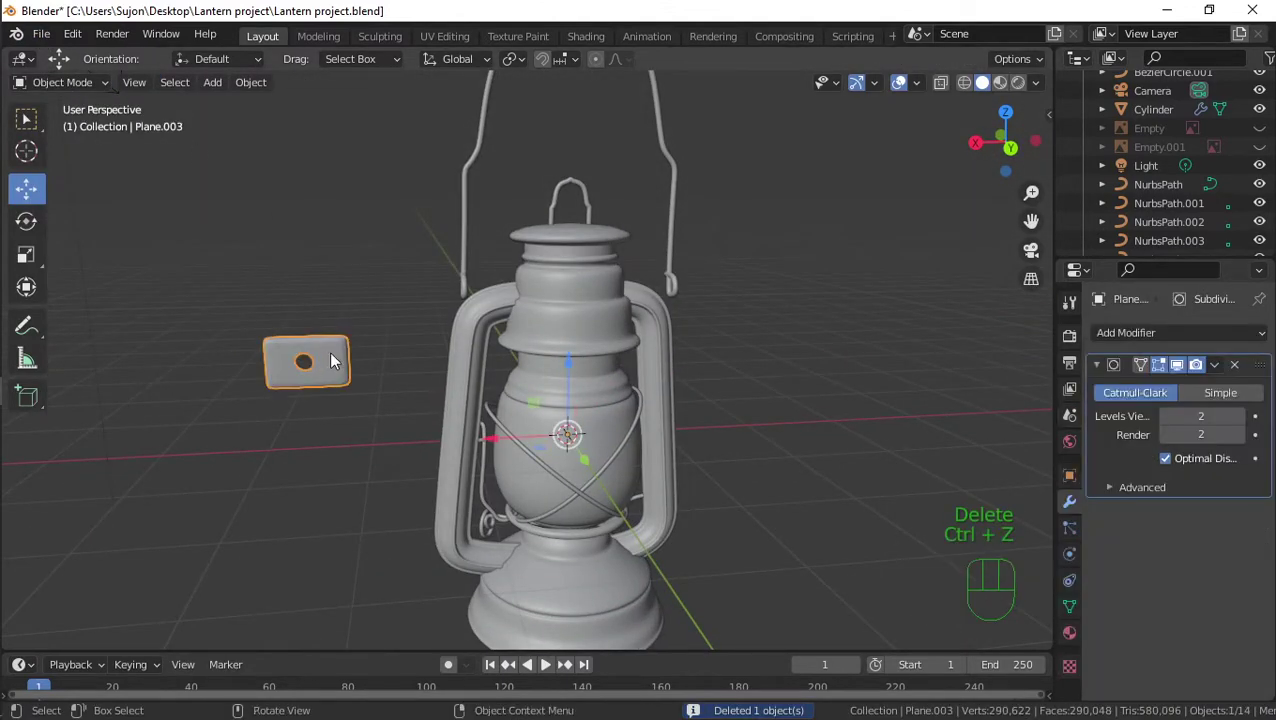
key(Delete)
Add a small plane in front view and bevel its corners into a rounded tab
key(KP_1)
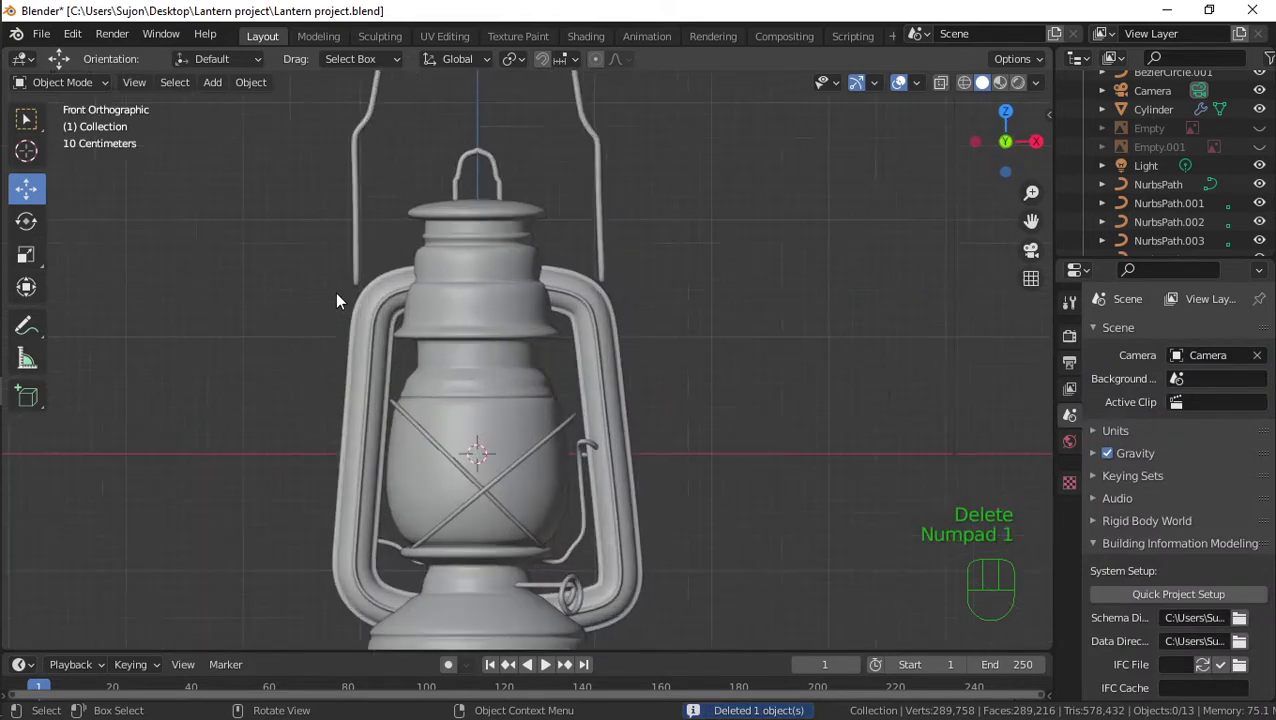
drag(46, 35, 91, 165)
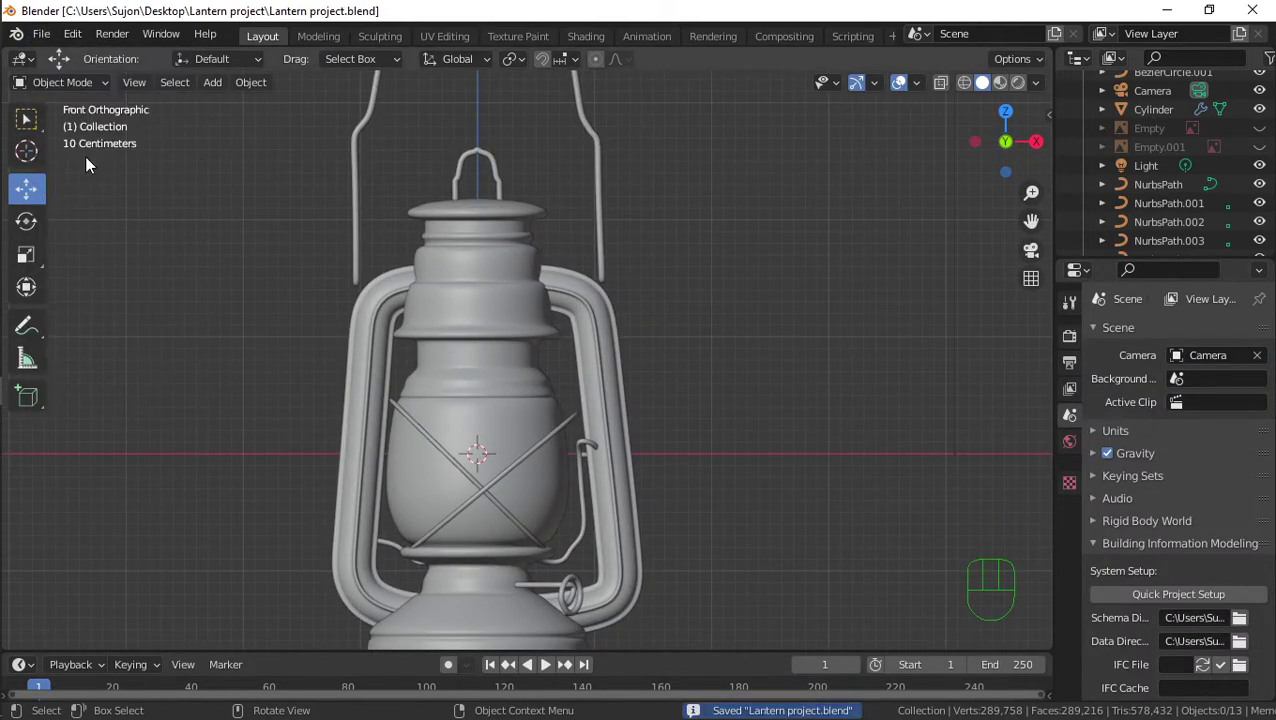
key(shift+a)
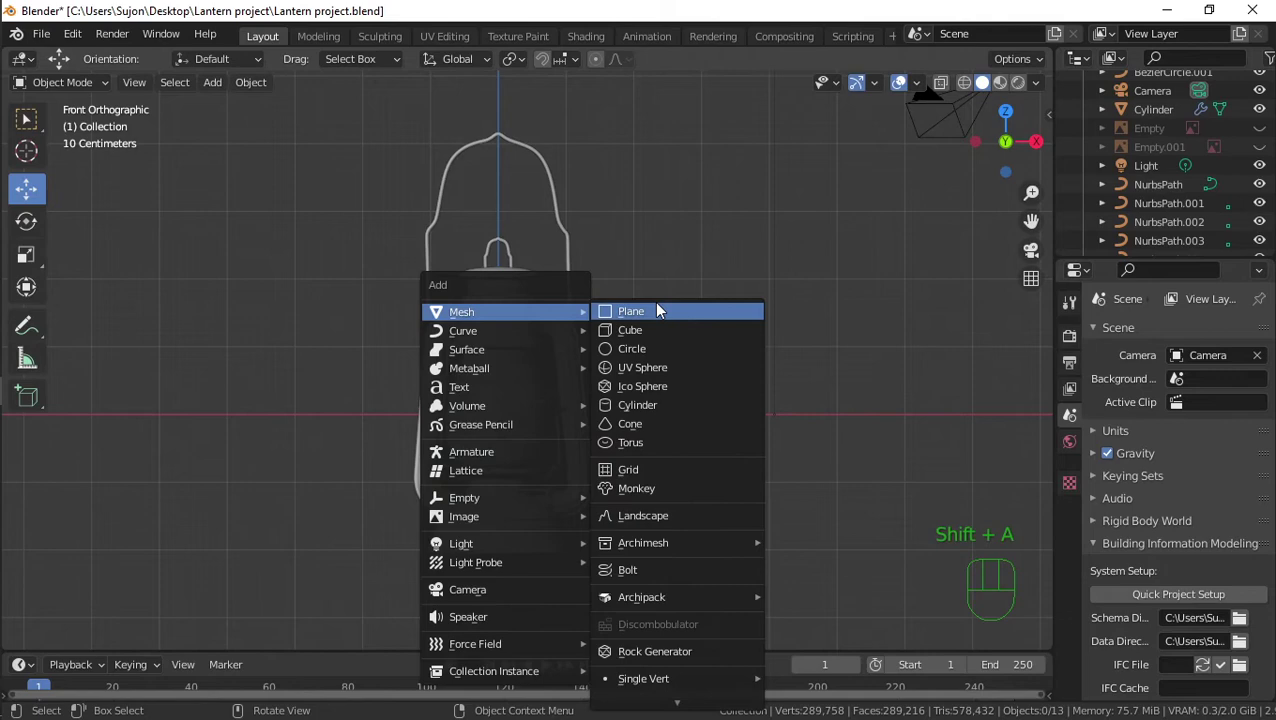
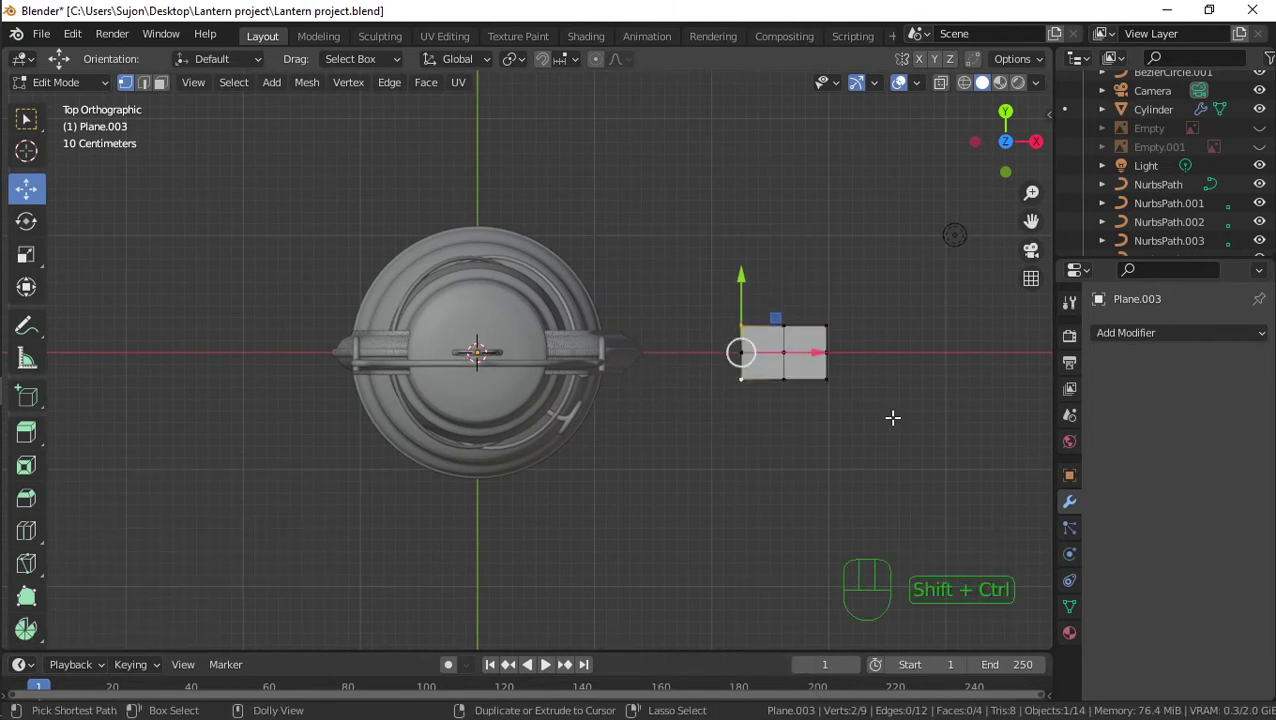
key(ctrl+shift+b)
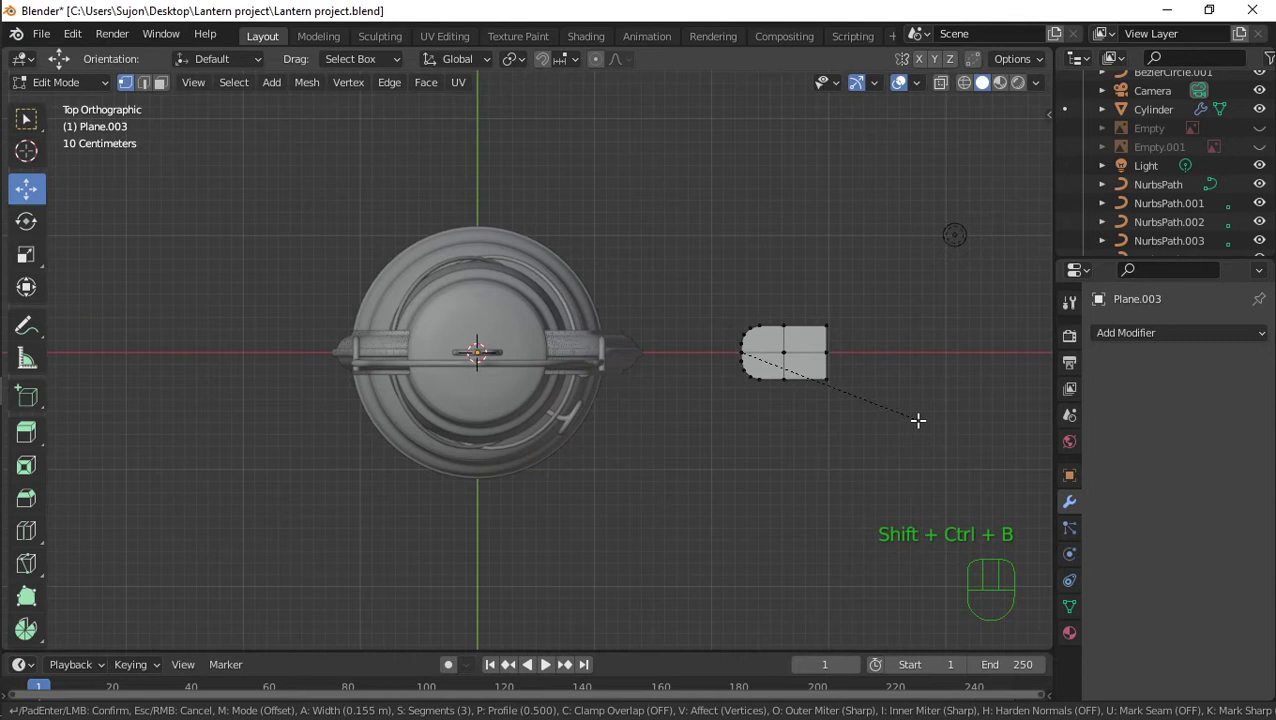
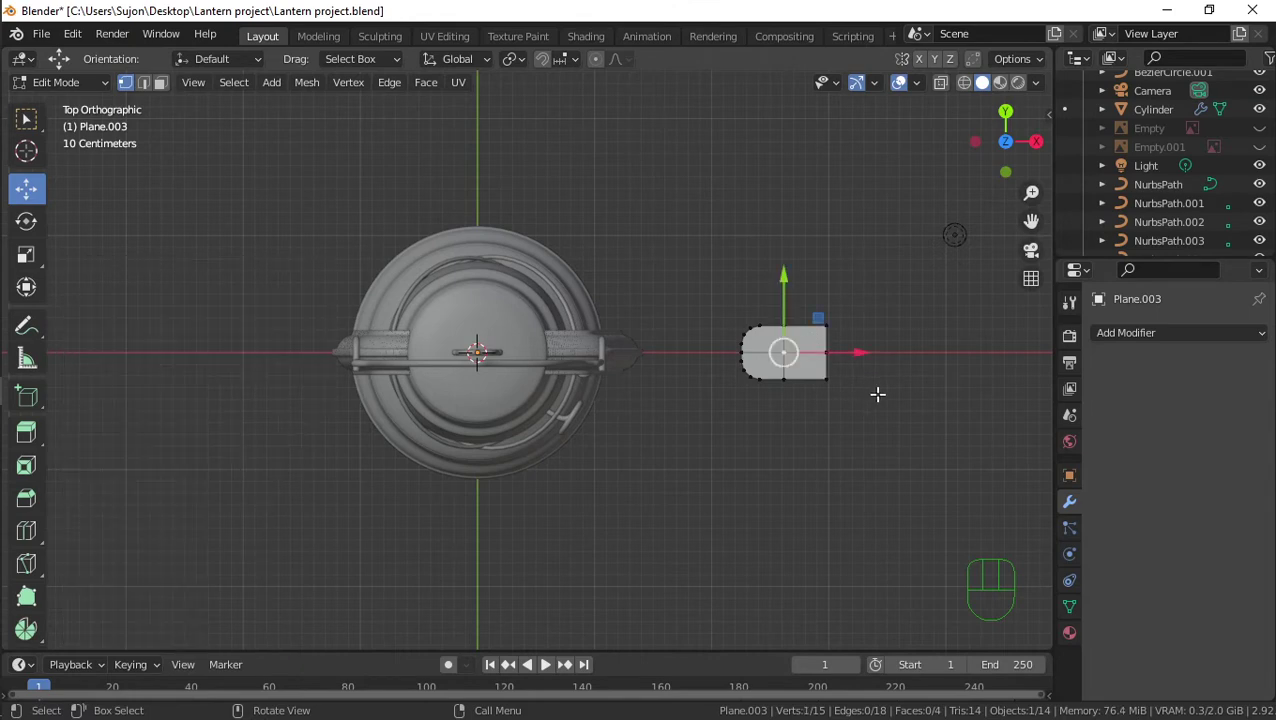
Open a circular hole at the tab's centre, enlarge it and give the tab thickness
key(ctrl+shift+b)
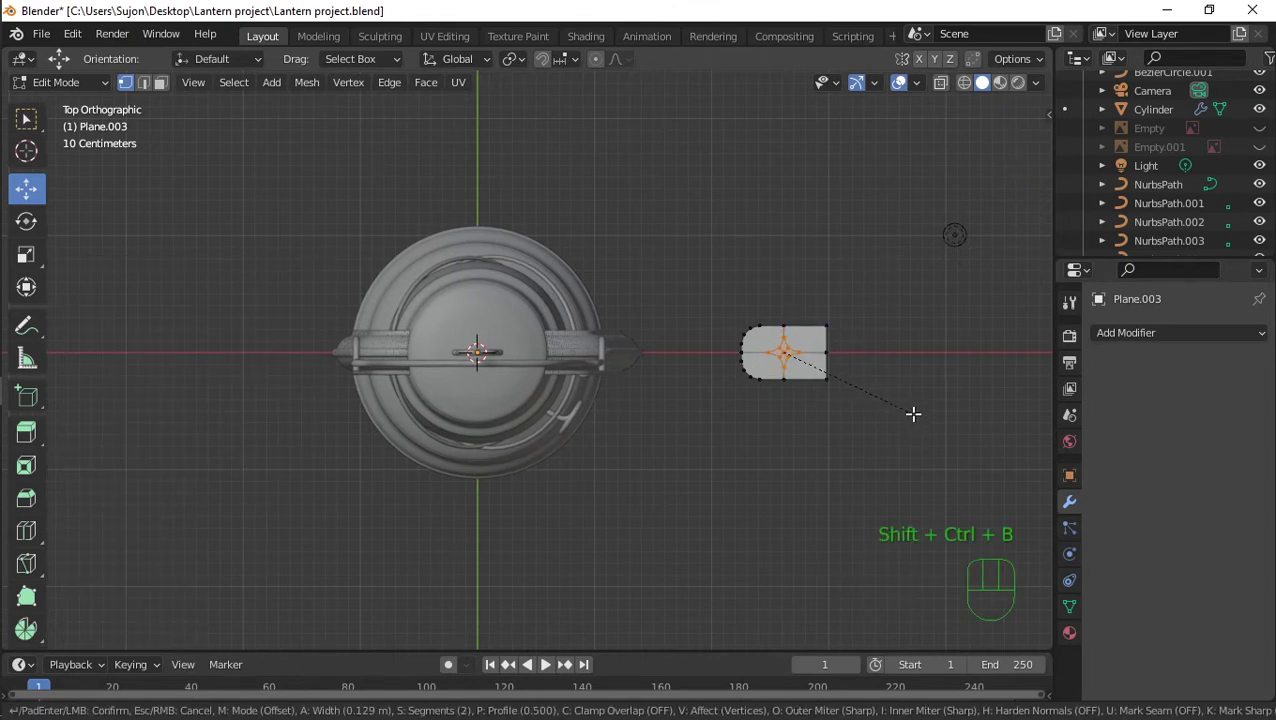
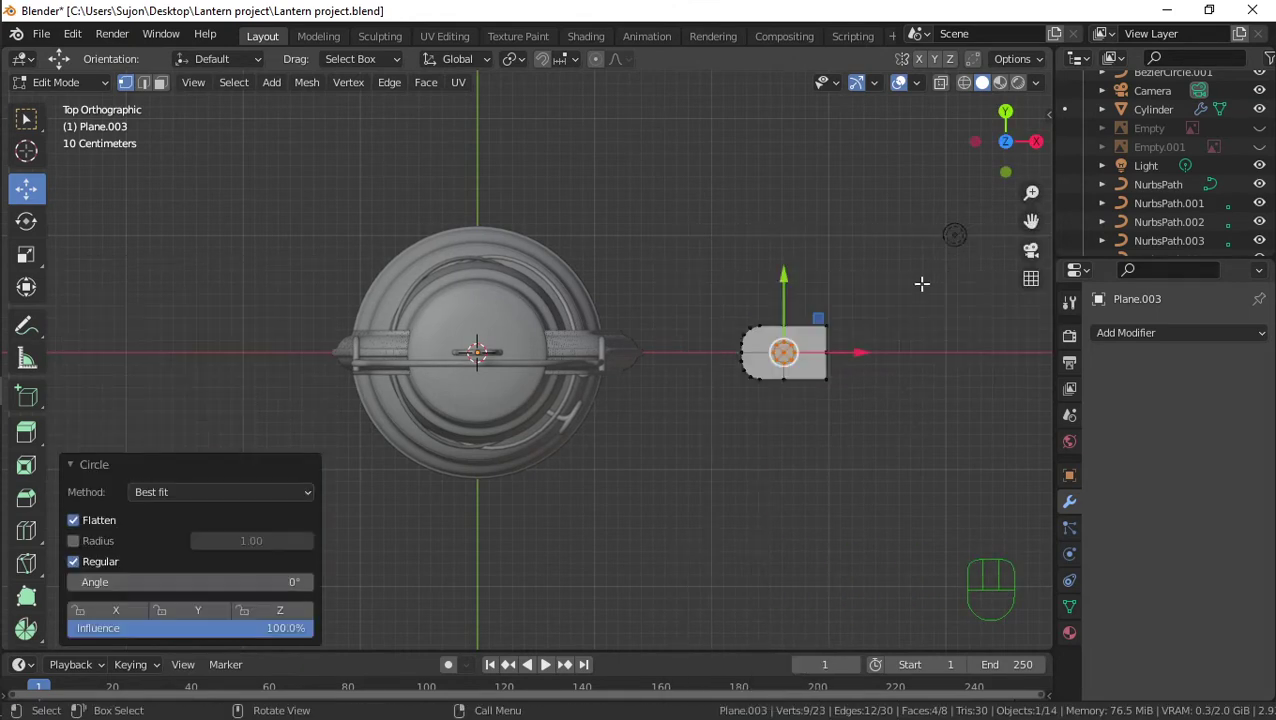
key(s)
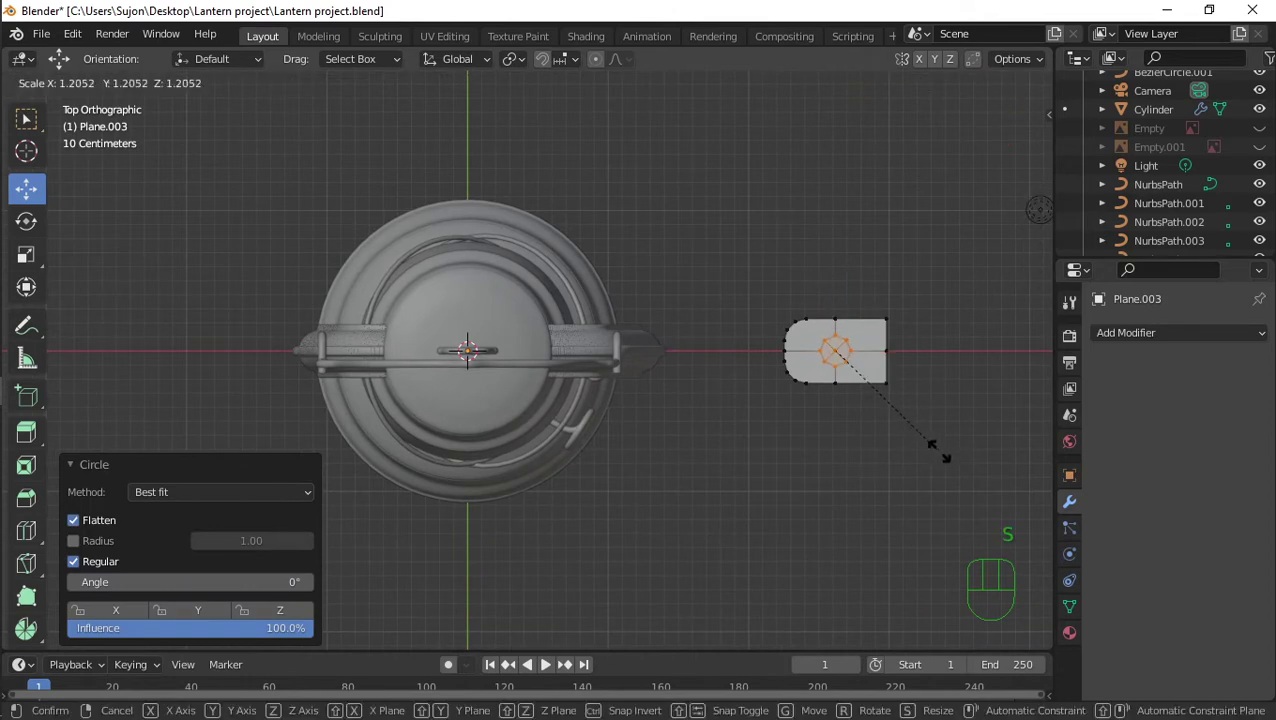
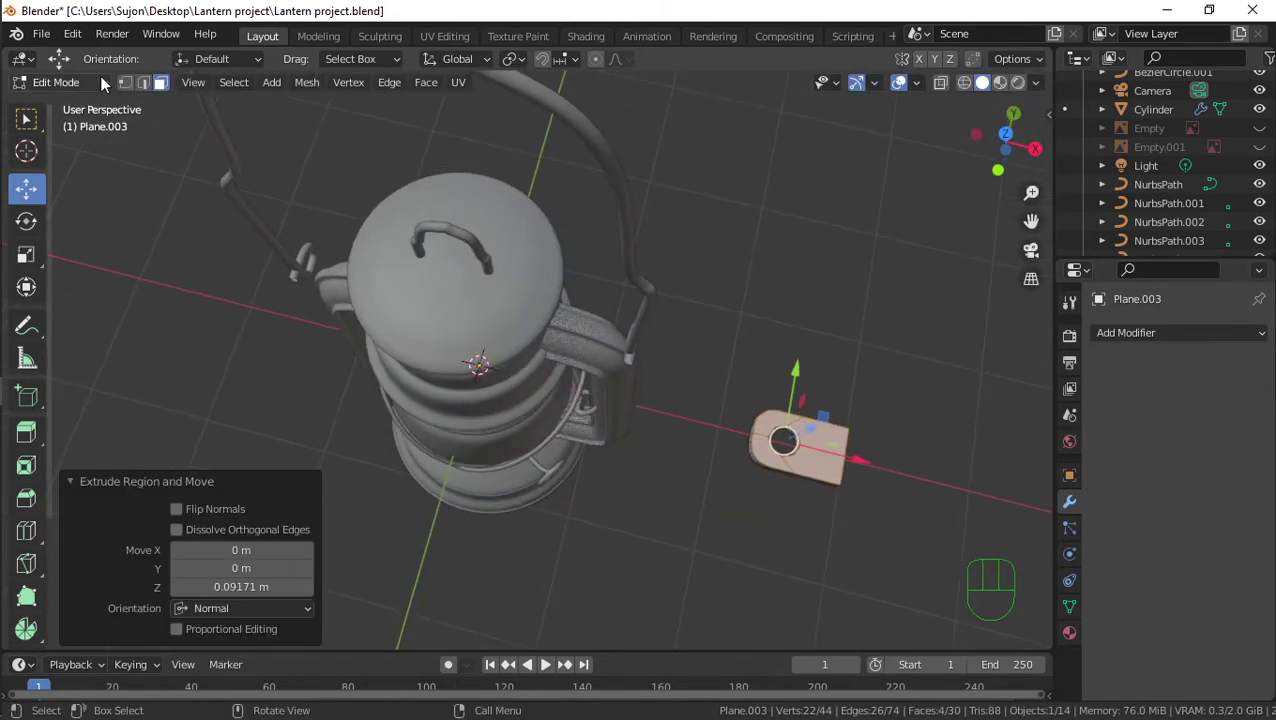
click(92, 90)
Smooth the tab with a Subdivision Surface modifier at viewport level 2 plus a shape-holding loop cut
middle_click(855, 353)
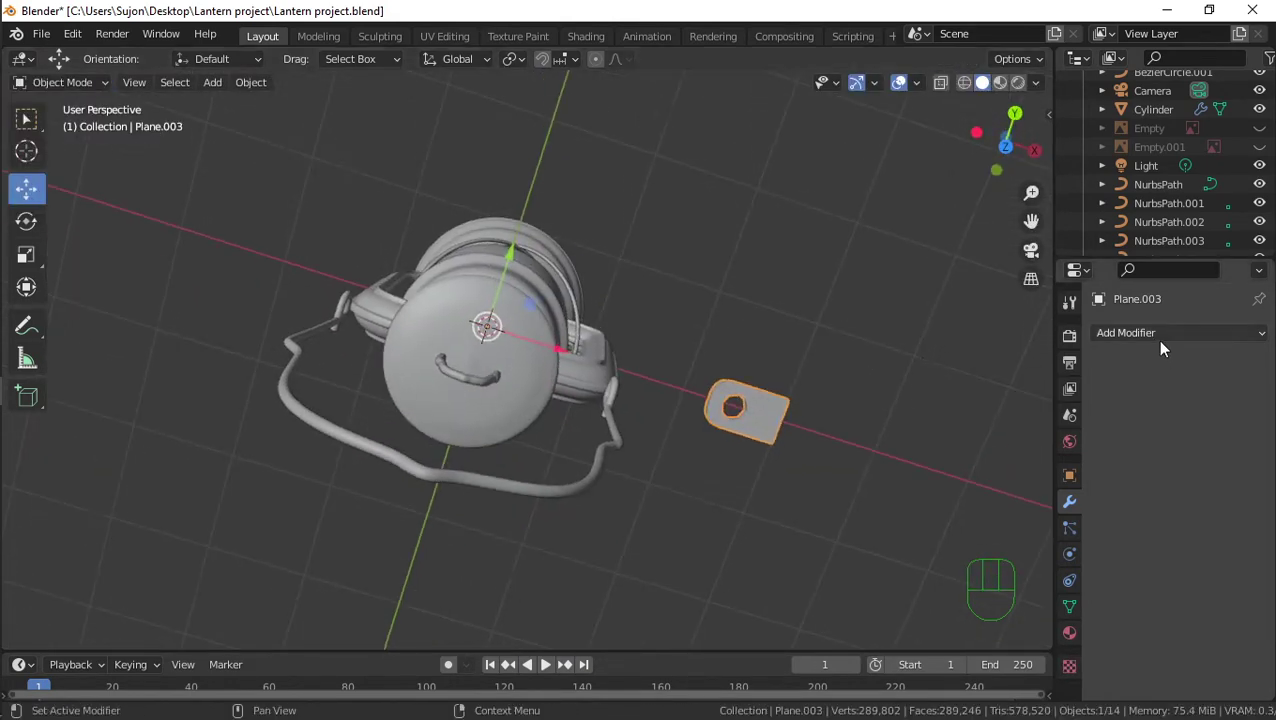
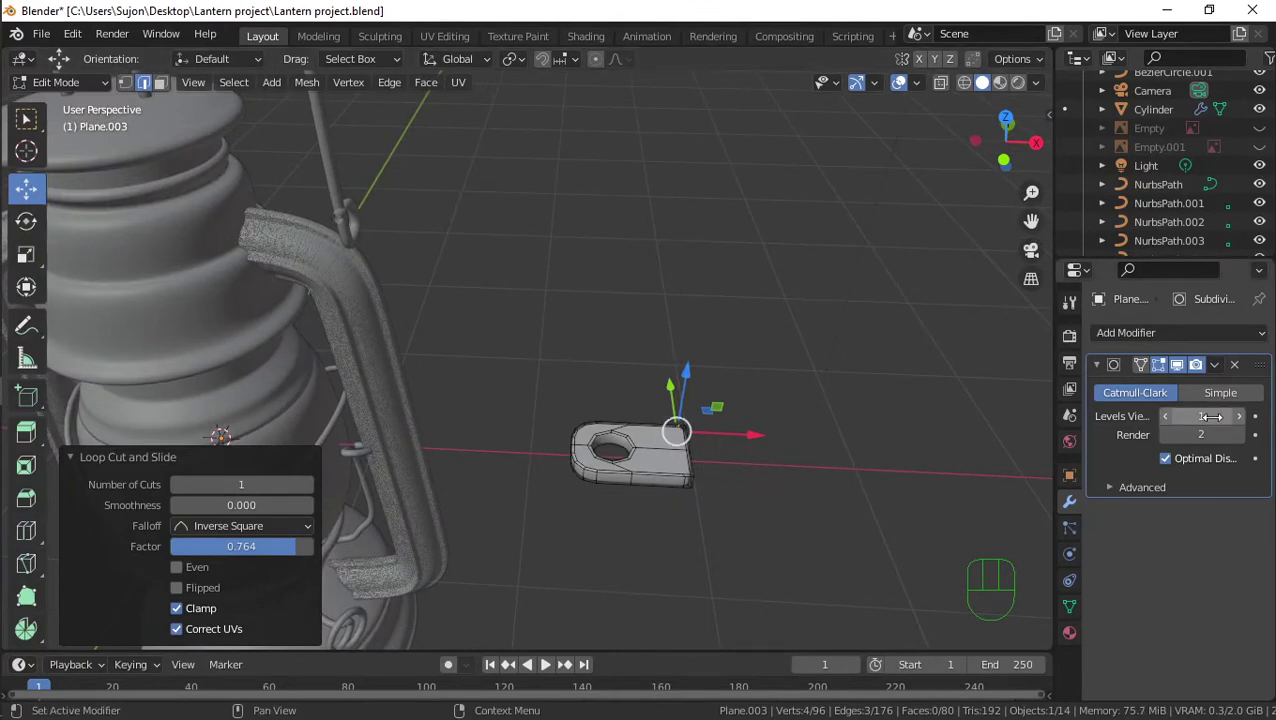
click(1246, 423)
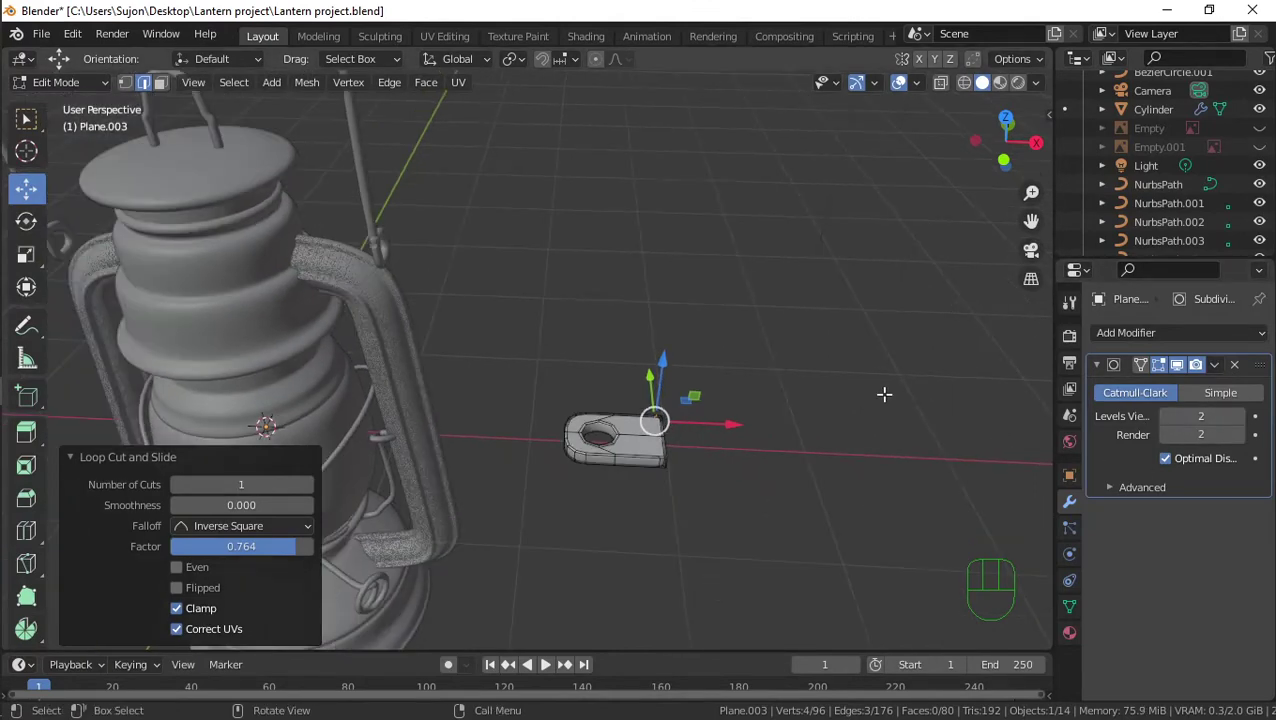
click(84, 113)
drag(636, 400, 655, 364)
Rotate the tab 90 degrees in side view to stand it as an eyelet
key(KP_1)
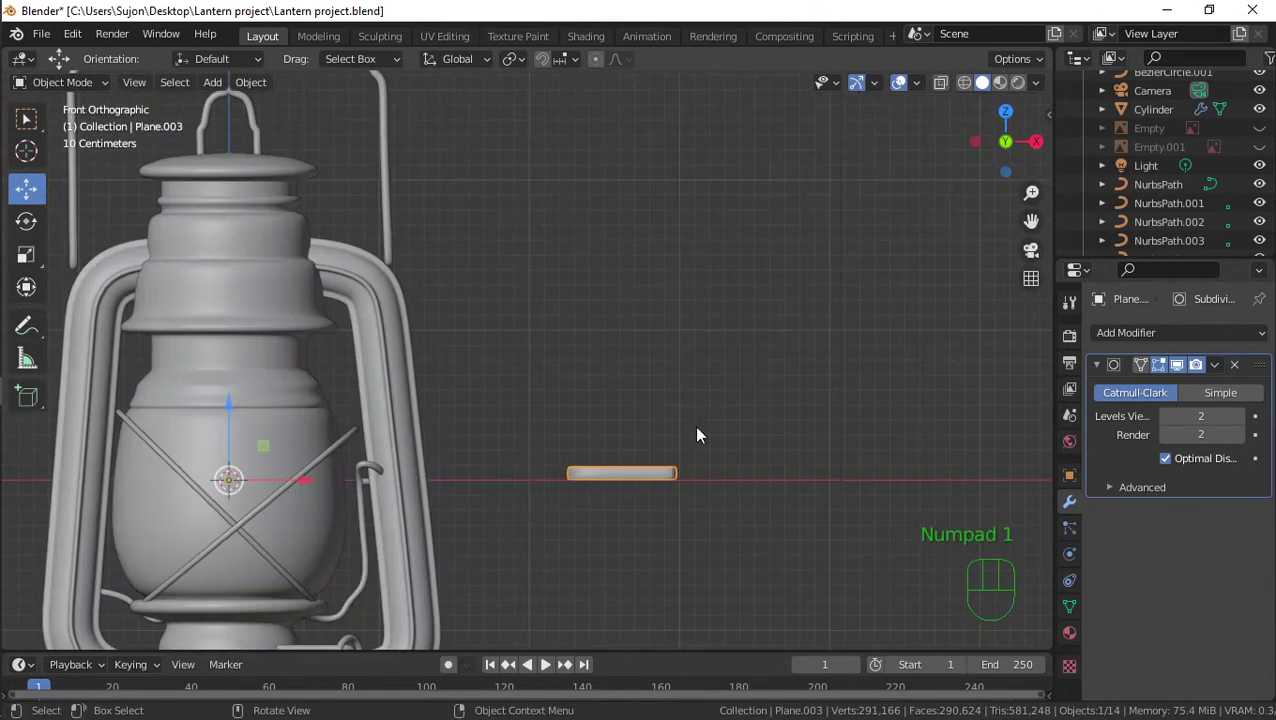
key(KP_3)
key(r)
key(9)
key(0)
click(708, 453)
Shrink the tab, seat it atop the frame's right side and angle the copied eyelet
key(KP_1)
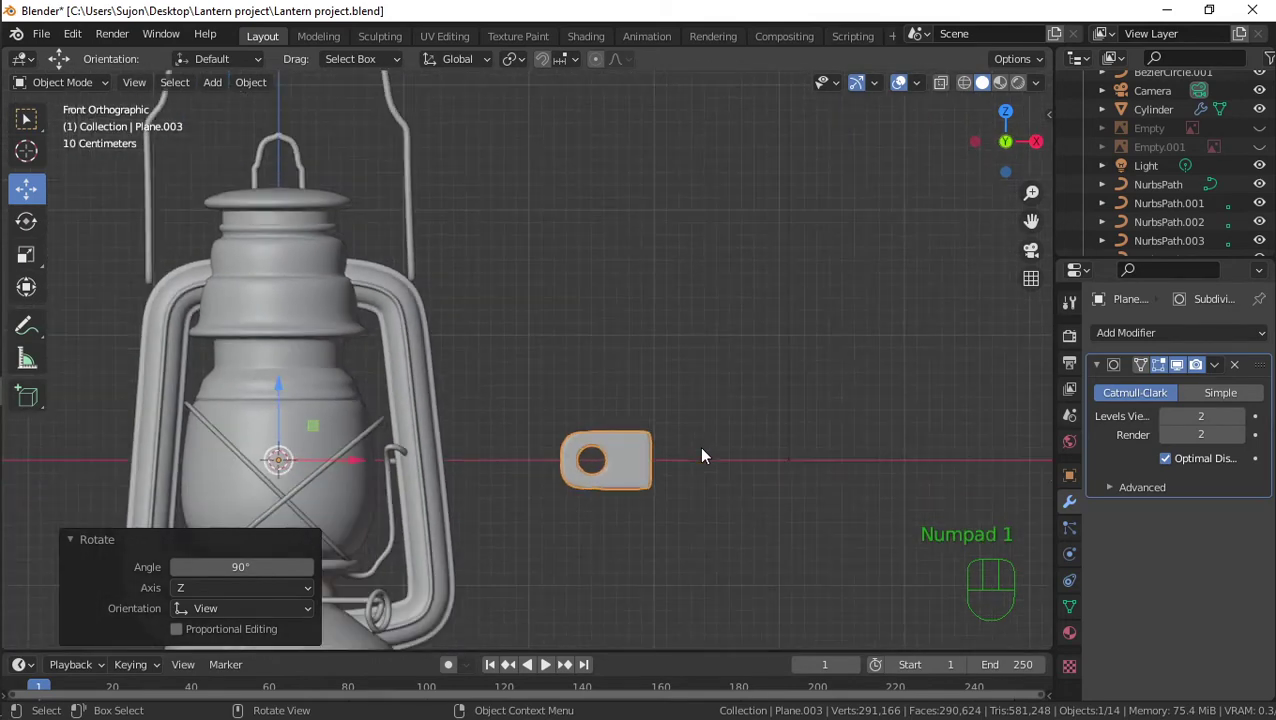
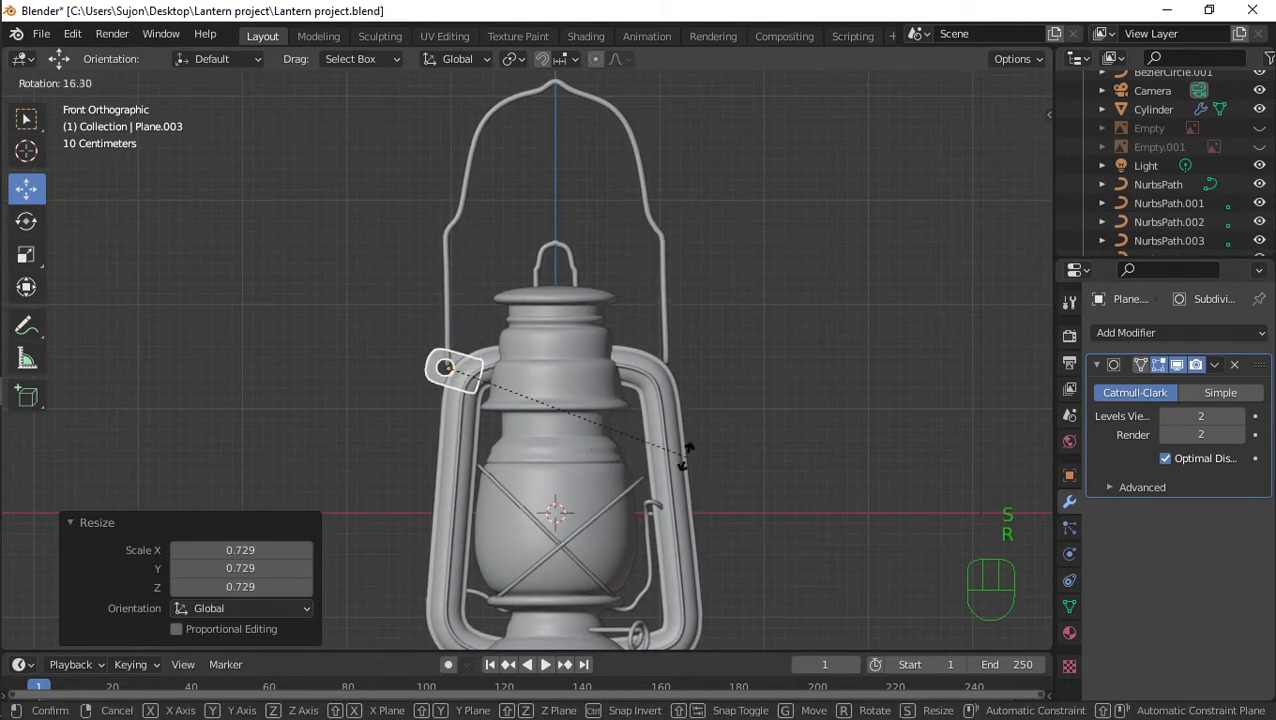
click(663, 530)
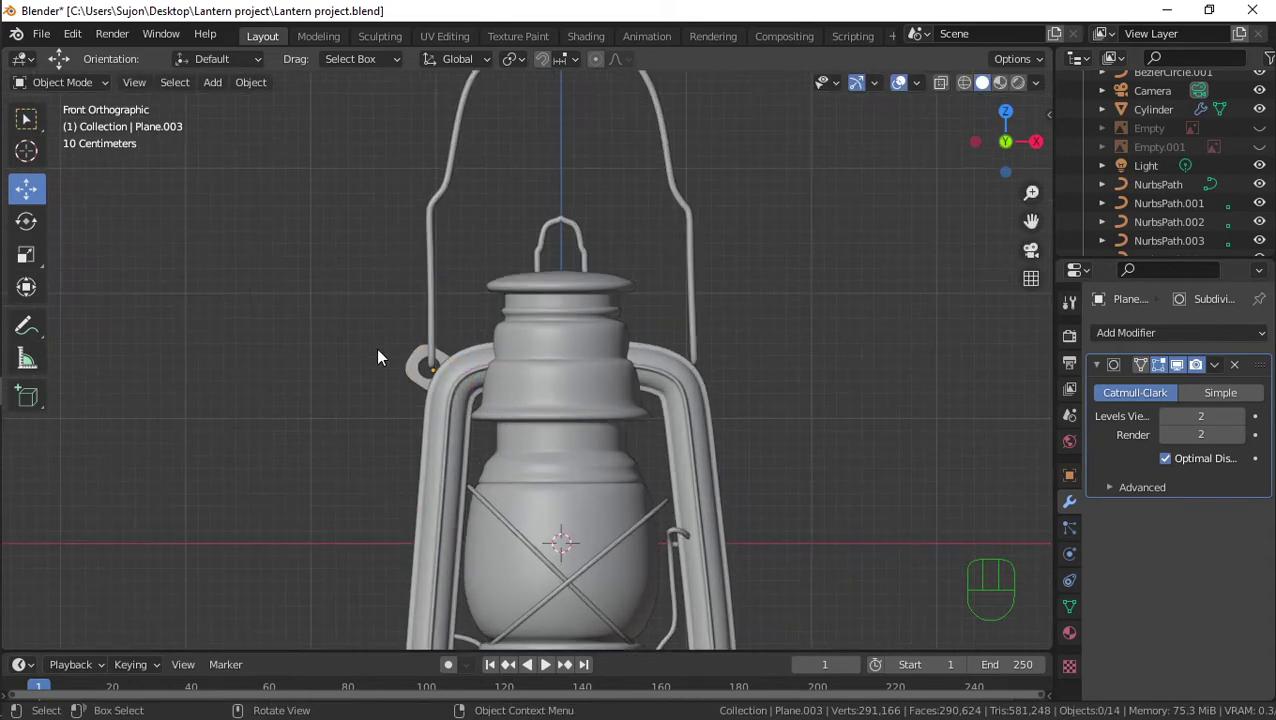
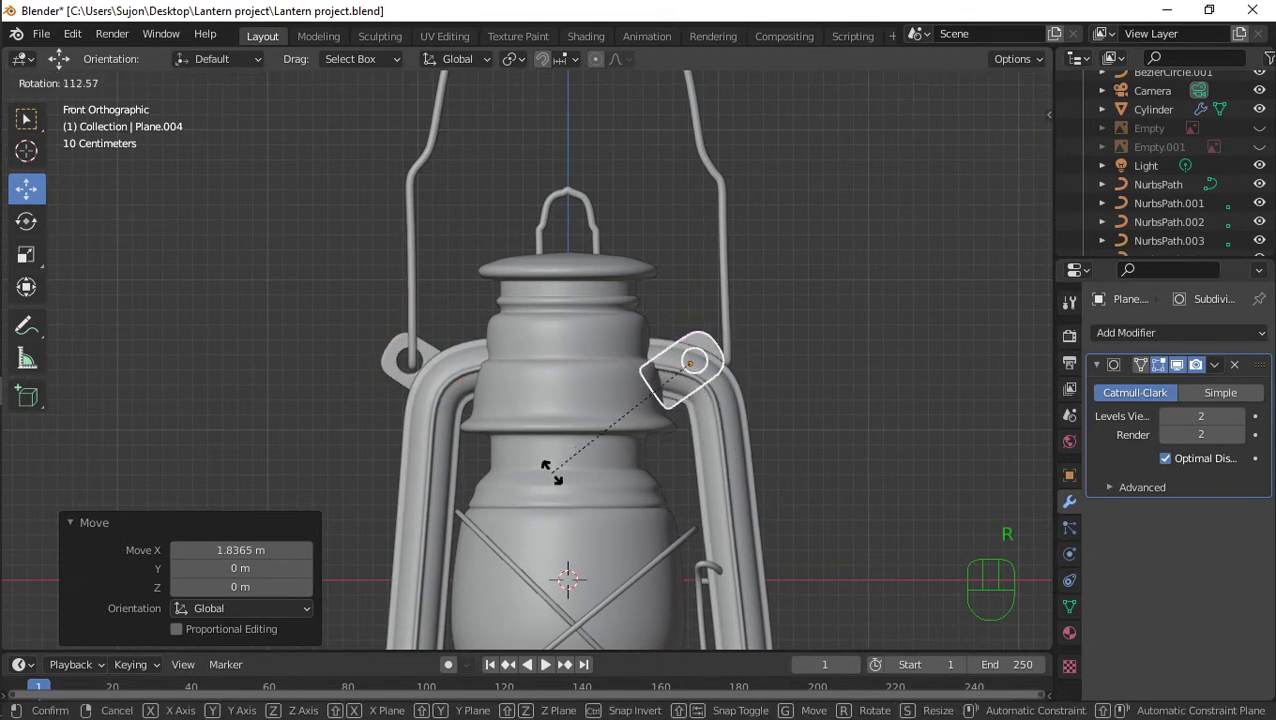
drag(566, 491, 593, 485)
drag(767, 365, 816, 369)
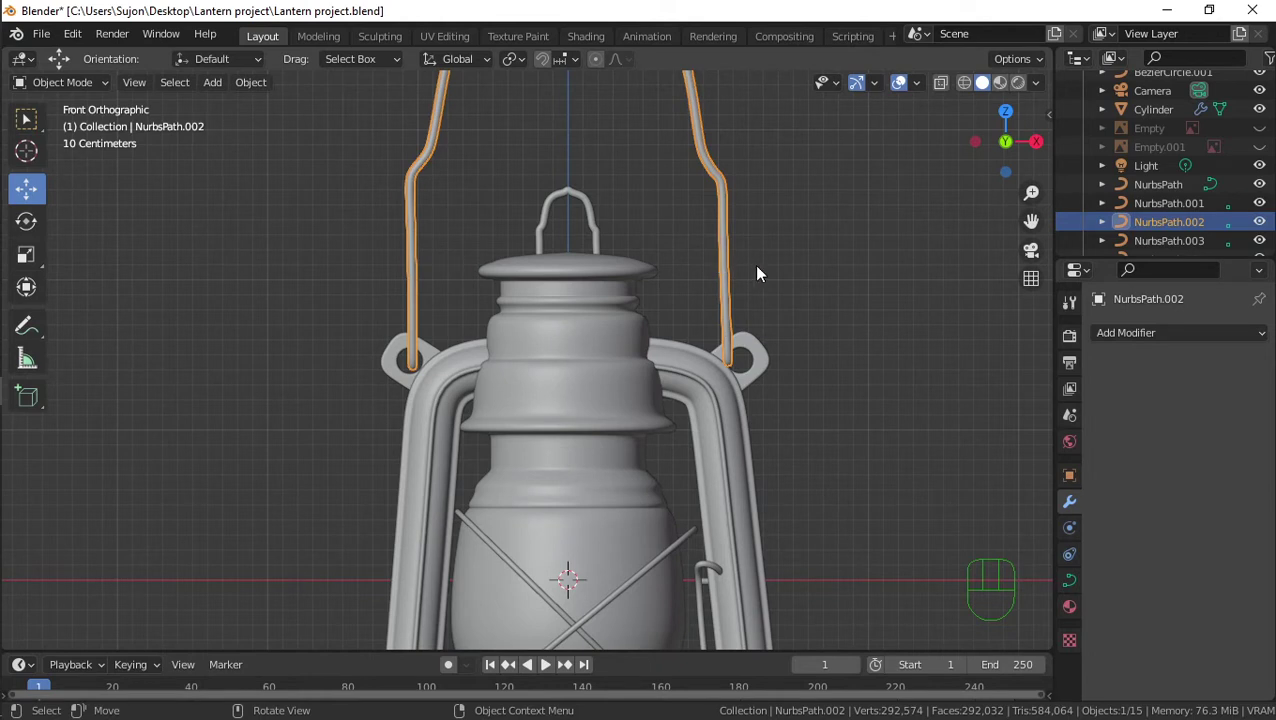
Widen the handle wire slightly along X and lower it along Z so its ends rest in the eyelets
key(g)
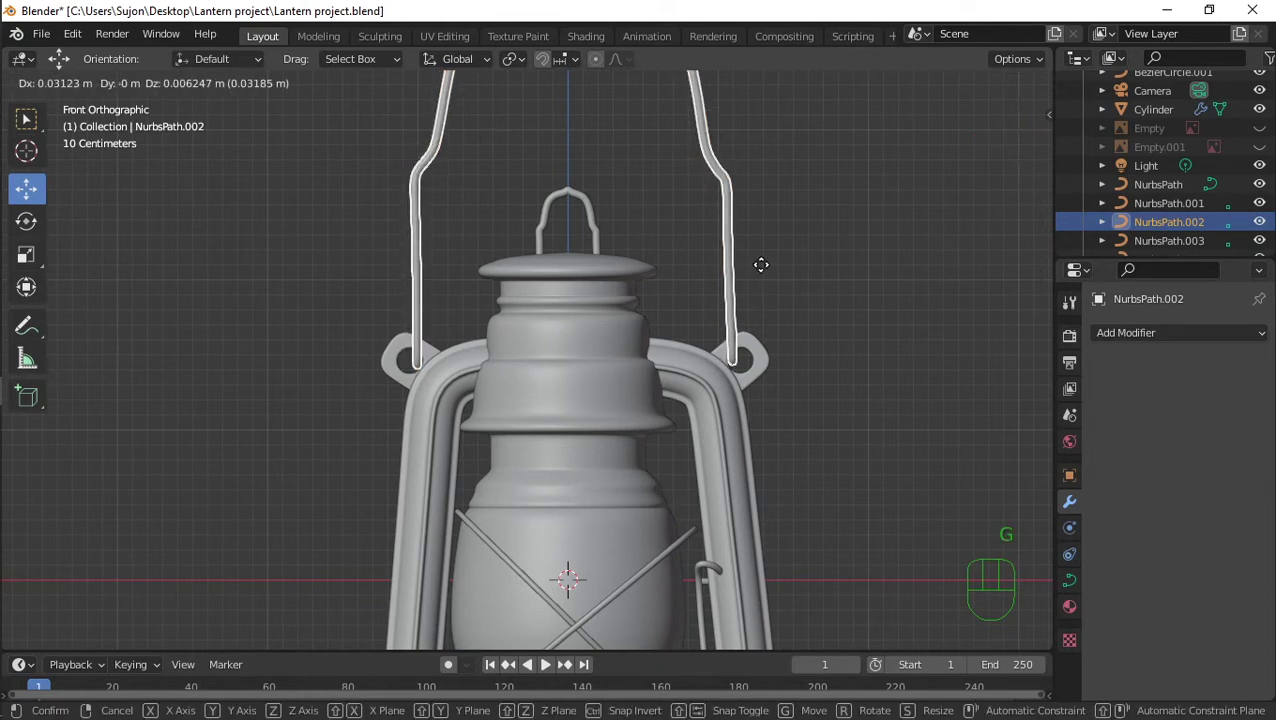
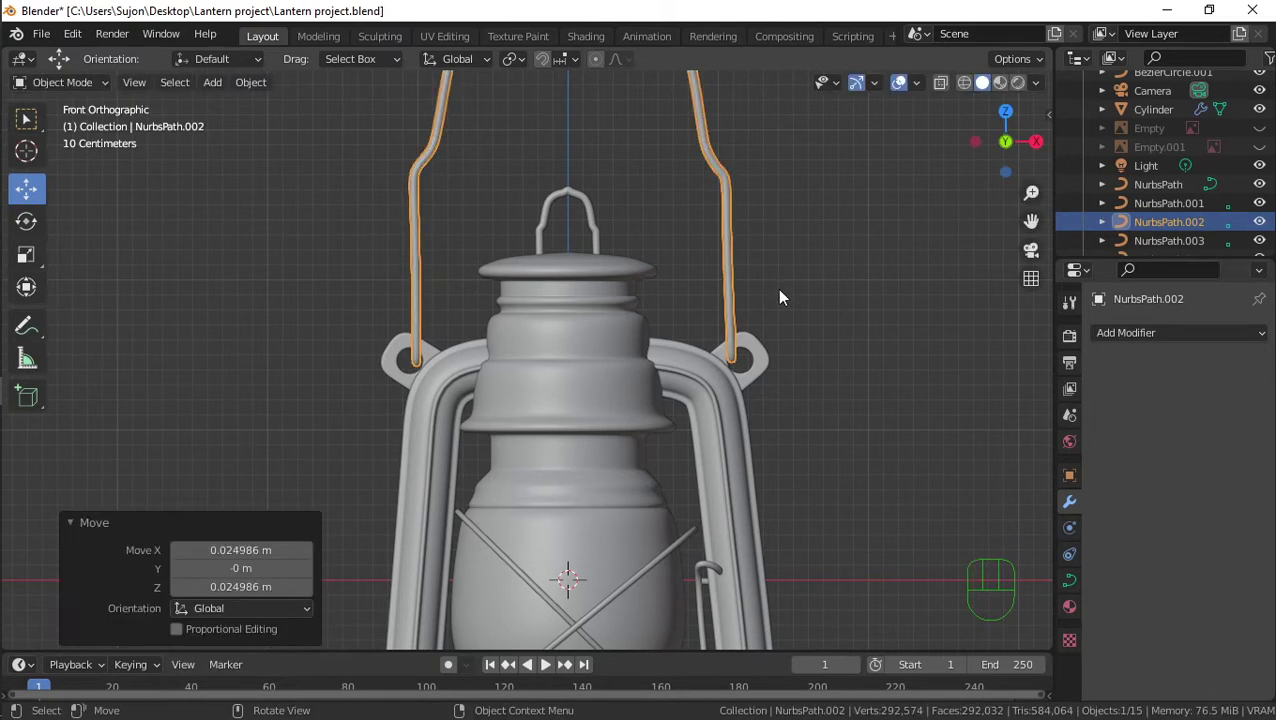
key(s)
key(x)
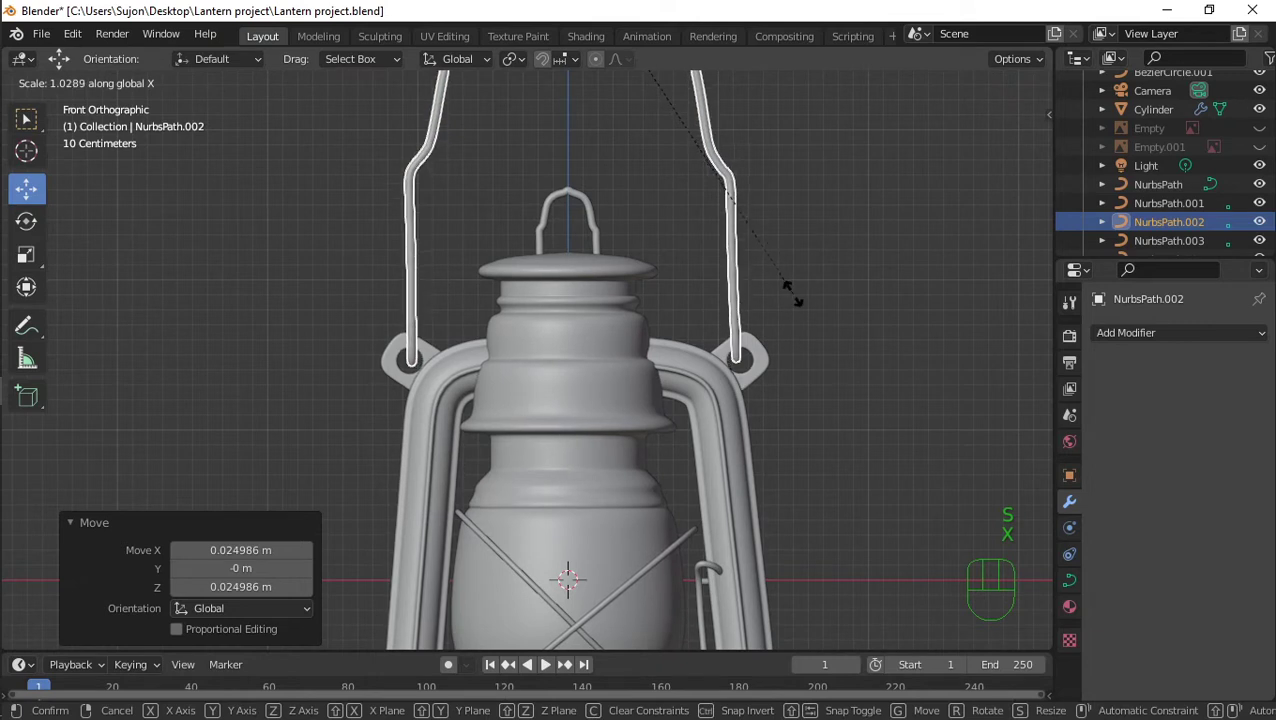
click(803, 299)
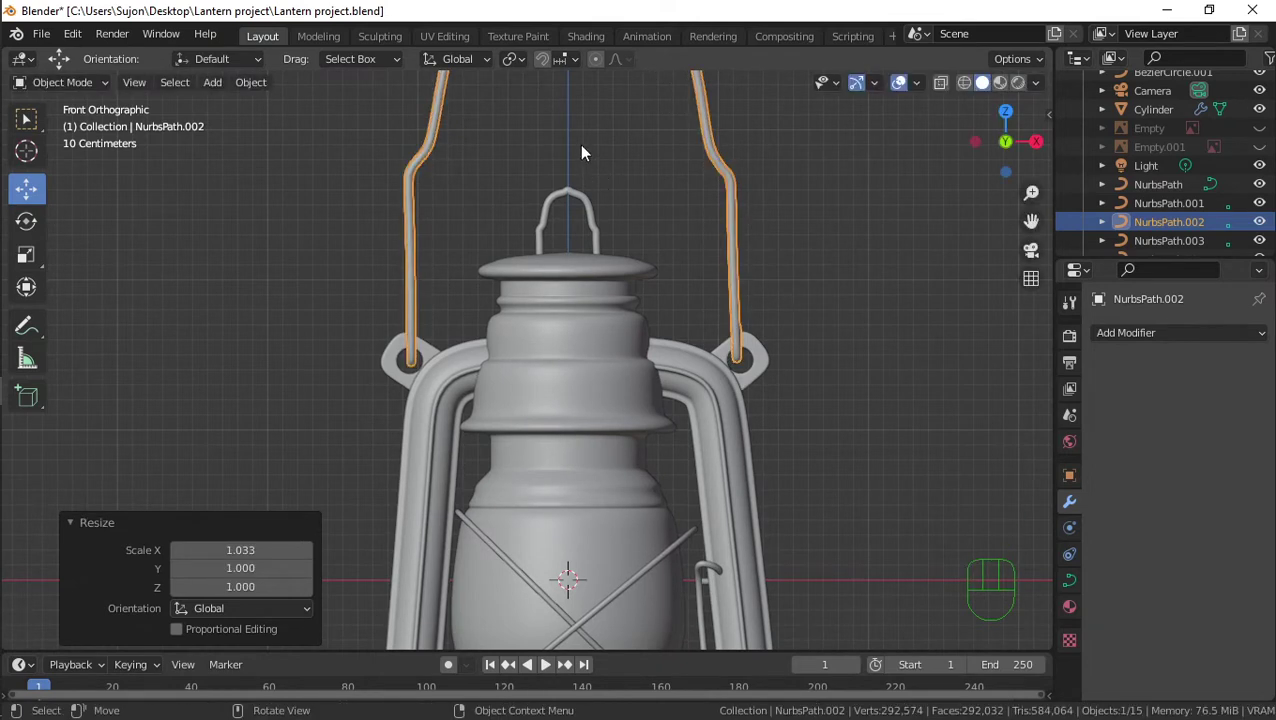
key(g)
key(z)
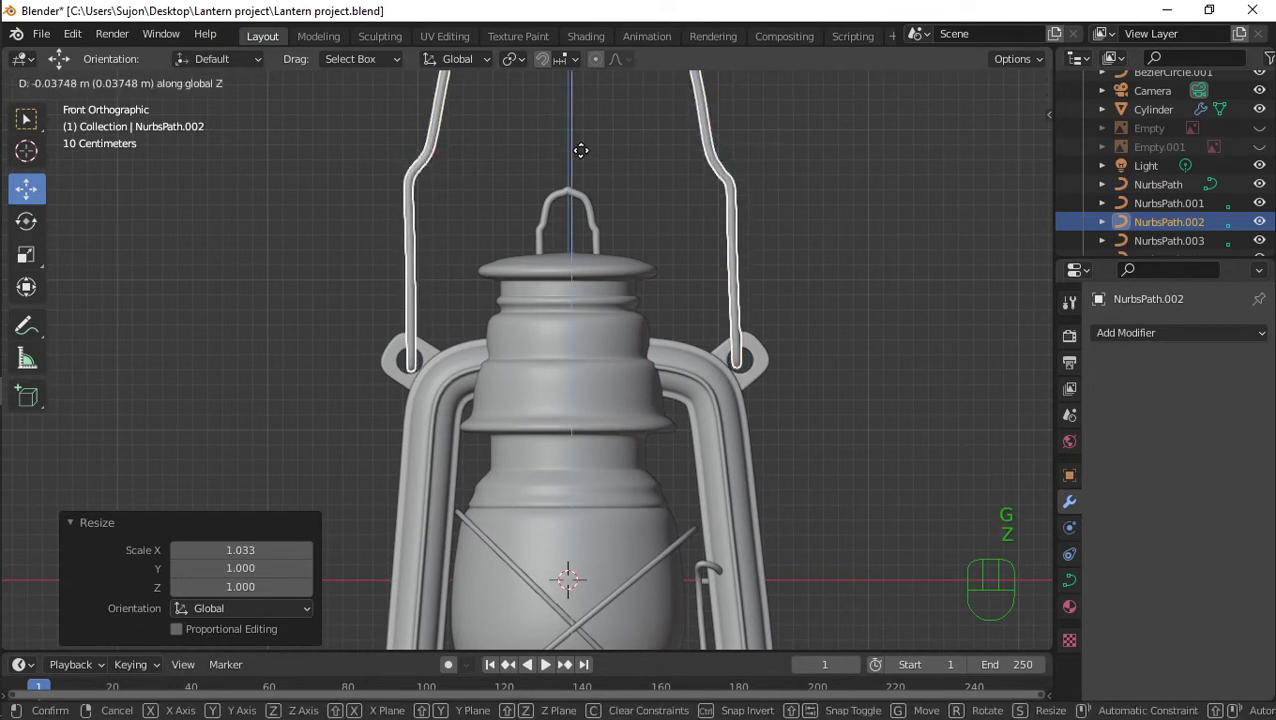
click(590, 158)
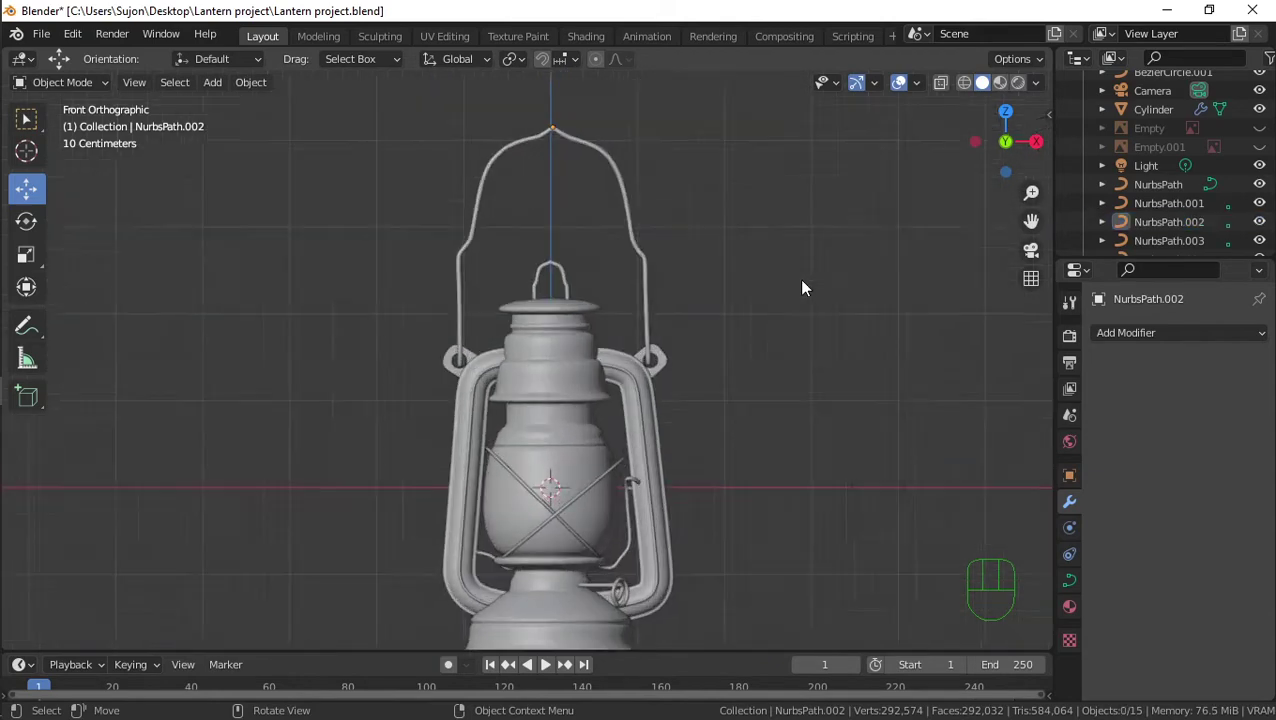
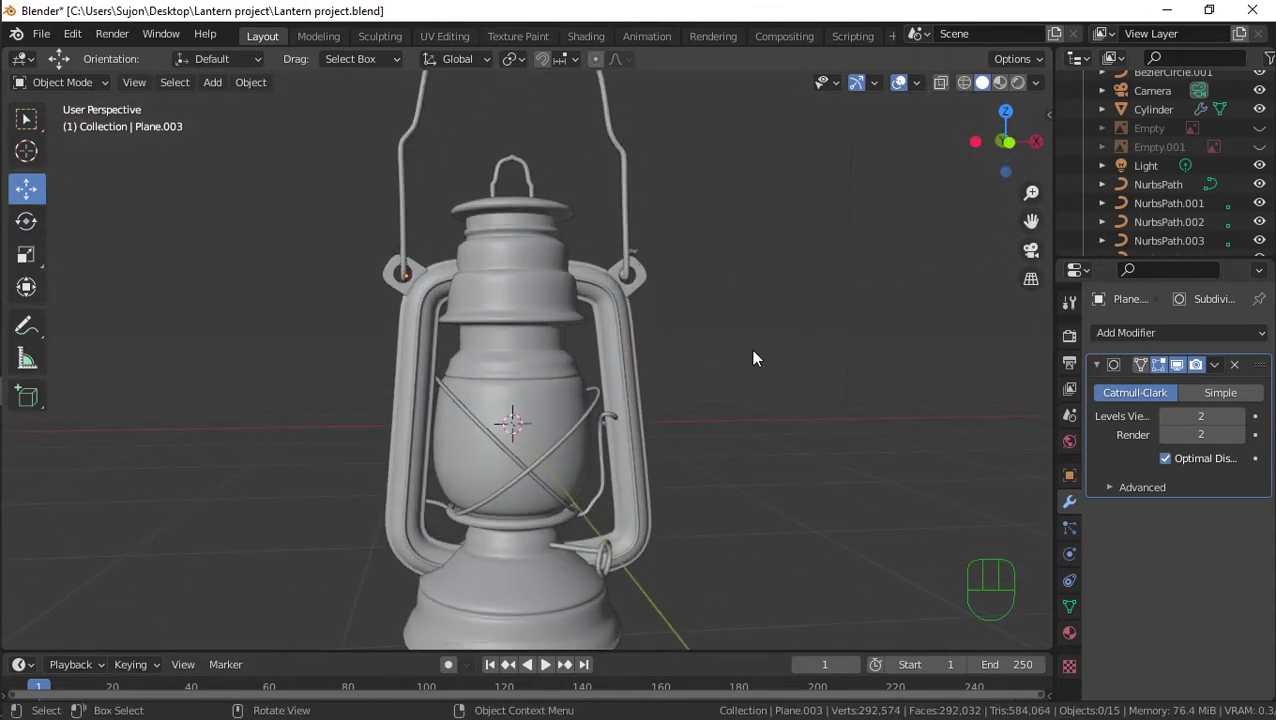
Add Plane.005 in front view and select all objects to isolate the new plane from the lantern
key(KP_1)
key(shift+a)
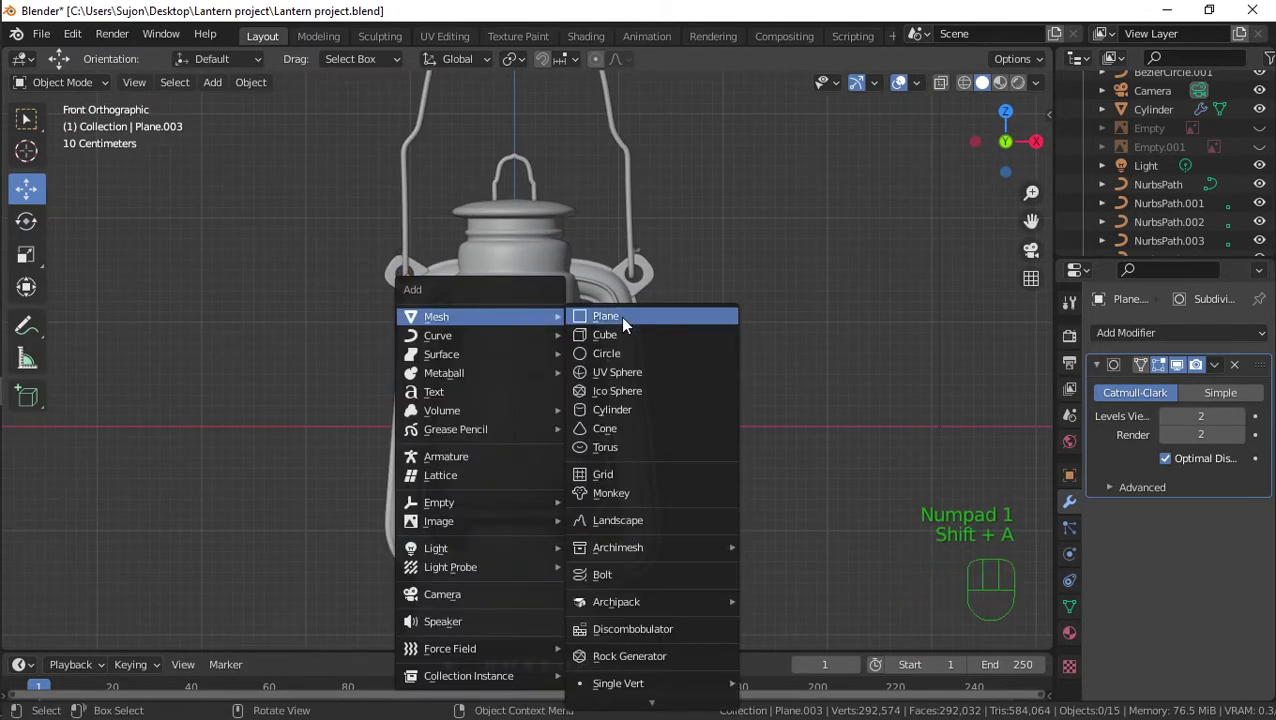
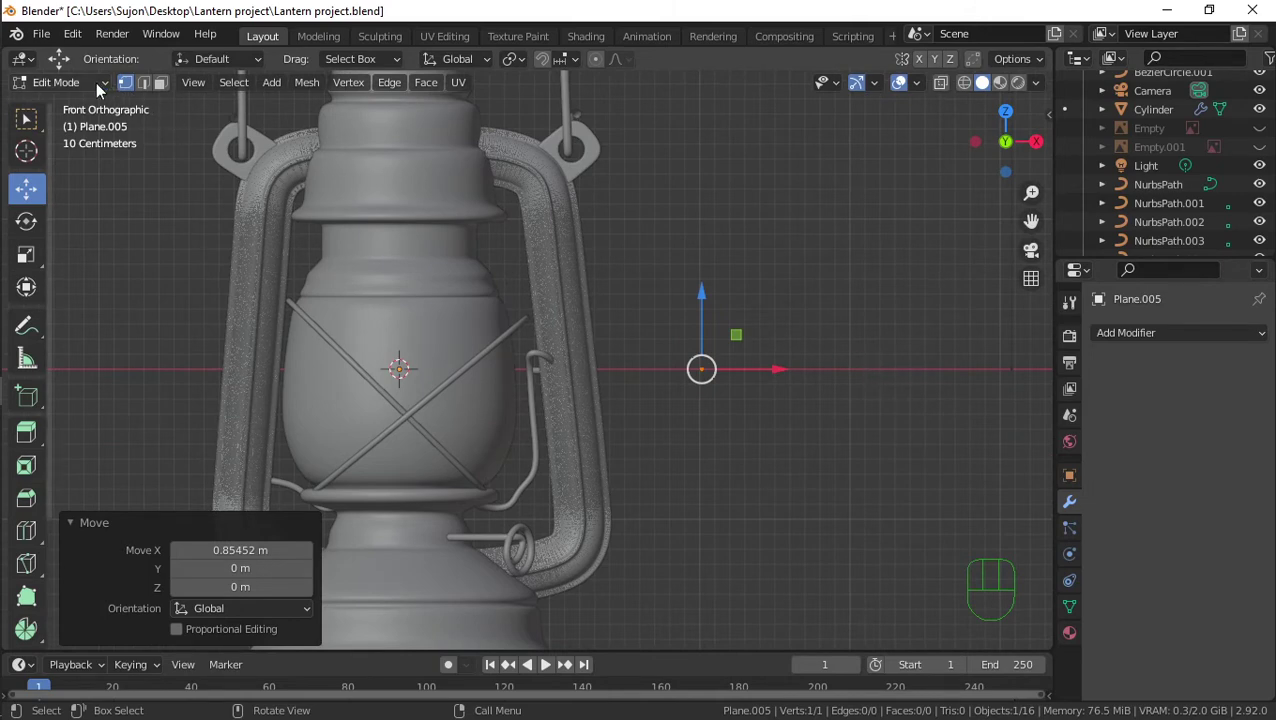
drag(92, 90, 87, 105)
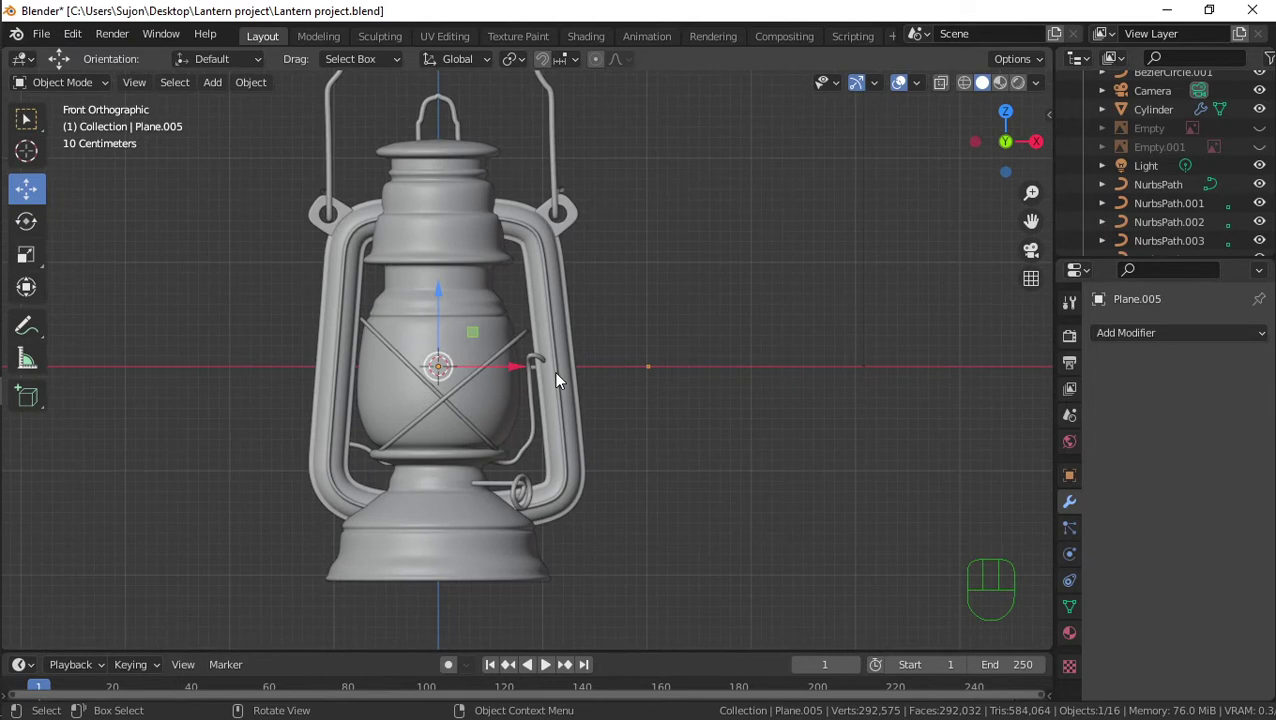
key(a)
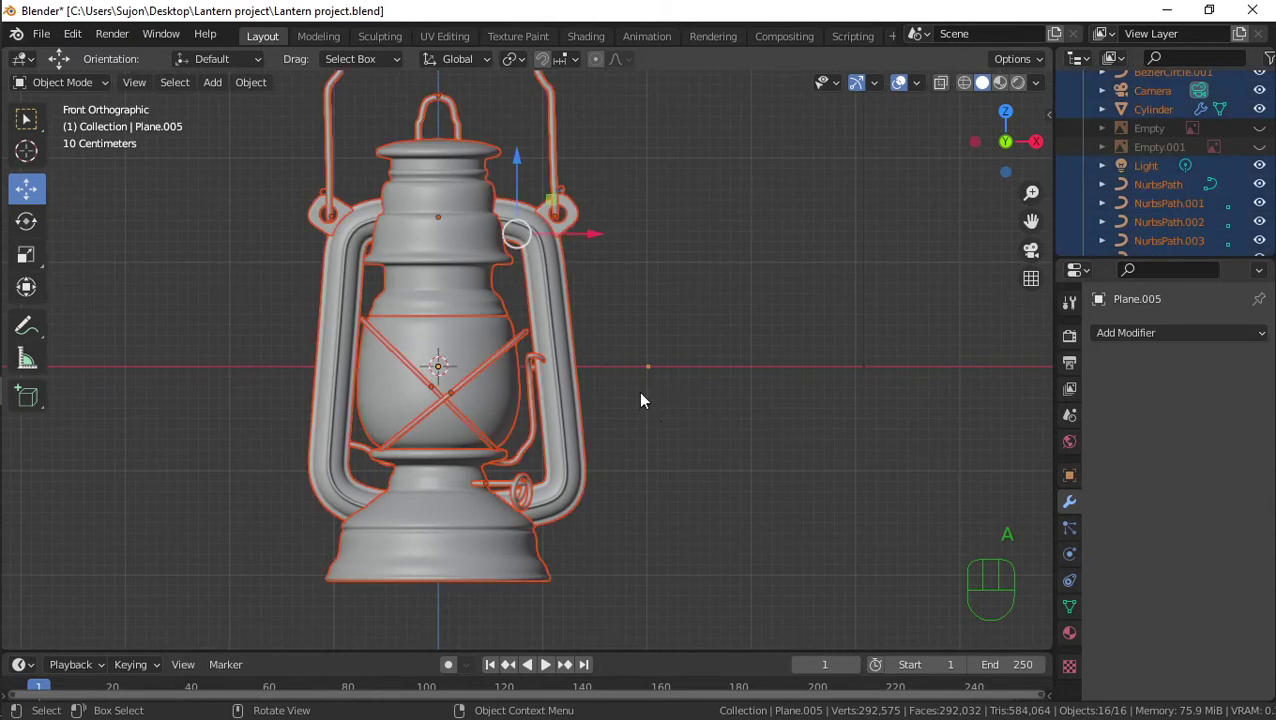
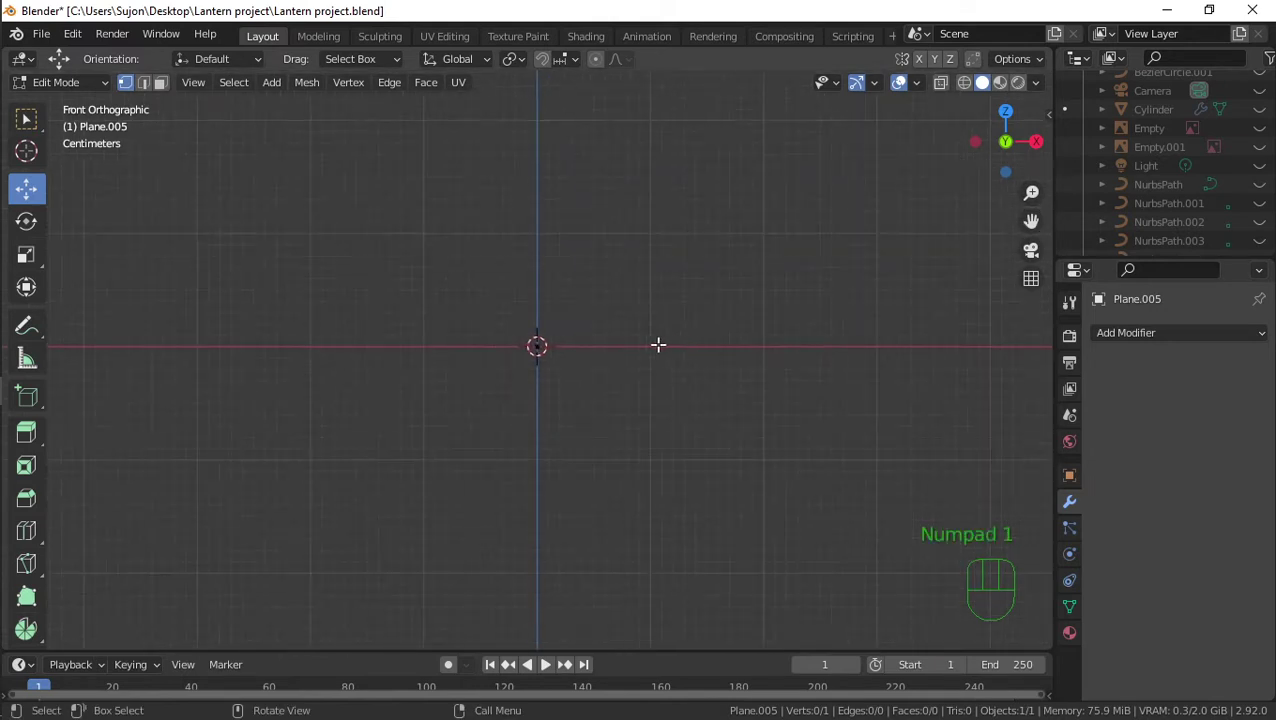
Enter Edit Mode on Plane.005's lone vertex at the origin to start the revolve profile
key(Tab)
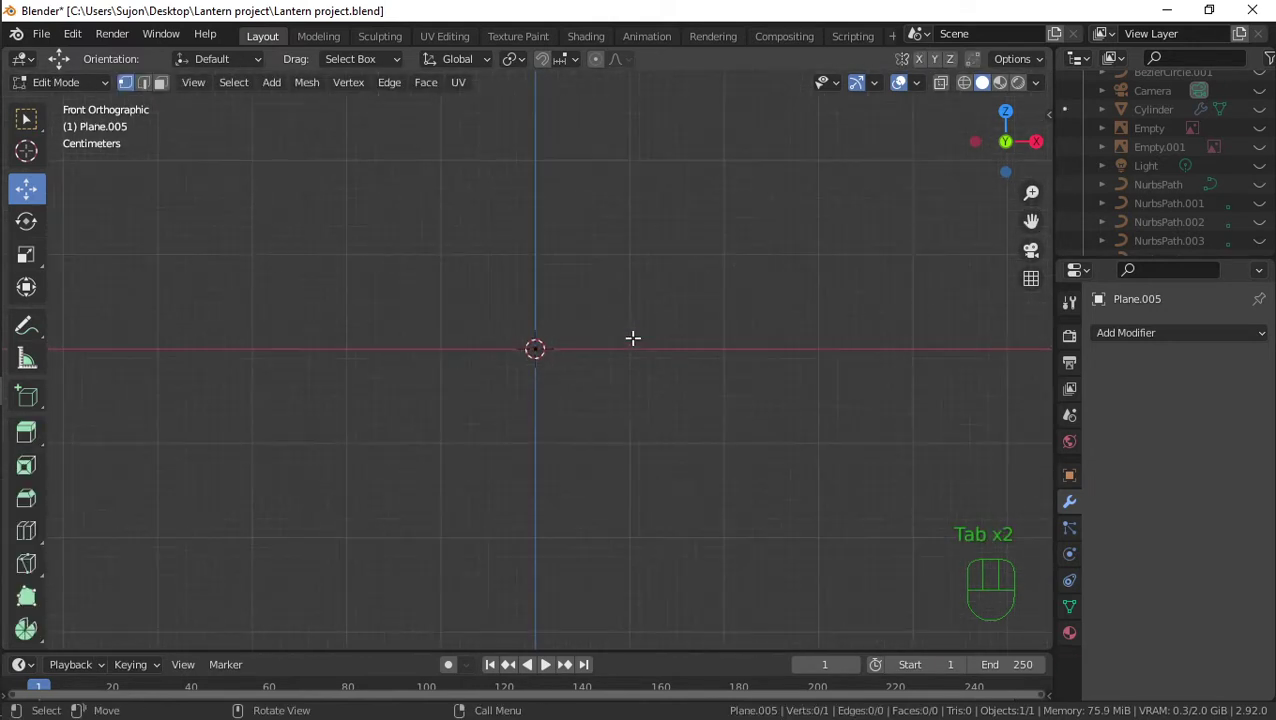
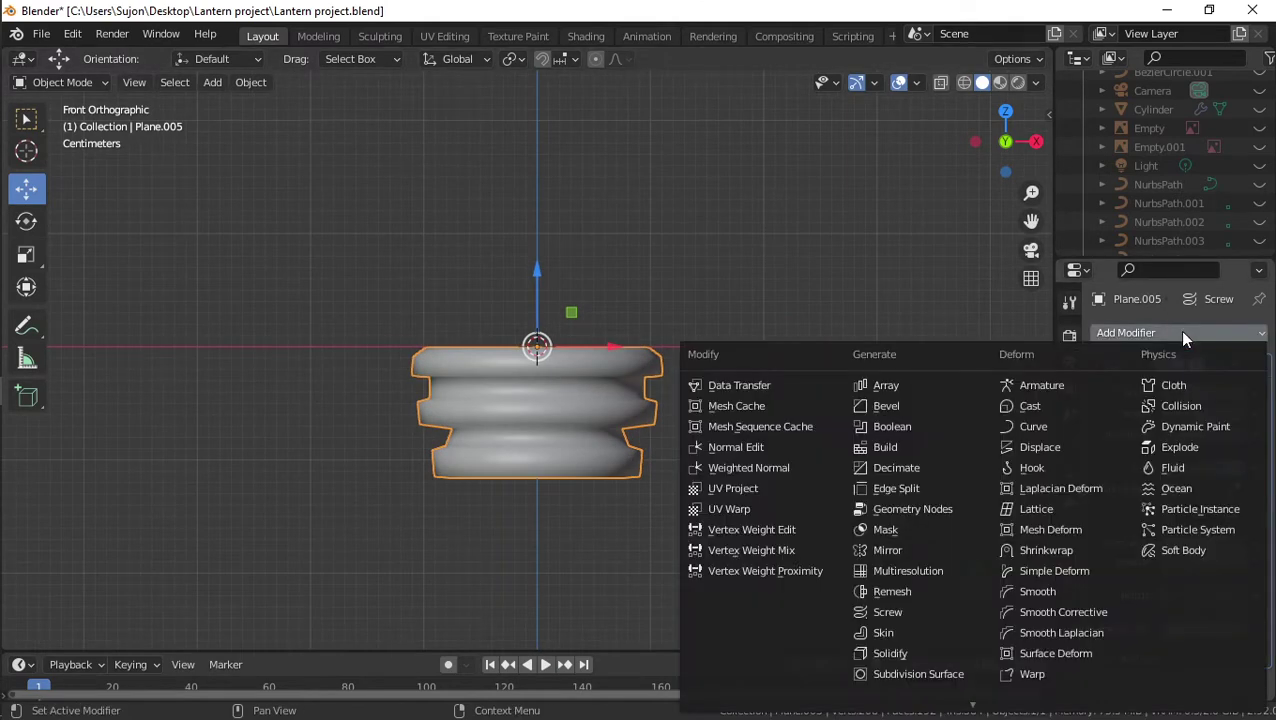
Scale the knob's profile points along Z to make its ridged shape taller and narrower
drag(743, 426, 741, 401)
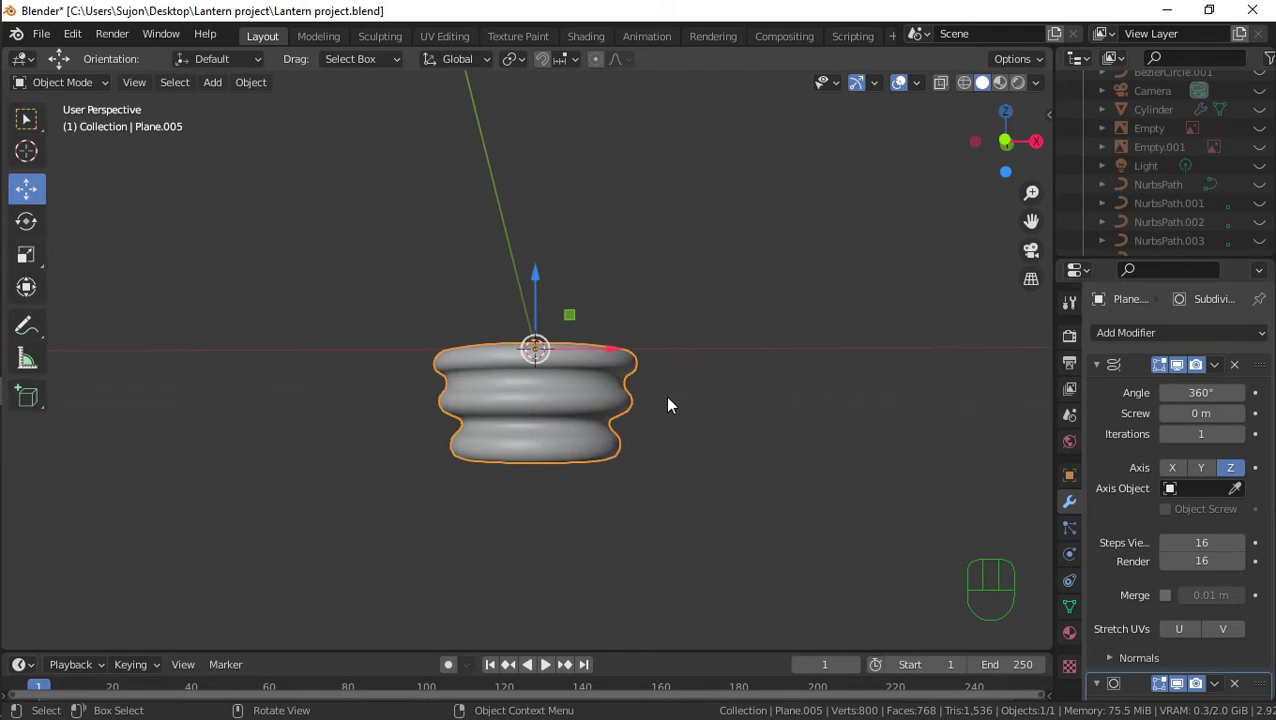
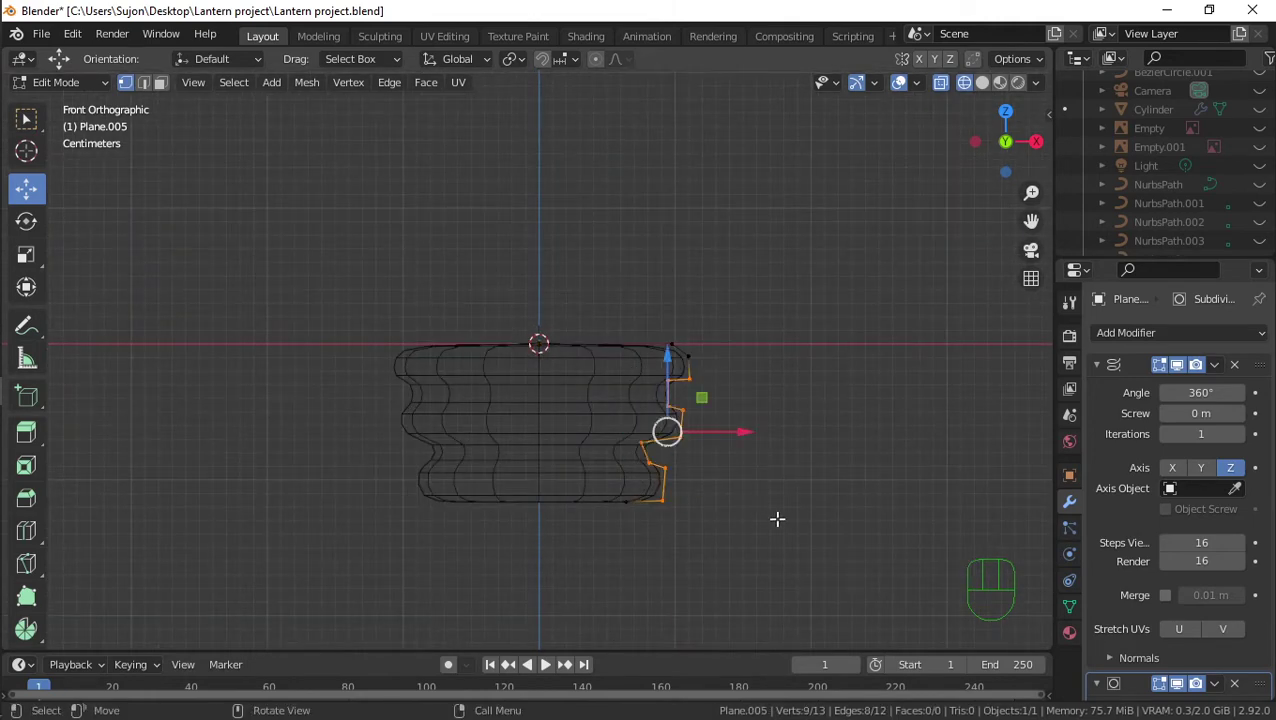
key(s)
key(z)
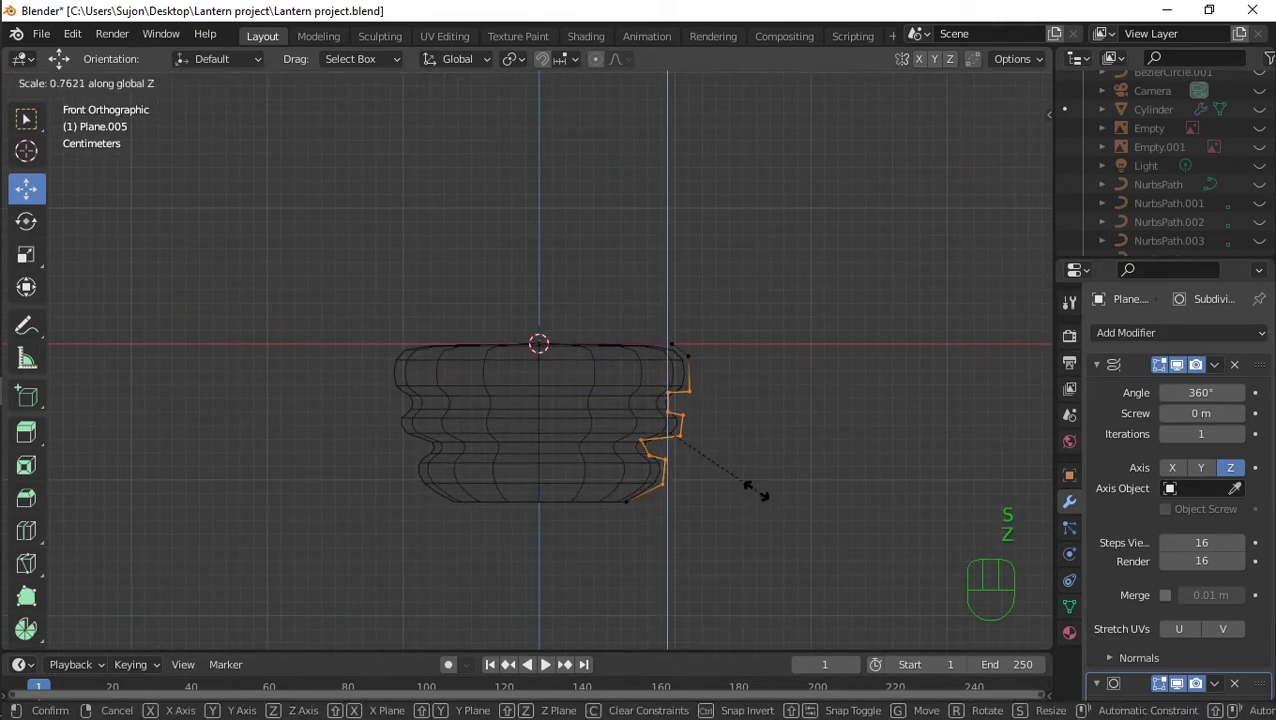
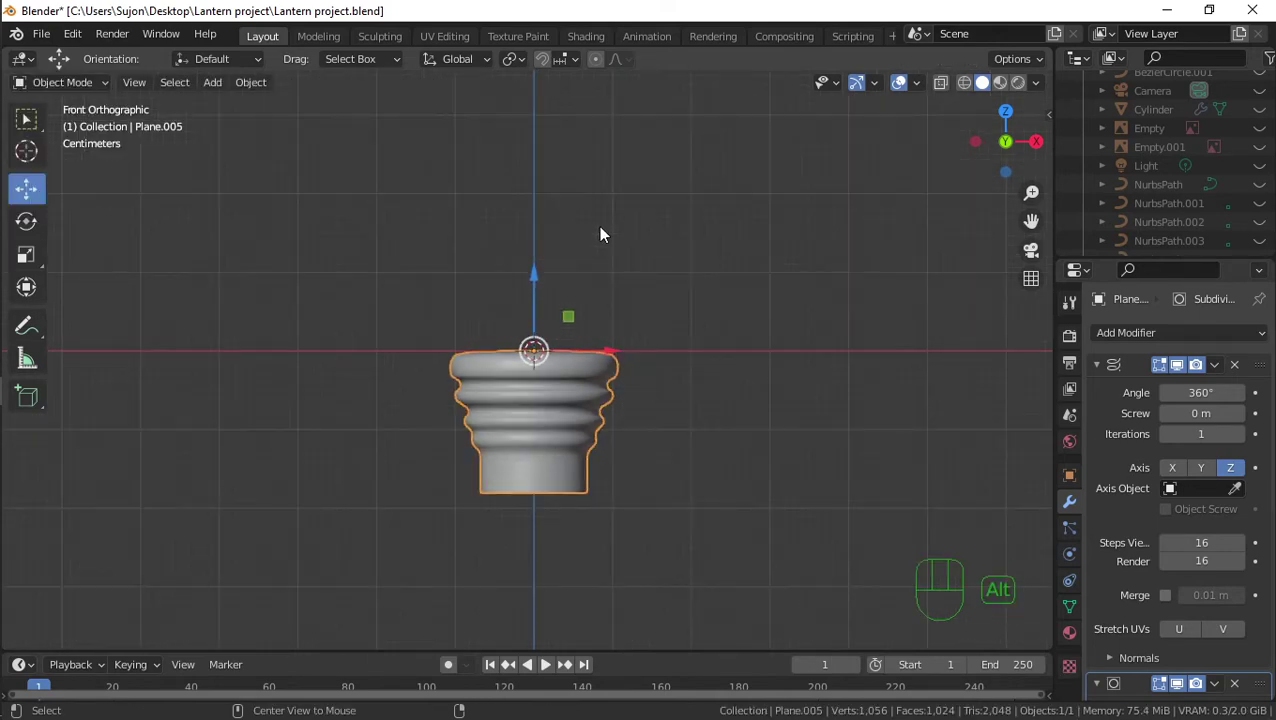
Unhide the rest of the lantern and size the knob against it
key(alt+h)
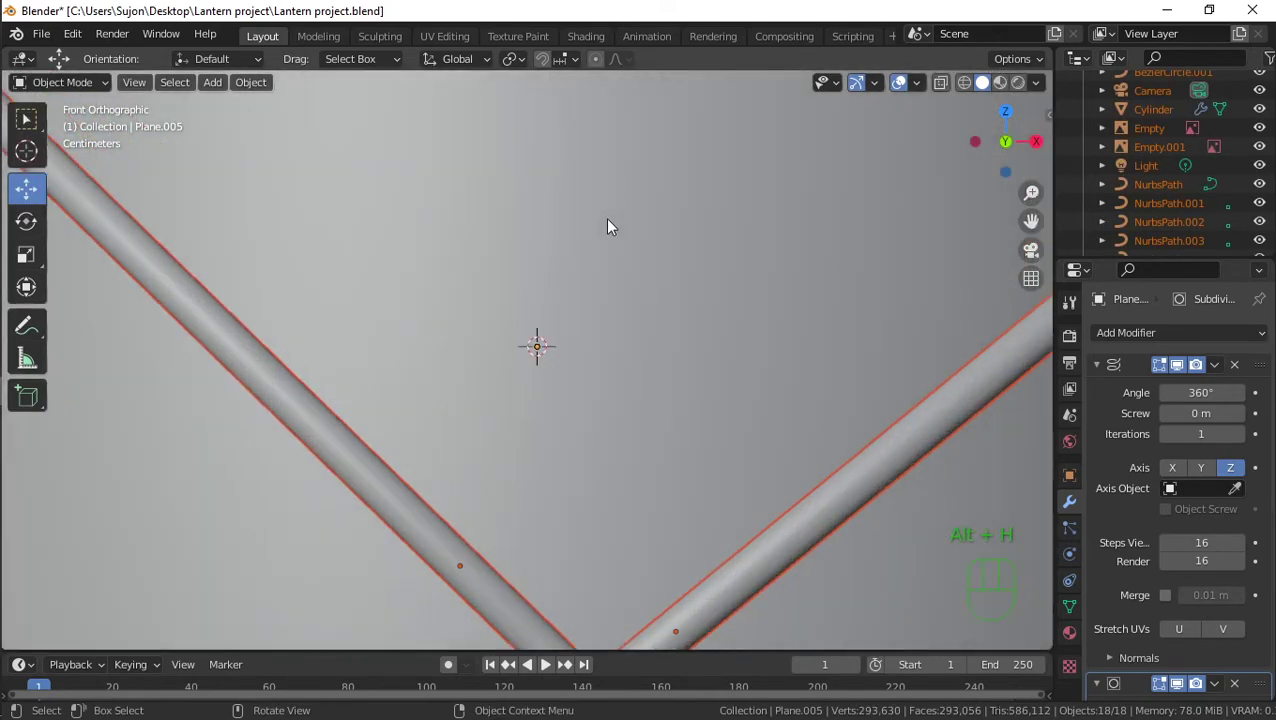
key(h)
key(alt+h)
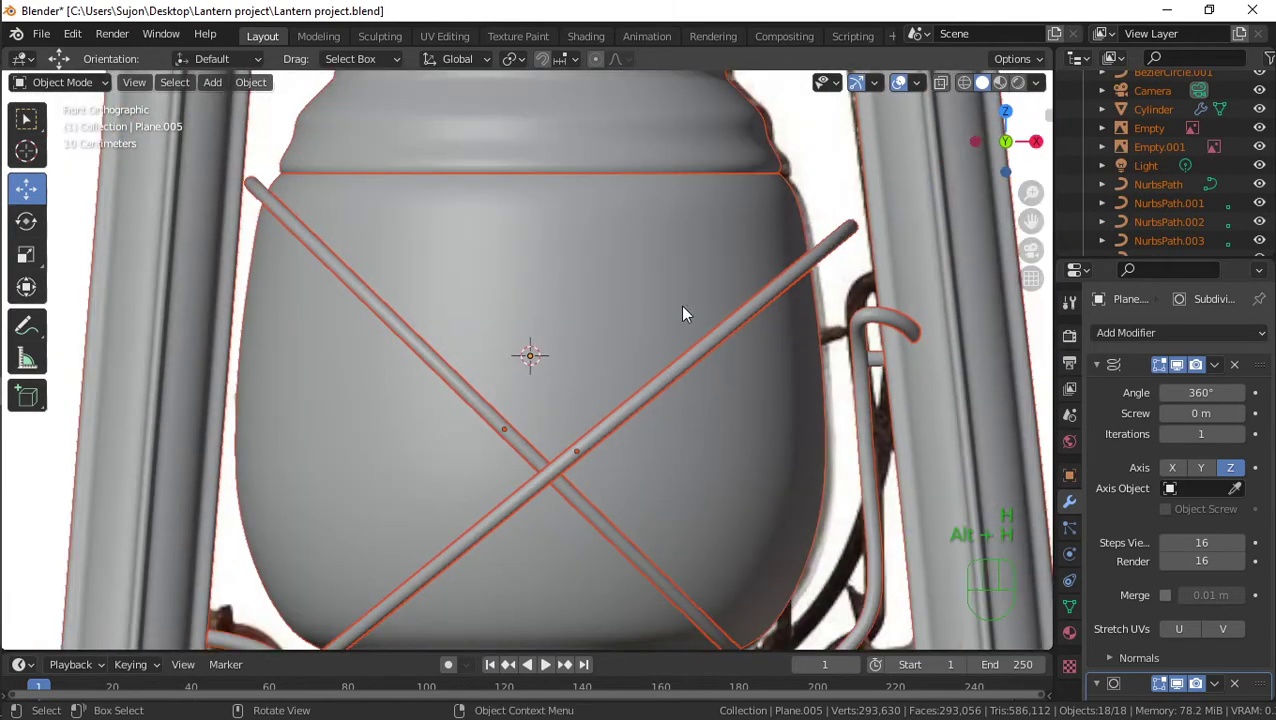
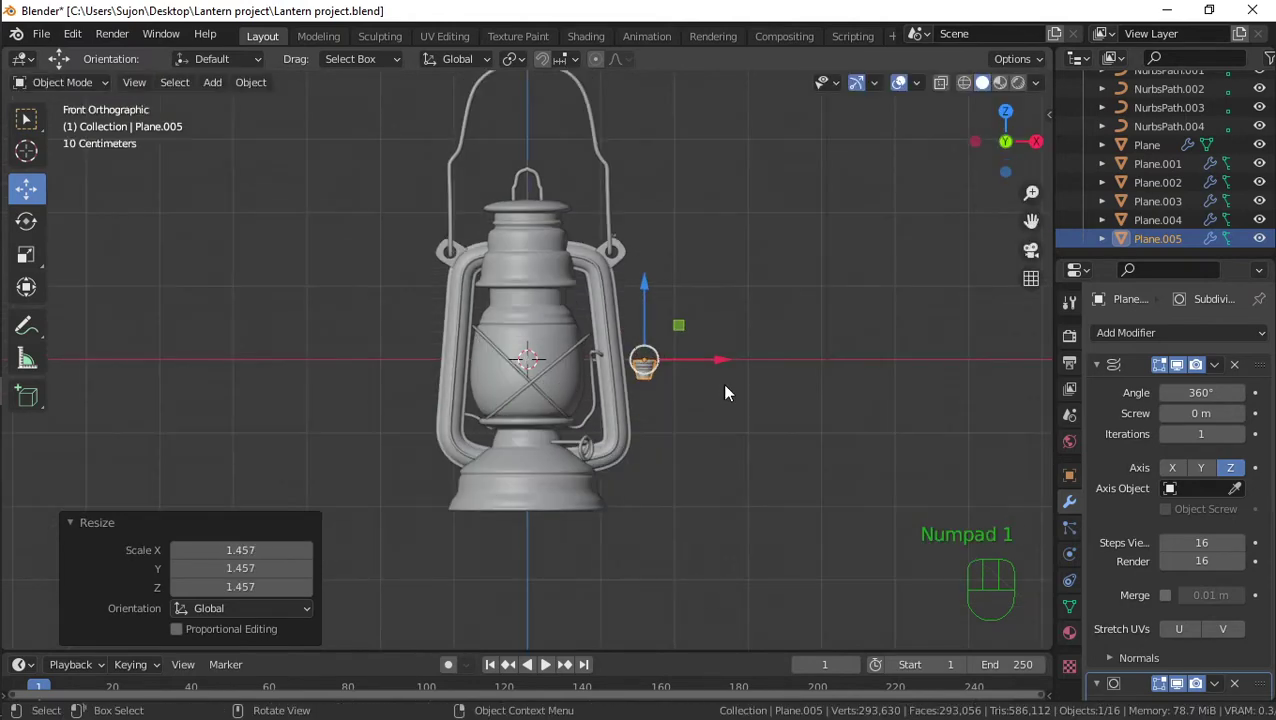
Rotate and shrink the knob, then lower it to burner height in side view
key(r)
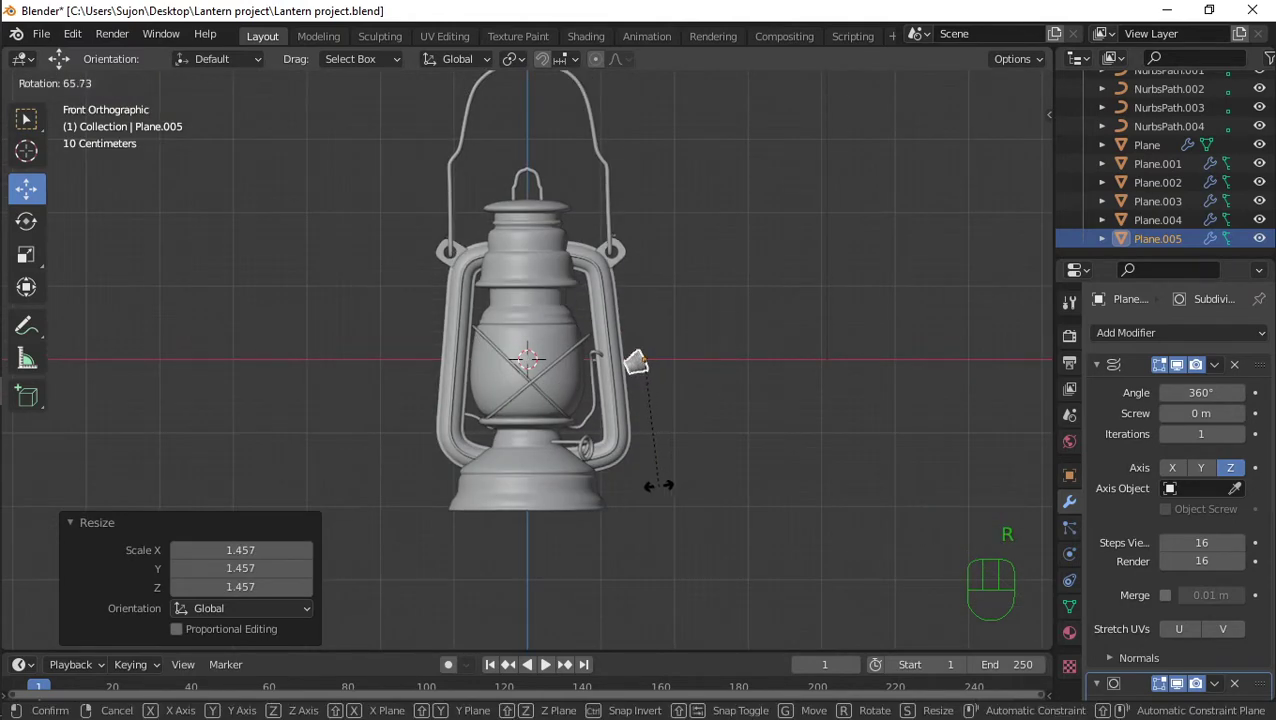
click(662, 491)
key(s)
click(711, 464)
key(KP_1)
key(KP_3)
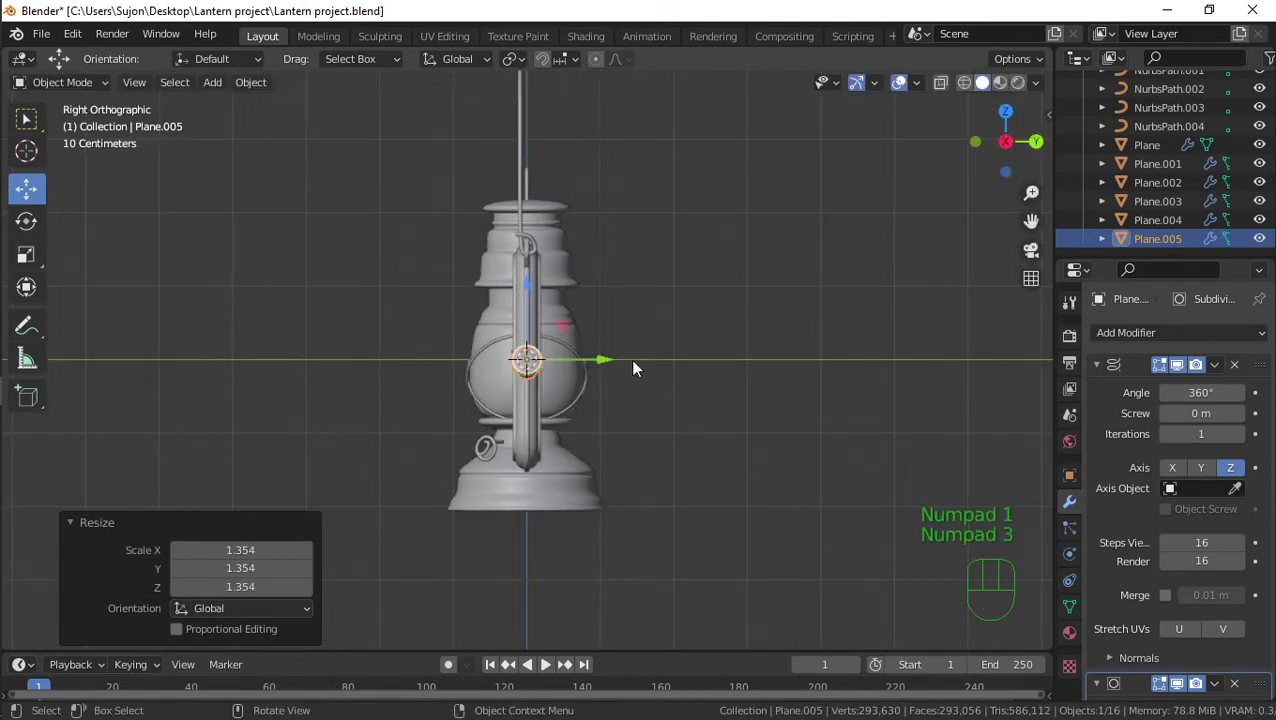
drag(528, 286, 532, 385)
From the top view, move the knob beside the burner and swing it to its final angle
key(KP_7)
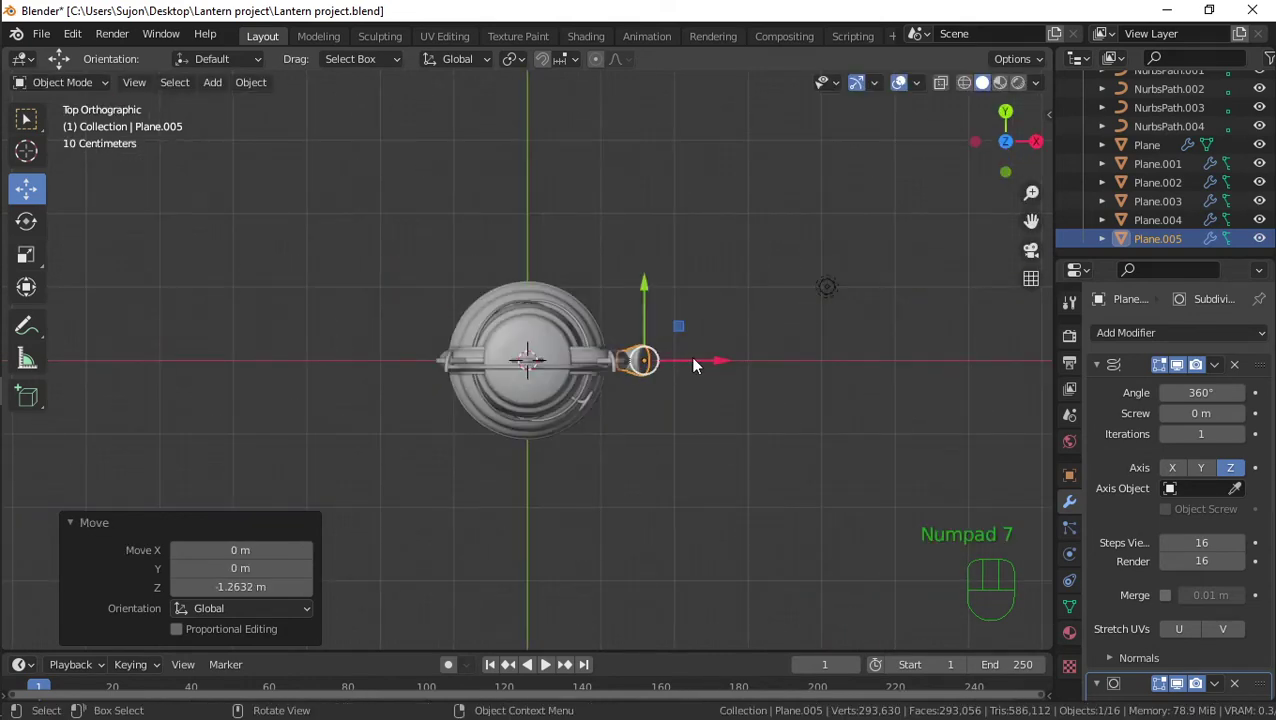
key(g)
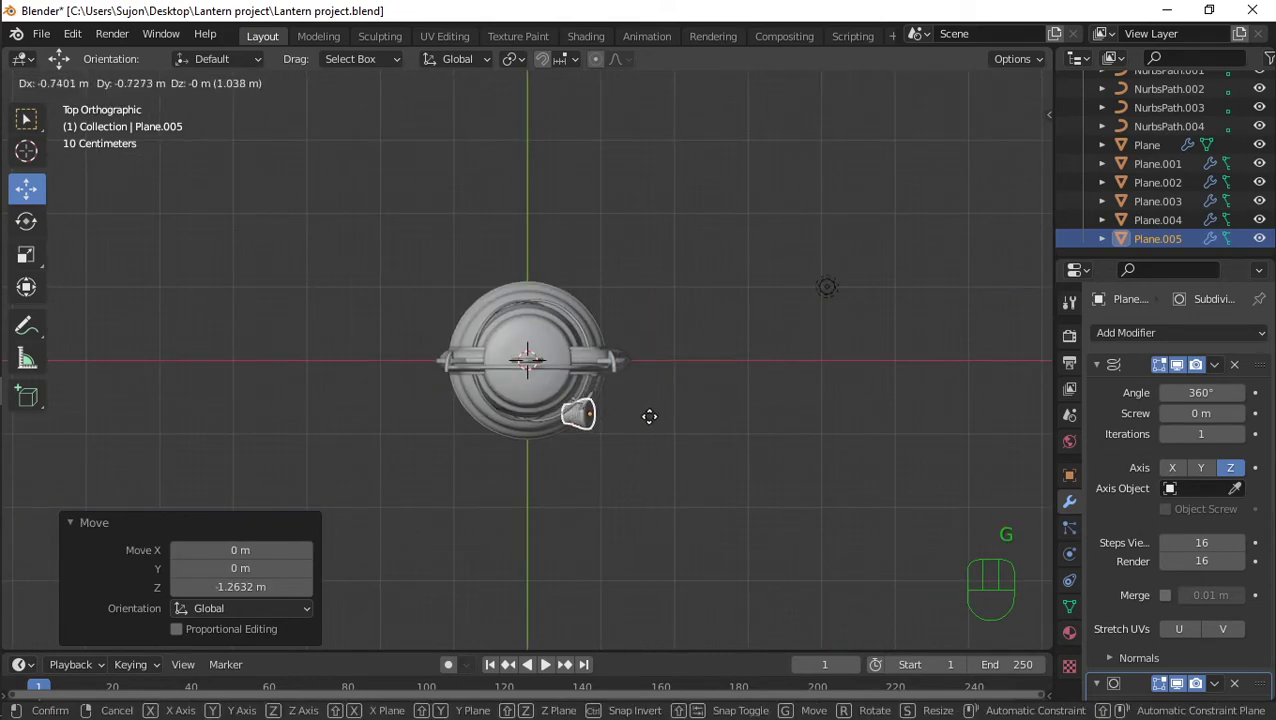
click(582, 430)
key(r)
click(472, 489)
key(KP_1)
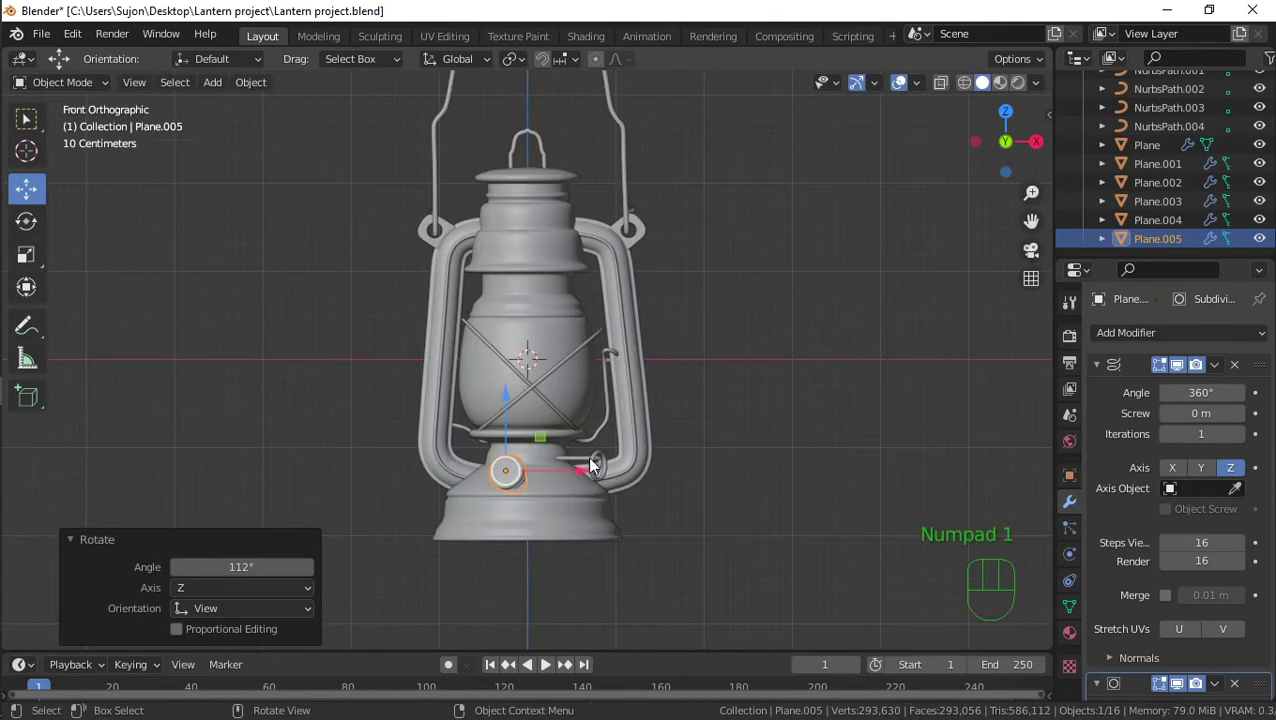
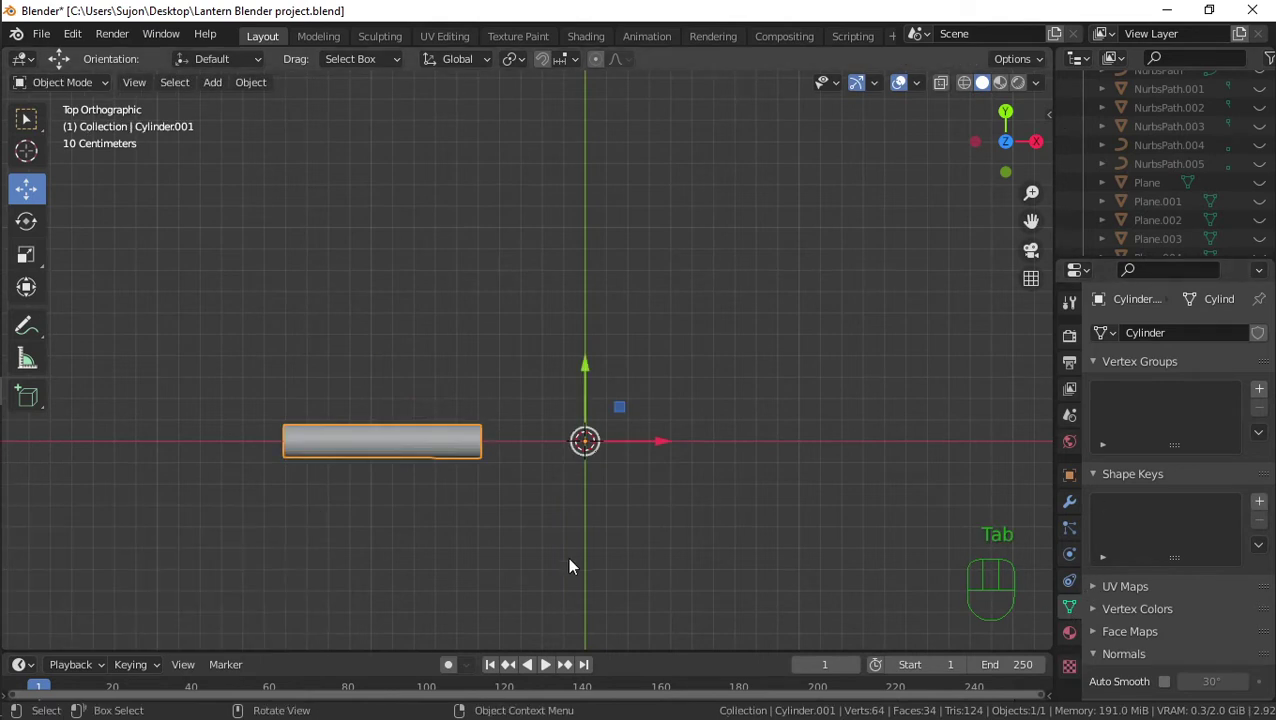
Apply the cylinder's transforms and give it an Array of 8 with Object Offset to a new empty
key(ctrl+a)
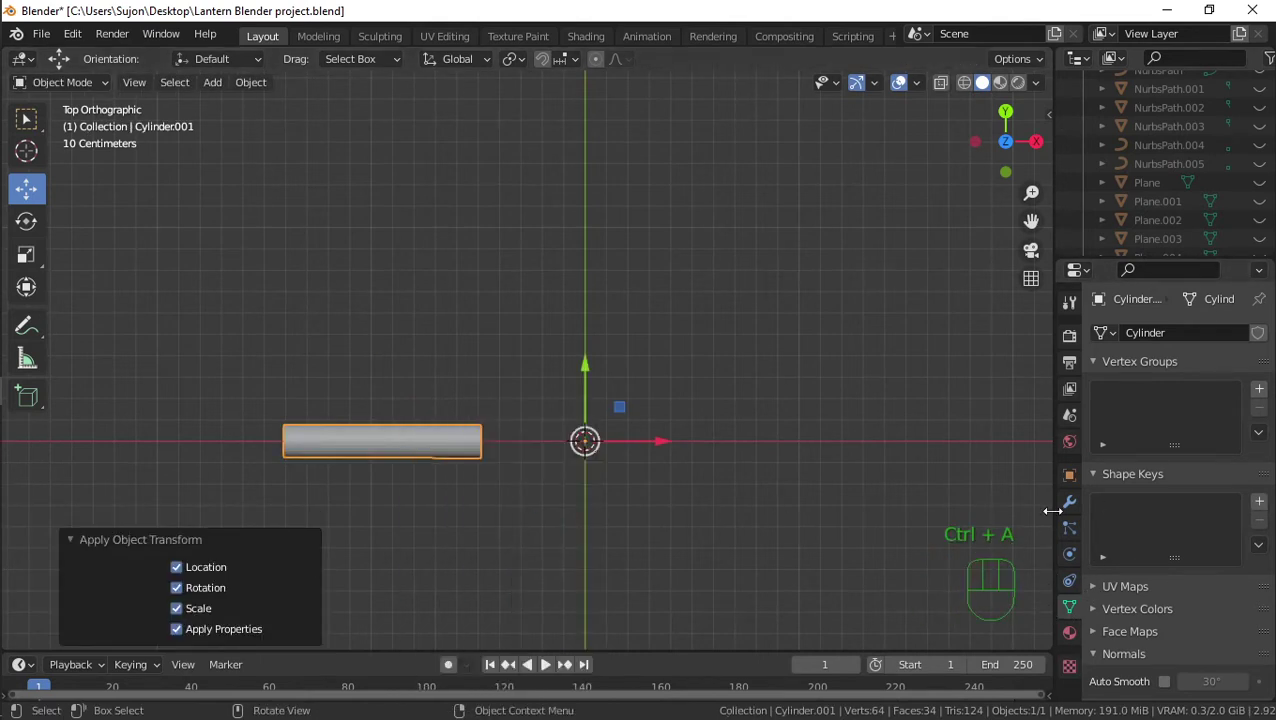
drag(1080, 509, 1115, 412)
click(911, 403)
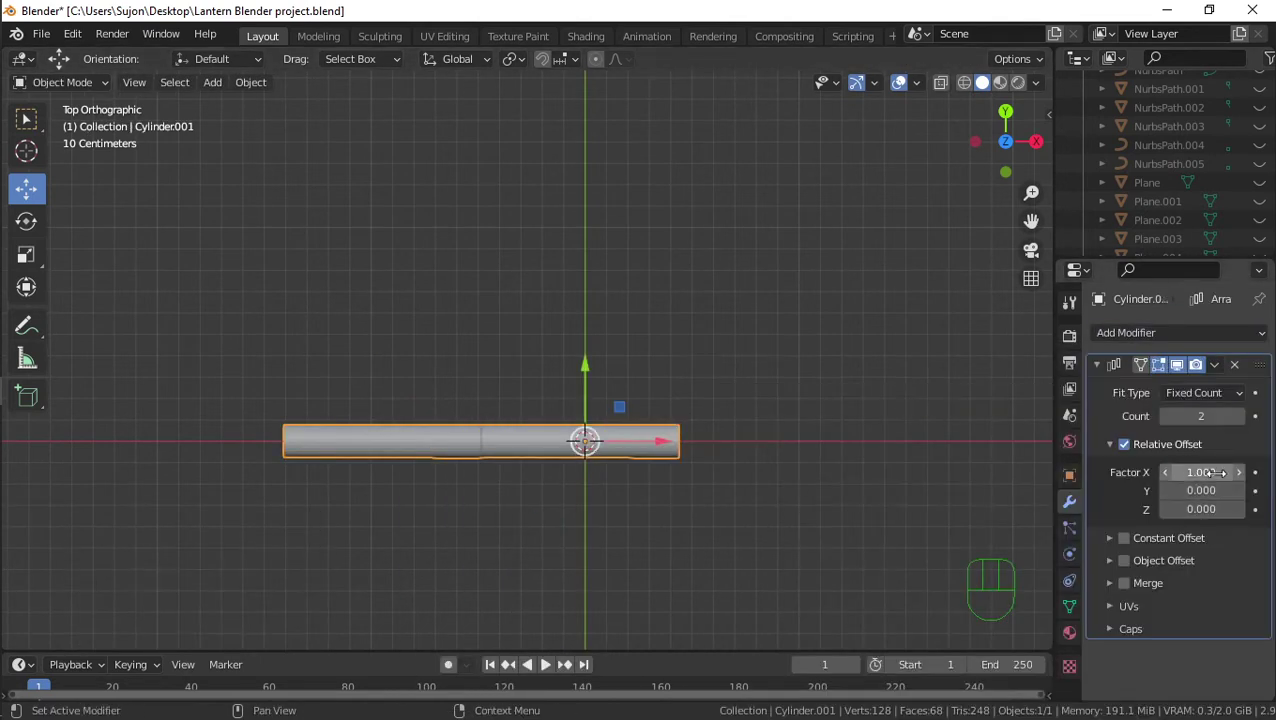
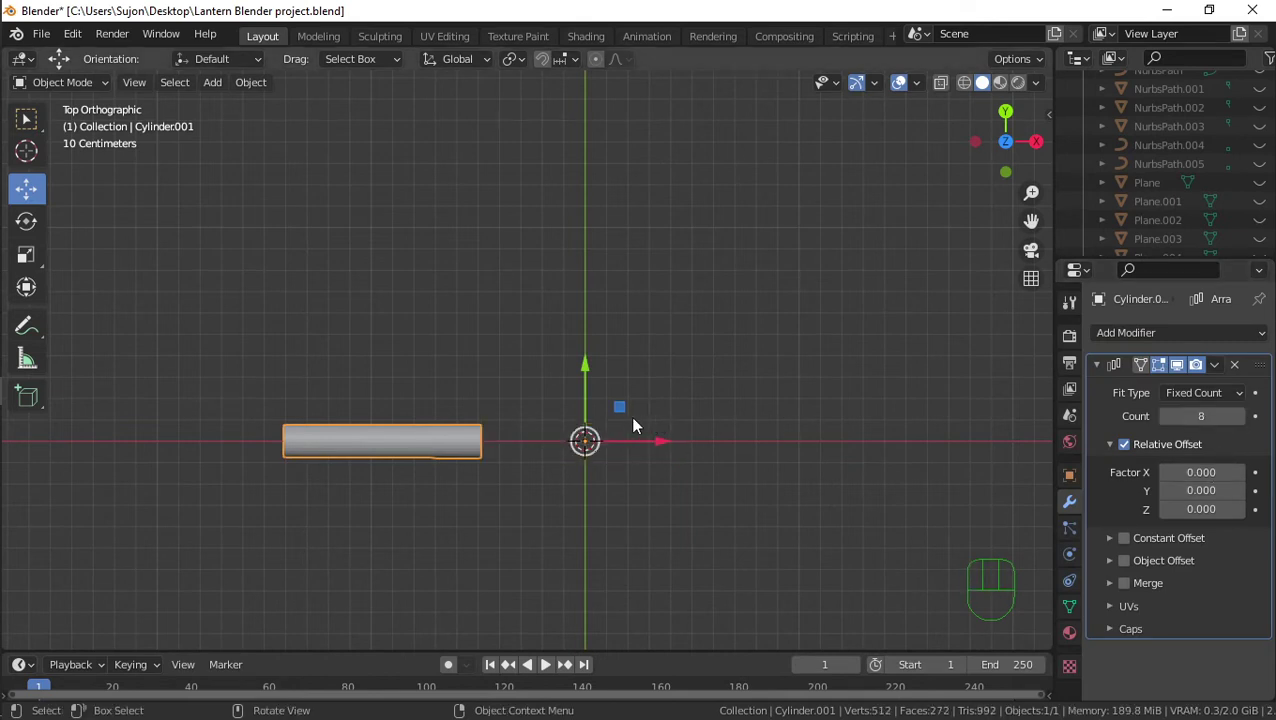
key(shift+a)
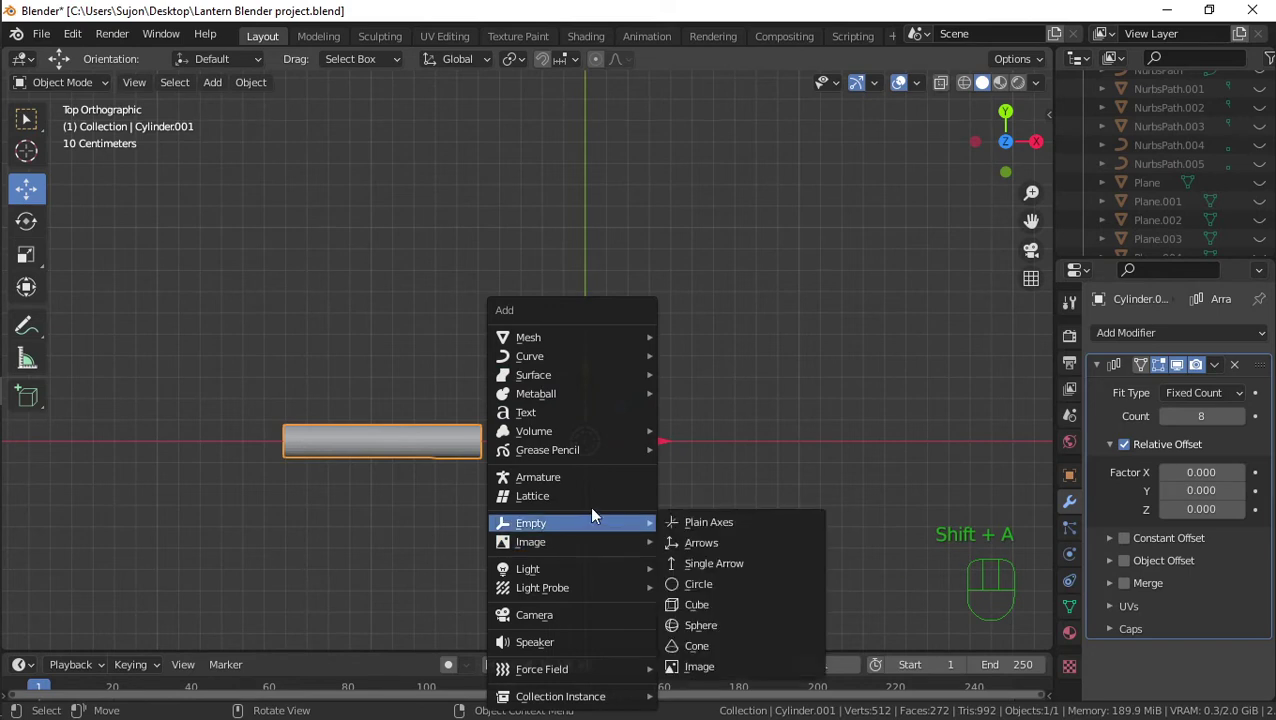
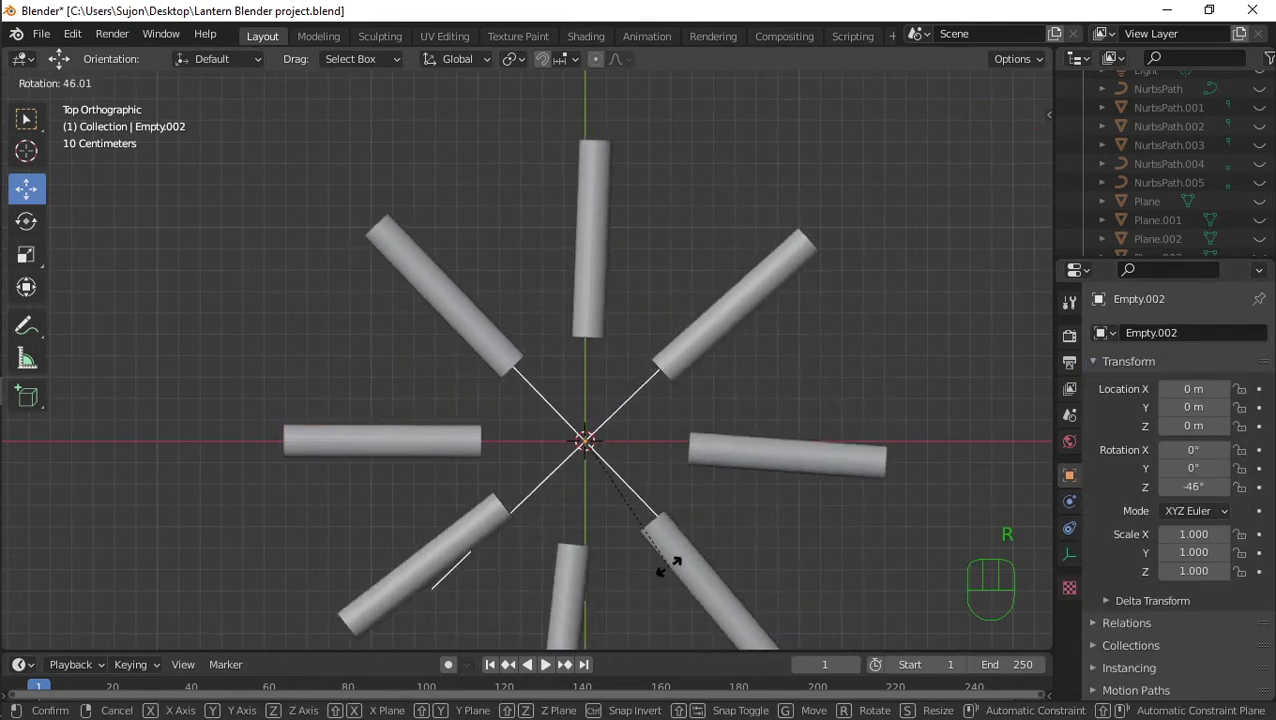
Rotate the empty 45° on Z so the eight cylinders fan out as radial spokes
click(678, 575)
drag(663, 427, 695, 270)
drag(103, 88, 92, 105)
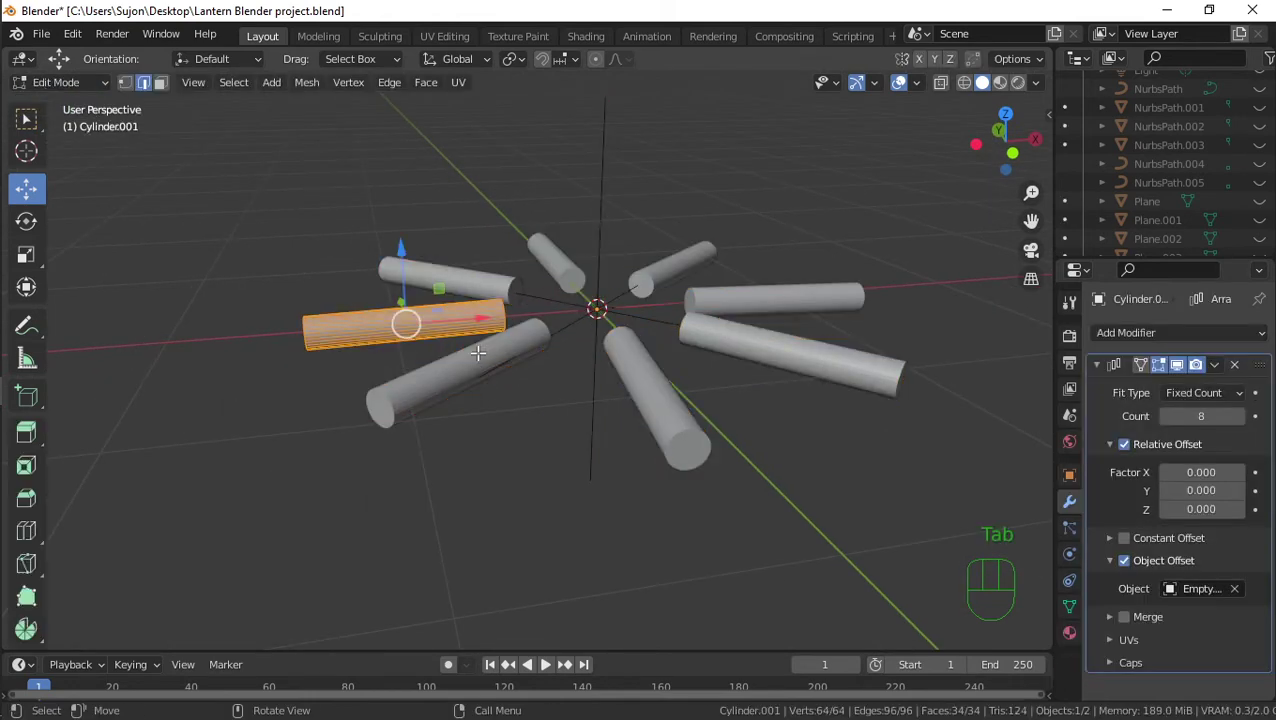
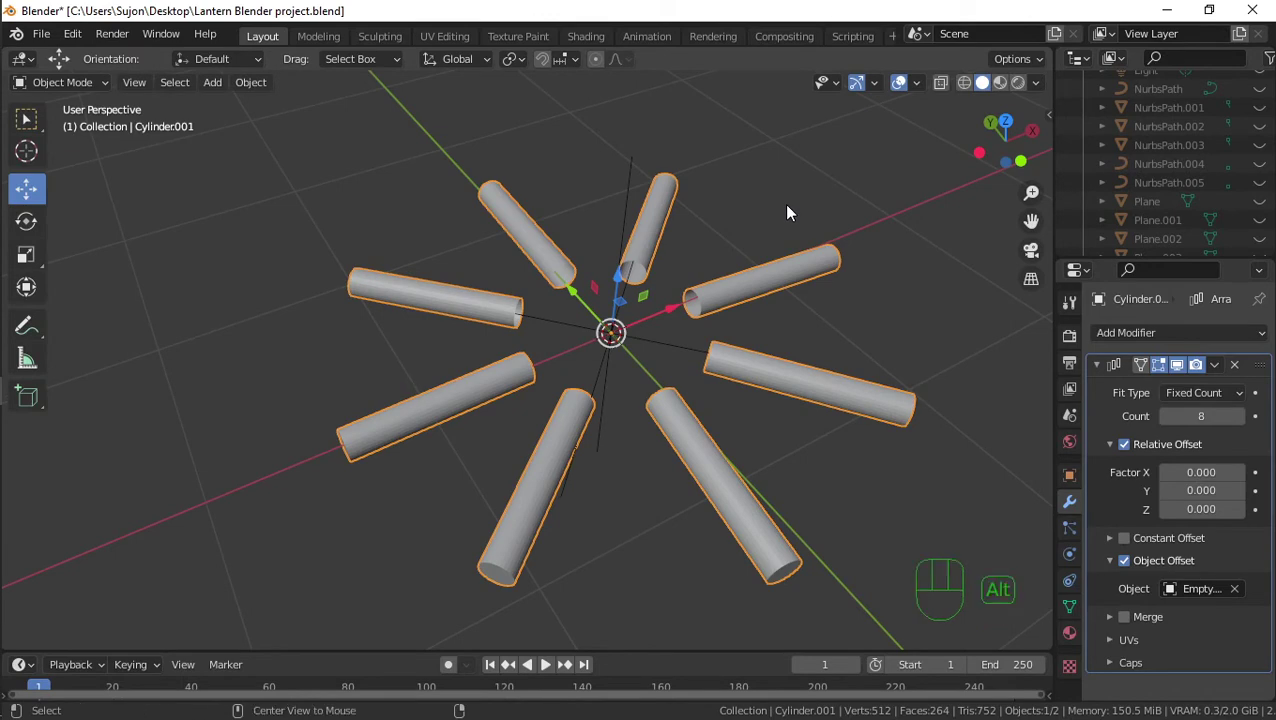
Unhide the lantern and Boolean-difference the spoke cylinders out of the burner body
key(alt+h)
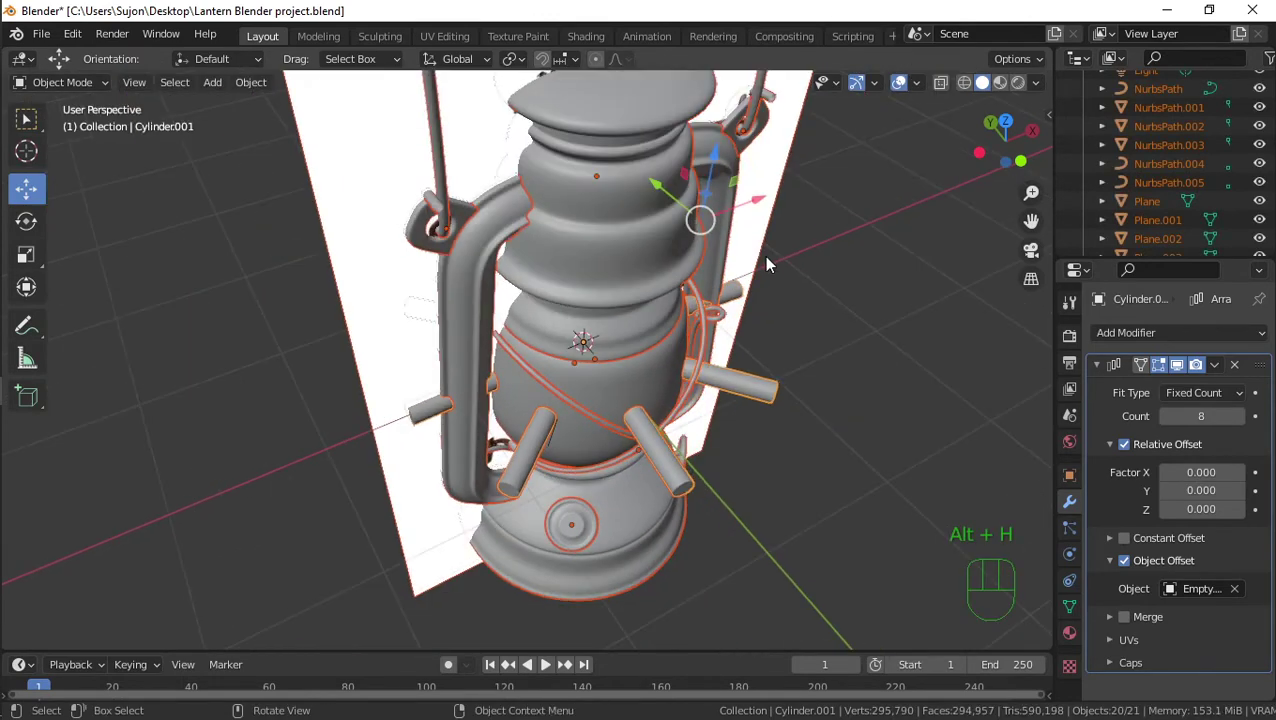
drag(729, 323, 689, 257)
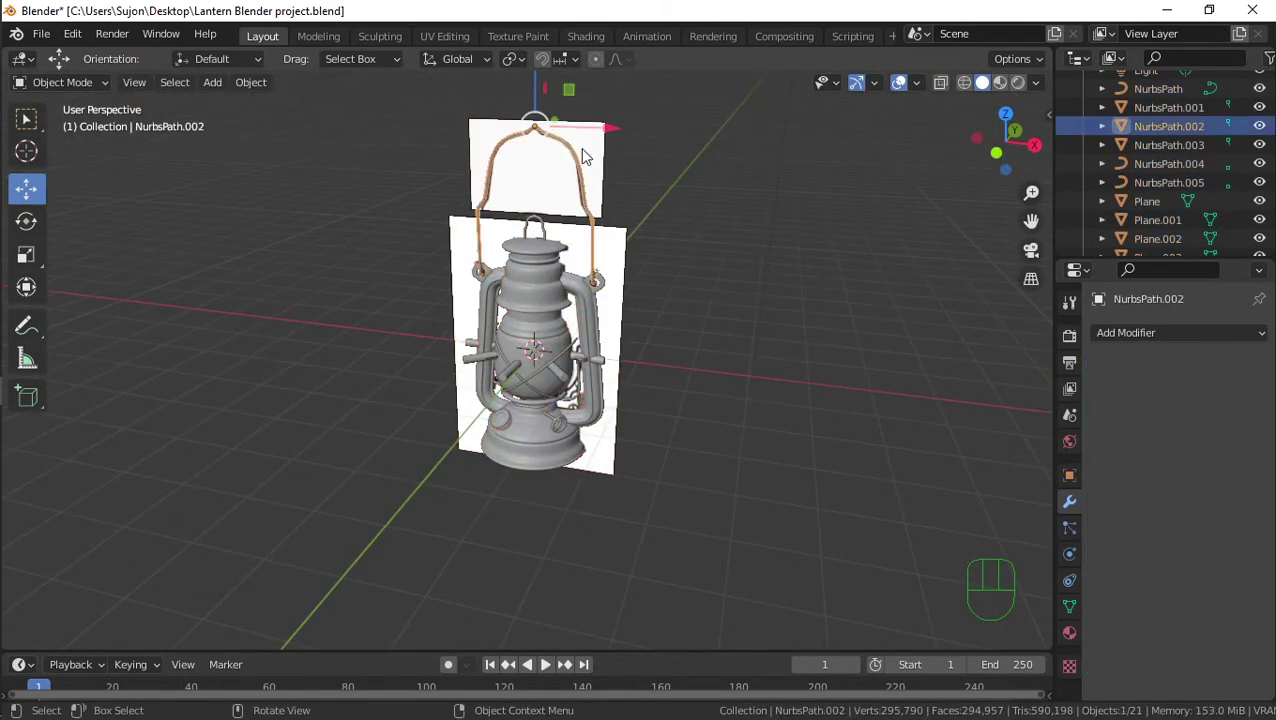
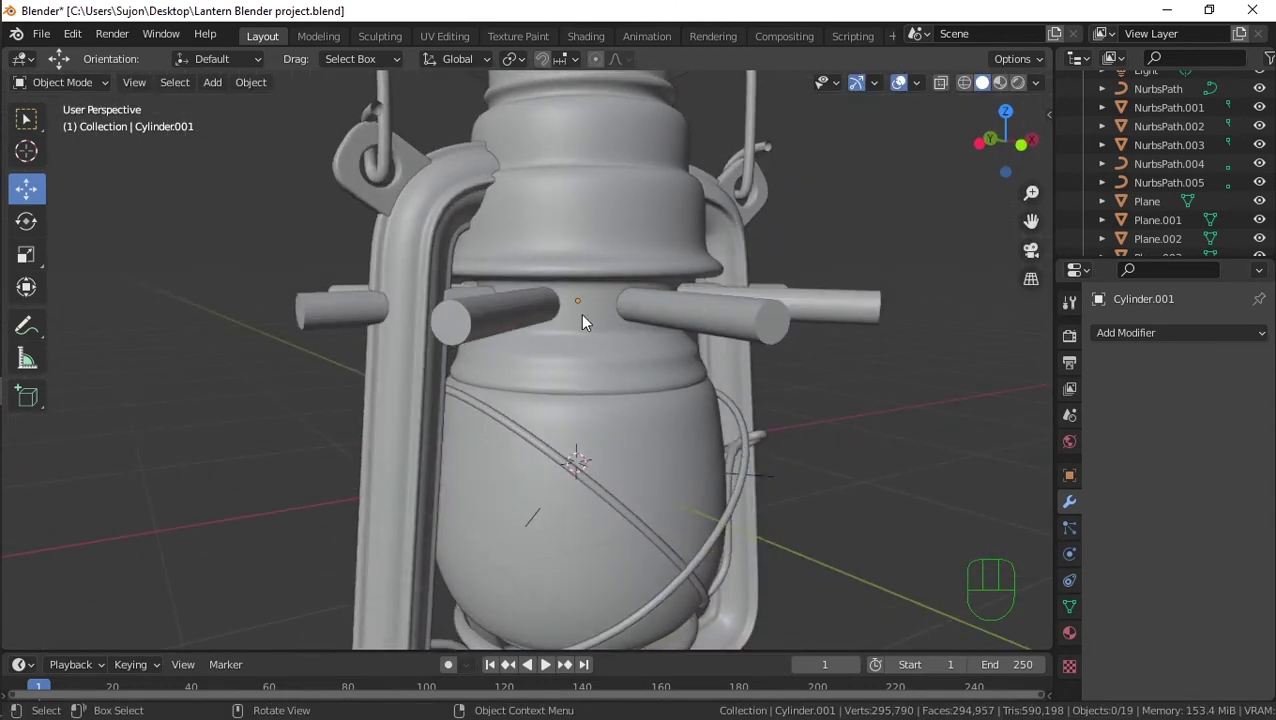
click(591, 314)
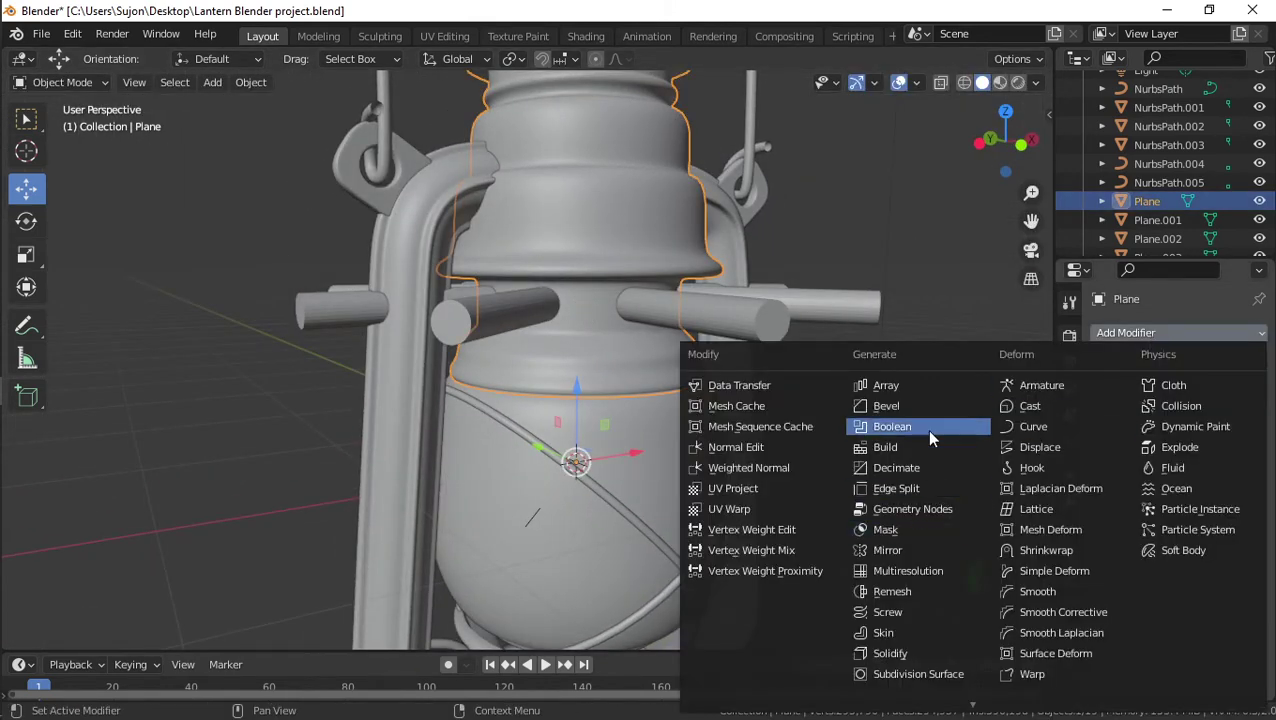
click(936, 436)
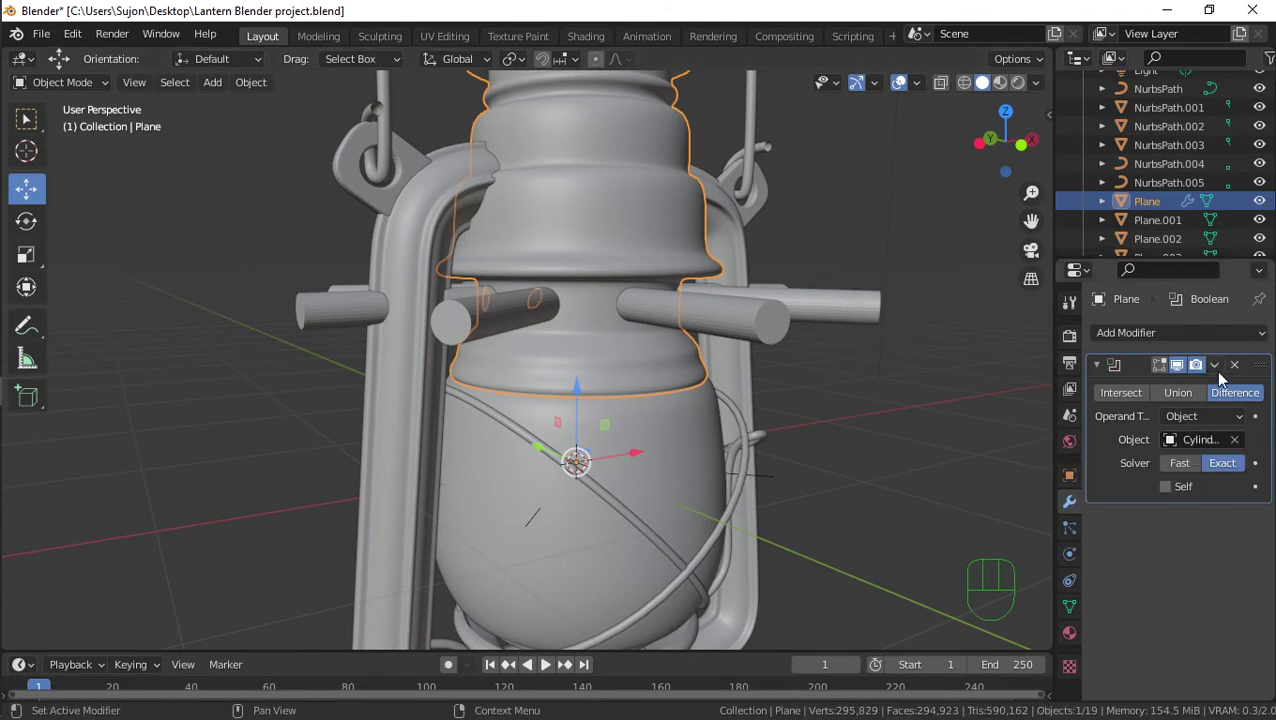
drag(1221, 374, 887, 359)
click(852, 312)
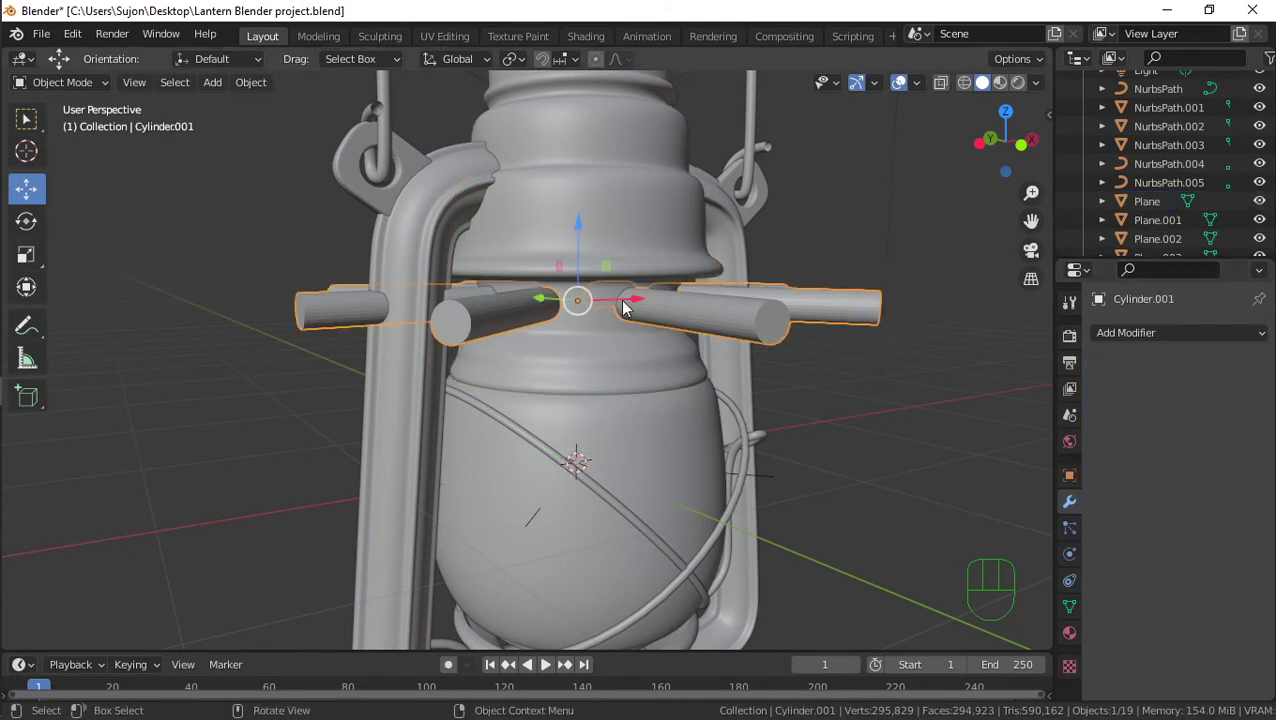
Move the cutter cylinders clear, delete them, and inspect the ring of vent holes
drag(649, 303, 779, 370)
drag(716, 359, 521, 300)
drag(544, 301, 695, 328)
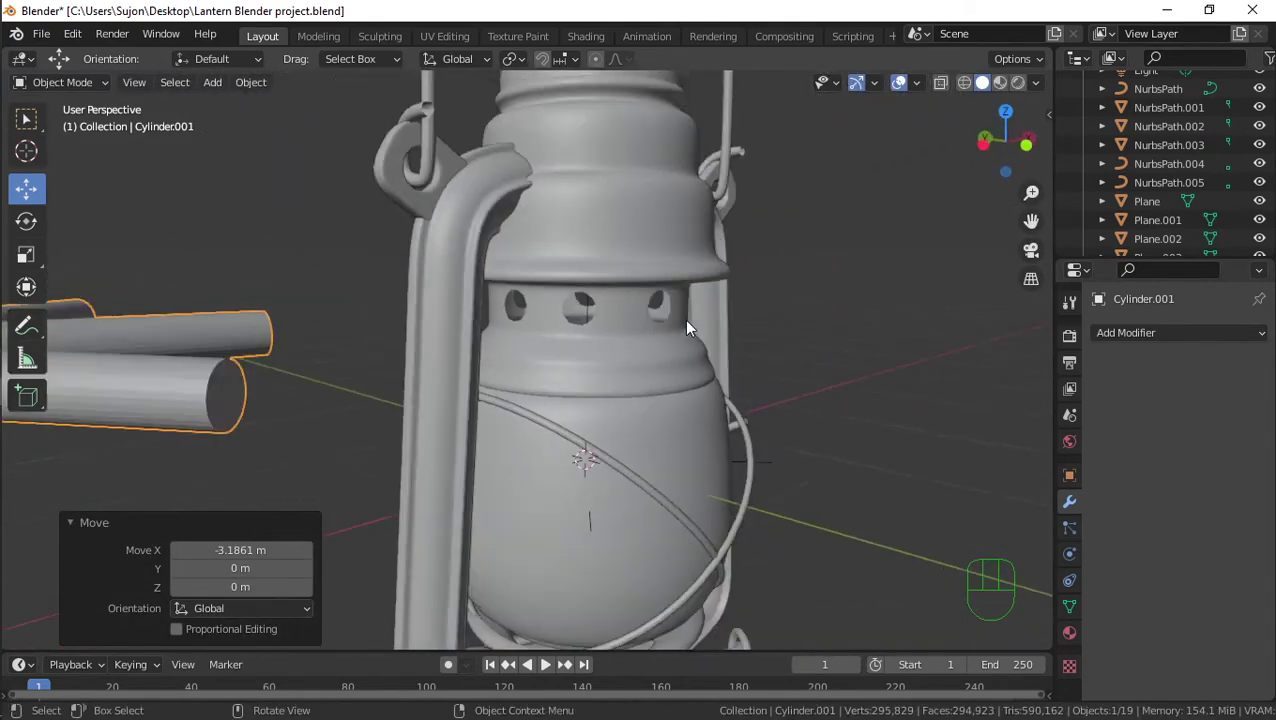
key(Delete)
drag(608, 349, 544, 259)
drag(546, 276, 575, 346)
middle_click(573, 296)
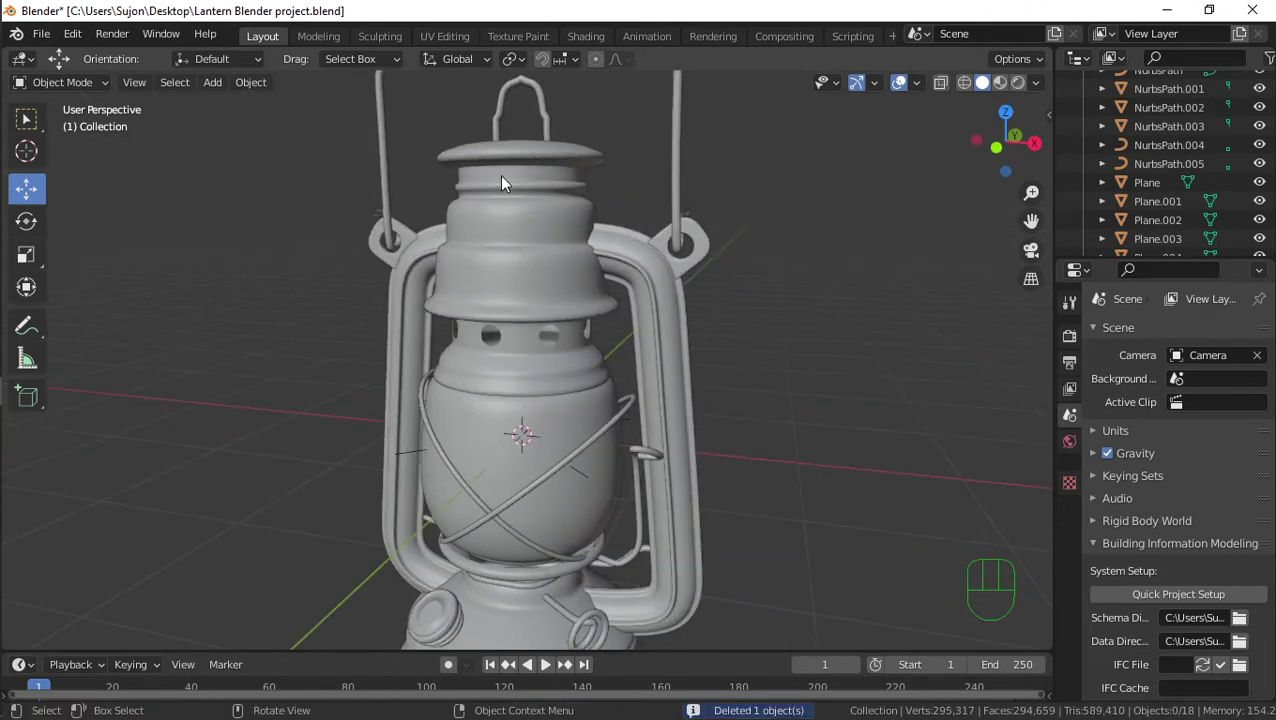
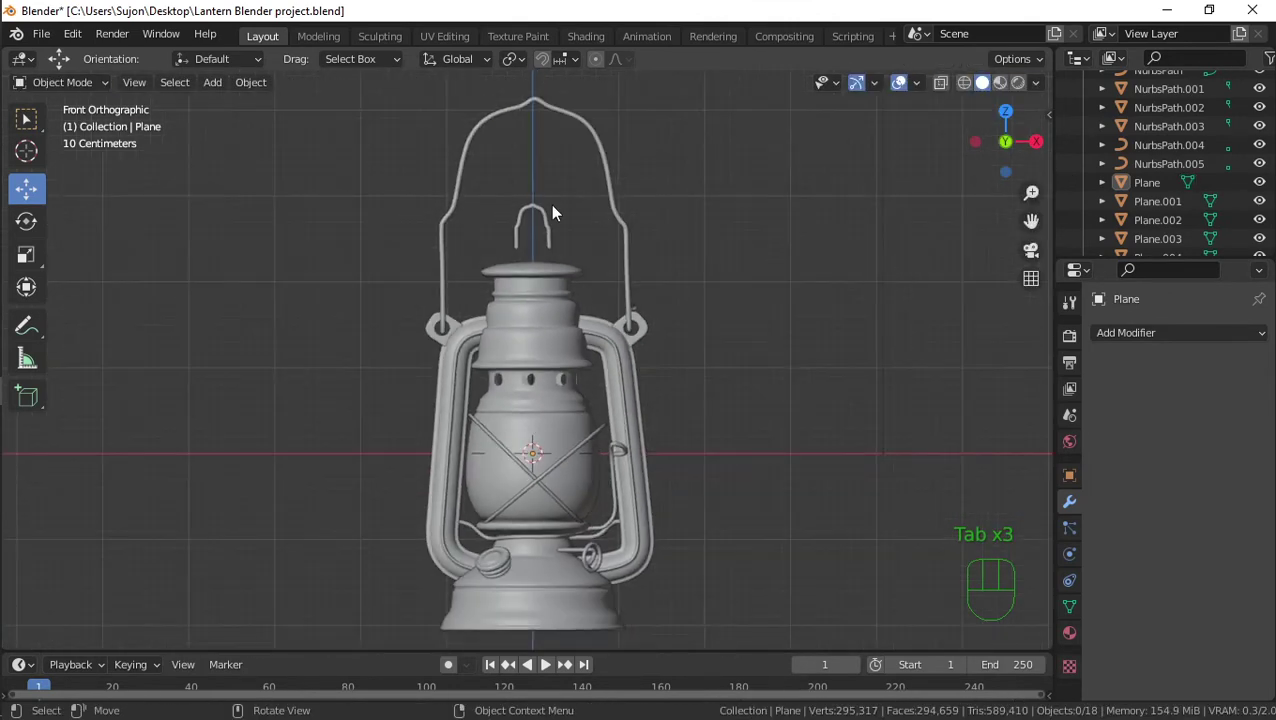
Look over the lantern top, go to Front view and add a new cube at the centre
click(543, 215)
drag(544, 150, 690, 187)
drag(793, 258, 790, 256)
drag(797, 241, 739, 204)
drag(703, 234, 711, 211)
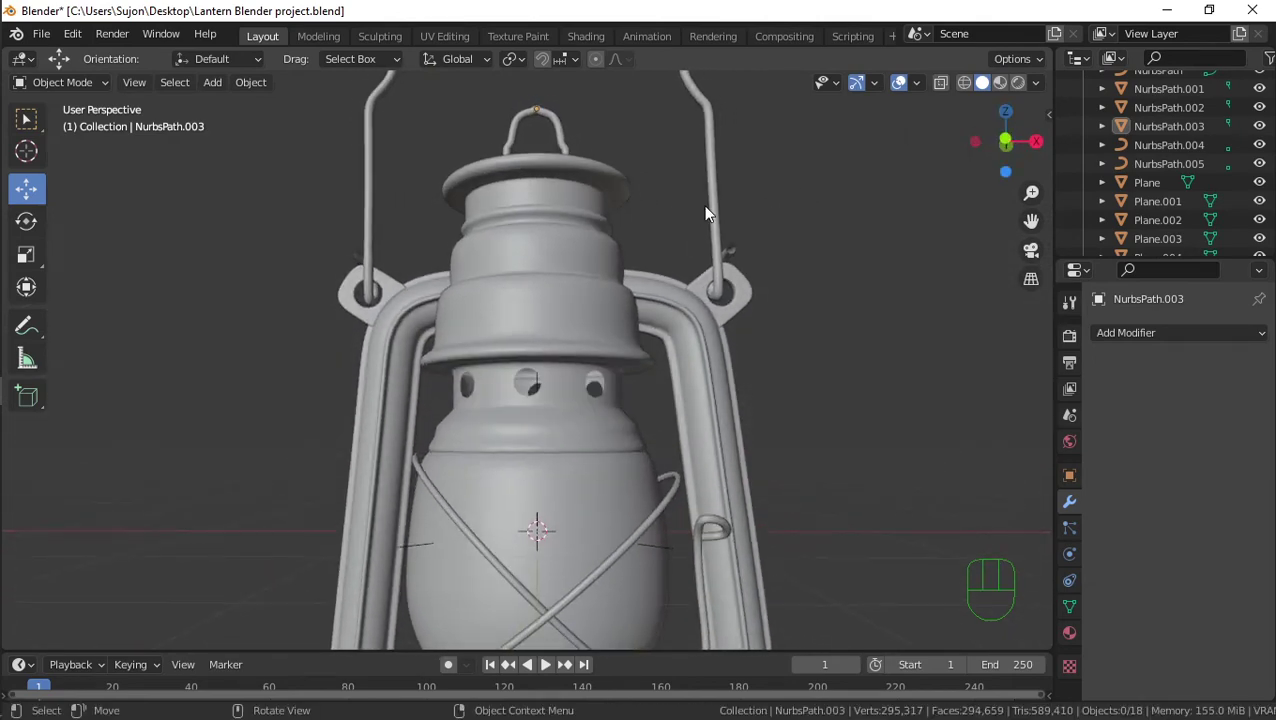
key(KP_1)
key(shift+a)
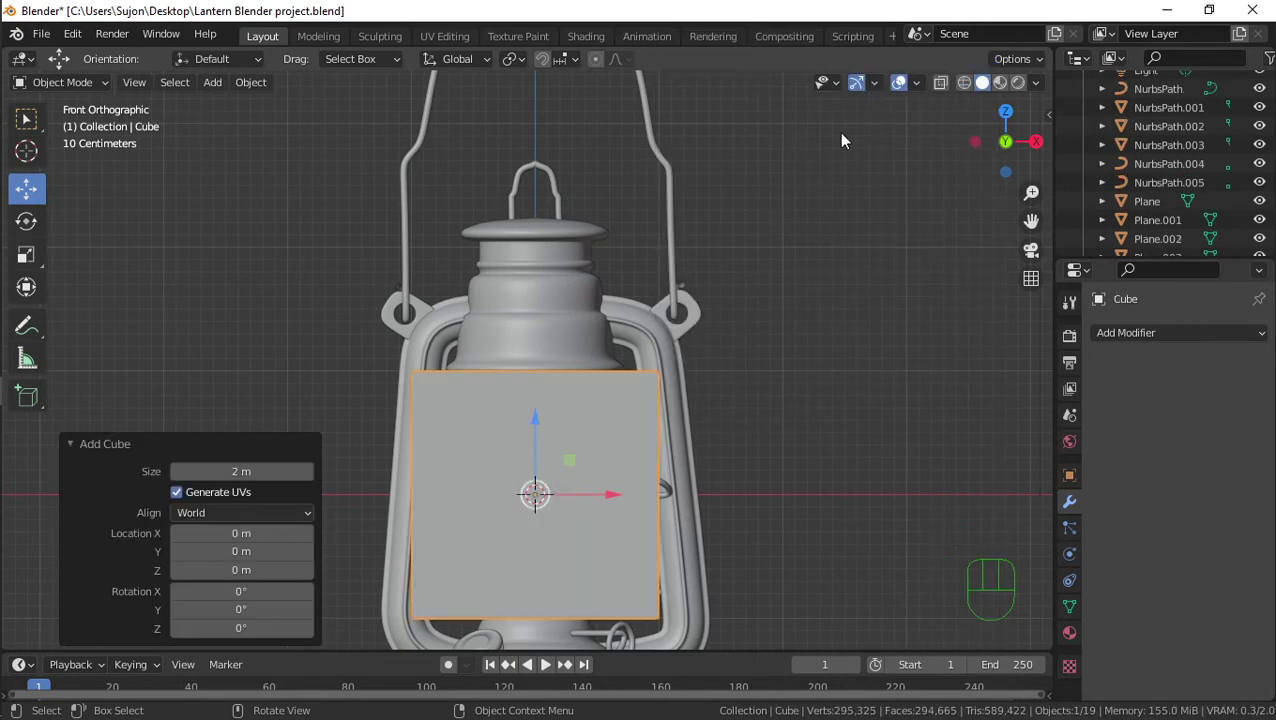
Hide everything but the cube and shrink it small from the top view
key(ctrl+i)
key(h)
click(624, 446)
key(KP_7)
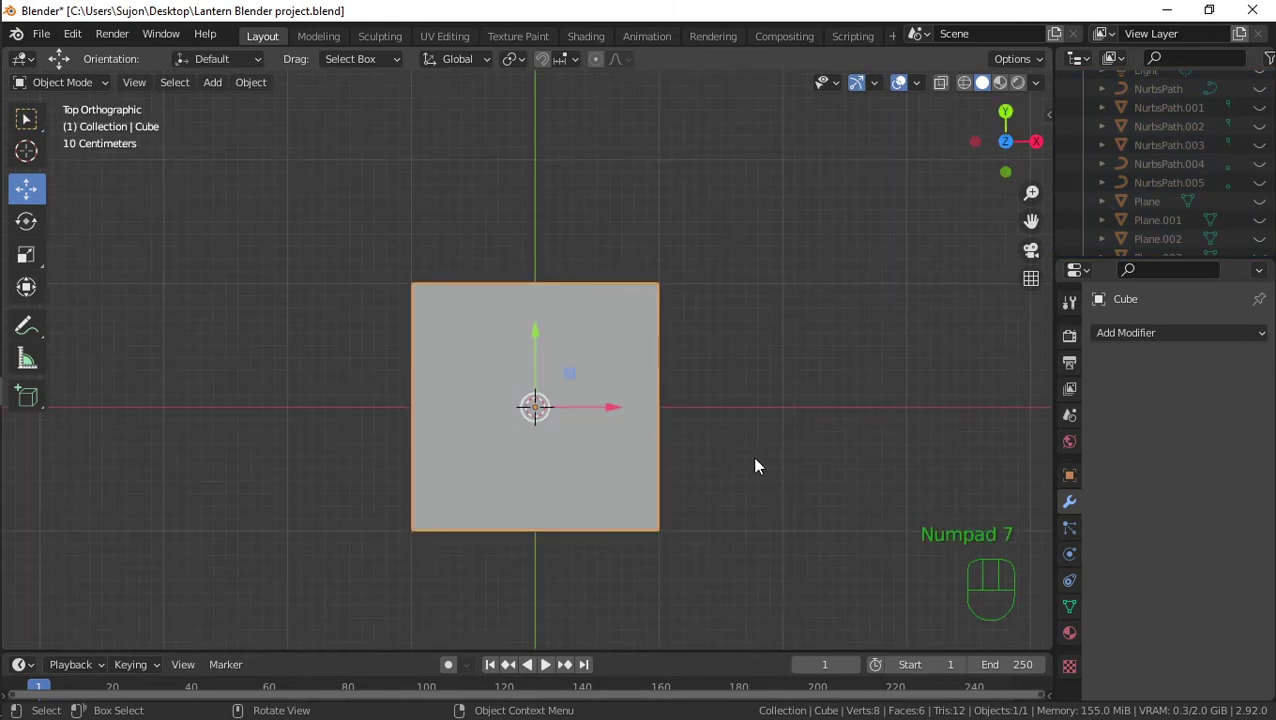
key(s)
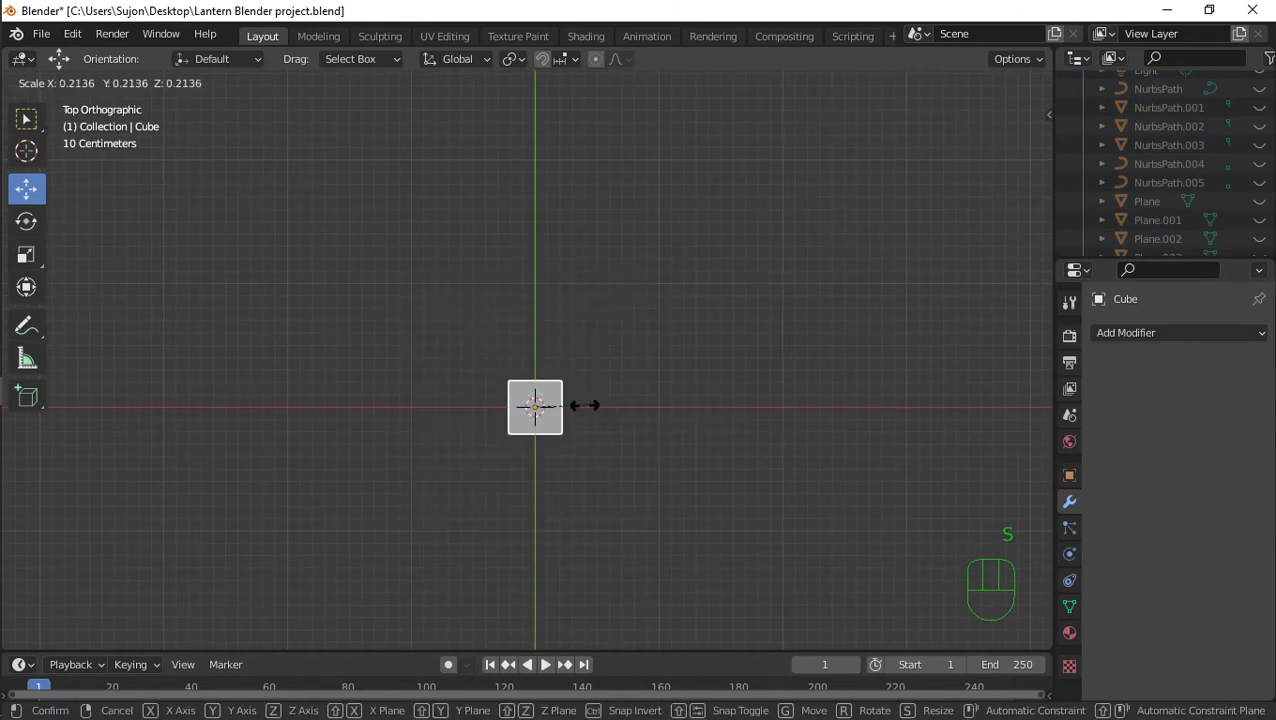
click(581, 420)
drag(592, 449, 476, 249)
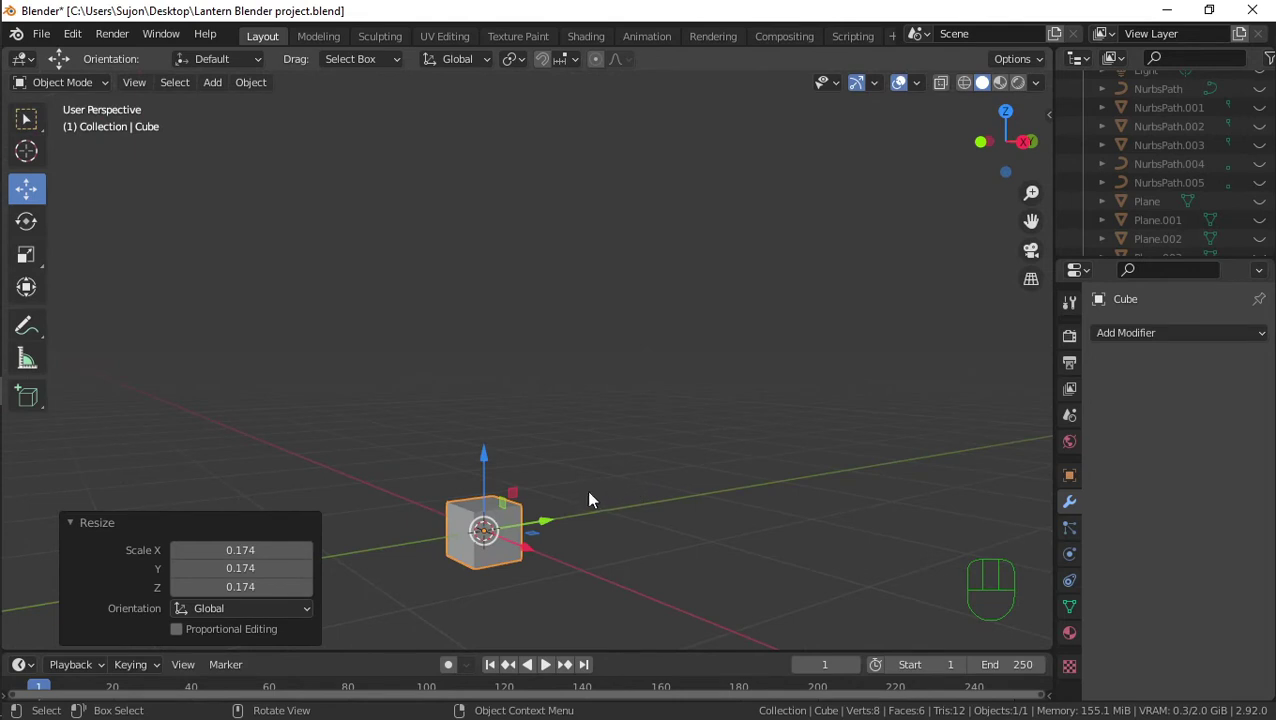
drag(598, 531, 567, 545)
Stretch the cube along Y into a rectangular block and apply its transforms
key(Tab)
key(Tab)
key(s)
key(y)
click(650, 529)
key(ctrl+a)
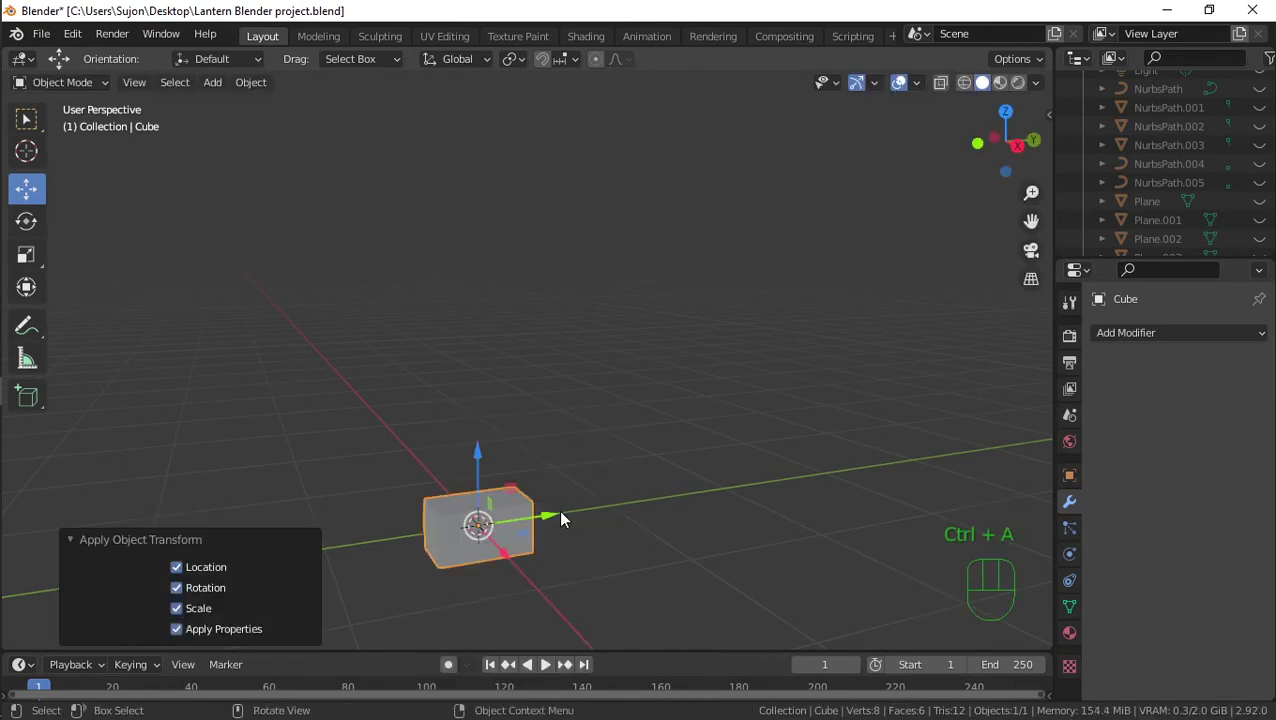
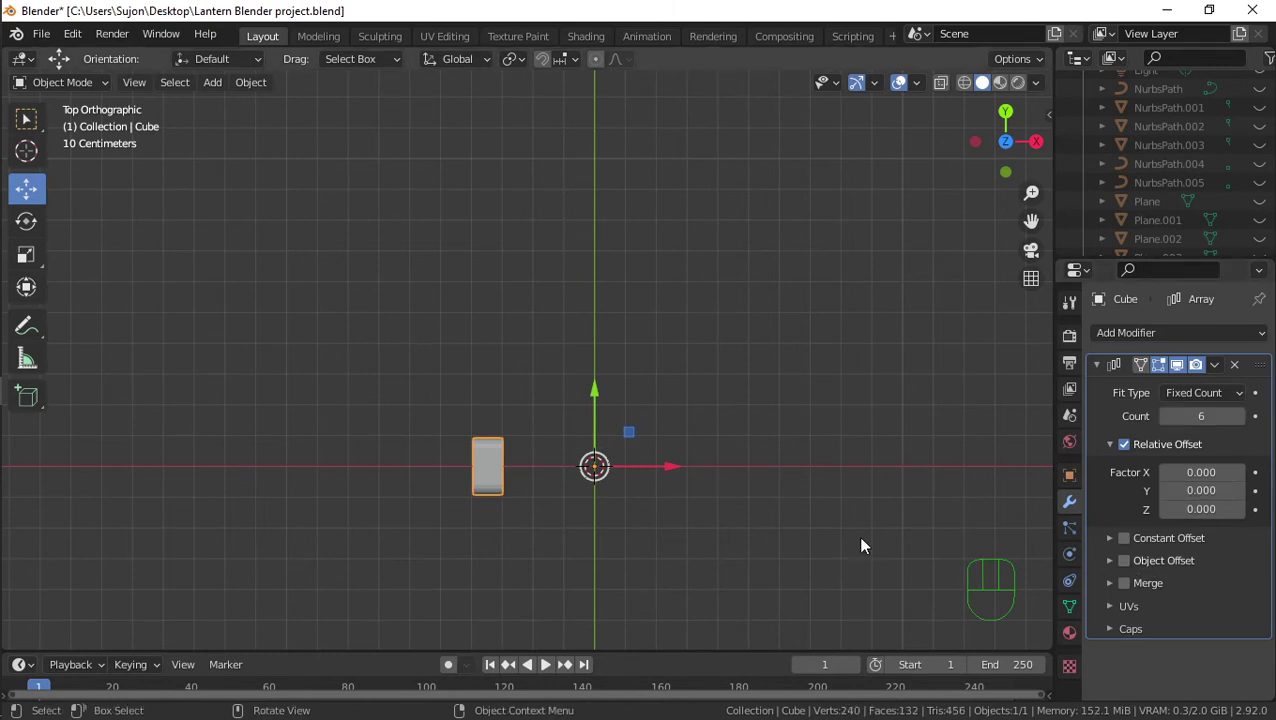
Add a Plain Axes empty as the Array's Object Offset and rotate it 60° on Z
key(shift+a)
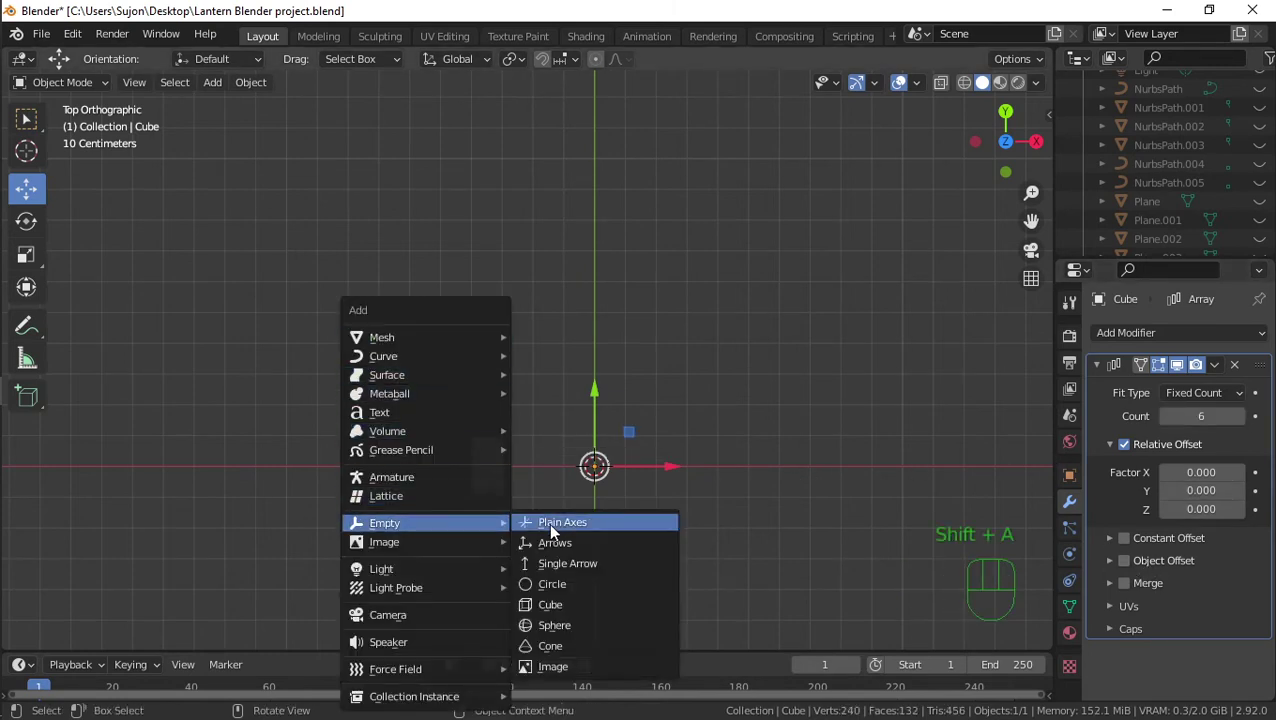
click(1134, 563)
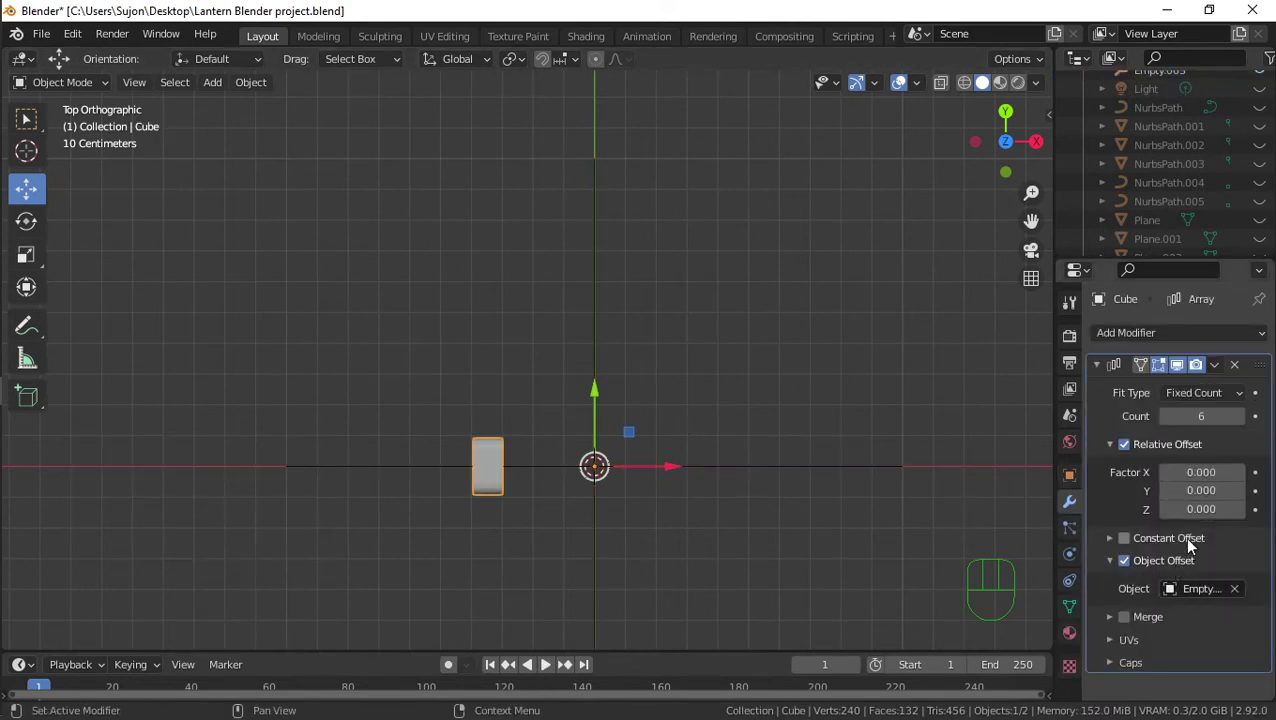
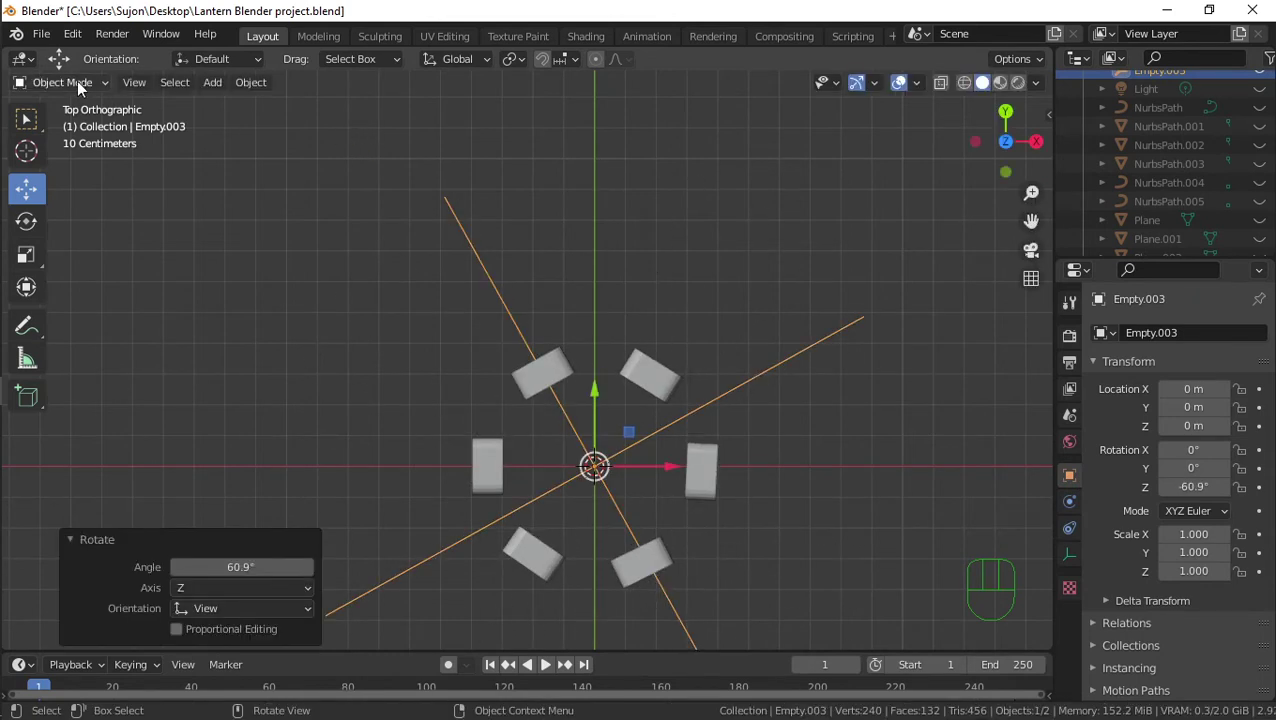
click(74, 93)
drag(560, 278, 589, 121)
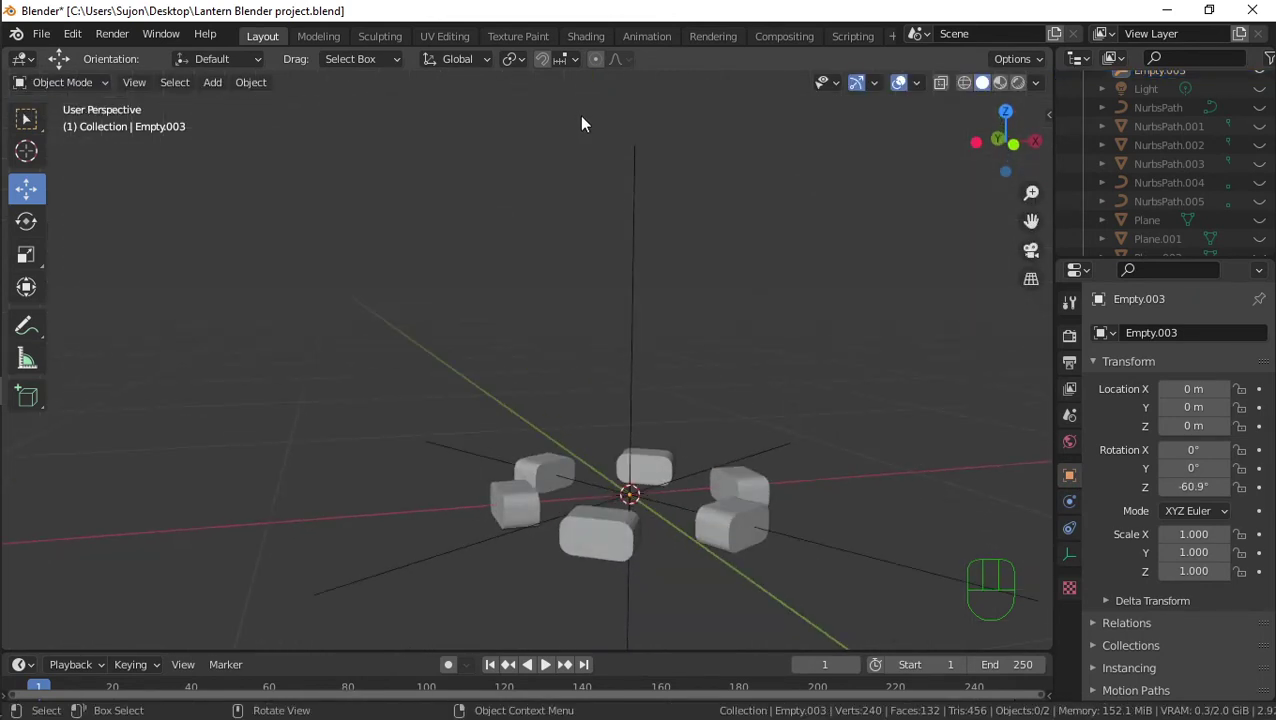
middle_click(545, 310)
Hide the spare empty and bring the full lantern back into view around the block ring
key(Tab)
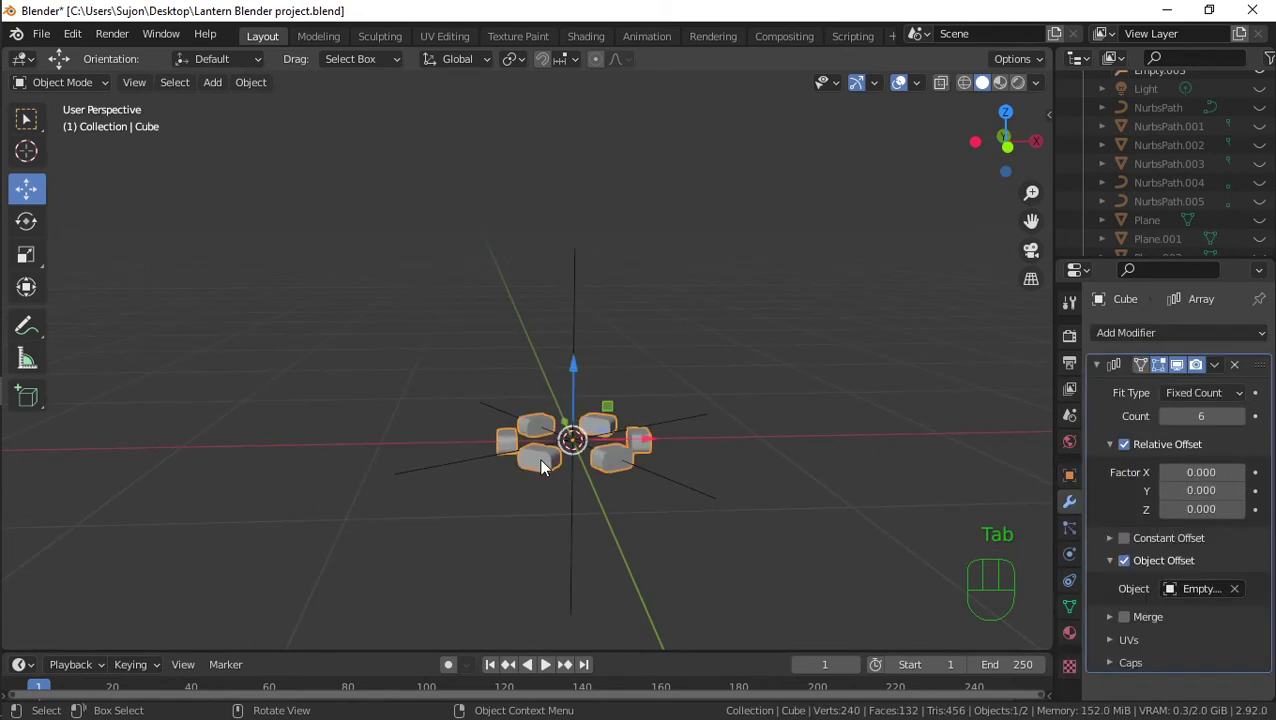
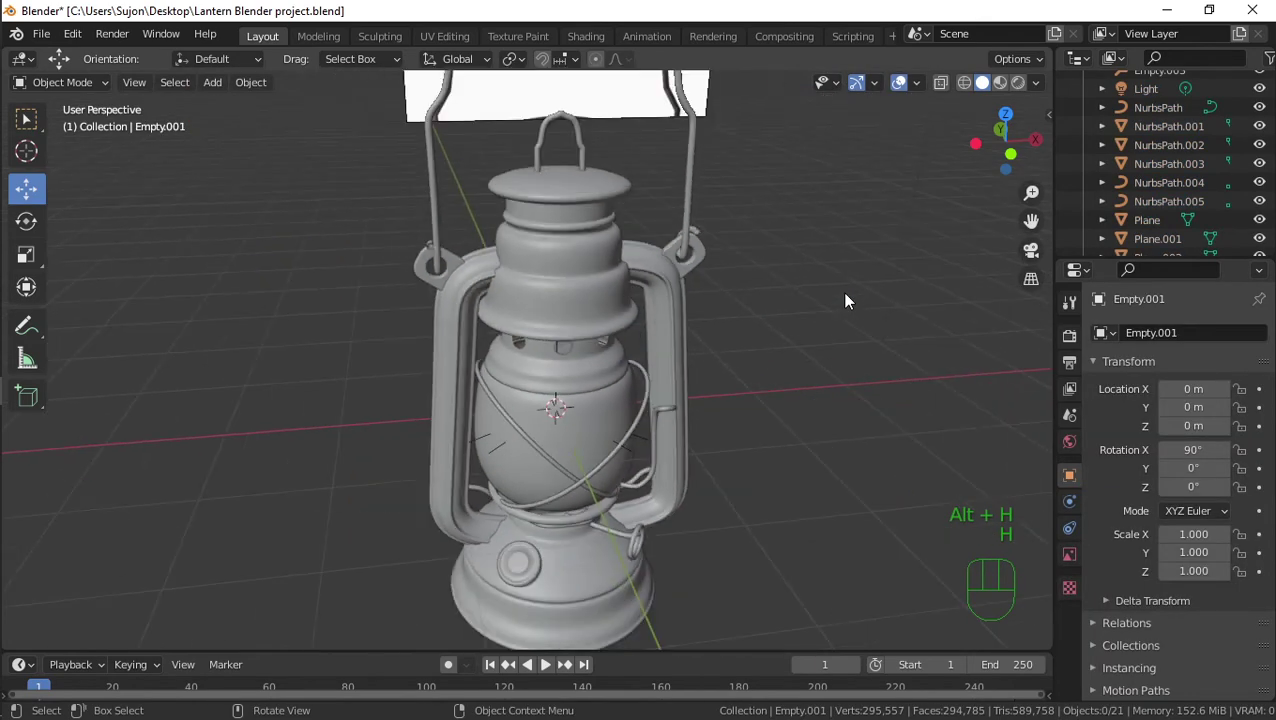
click(641, 113)
key(h)
drag(696, 231, 707, 181)
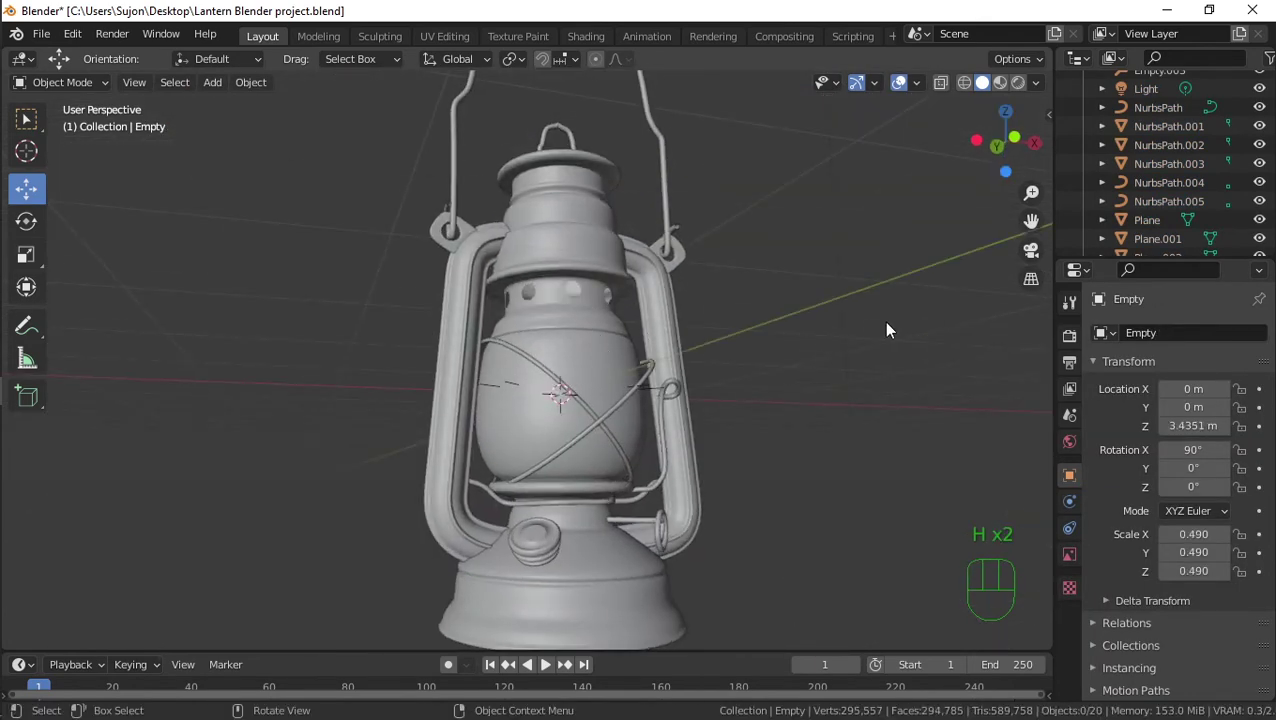
Raise the block ring up to the top cap and scale it until the blocks overlap the cap
drag(707, 395, 552, 439)
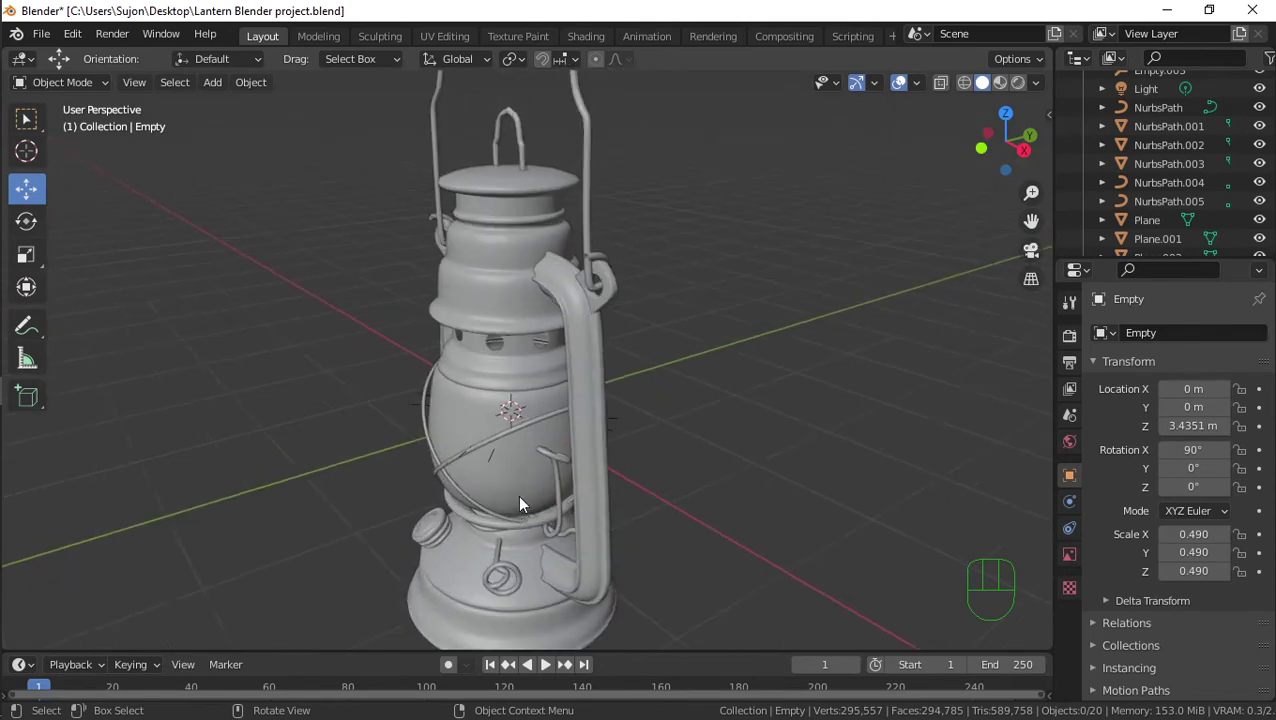
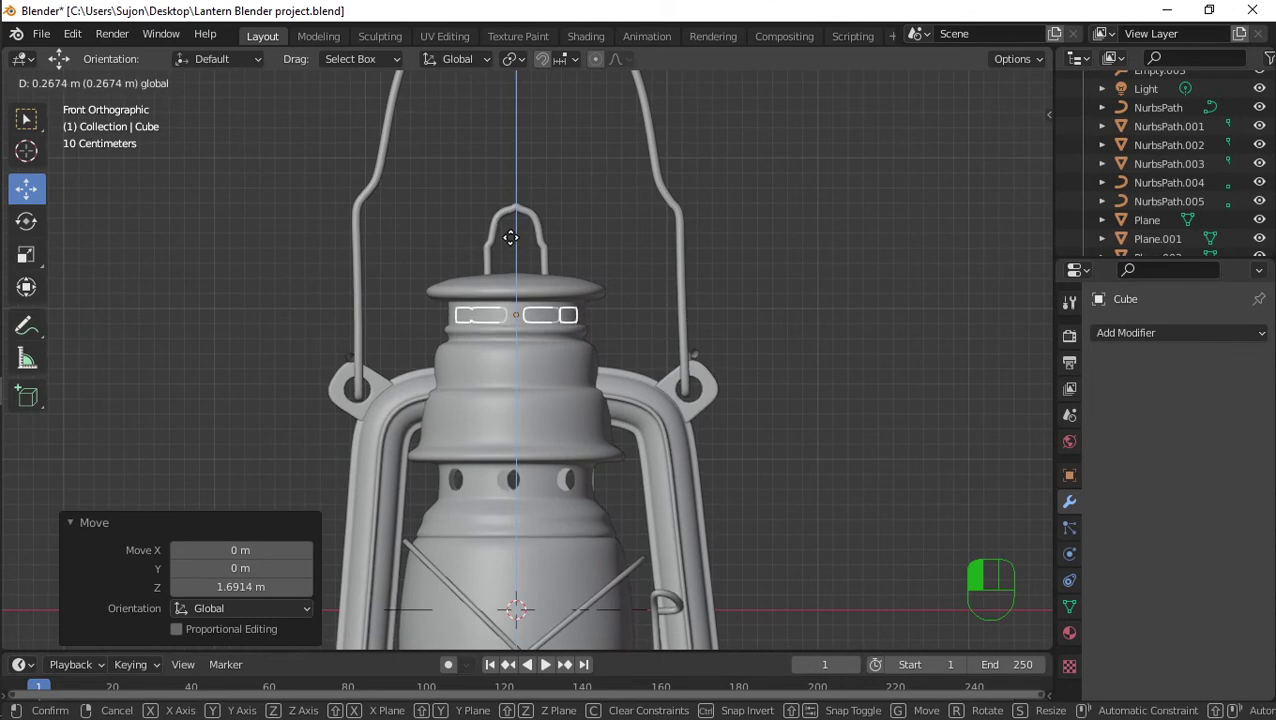
key(s)
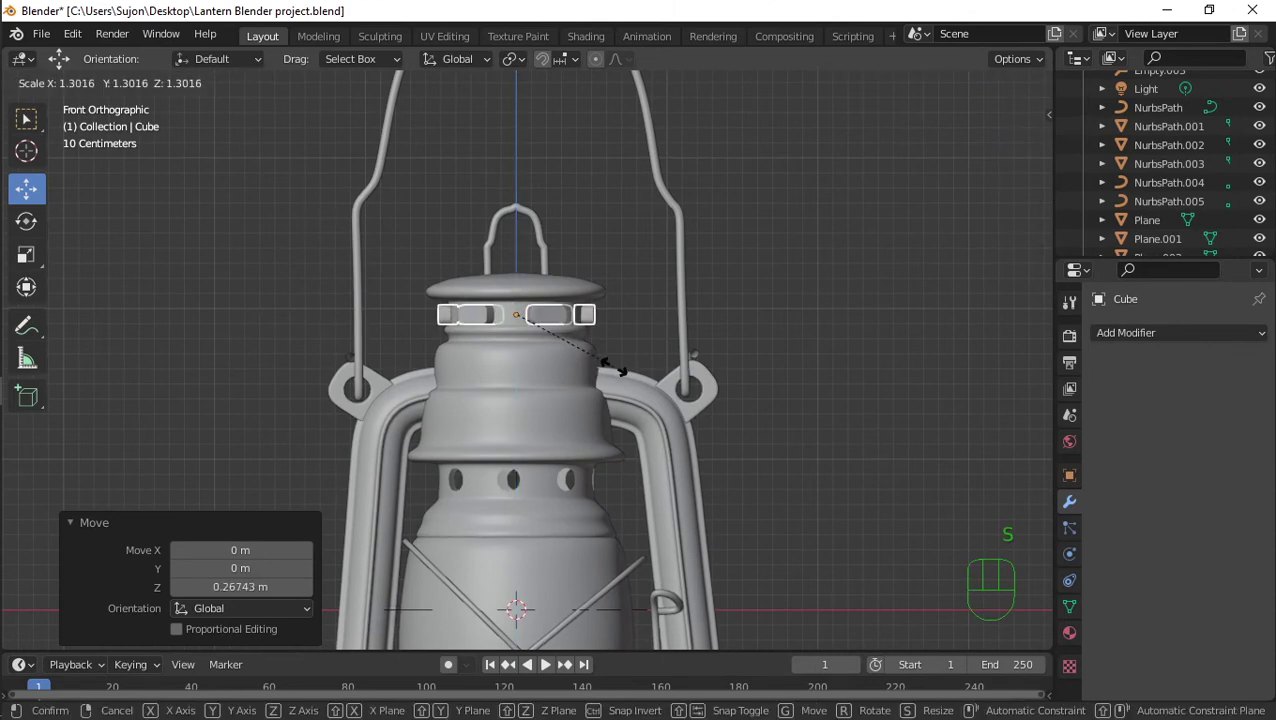
click(623, 373)
drag(576, 267, 802, 287)
drag(804, 318, 787, 320)
drag(729, 285, 801, 288)
drag(548, 344, 548, 344)
key(s)
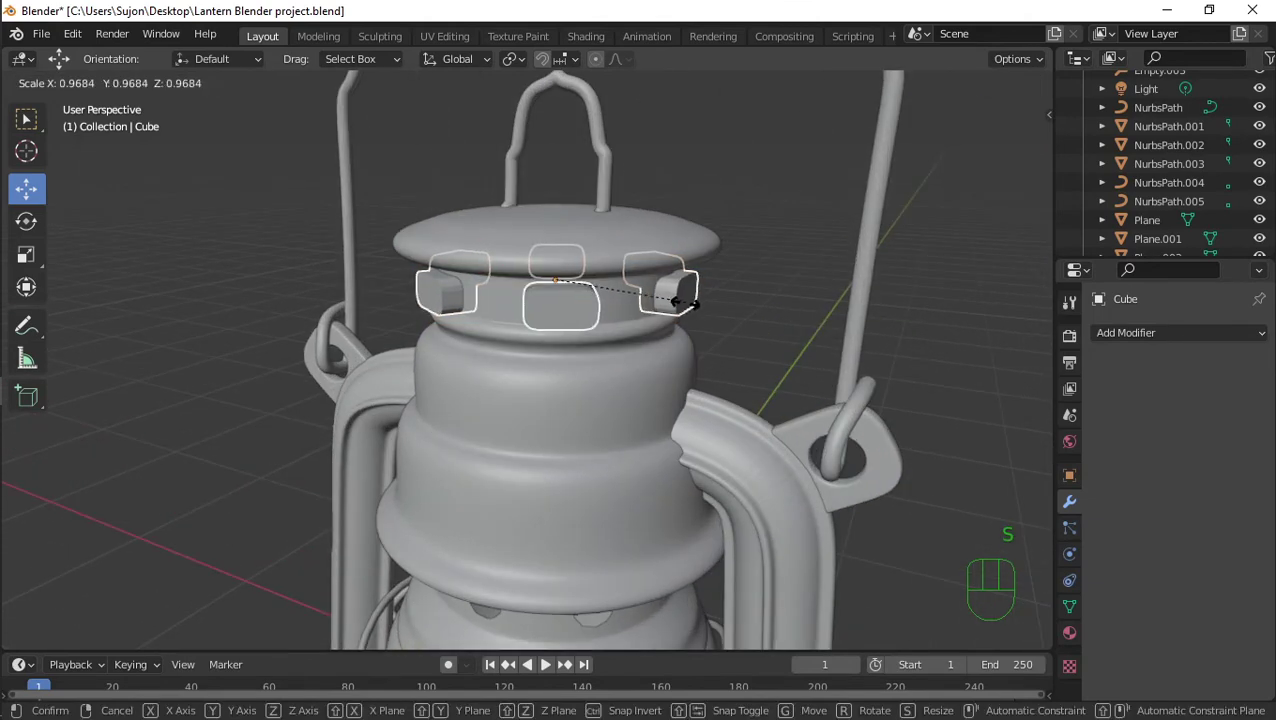
click(692, 311)
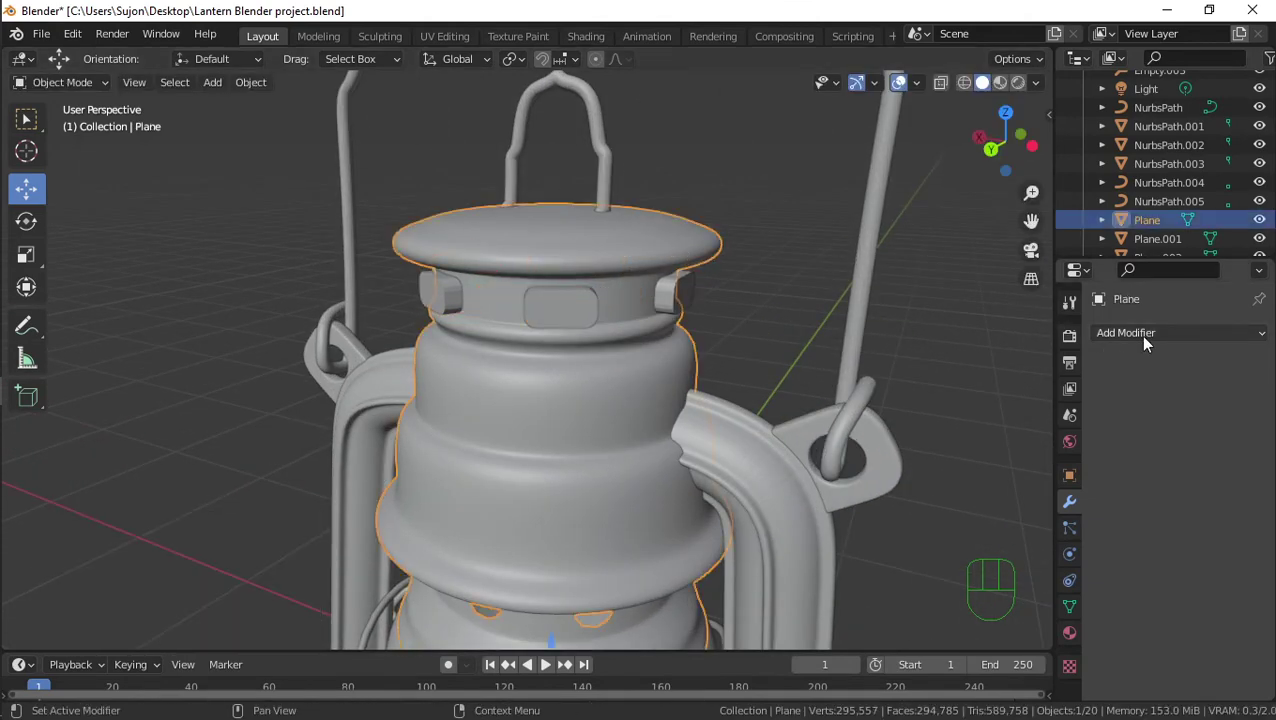
Boolean-difference the block ring out of the cap body and move the cutter blocks aside
click(922, 432)
click(1243, 449)
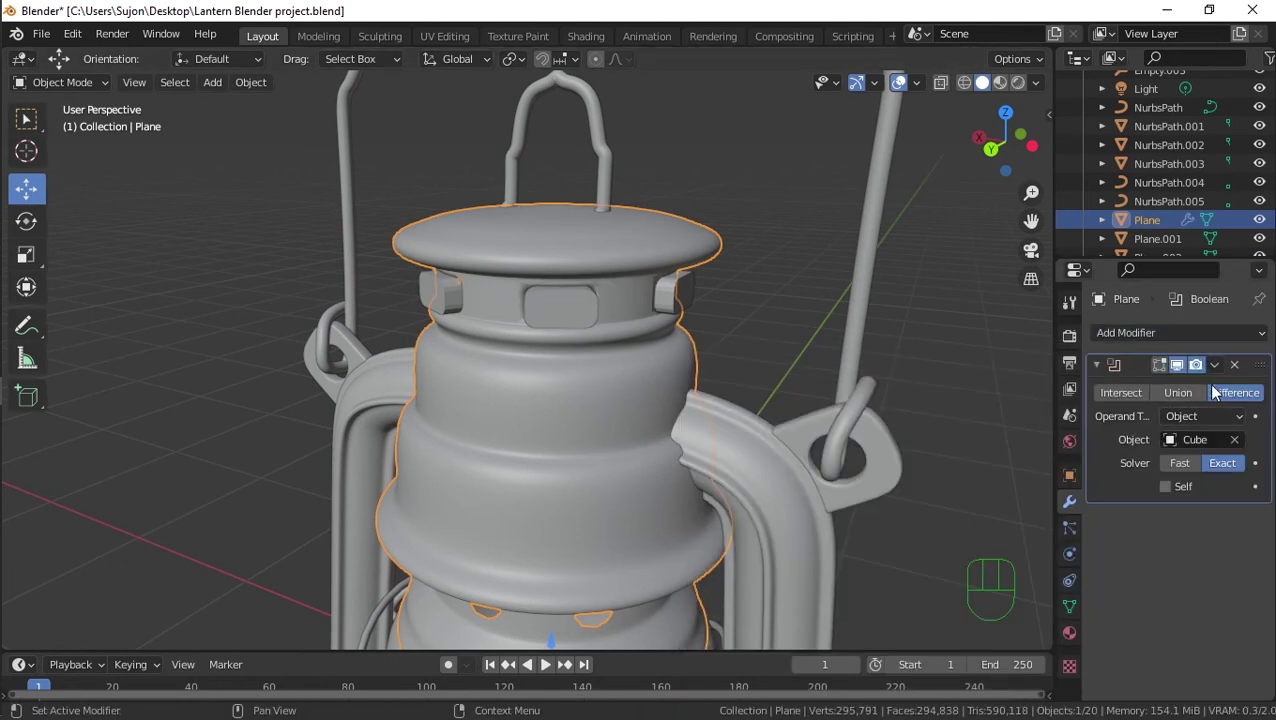
drag(1217, 371, 1174, 386)
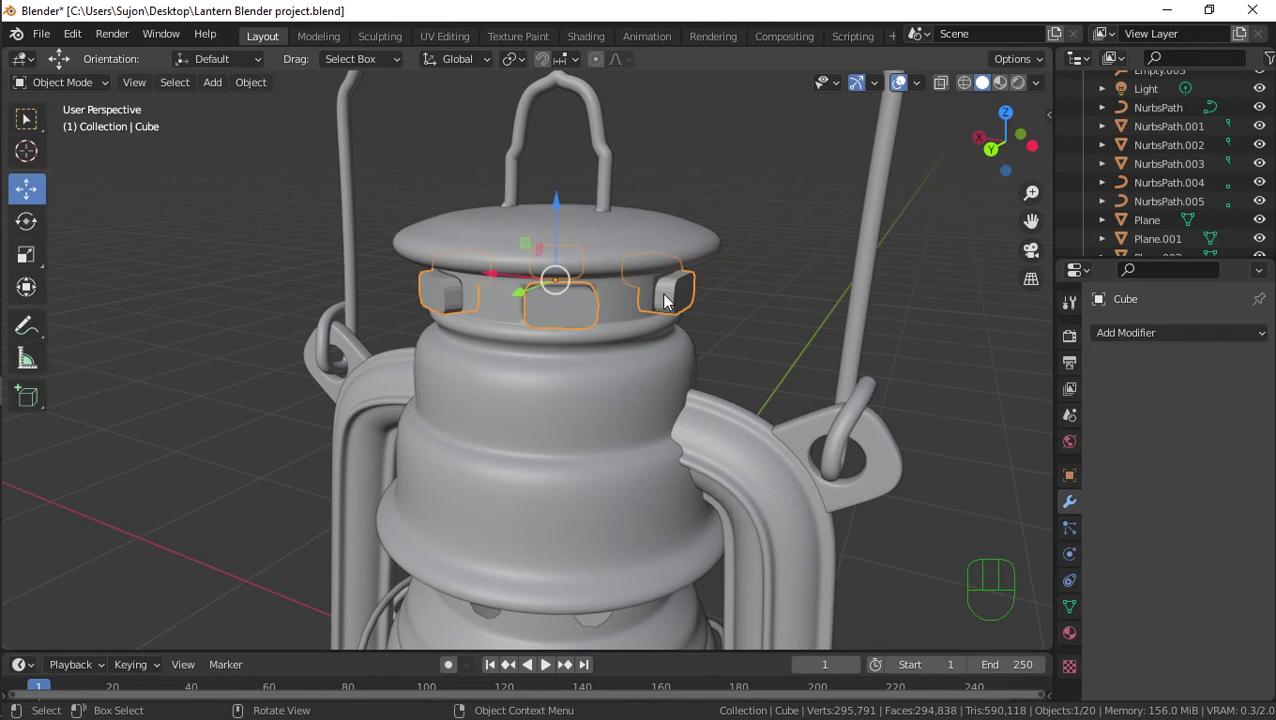
key(g)
click(217, 329)
drag(510, 271, 595, 268)
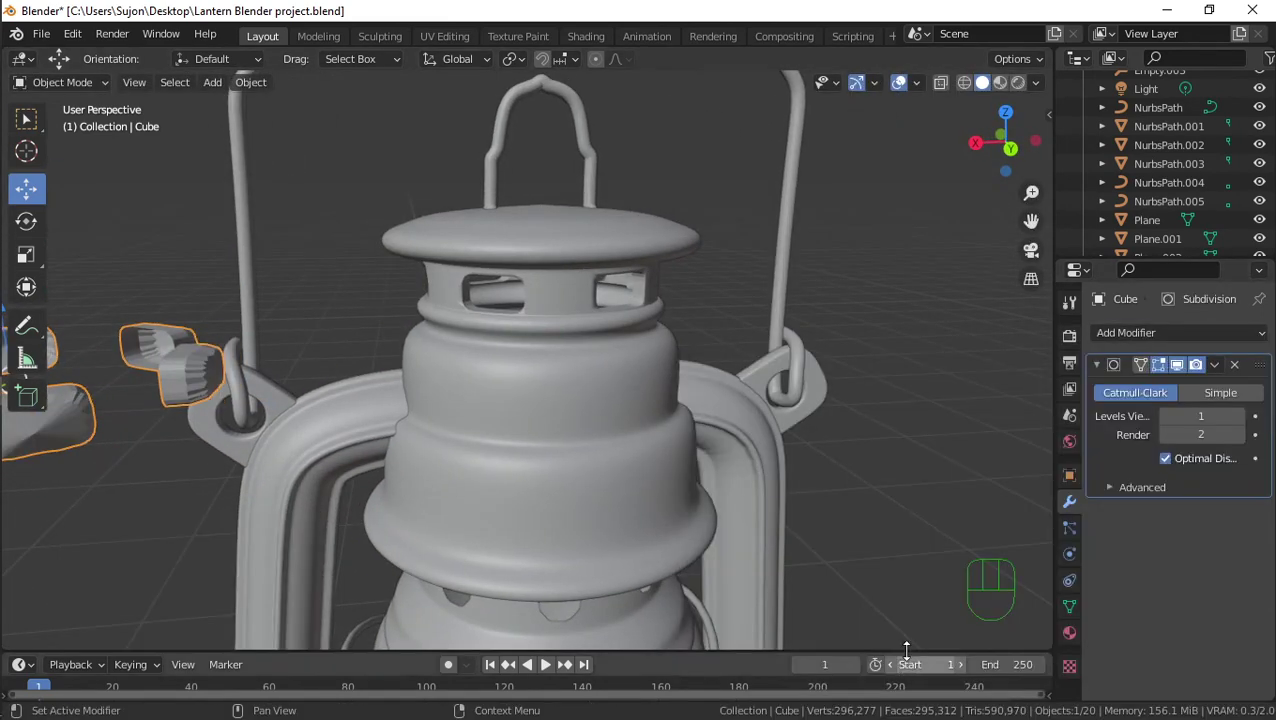
Orbit and zoom around the top cap to inspect the rectangular vent slots
click(640, 263)
drag(692, 291, 673, 260)
drag(677, 246, 727, 274)
drag(702, 237, 625, 228)
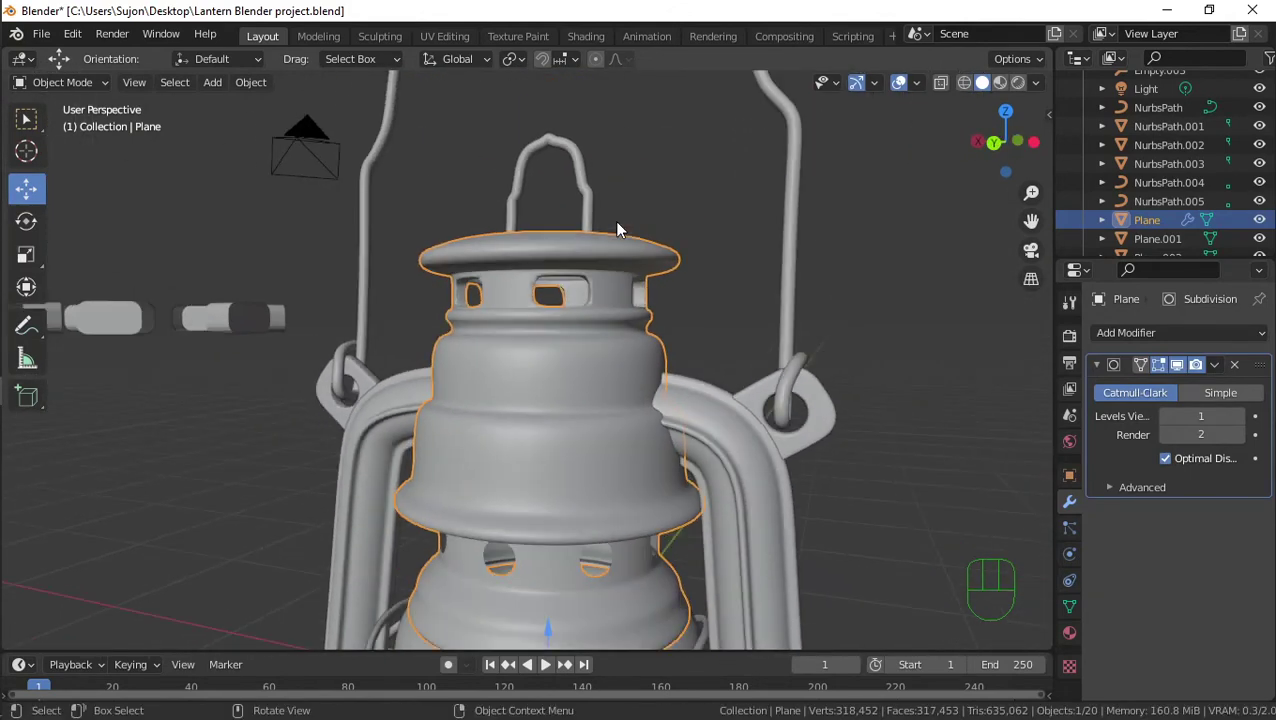
drag(608, 229, 722, 255)
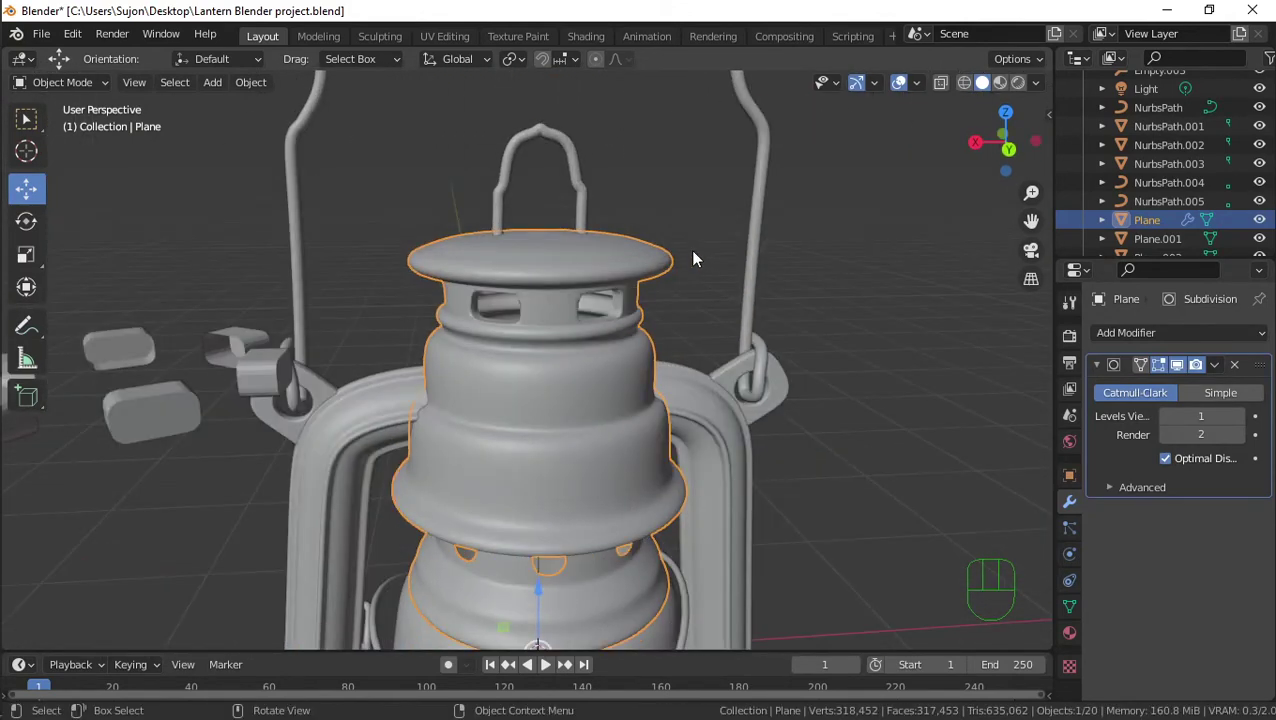
drag(713, 253, 716, 227)
drag(745, 318, 735, 361)
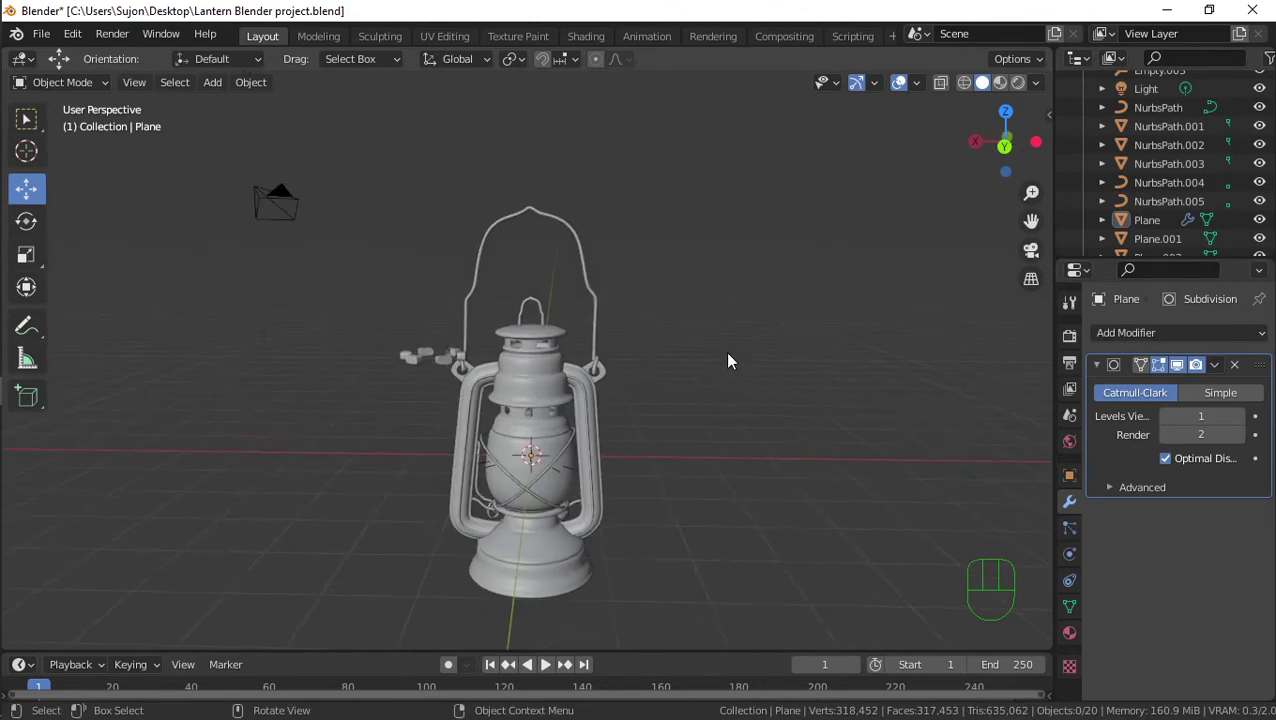
middle_click(700, 320)
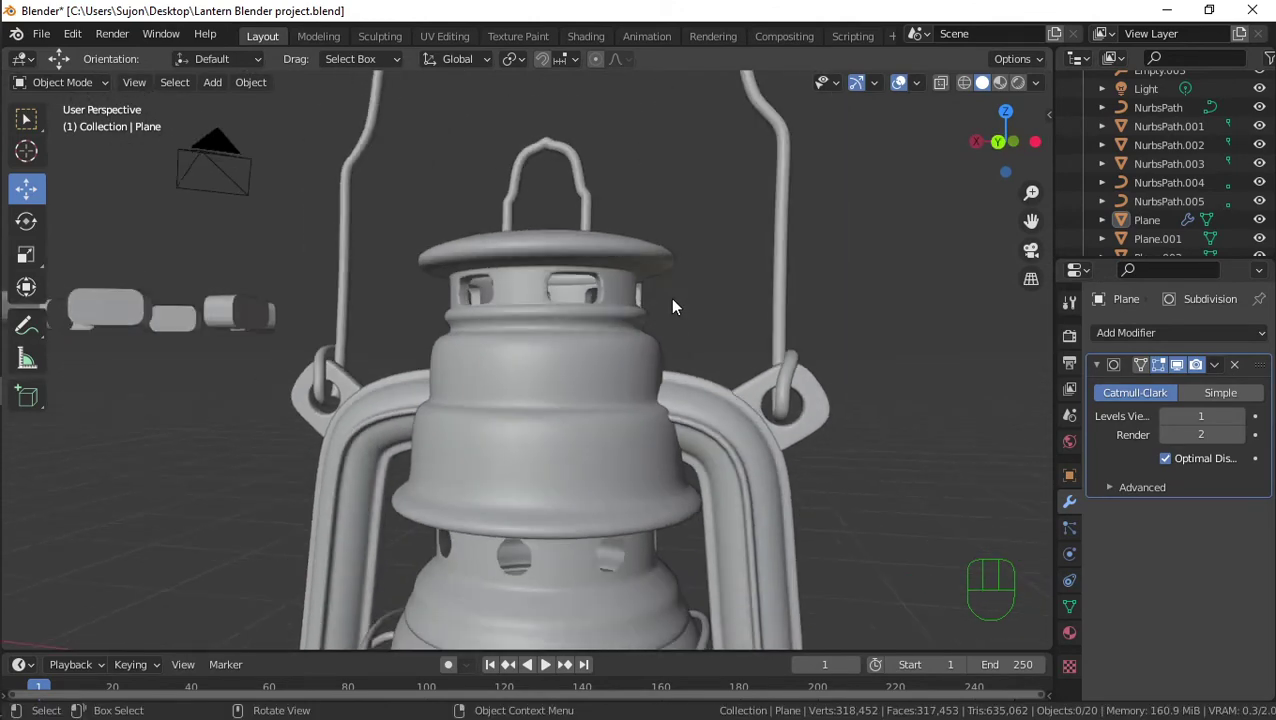
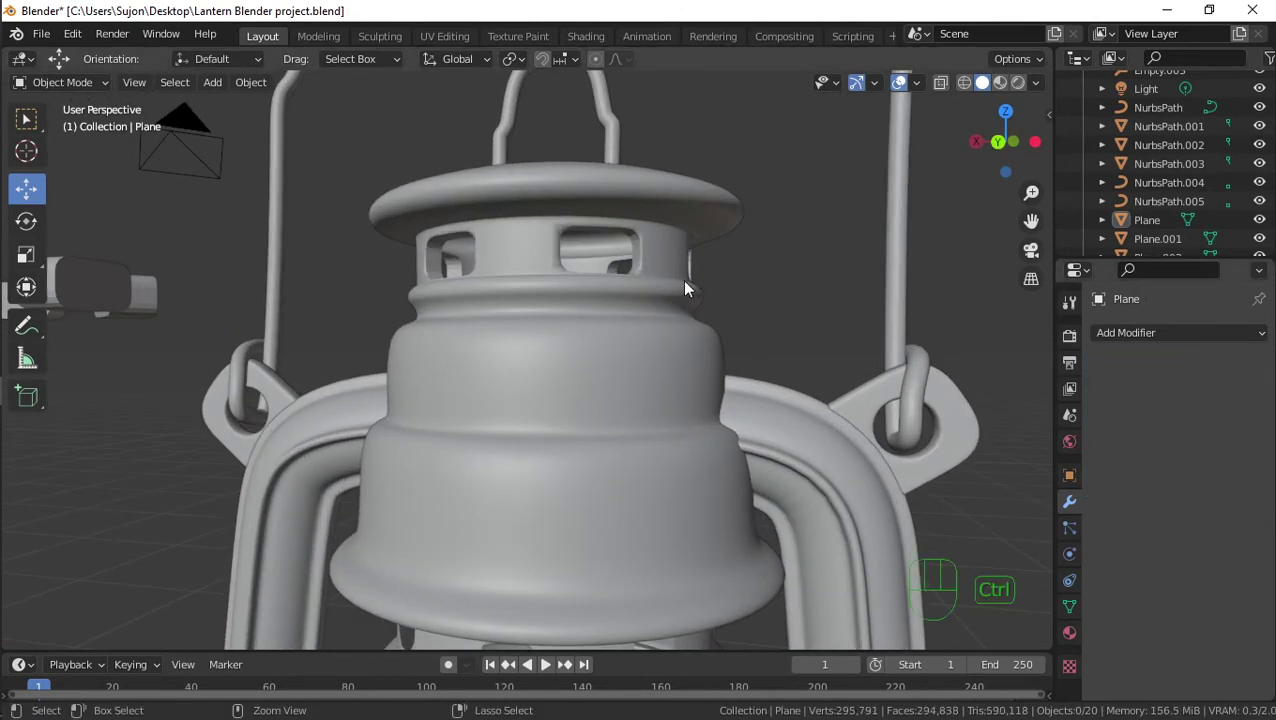
Undo the boolean vent cuts back to the plain cap mesh
key(ctrl+z)
key(ctrl+z)
key(ctrl+z)
key(ctrl+z)
key(ctrl+z)
key(ctrl+z)
key(ctrl+z)
key(ctrl+z)
key(ctrl+z)
key(ctrl+z)
key(ctrl+z)
Checker-deselect the cap's upper band ring (Deselected 5, Selected 2) and delete those vertices
click(612, 258)
click(619, 265)
key(g)
click(1048, 265)
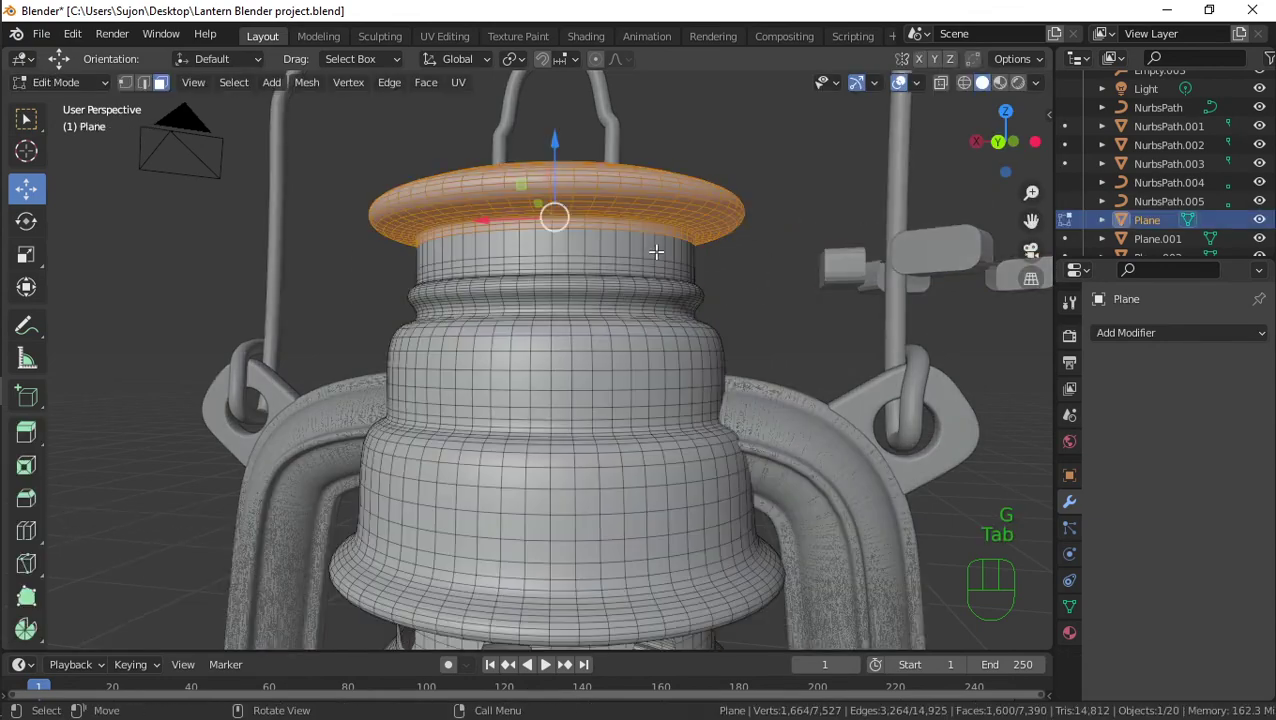
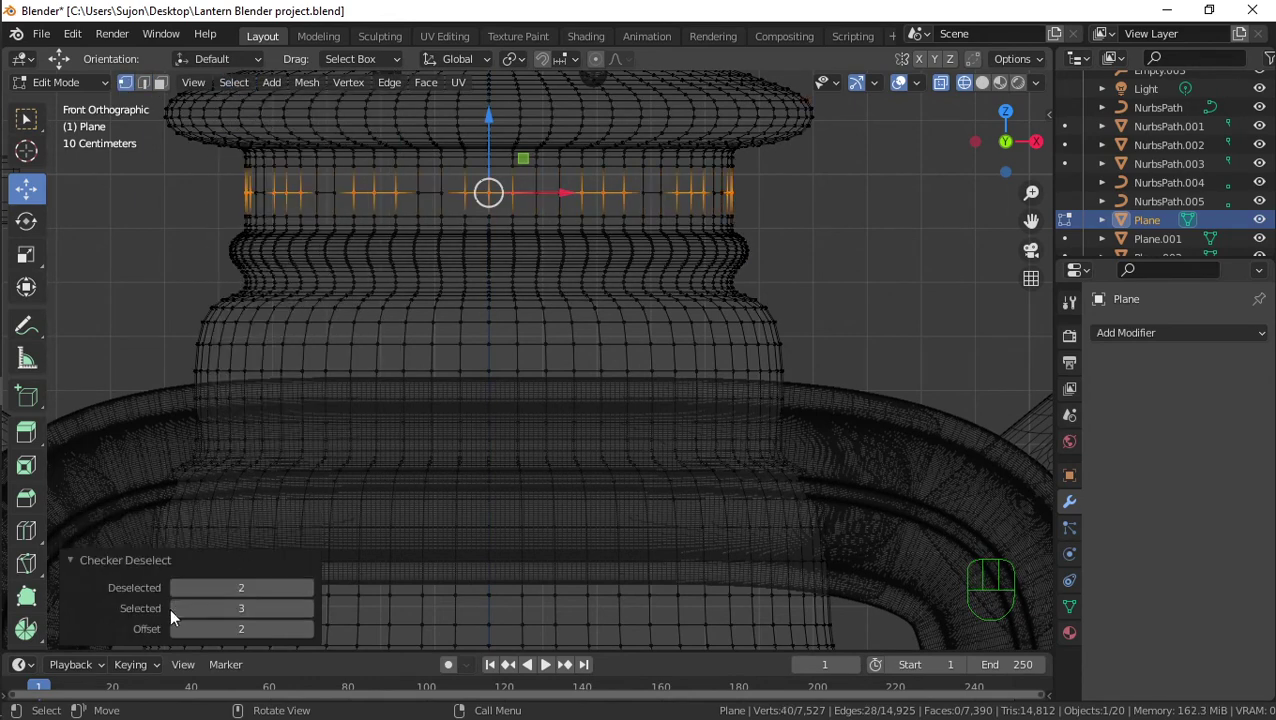
click(183, 616)
click(182, 600)
double_click(318, 597)
click(318, 597)
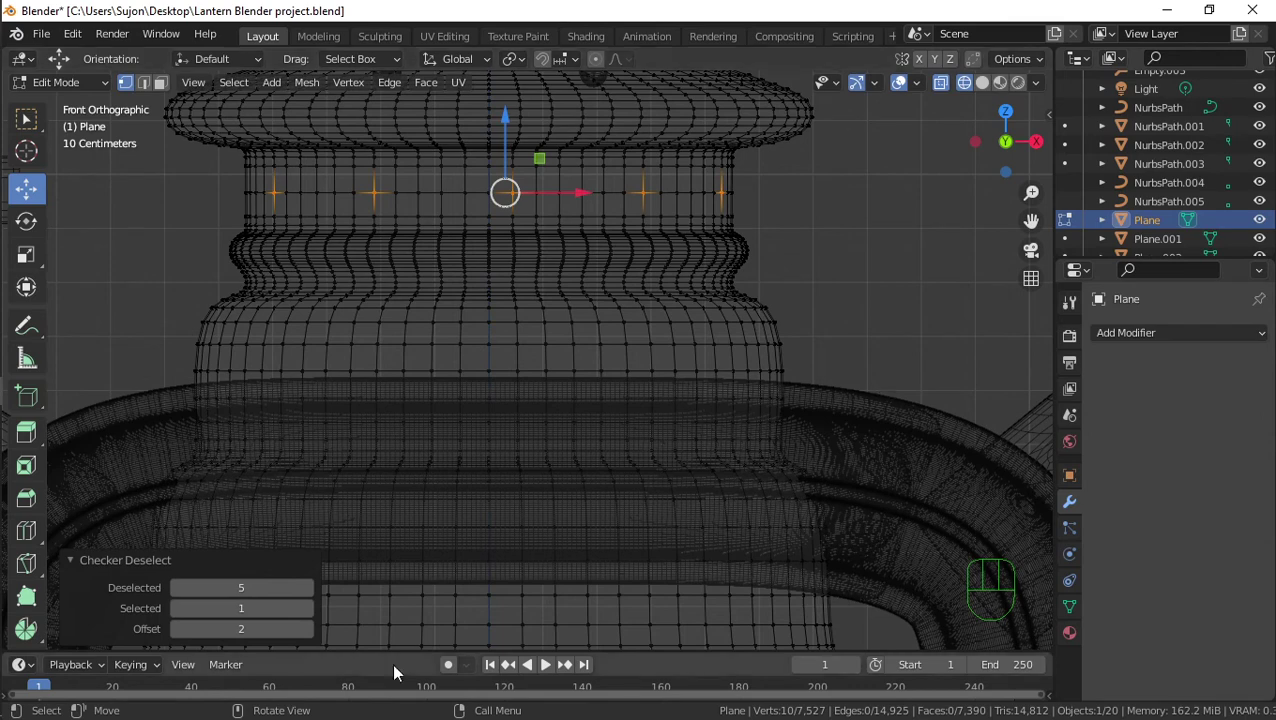
click(314, 615)
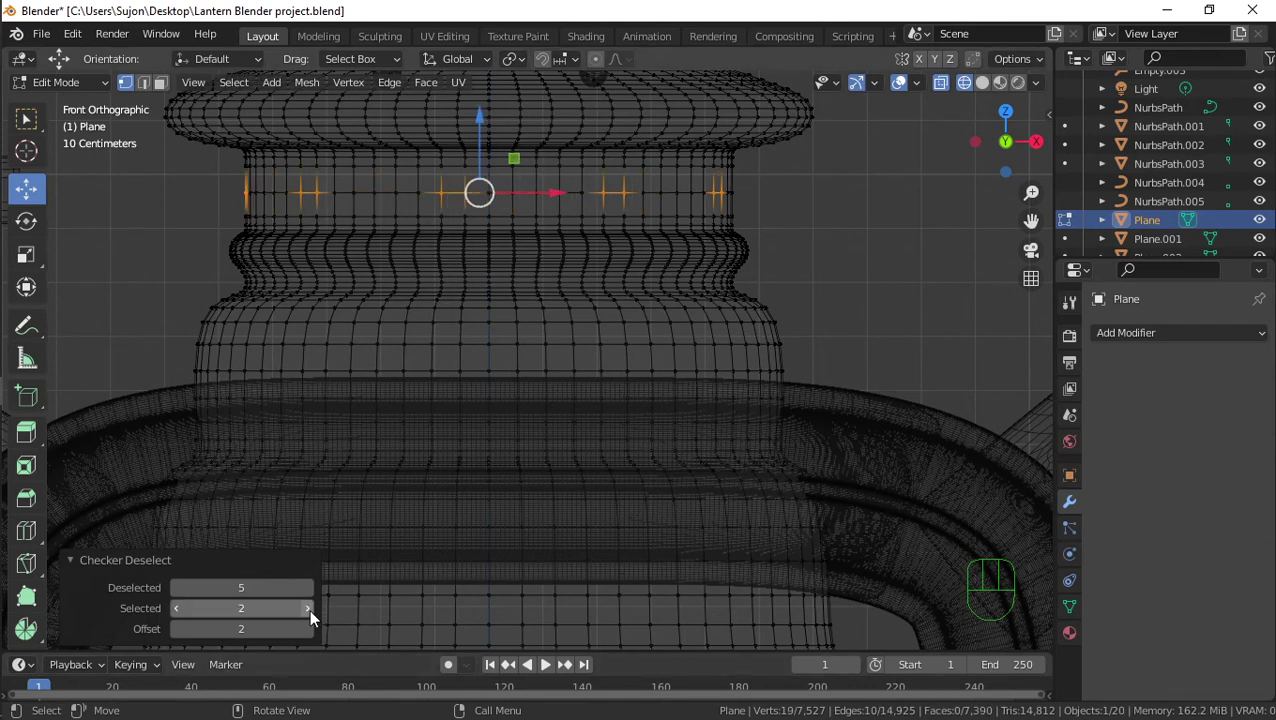
key(Delete)
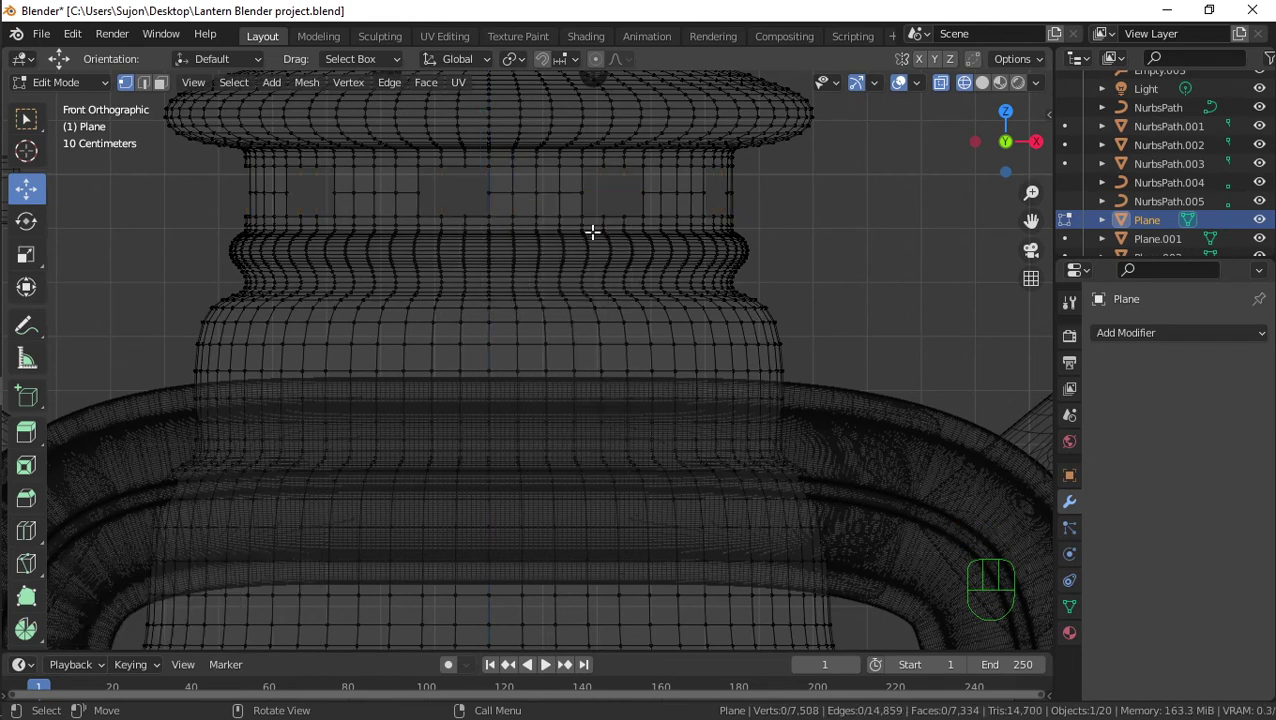
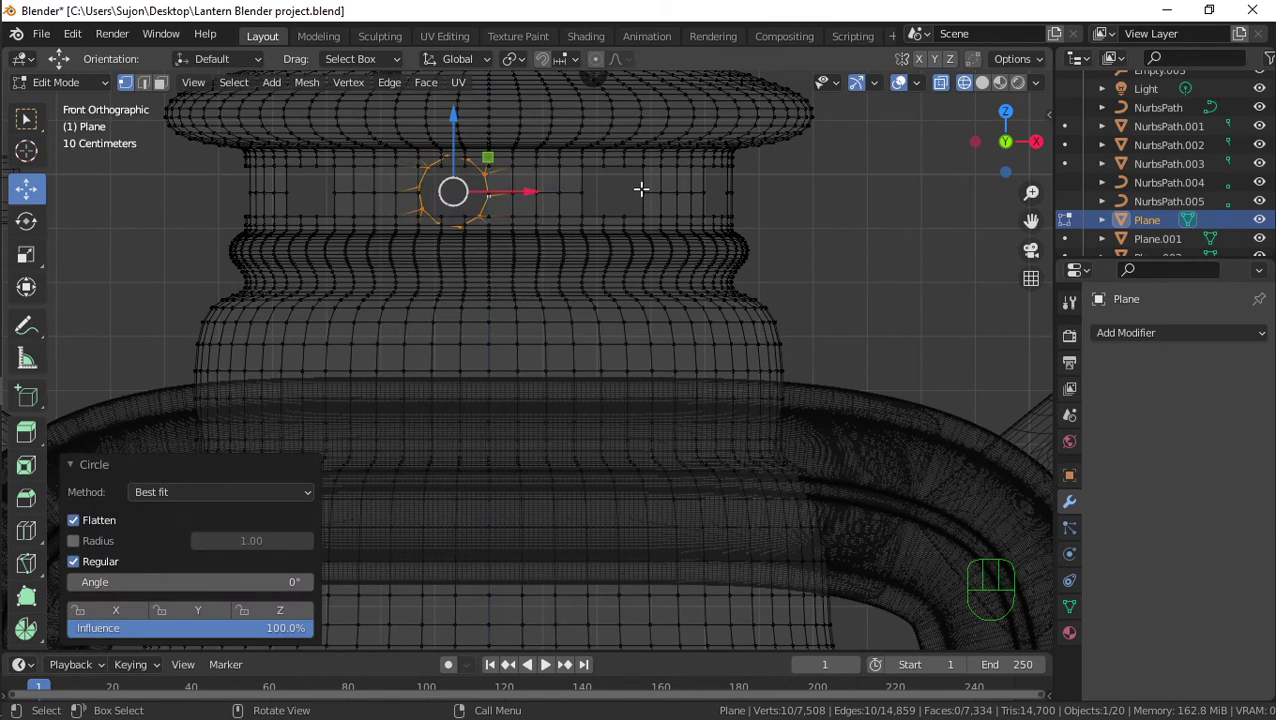
Circle the band openings with LoopTools and scale them into small round holes, checked in front view
key(s)
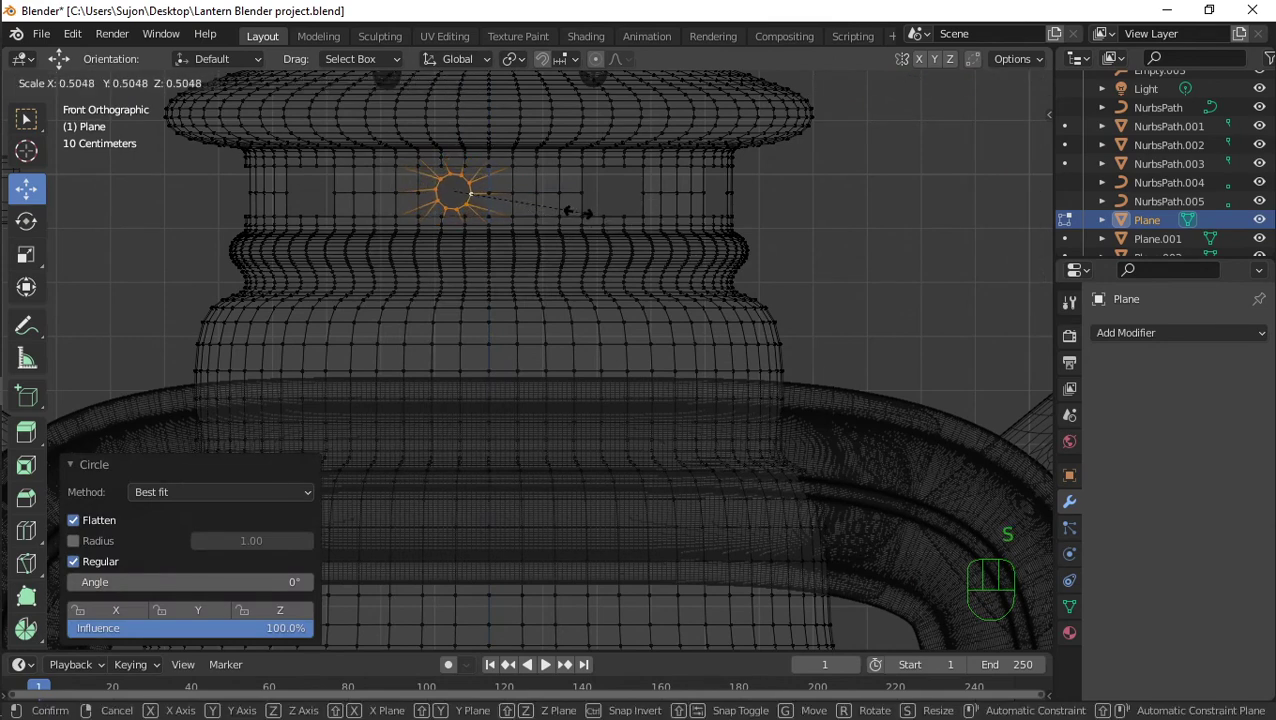
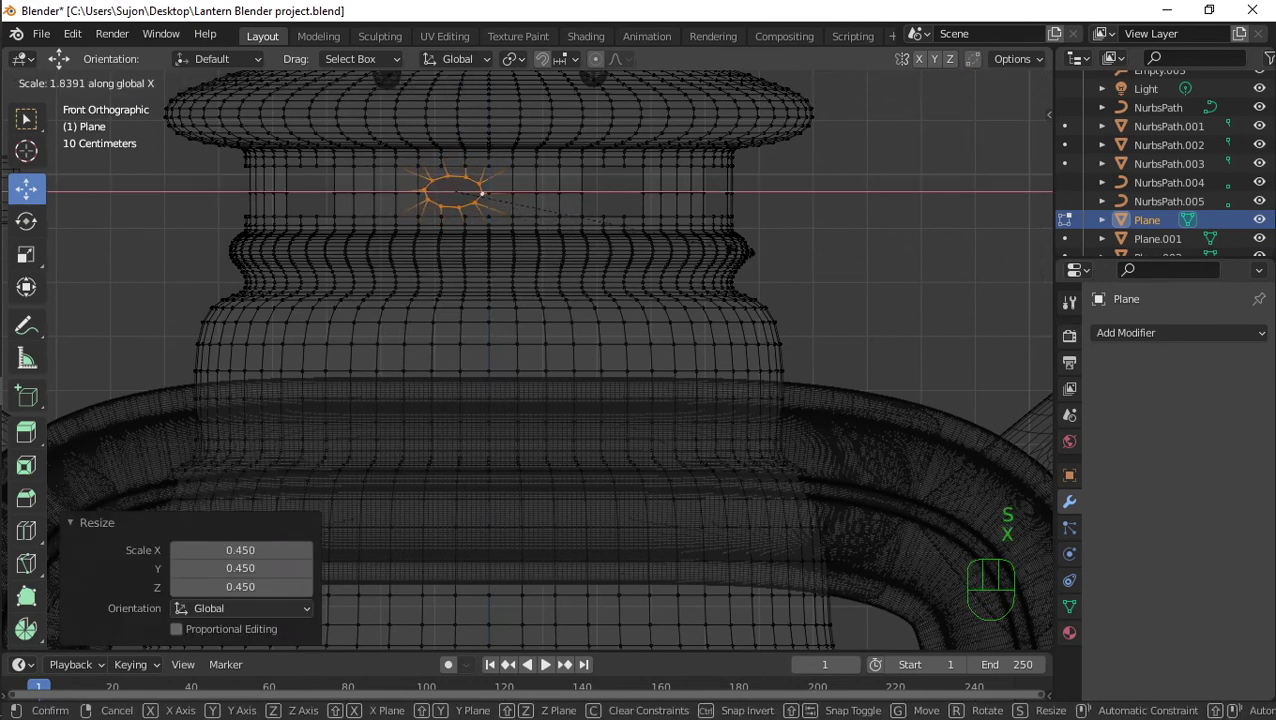
key(ctrl+z)
key(ctrl+z)
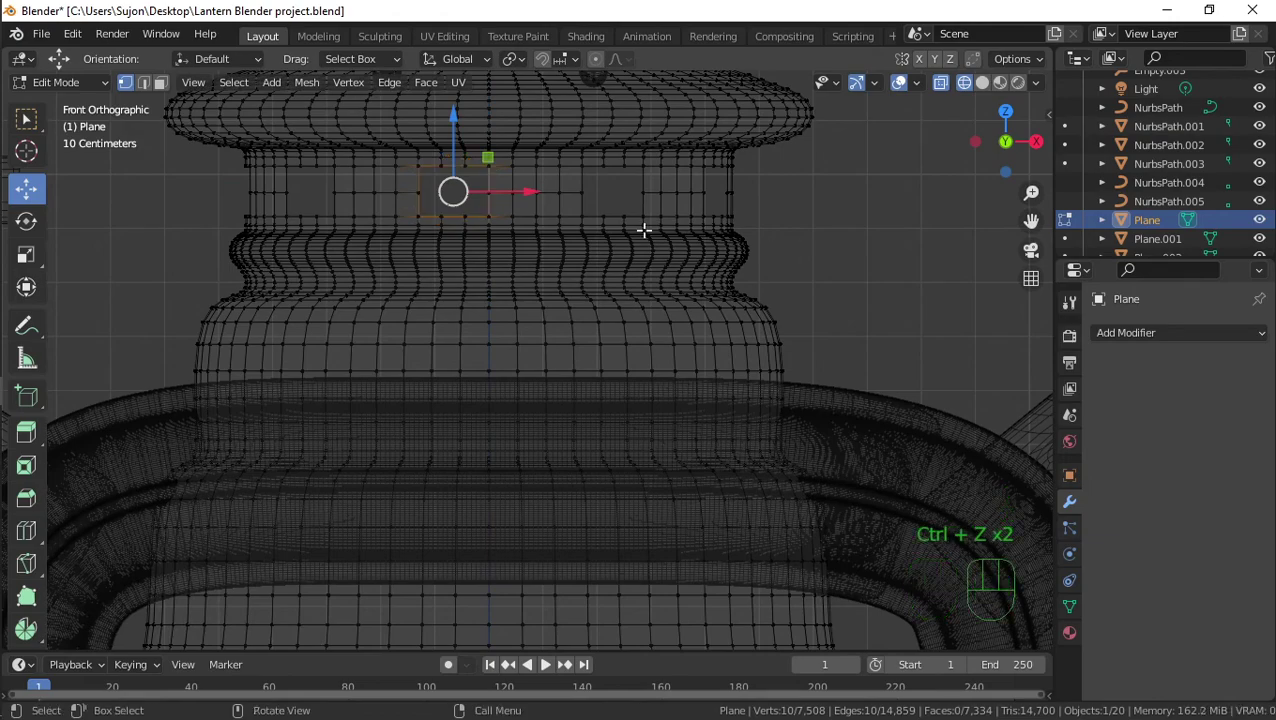
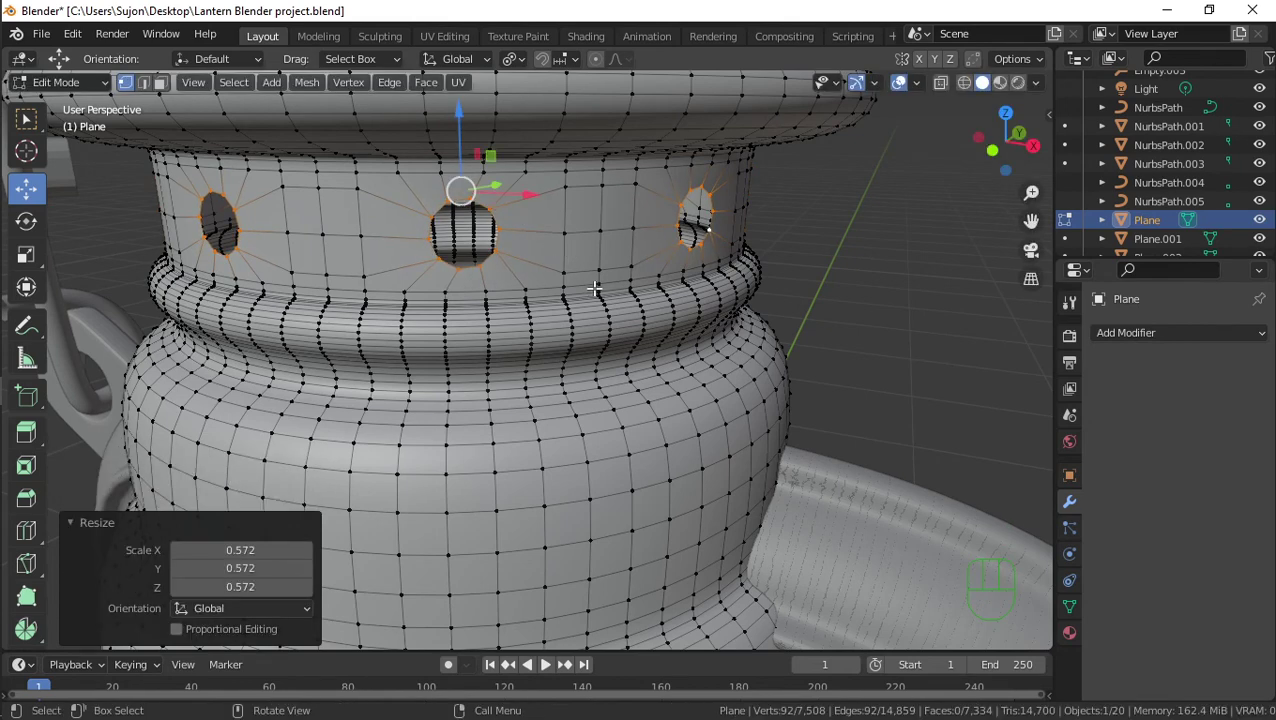
key(KP_1)
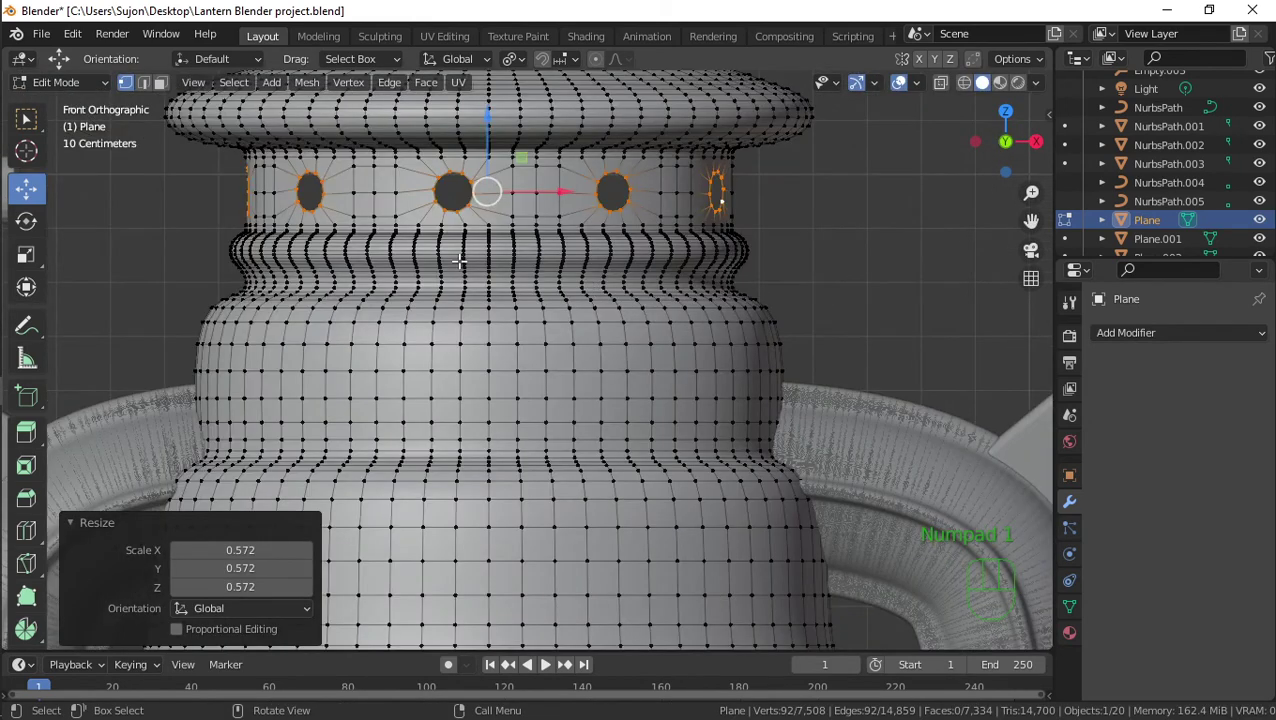
Scale the hole loops along X into wider rectangular windows and check them in front view
key(s)
key(x)
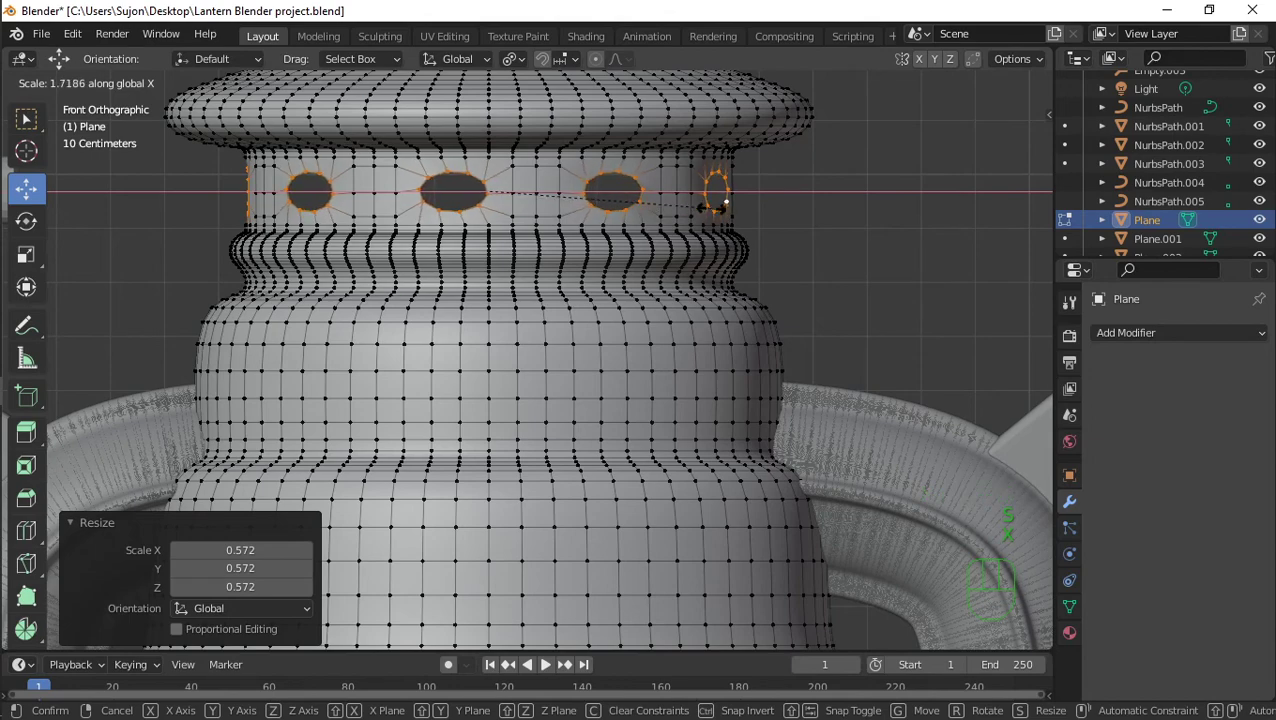
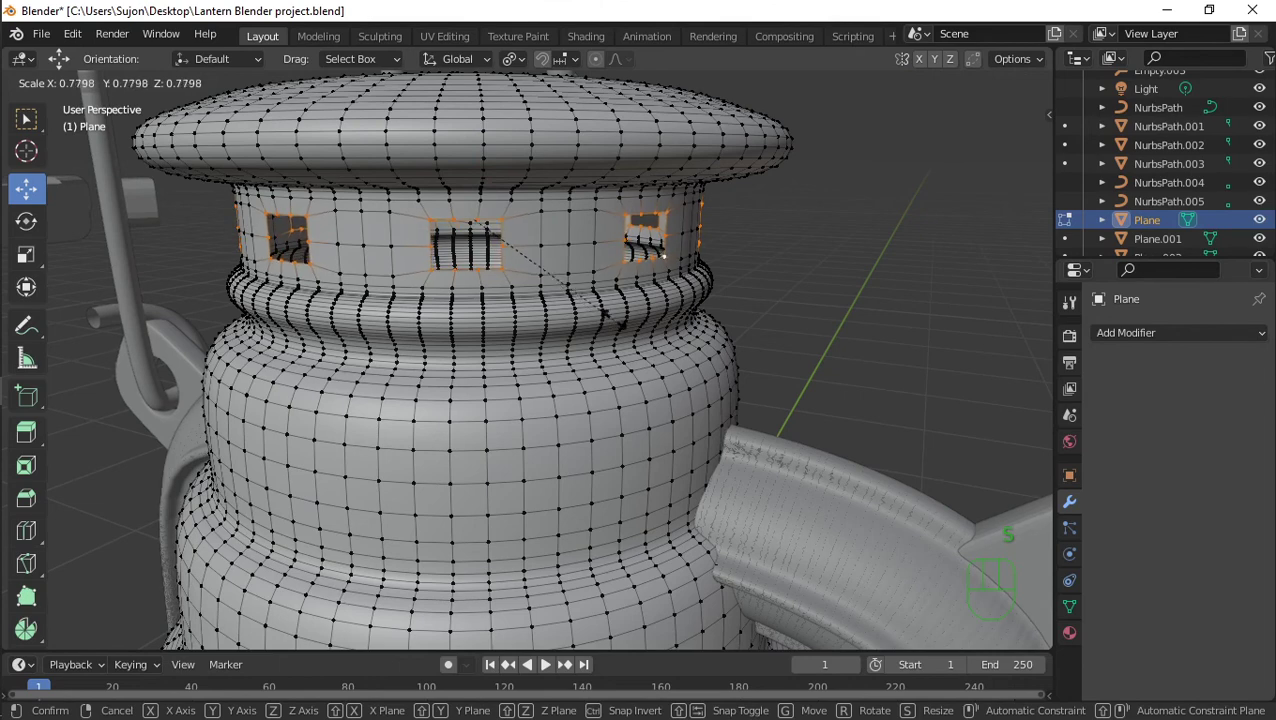
key(KP_1)
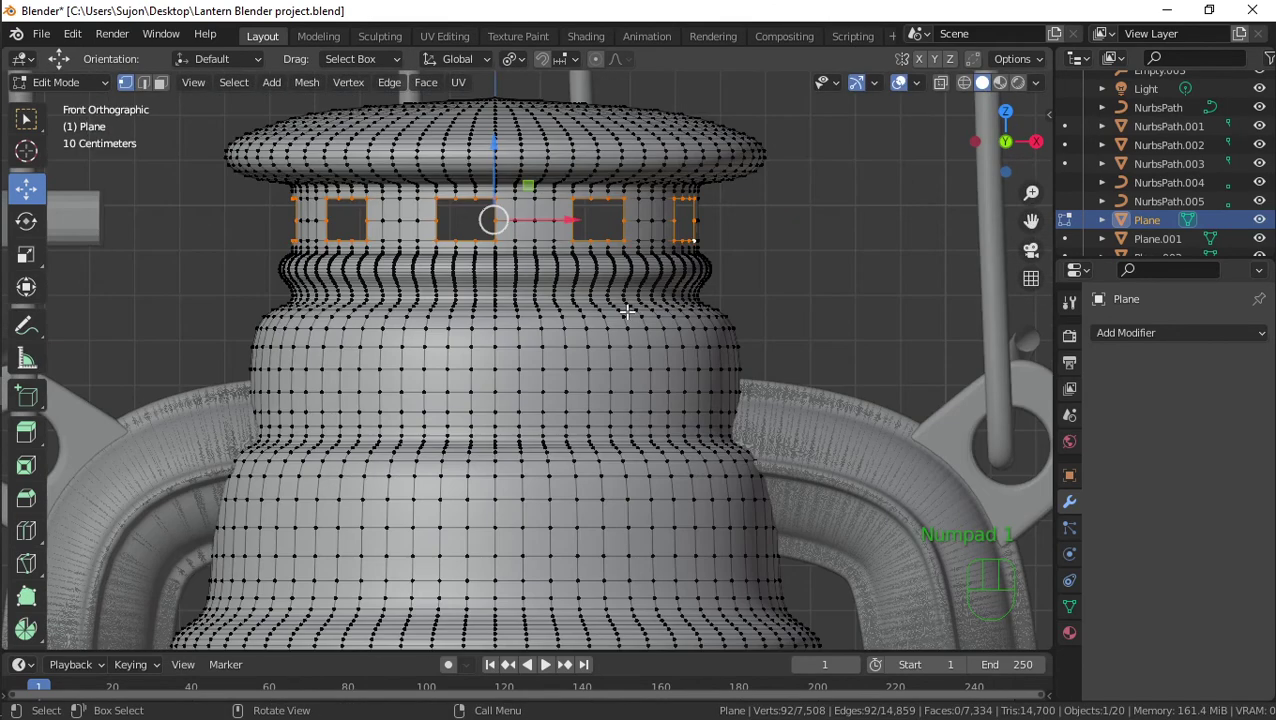
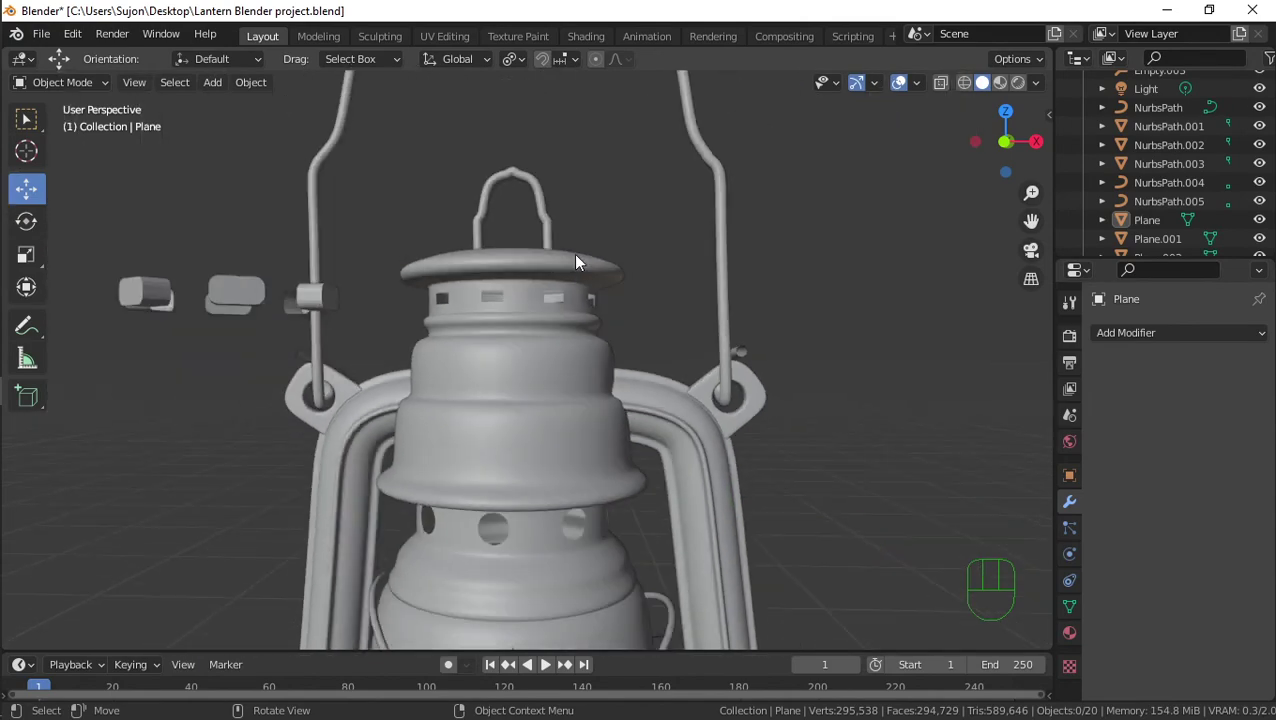
Scale the cap's vent loops up slightly, then delete the floating block cutter pieces
drag(566, 320, 523, 326)
key(Tab)
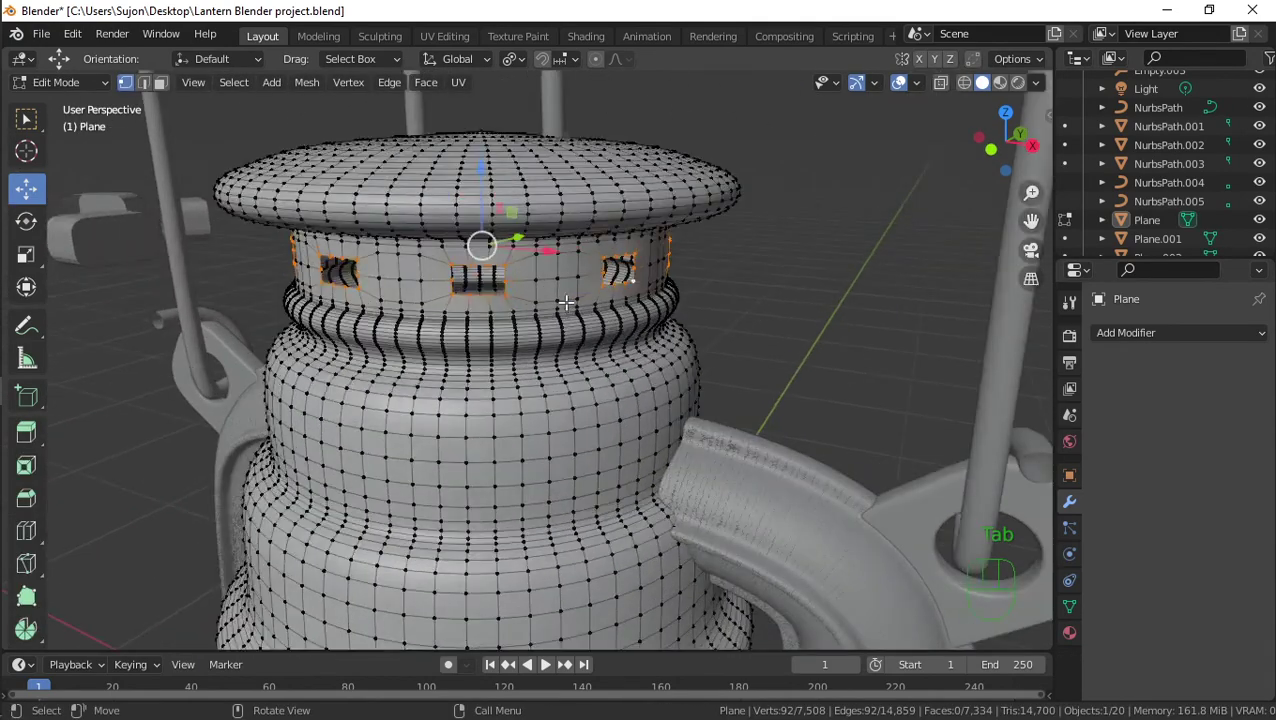
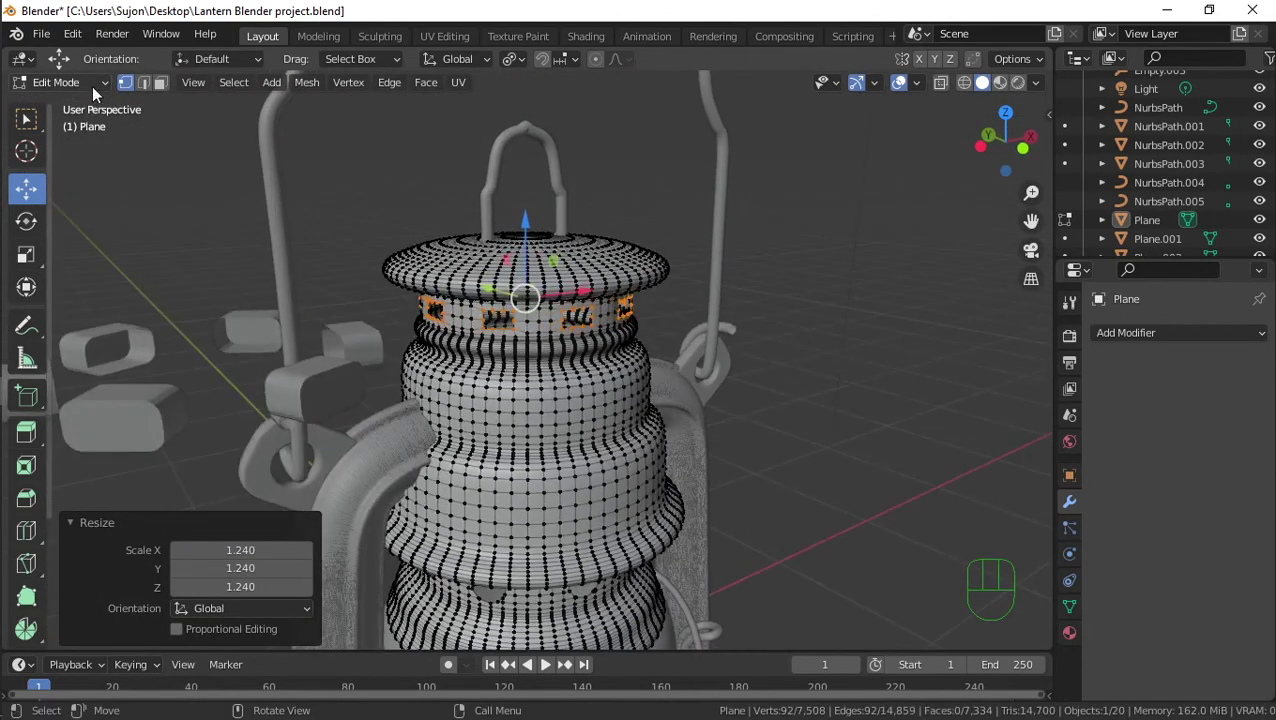
click(88, 103)
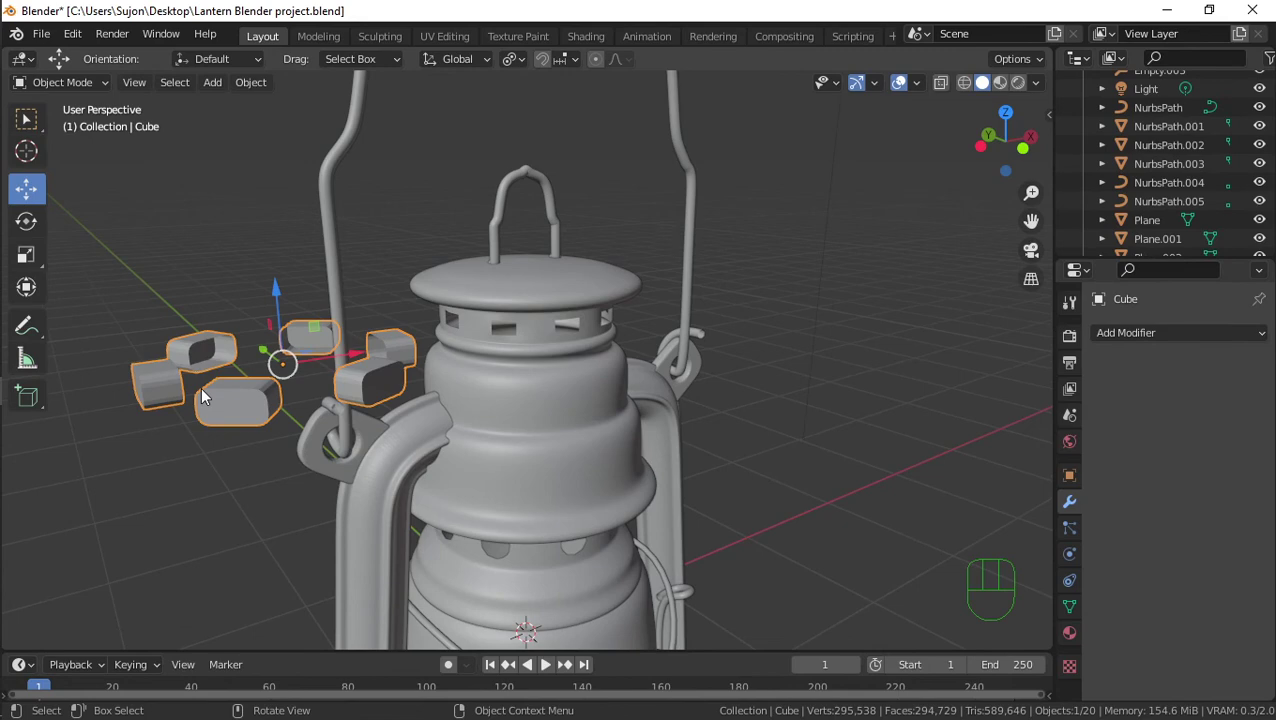
key(Delete)
drag(472, 358, 720, 331)
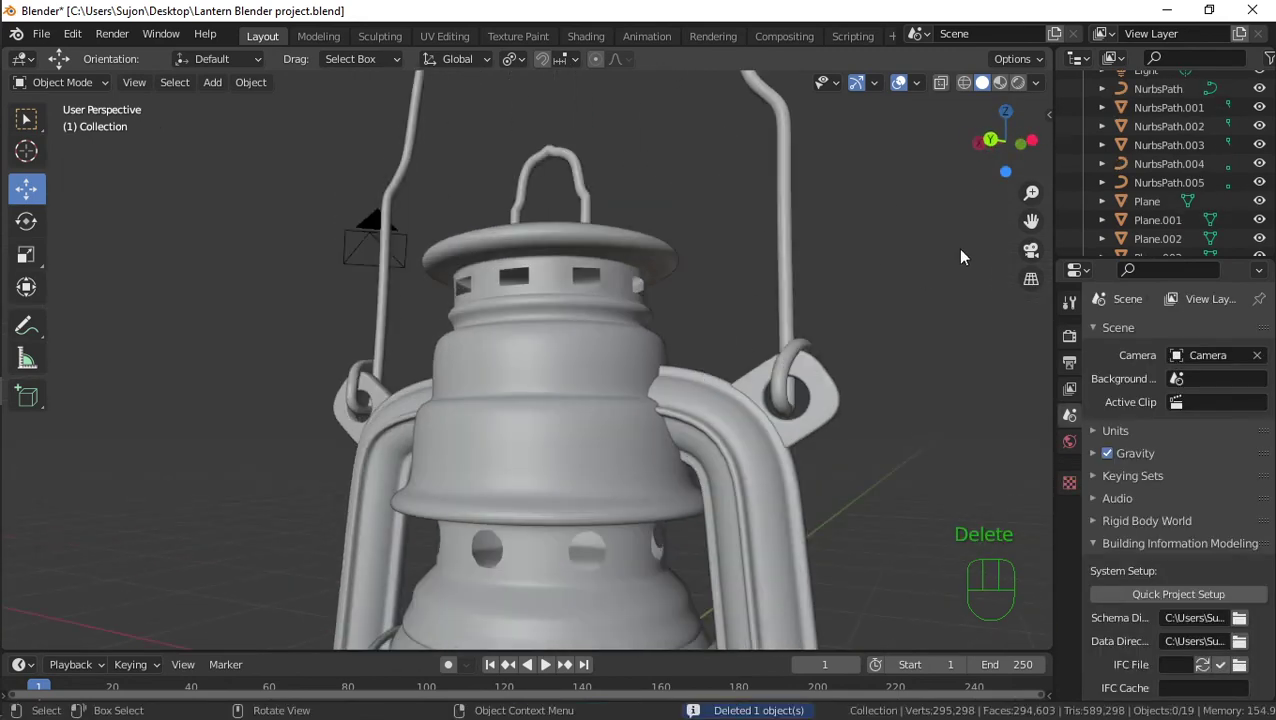
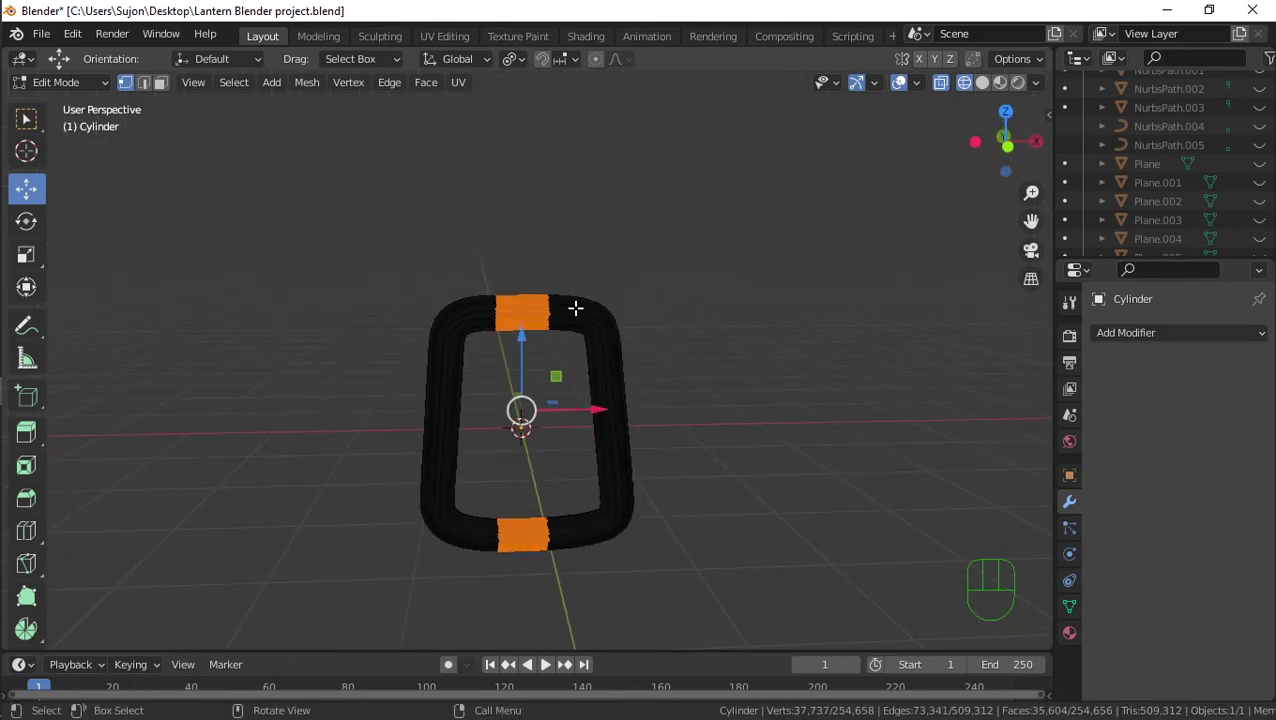
Grow the face selection on the frame's top and bottom strips before deleting them
key(ctrl+KP_Add)
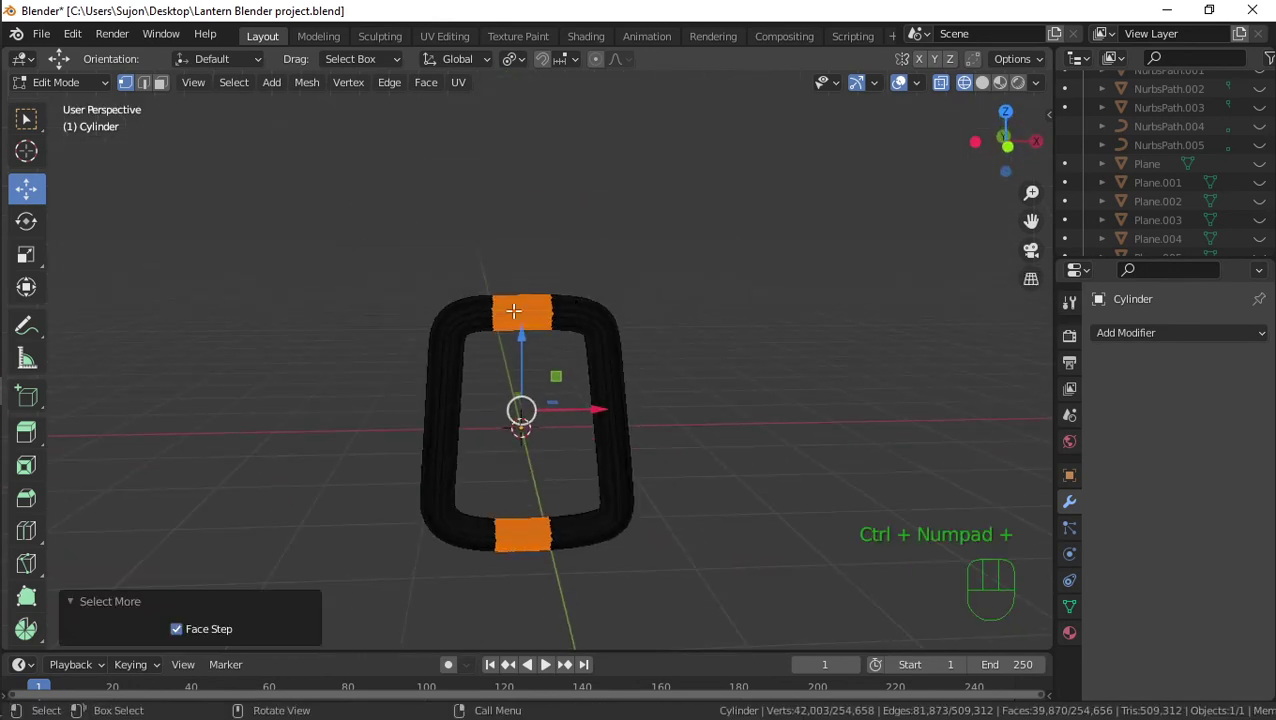
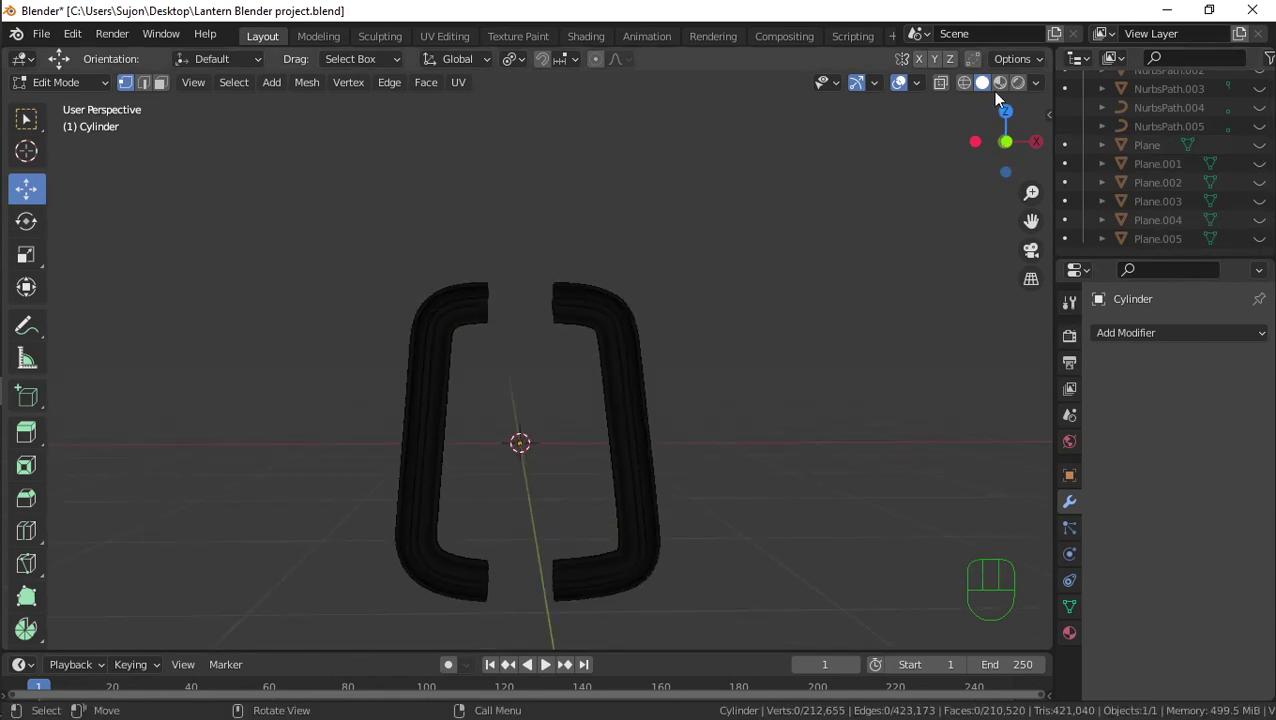
Inspect the cut ends of the two bracket-shaped frame pieces in solid shading
click(84, 105)
middle_click(562, 295)
drag(580, 274, 653, 382)
key(Tab)
key(a)
key(Tab)
drag(473, 271, 470, 186)
click(465, 191)
drag(440, 212, 520, 255)
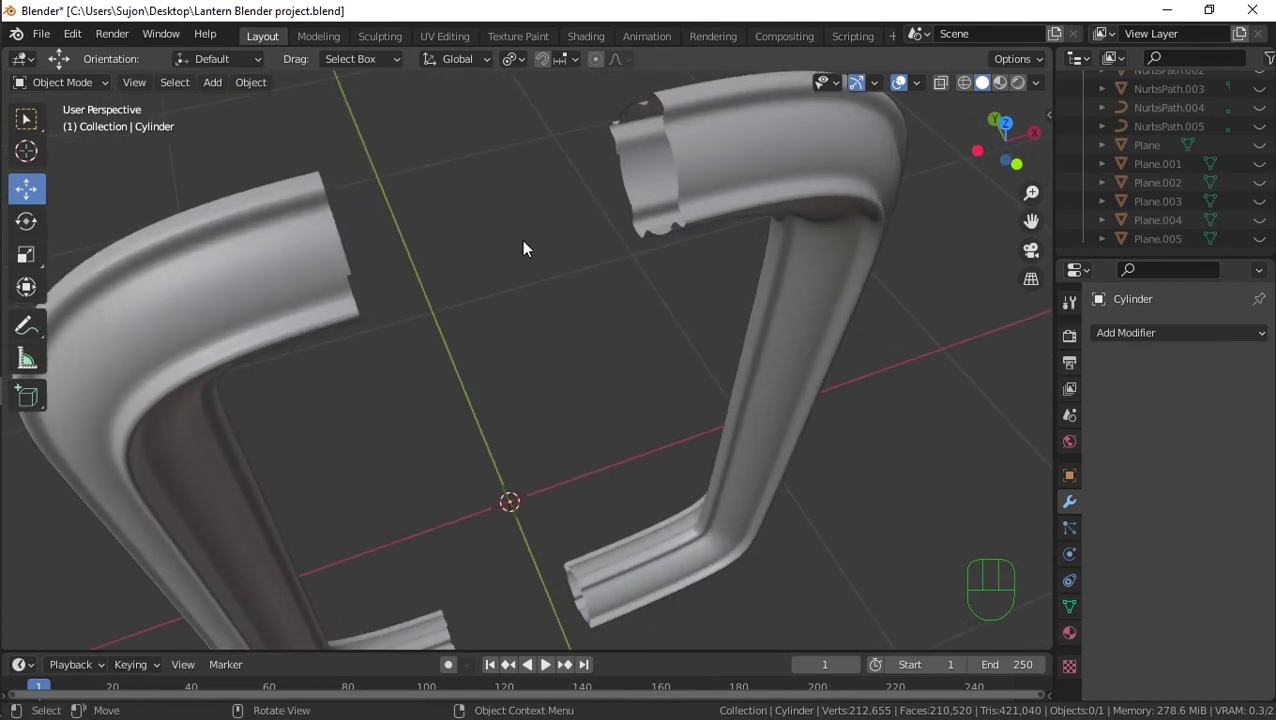
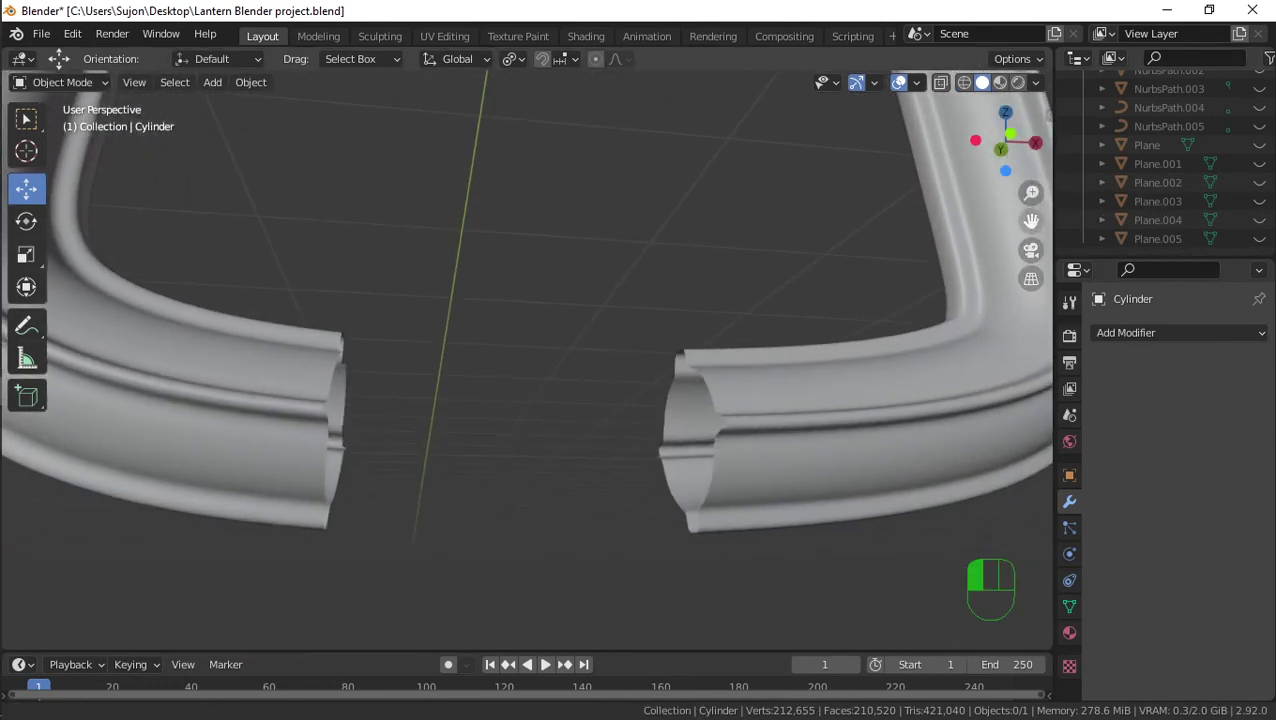
drag(594, 381, 651, 403)
Unhide all the lantern parts and the reference image
key(Tab)
click(72, 91)
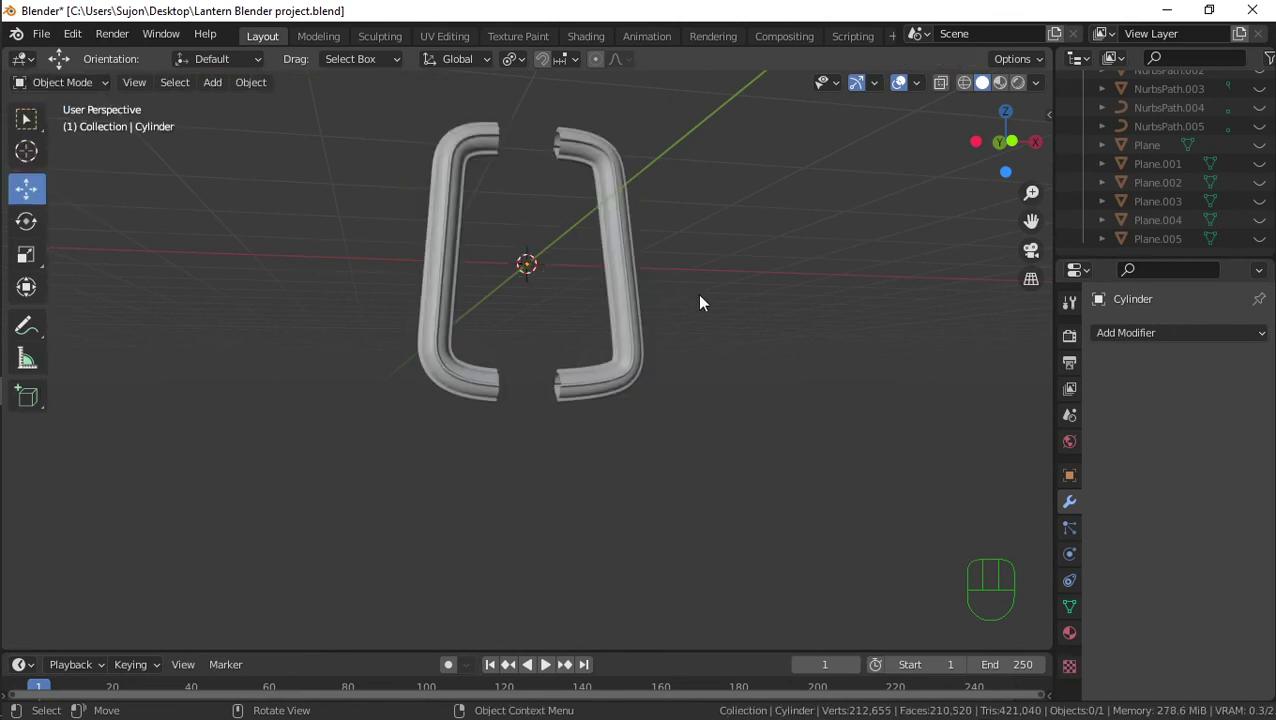